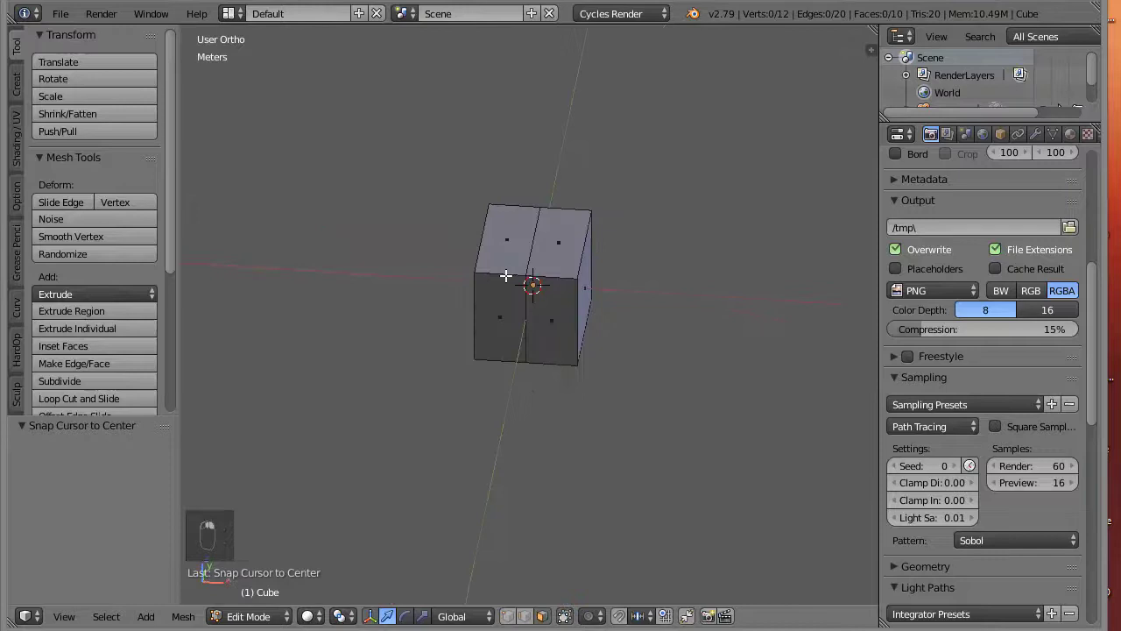
Switch to the front view of the shark reference sketch
key(KP_1)
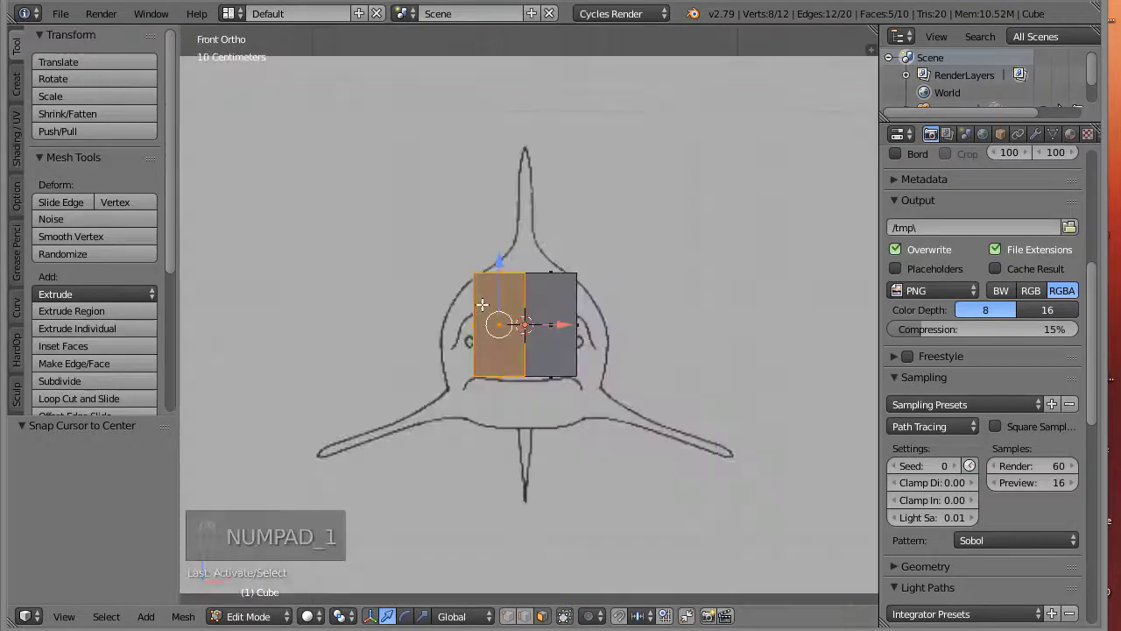
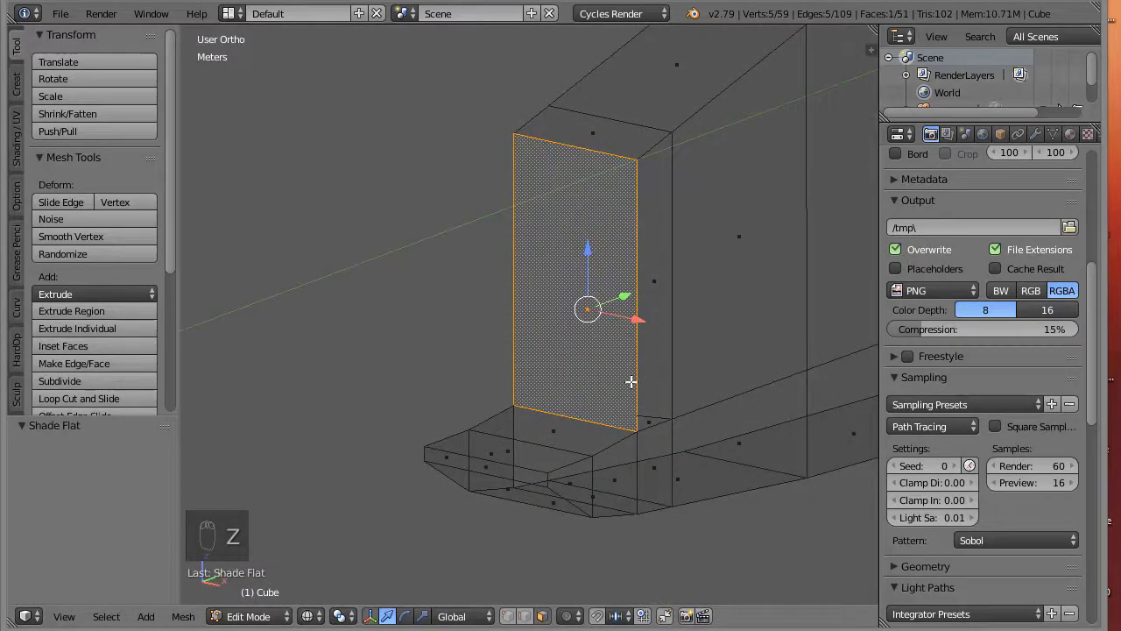
Extrude the front face into a snout, then shrink and tilt its edge to follow the side sketch
key(k)
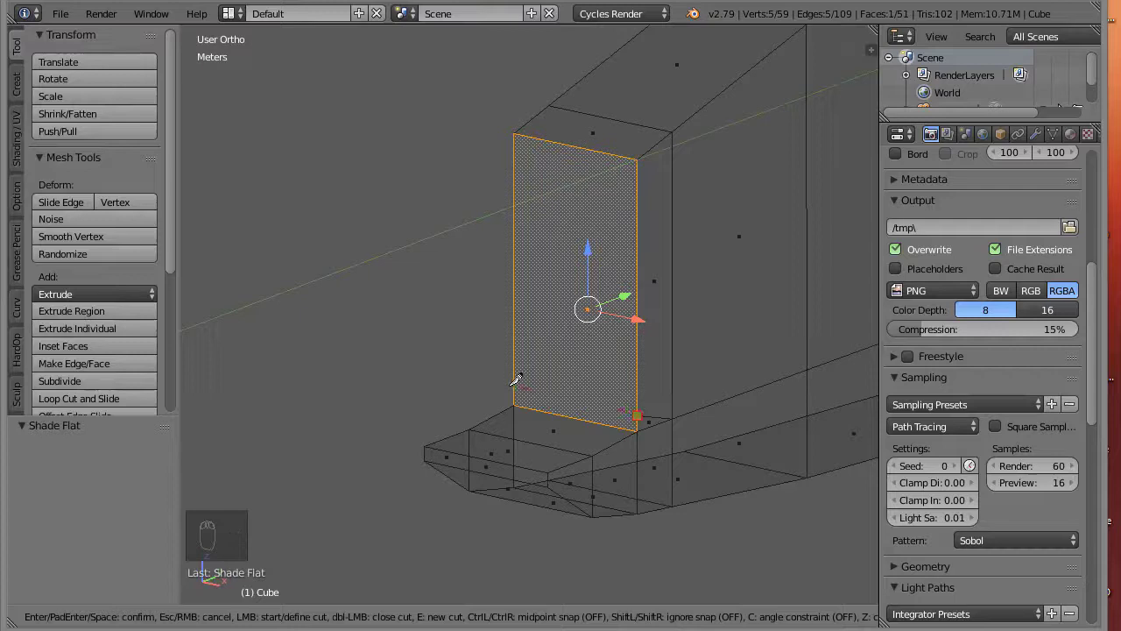
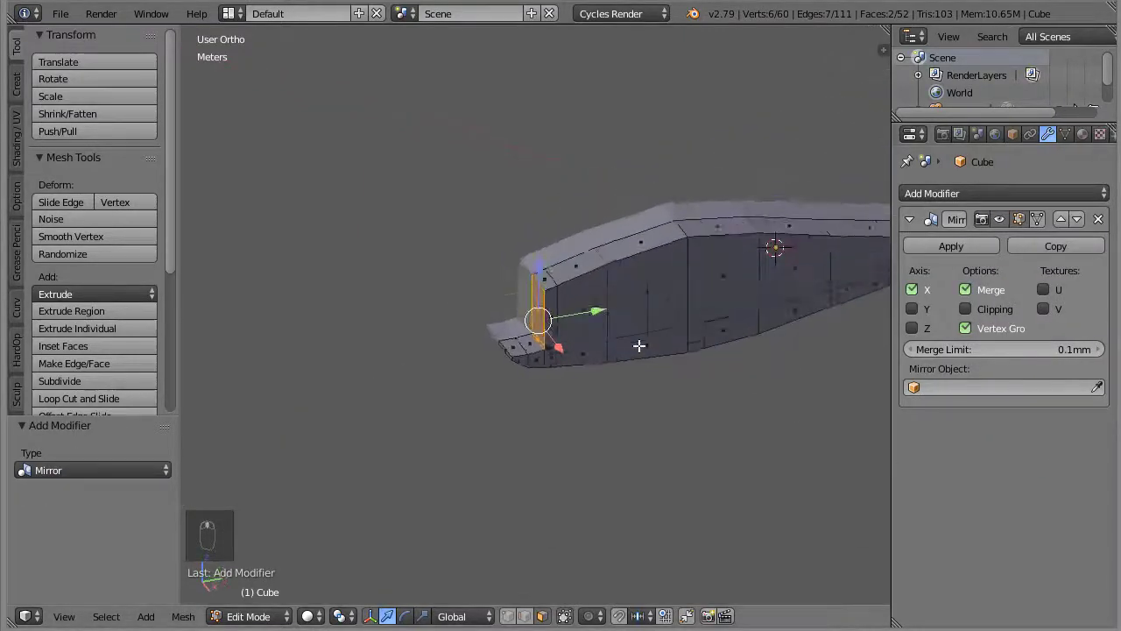
key(z)
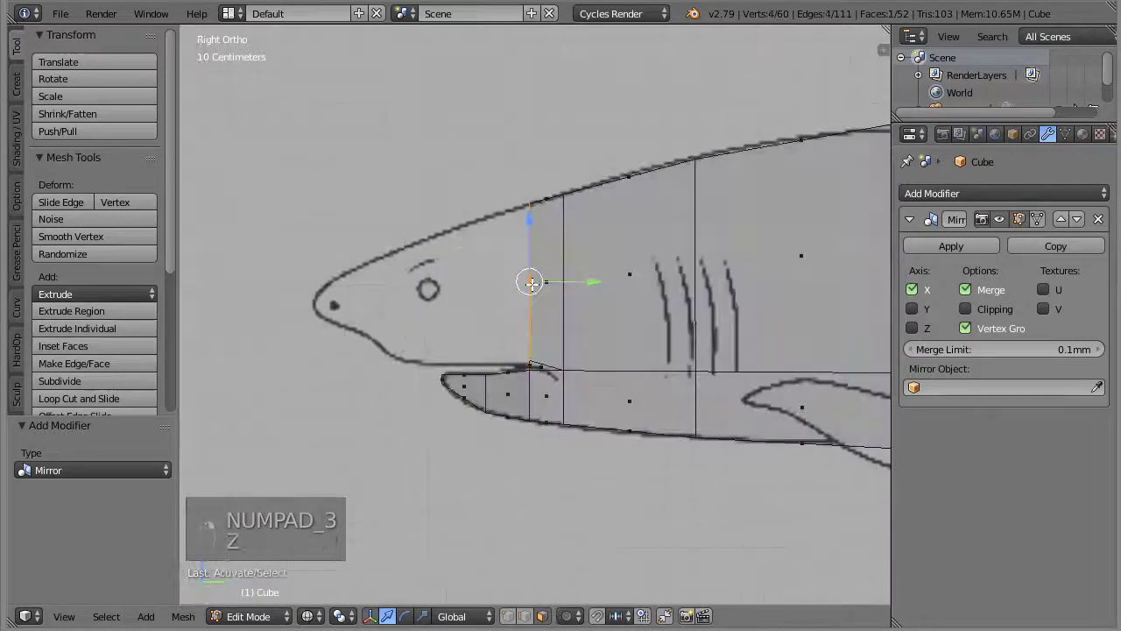
key(e)
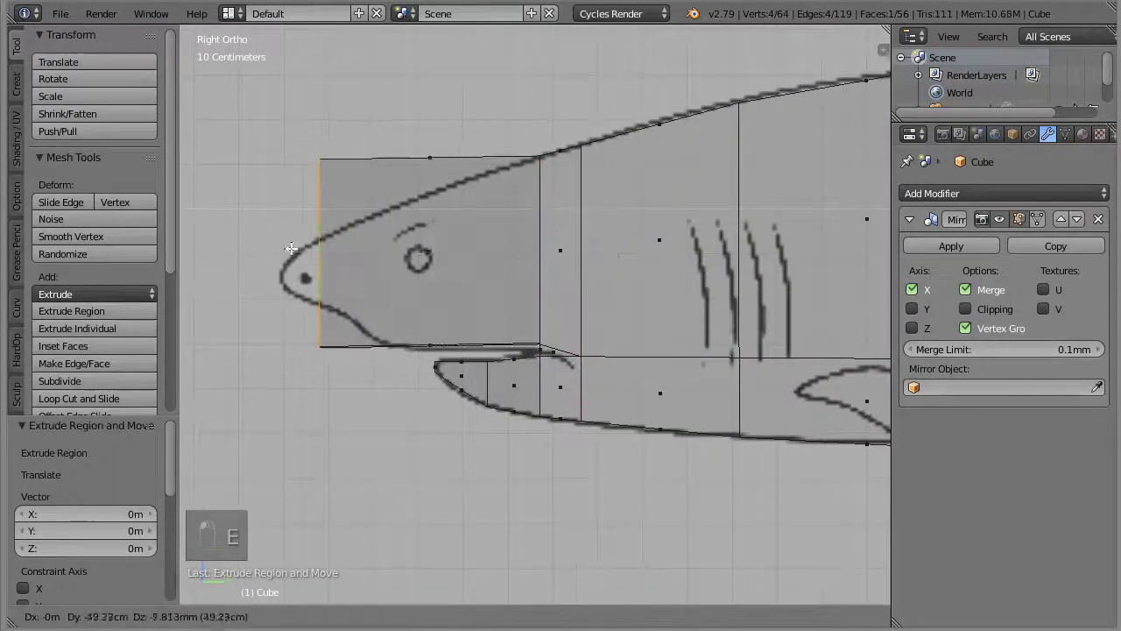
key(s)
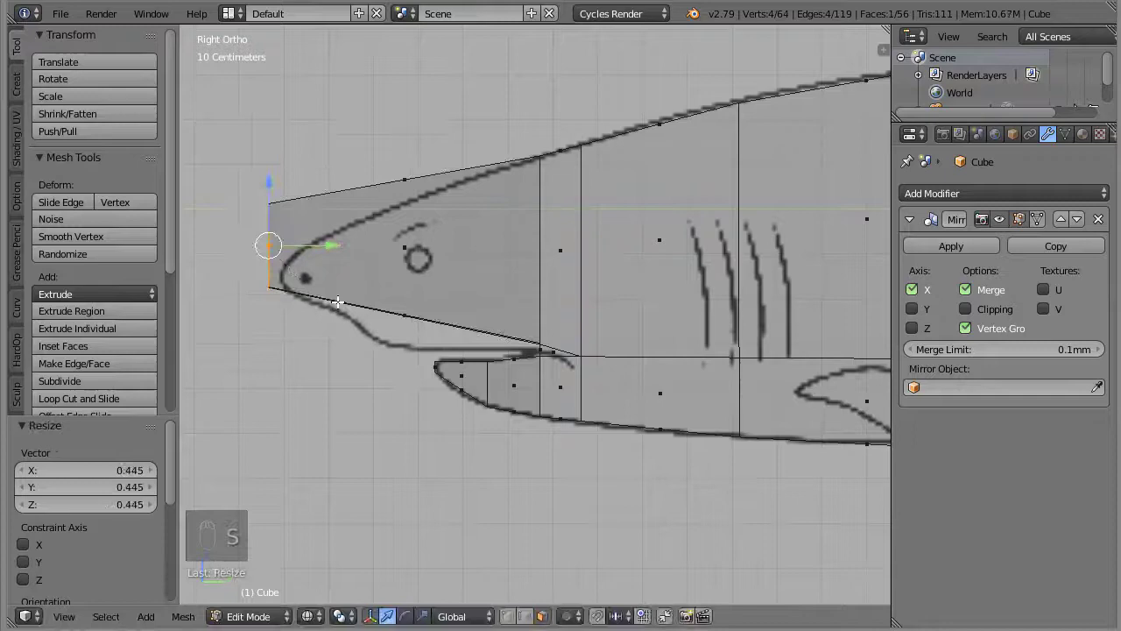
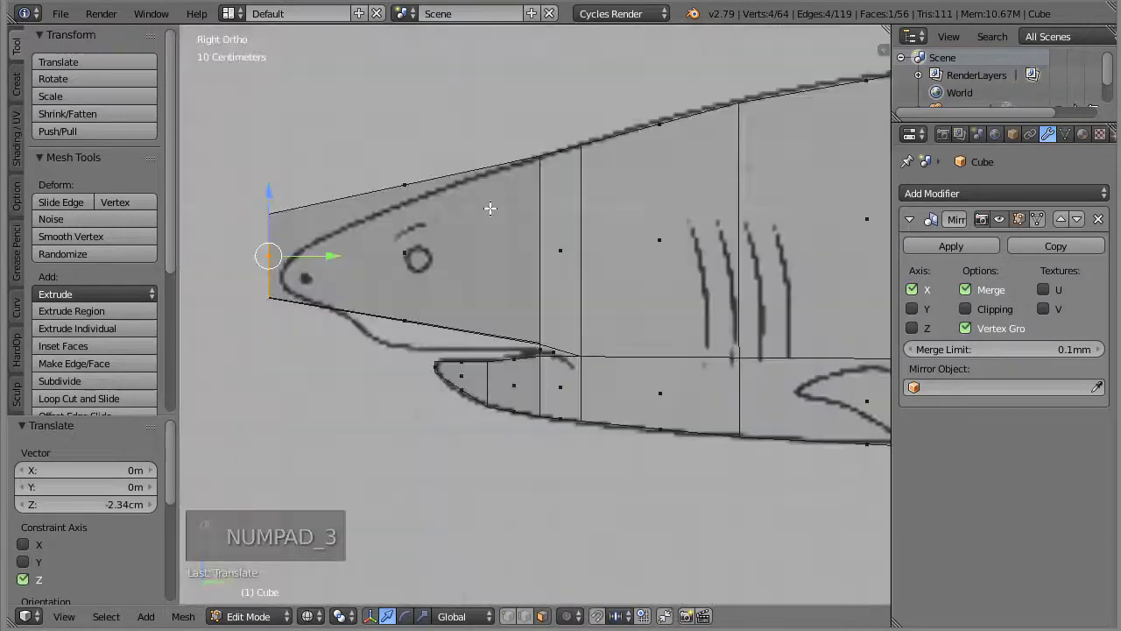
key(r)
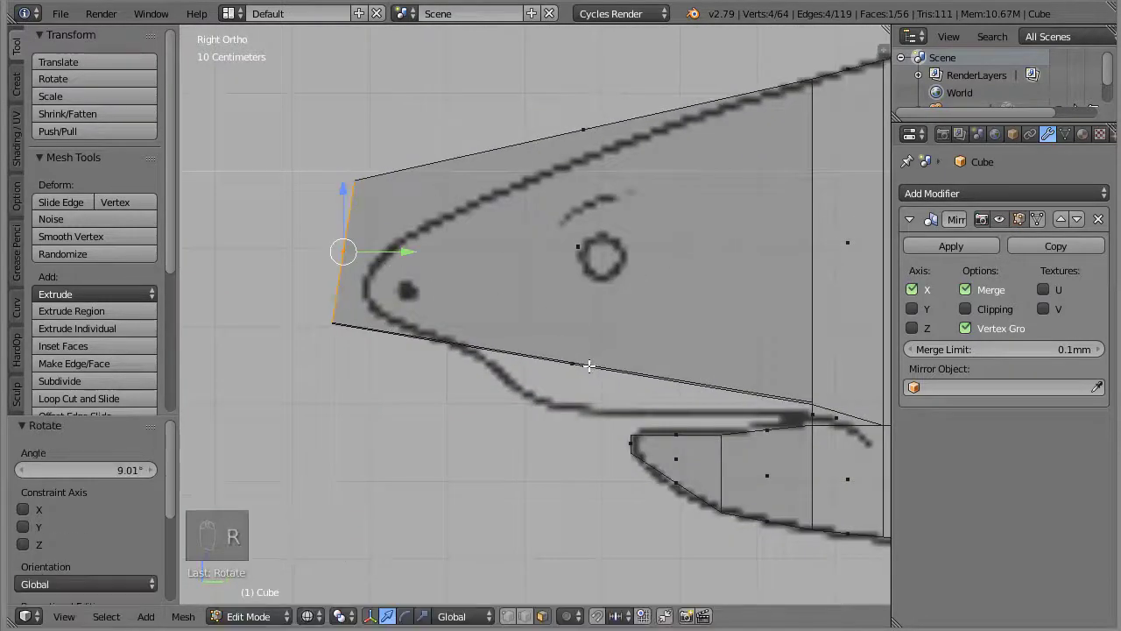
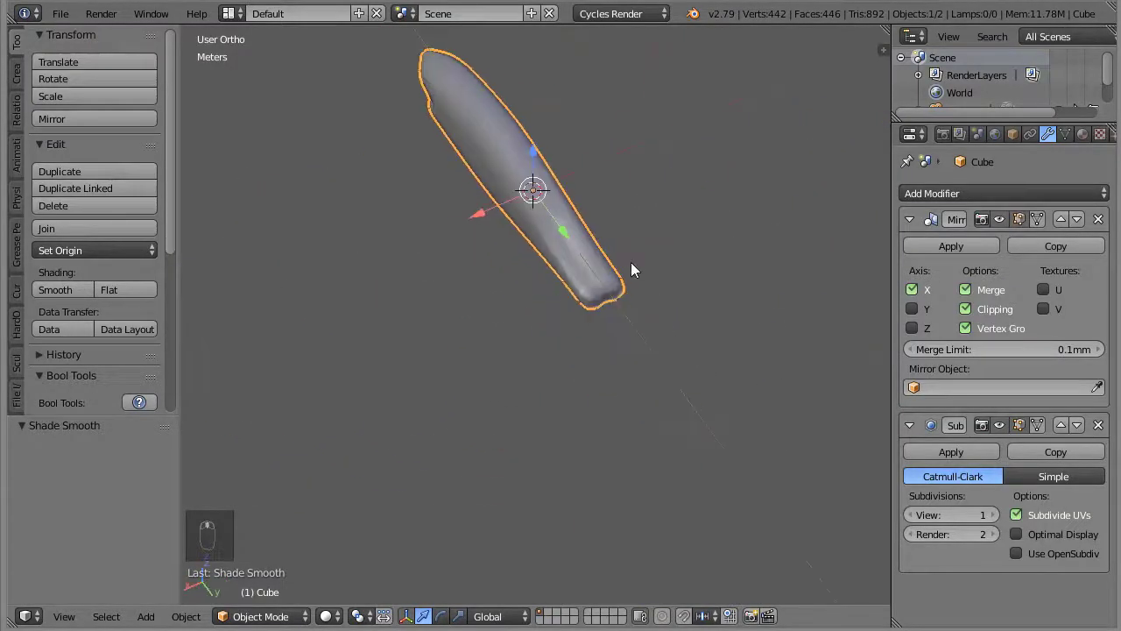
Return to editing the smoothed body mesh
key(KP_7)
Edit the snout vertices, then leave edit mode to preview the smoothed body
key(Tab)
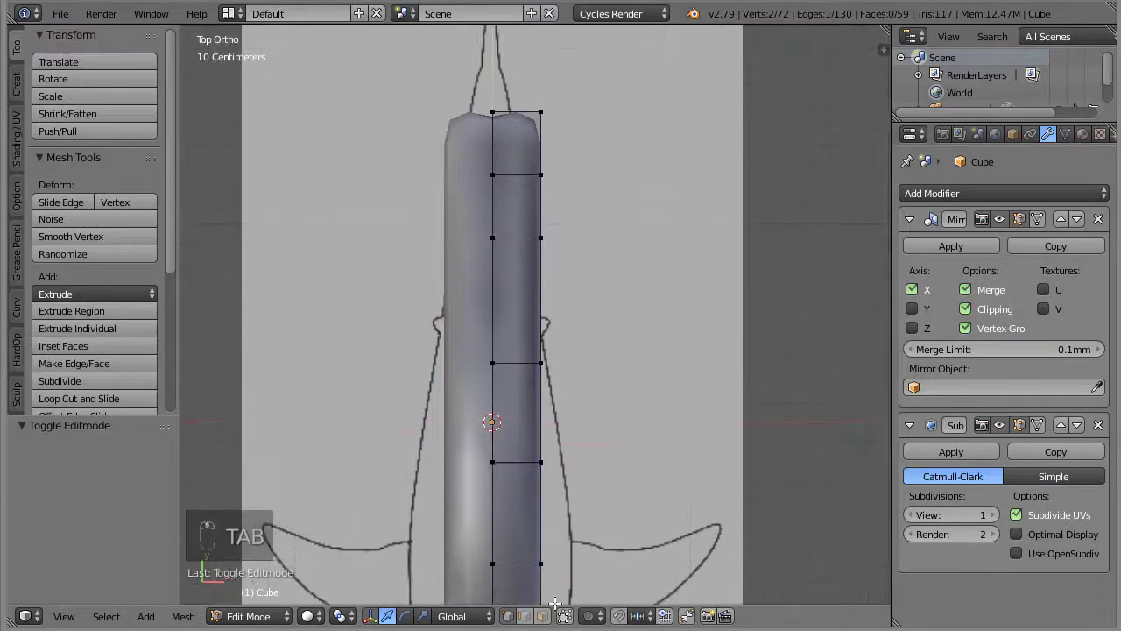
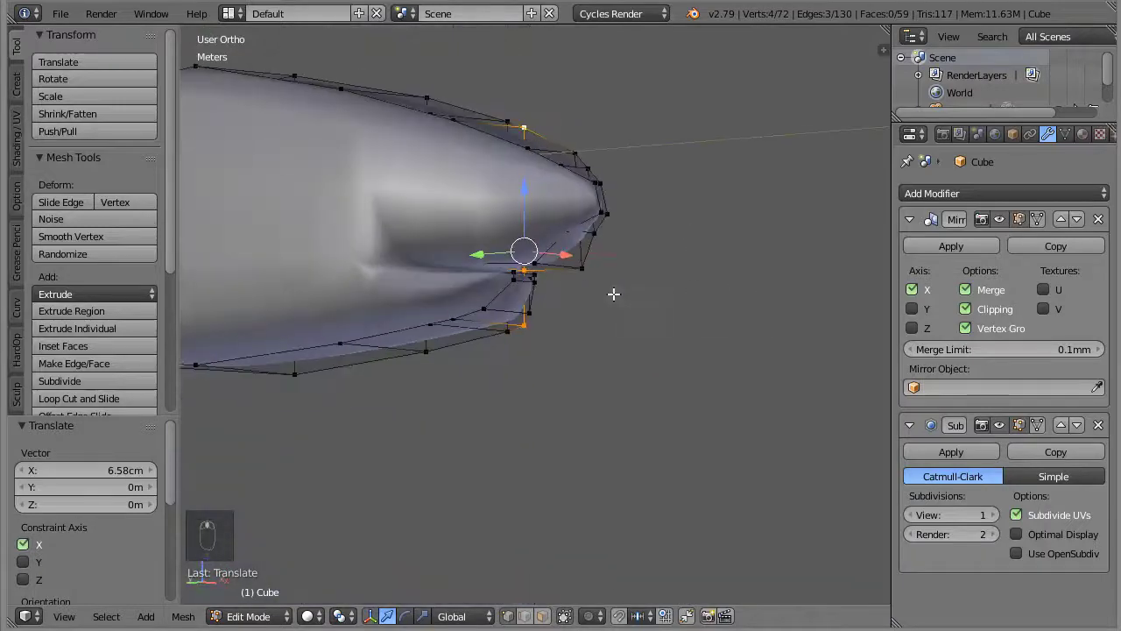
key(Tab)
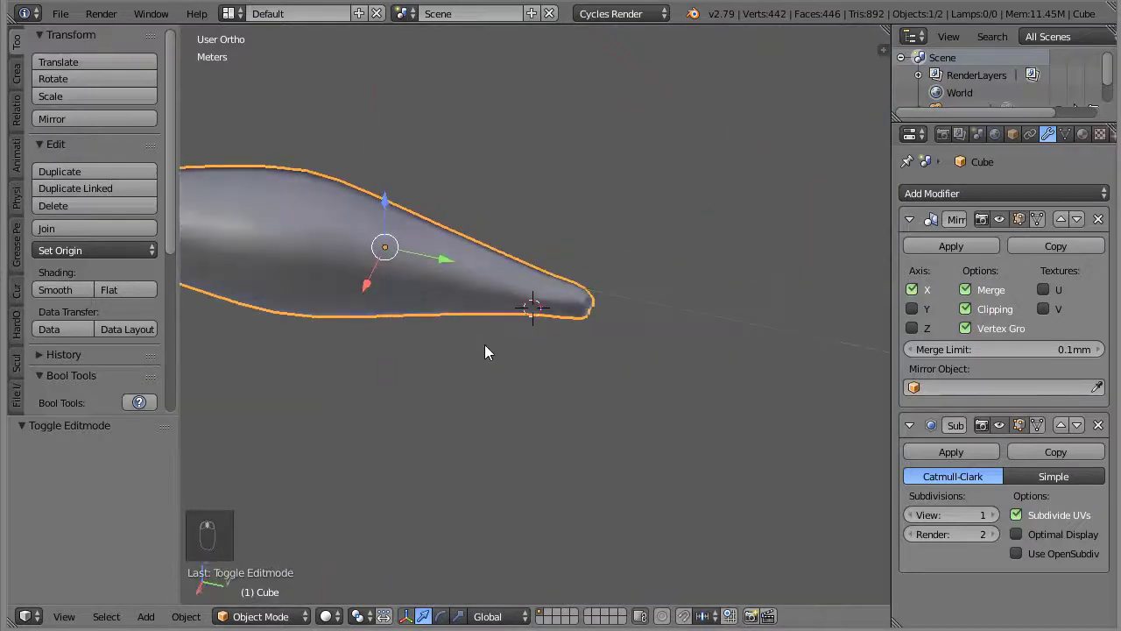
Go back into edit mode on the shark mesh to start the tail fin
key(Tab)
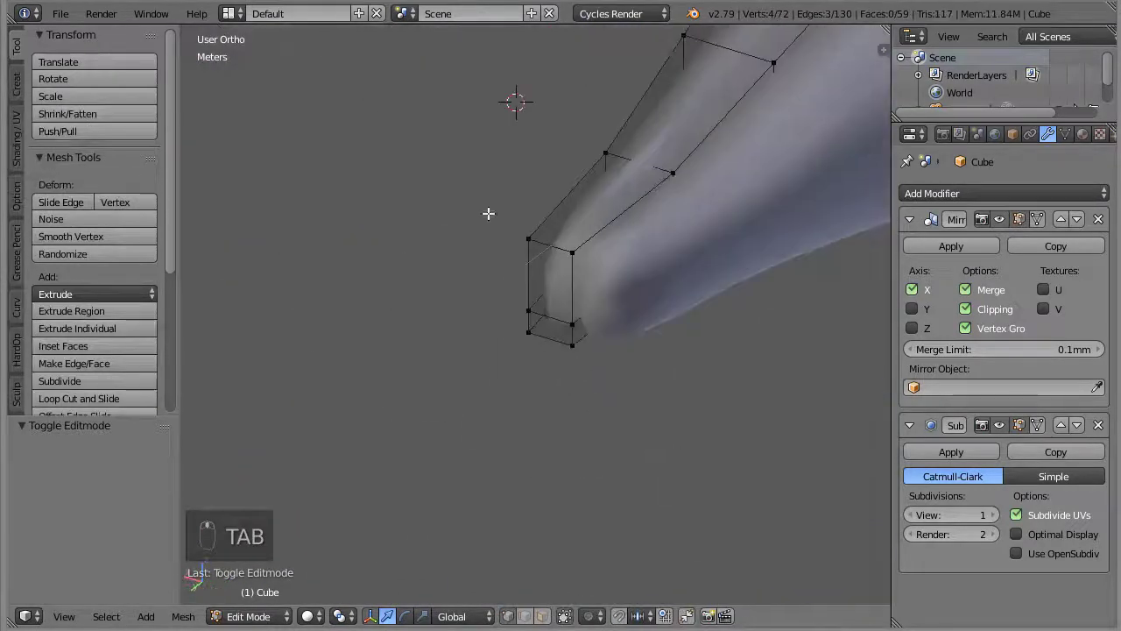
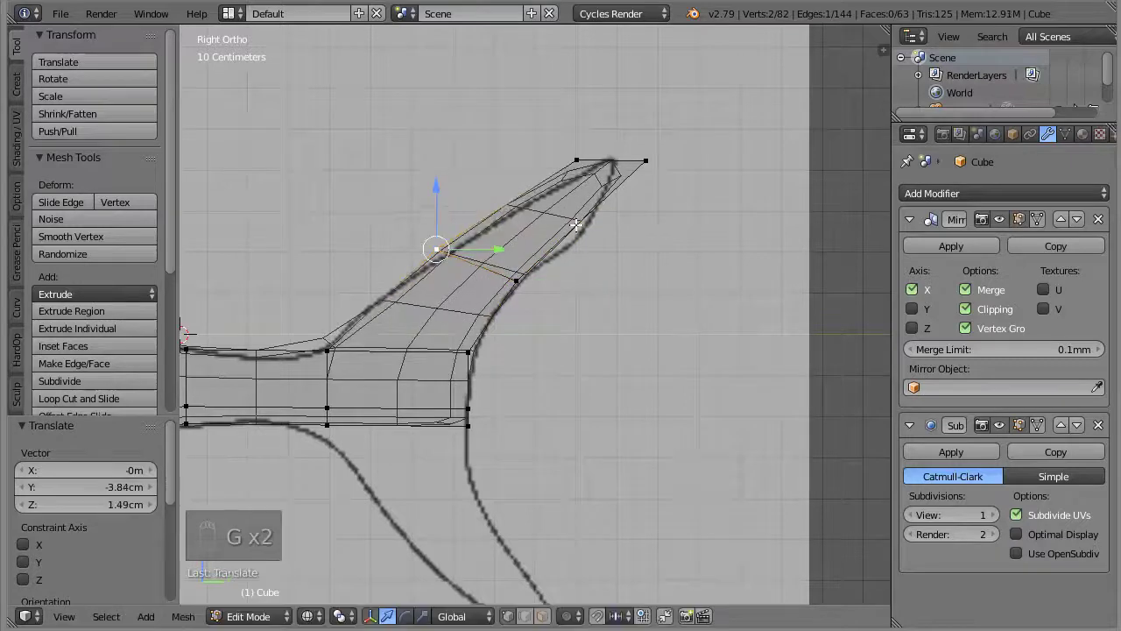
Extrude the upper tail lobe and pull its tip onto the sketch's fin point
key(ctrl+r)
key(g)
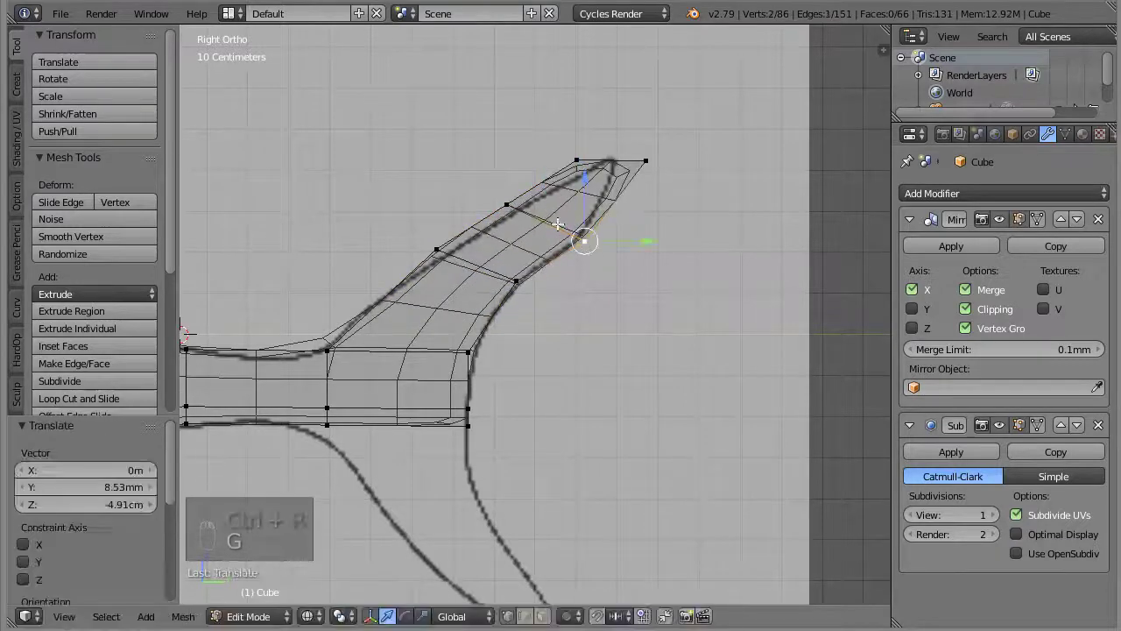
key(g)
key(g)
key(g)
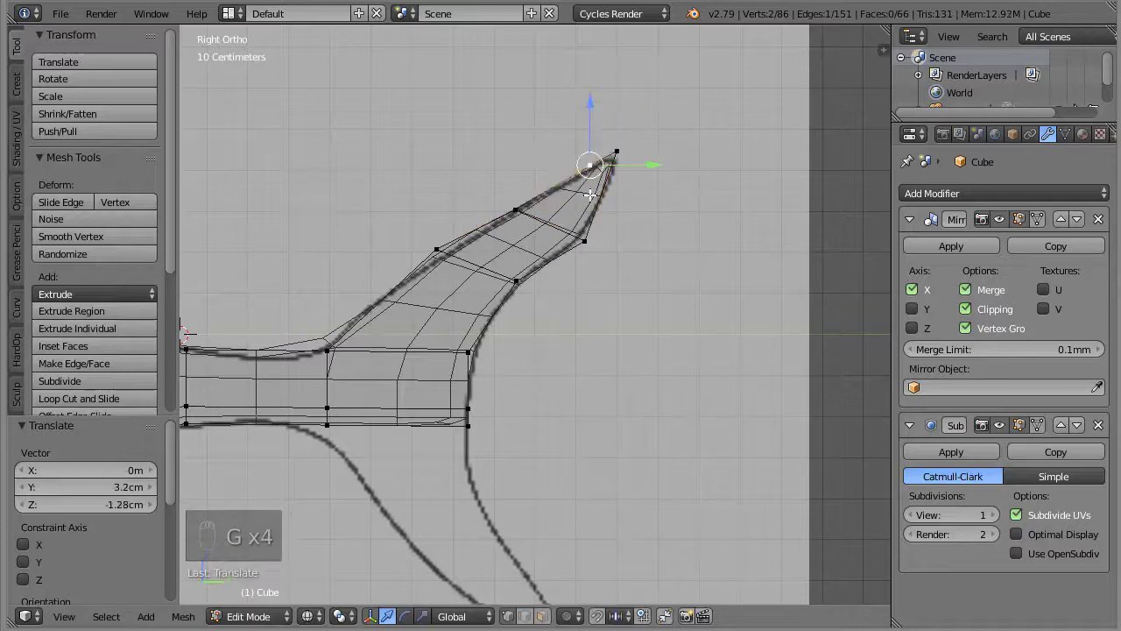
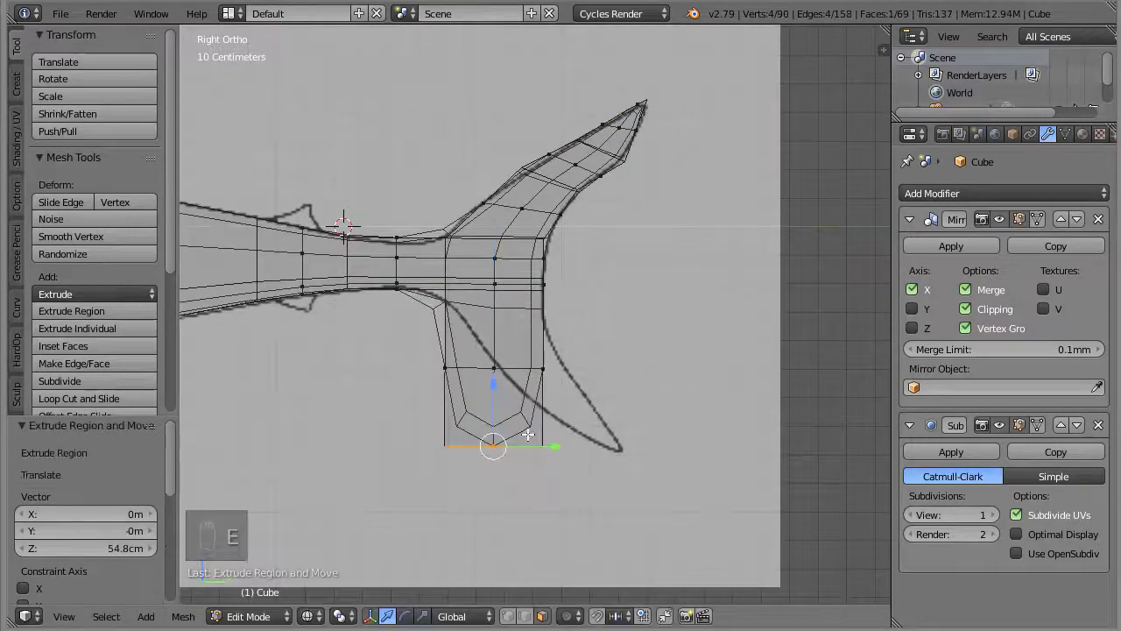
Extrude the lower tail lobe to the sketch, then preview the smoothed fin and adjust viewport shading
key(g)
key(s)
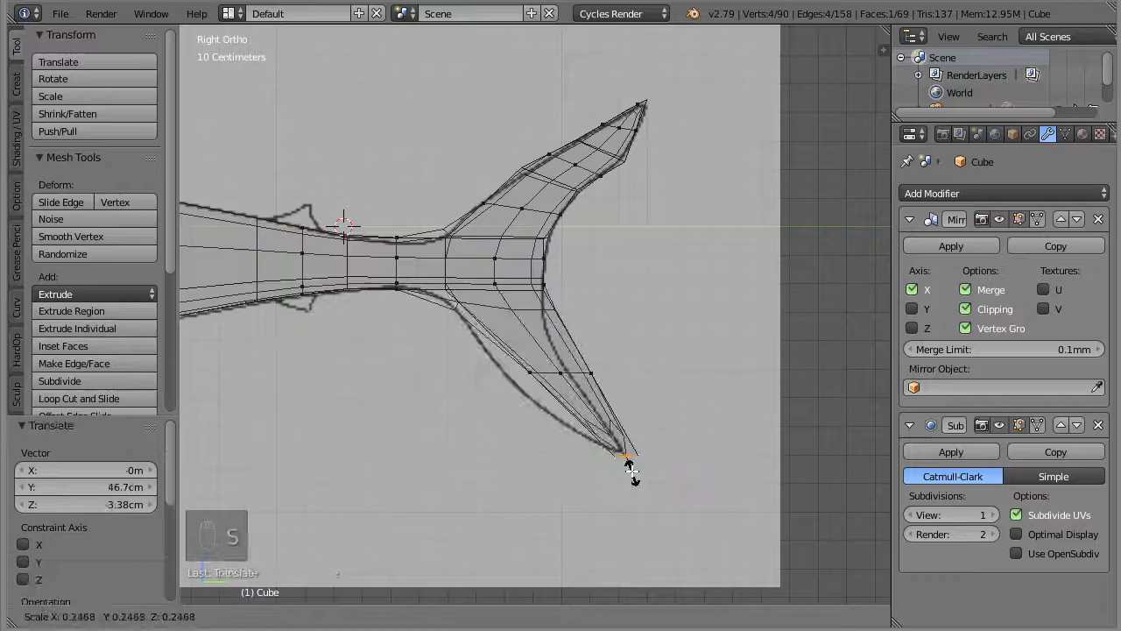
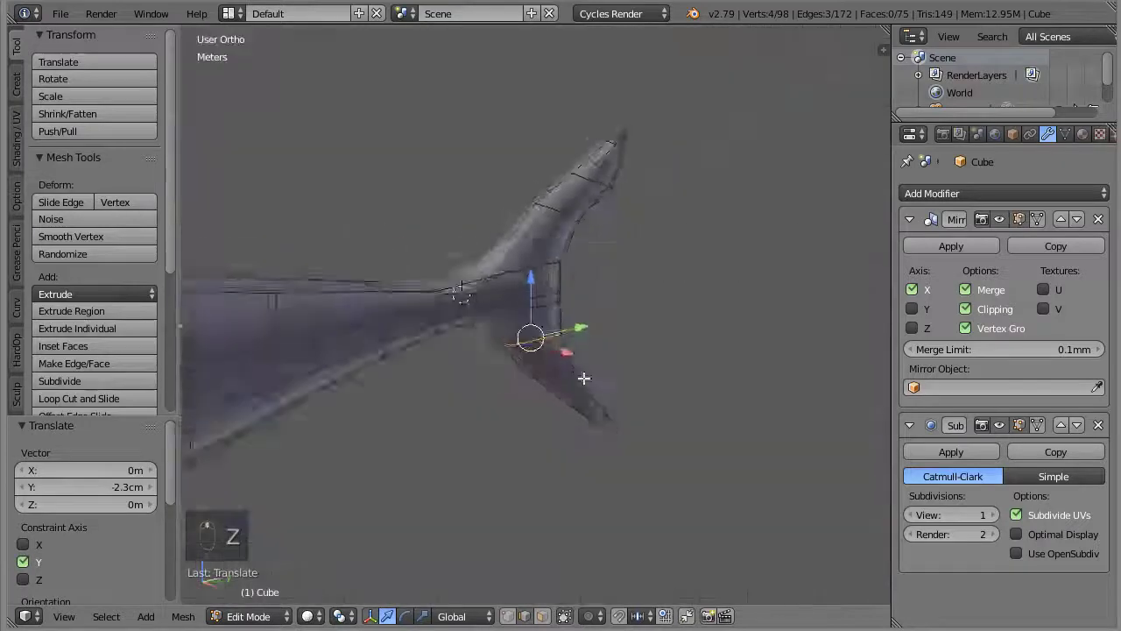
key(Tab)
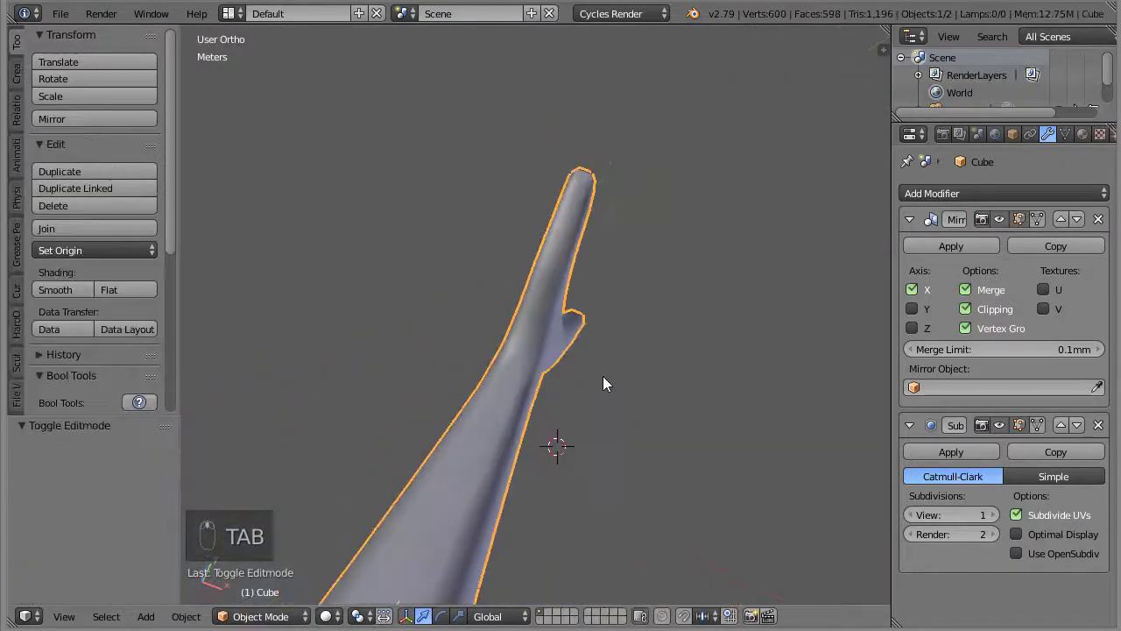
key(KP_7)
key(z)
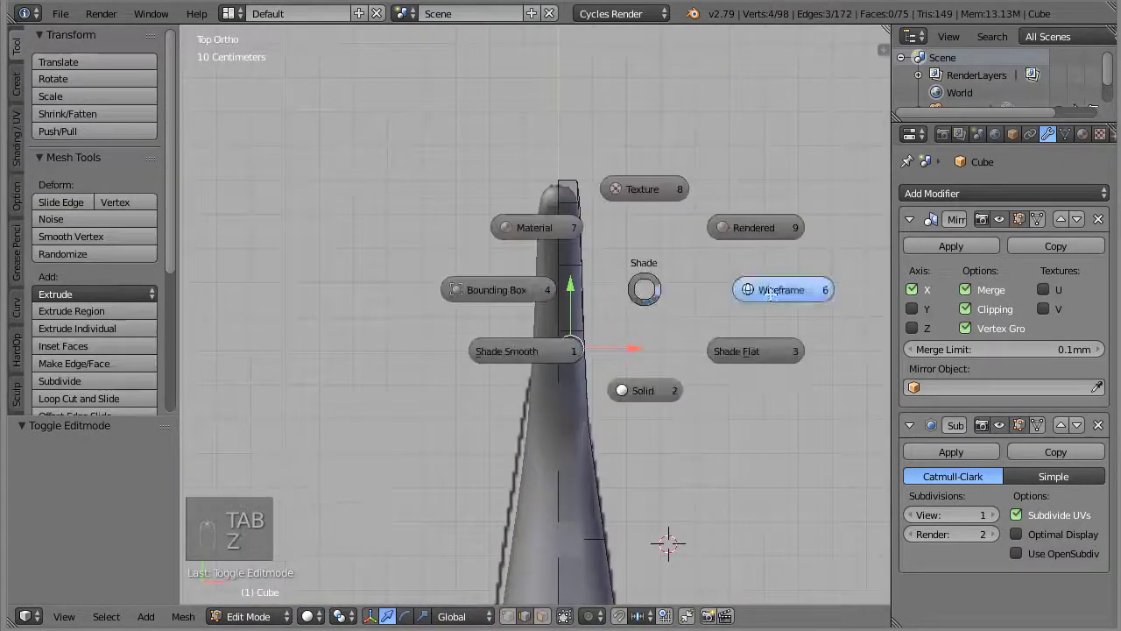
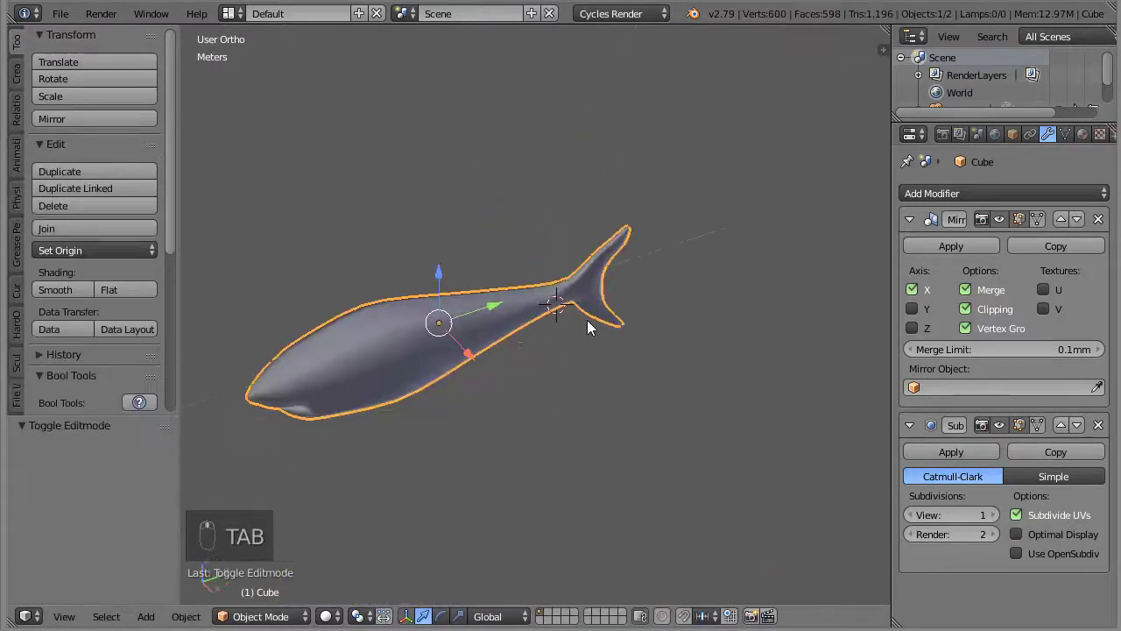
From the top view, add a new cube mesh beside the shark as the fin's starting block
click(64, 19)
drag(506, 311, 481, 354)
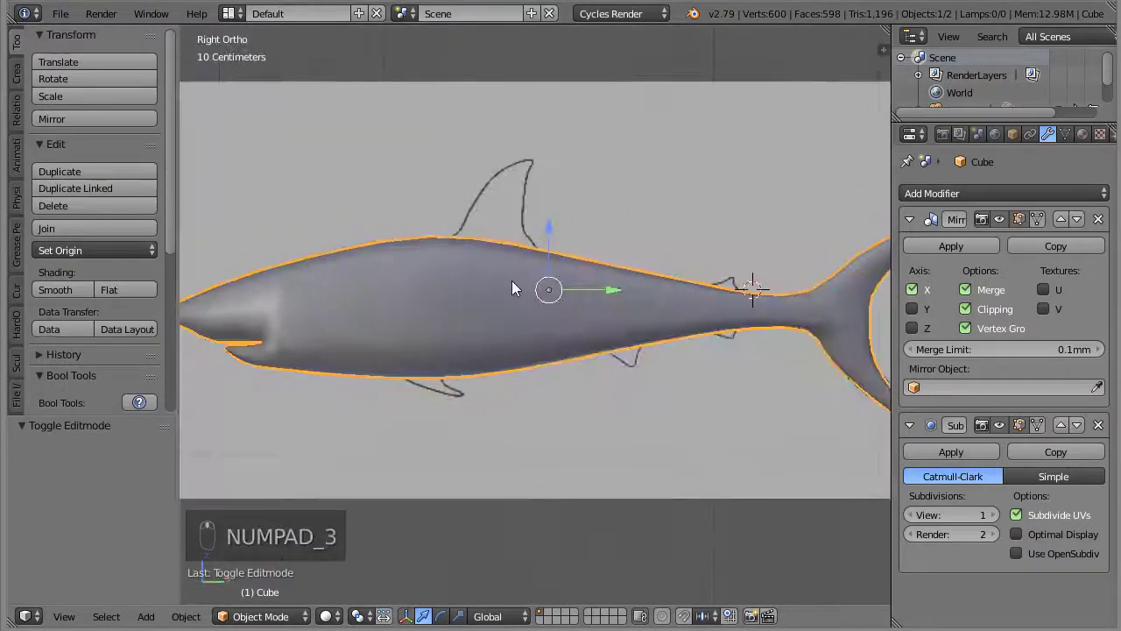
key(KP_7)
key(shift+a)
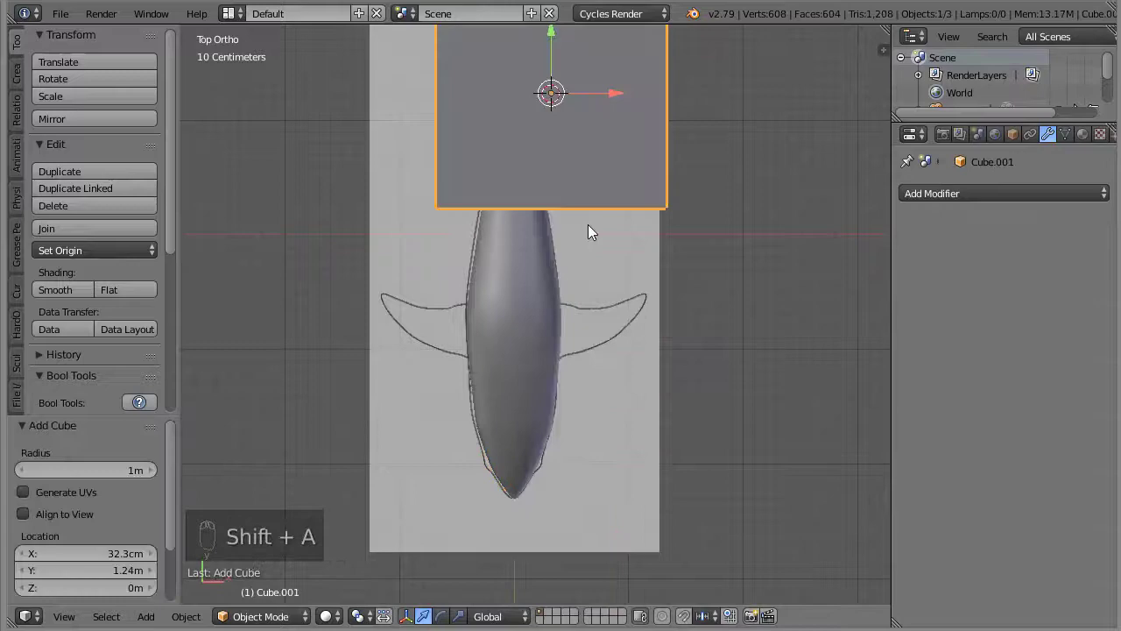
Shrink the cube and extrude its vertices along the reference fin outline
key(g)
key(s)
key(s)
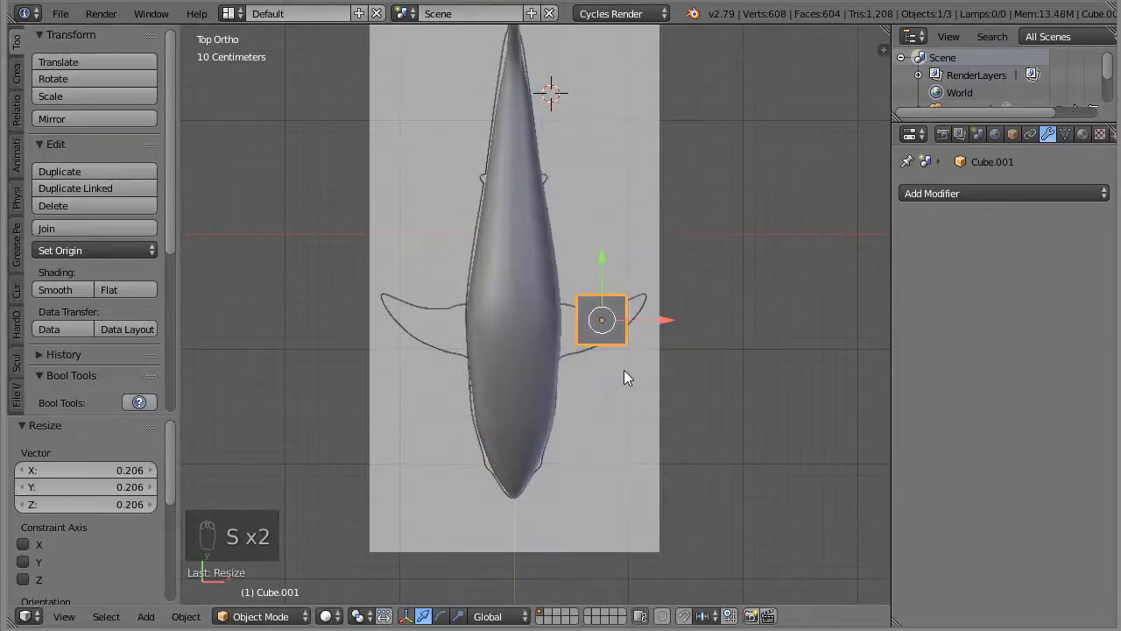
key(z)
drag(711, 332, 813, 353)
key(Tab)
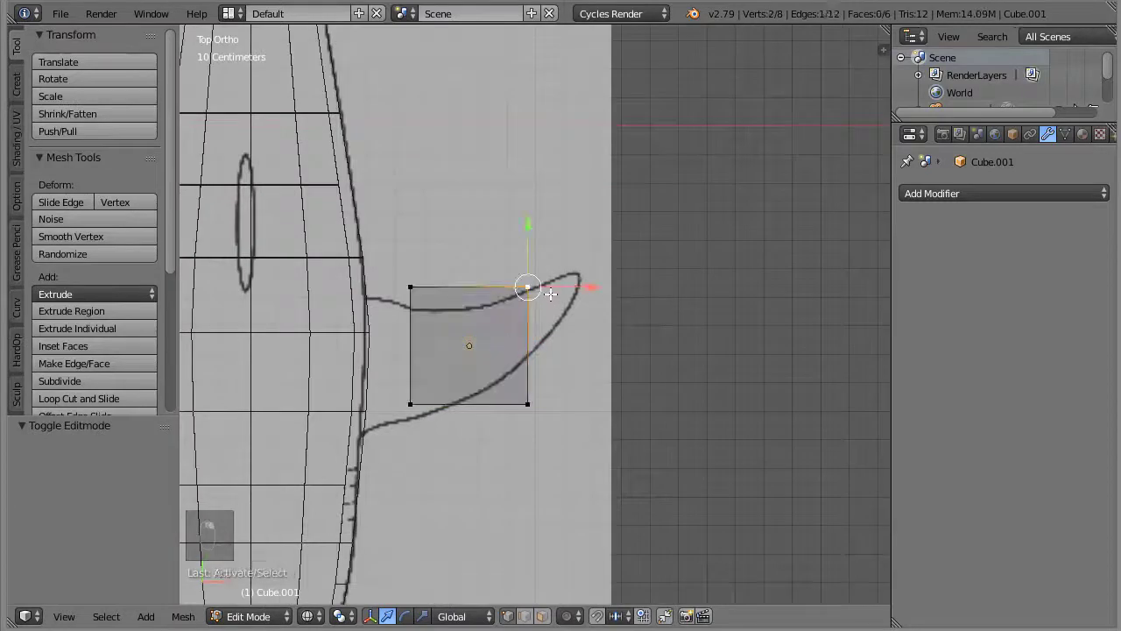
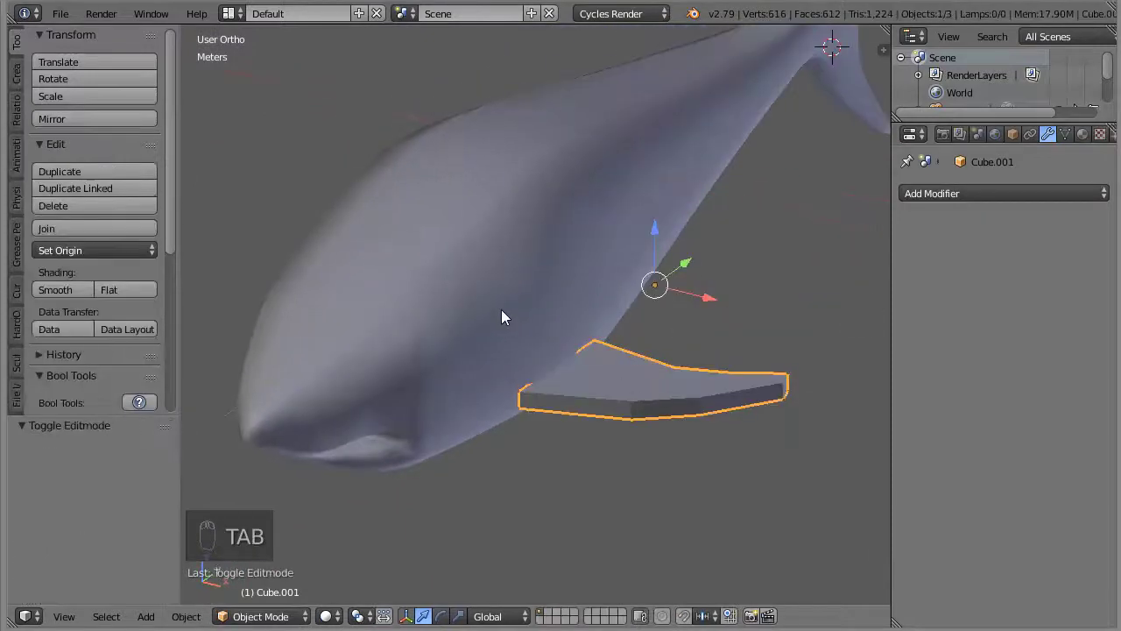
Inspect the fin slab and isolate it in local view for editing
drag(719, 268, 756, 383)
key(KP_Divide)
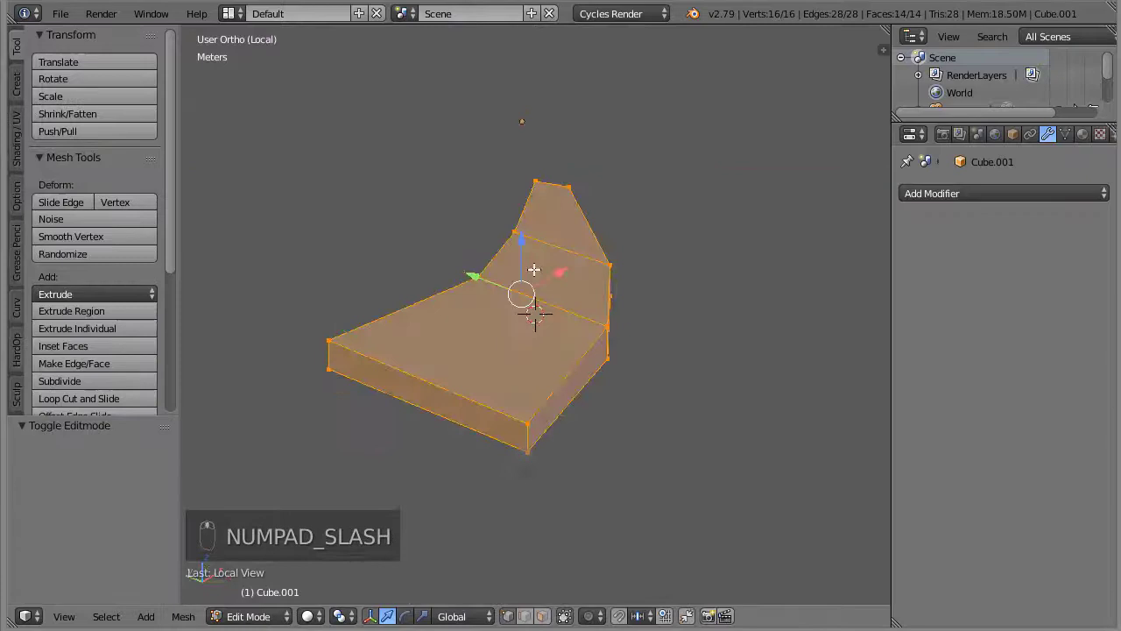
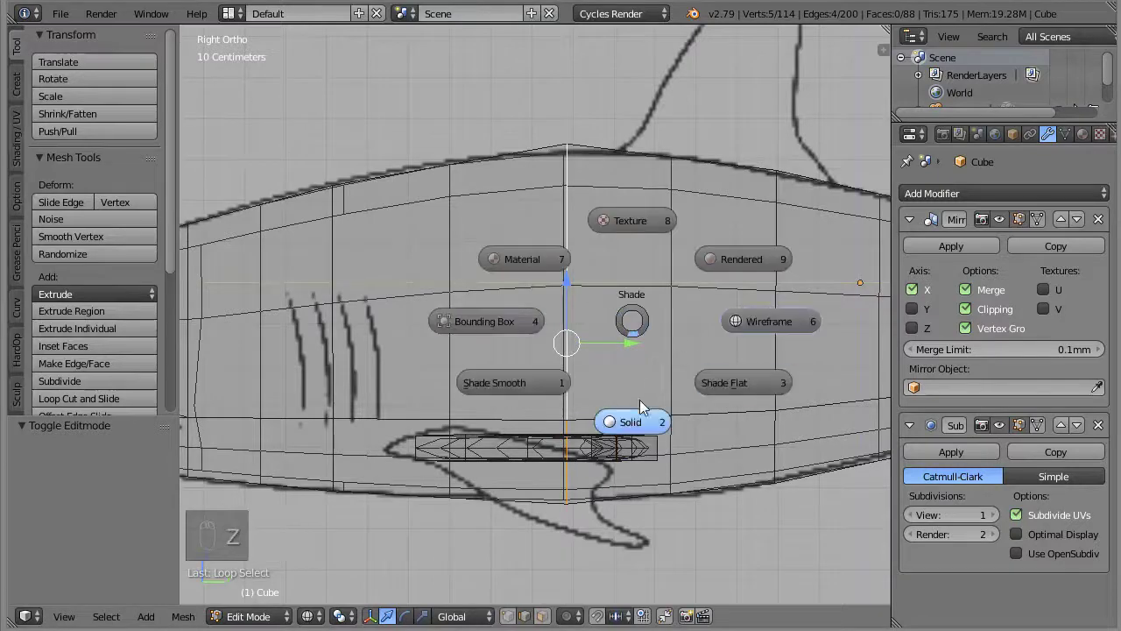
Slide an edge loop and cut two new loops across the body near the dorsal fin
key(g)
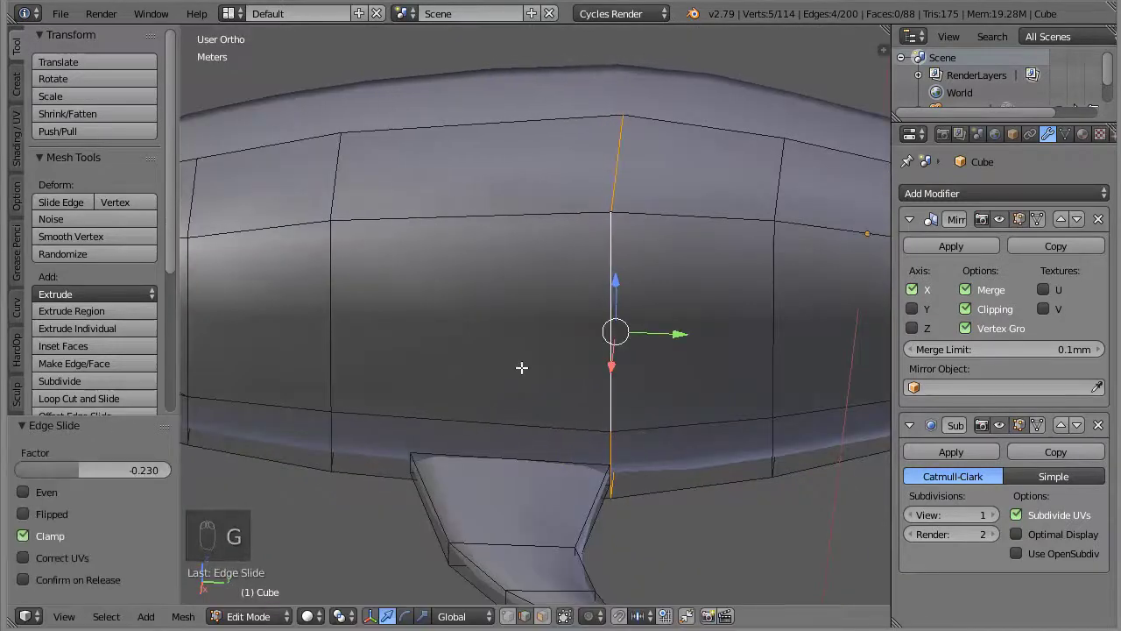
key(ctrl+r)
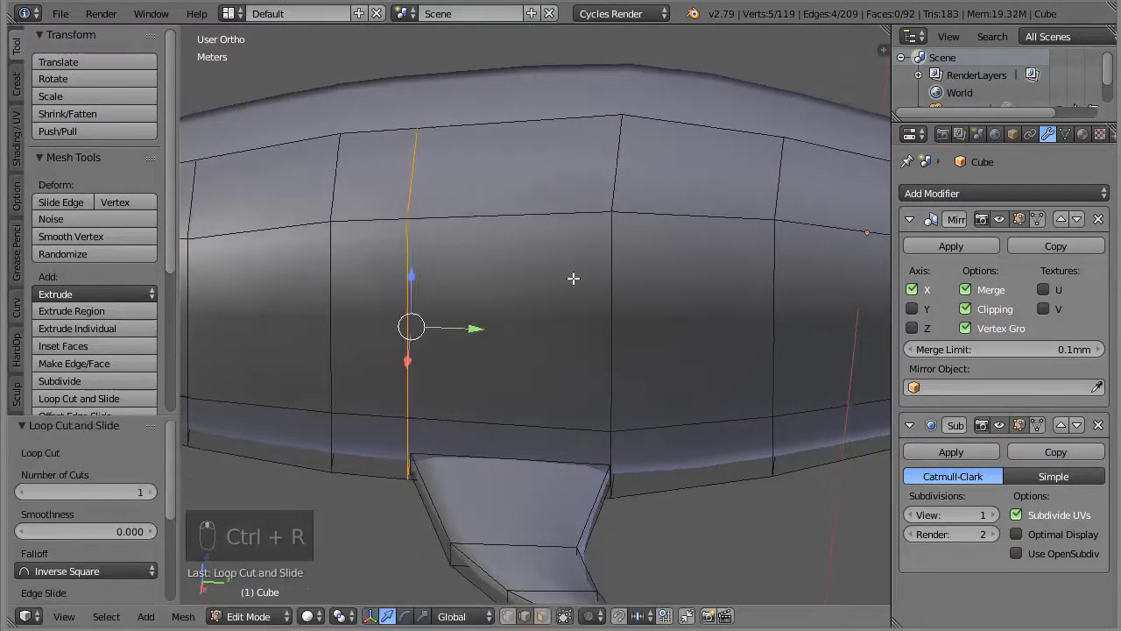
key(KP_3)
key(ctrl+r)
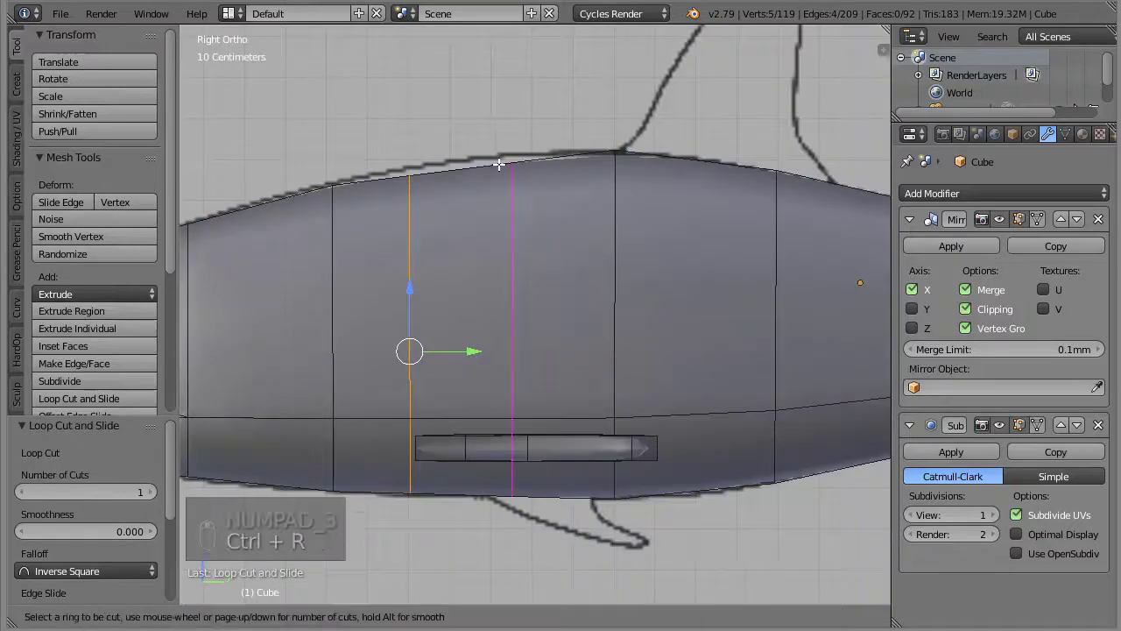
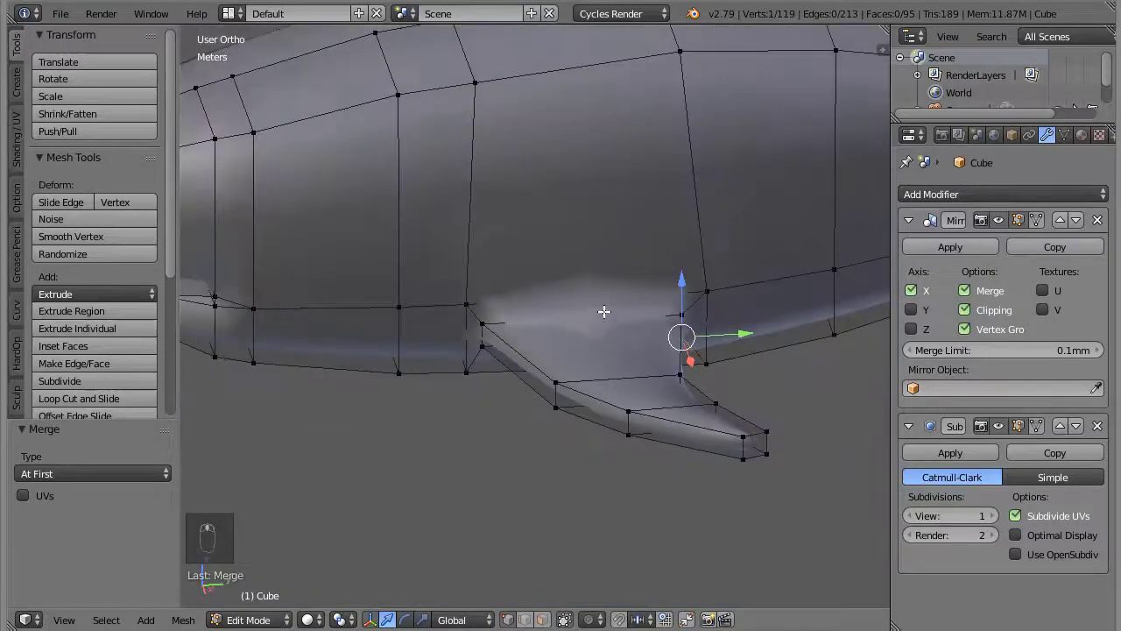
Switch to the front view to reshape the fin-base vertices
key(KP_1)
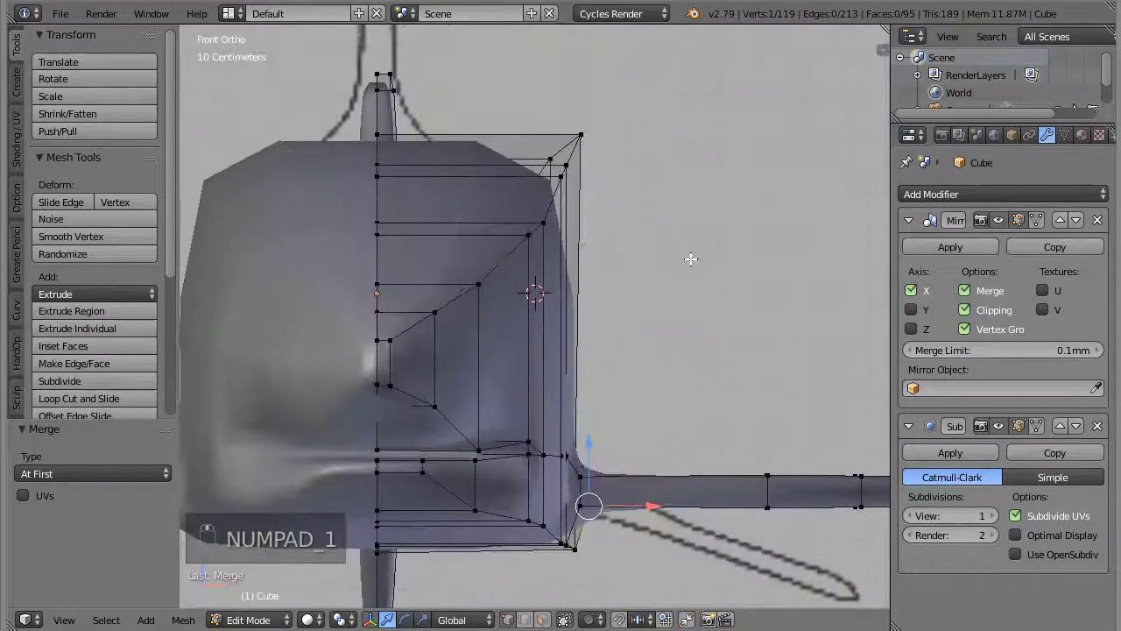
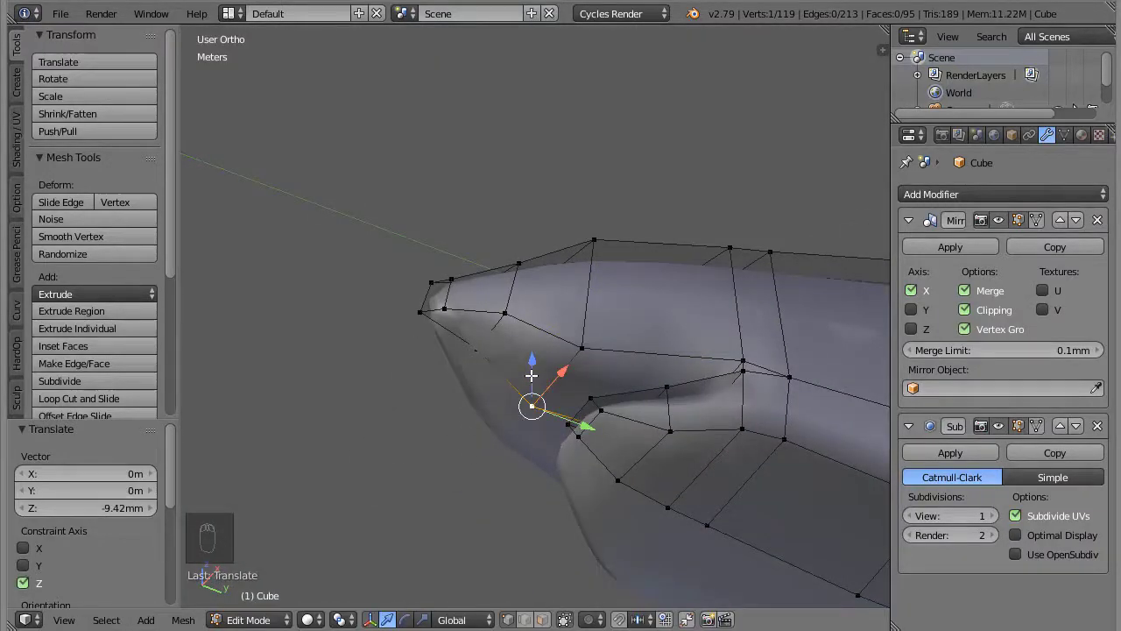
Leave Edit Mode and raise the Subdivision Surface View level to 2 to preview the fin
key(Tab)
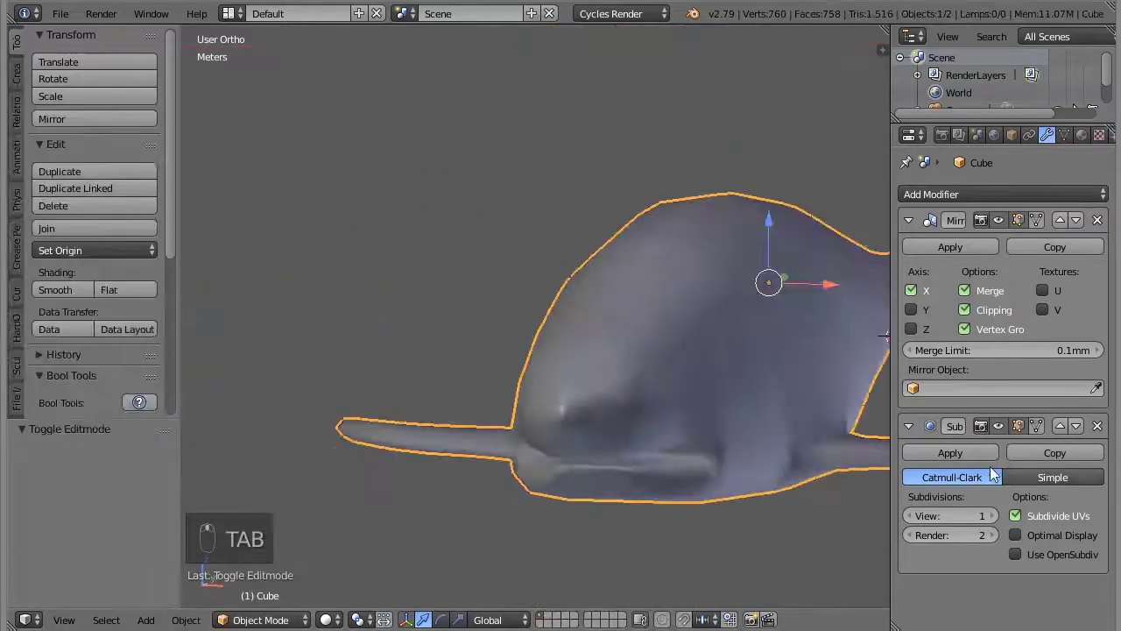
drag(765, 450, 60, 24)
click(61, 23)
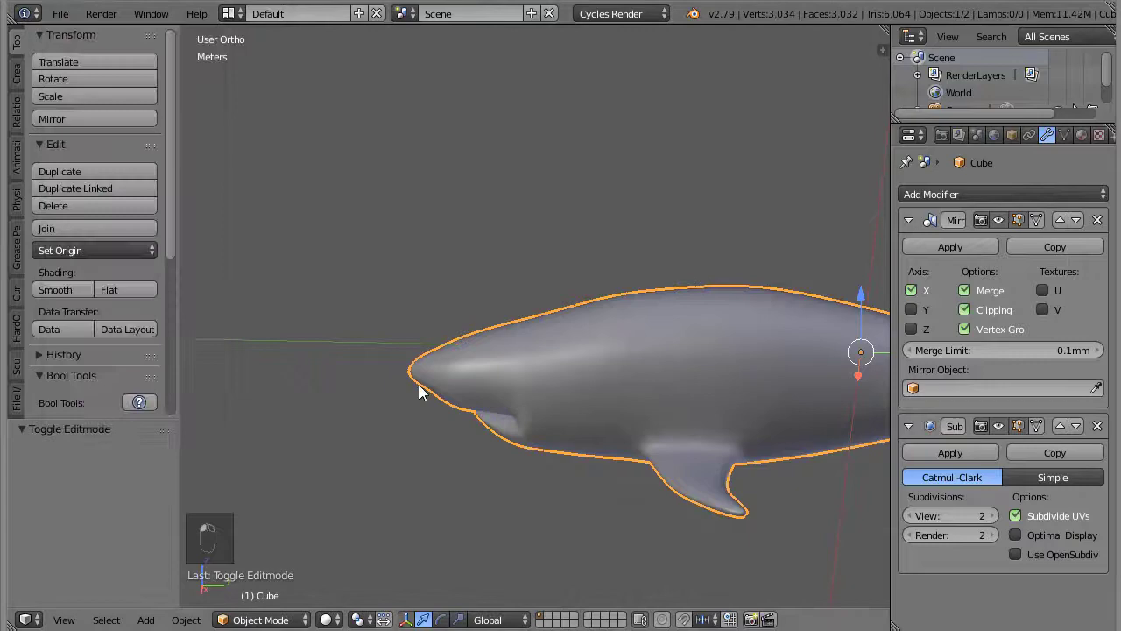
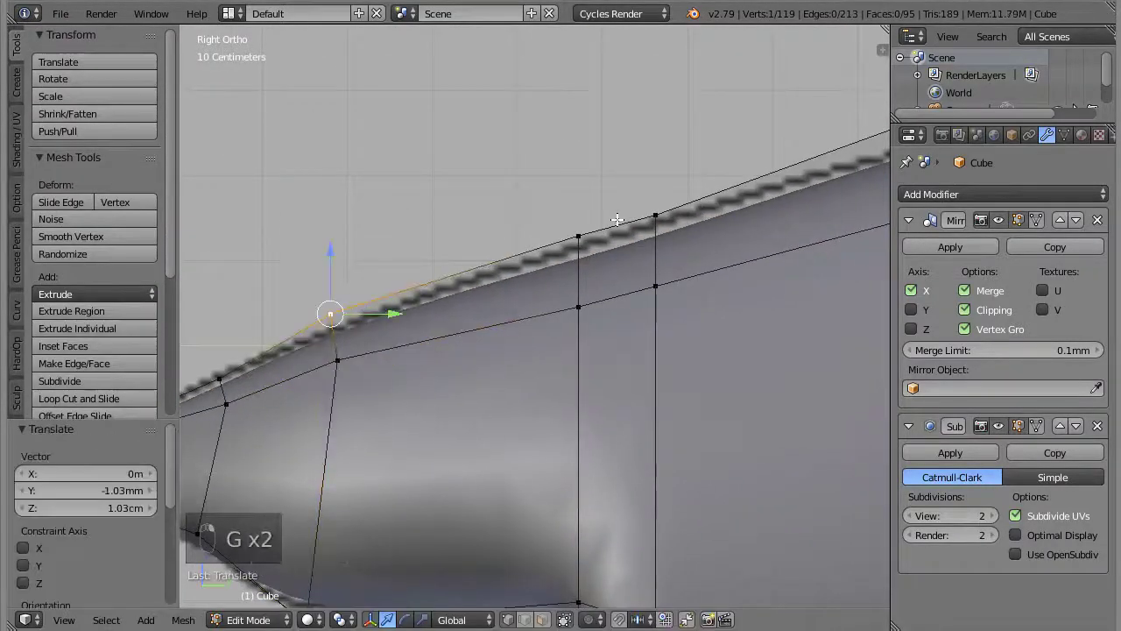
Grab top-edge vertices along the shark's back and move them upward onto the reference
key(g)
key(g)
key(g)
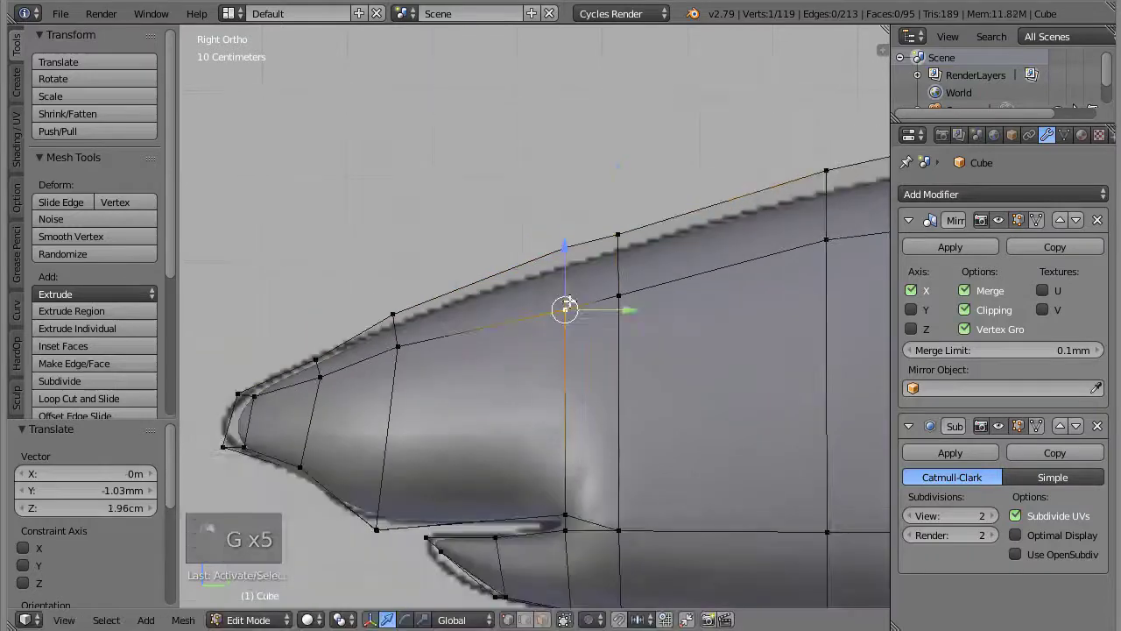
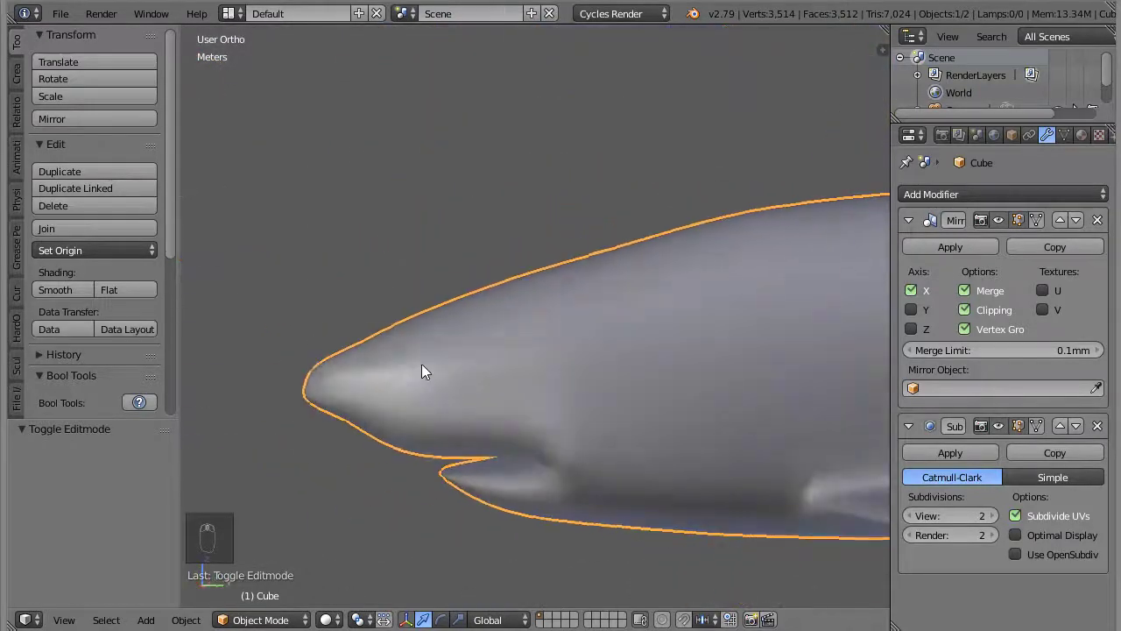
In side view, enter Edit Mode and knife-cut new edges where the dorsal fin meets the body
key(KP_3)
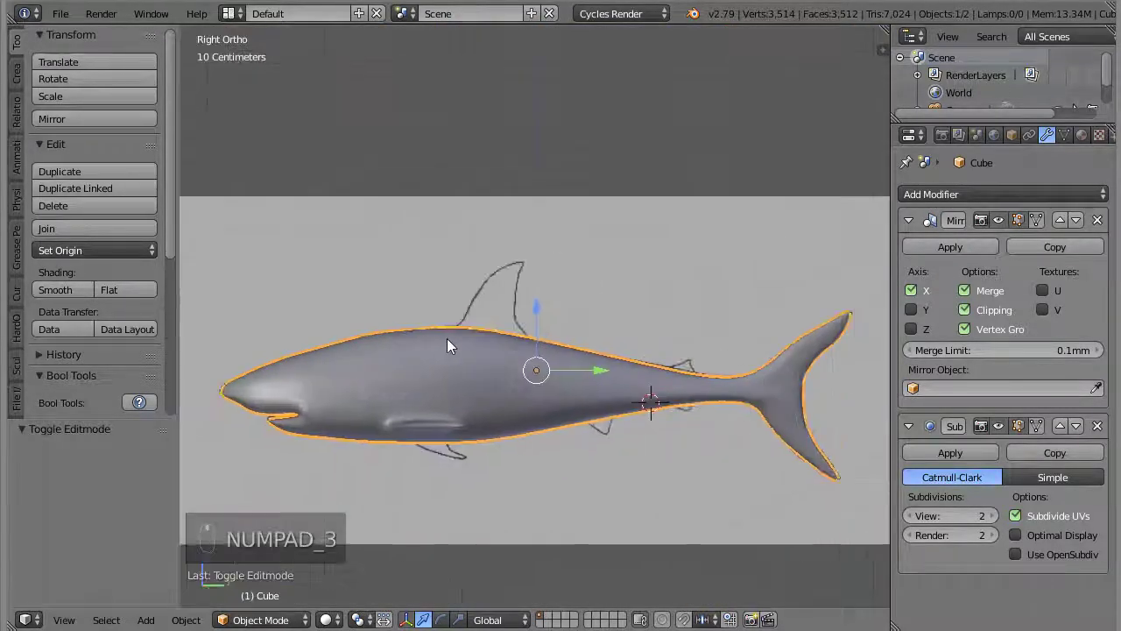
key(Tab)
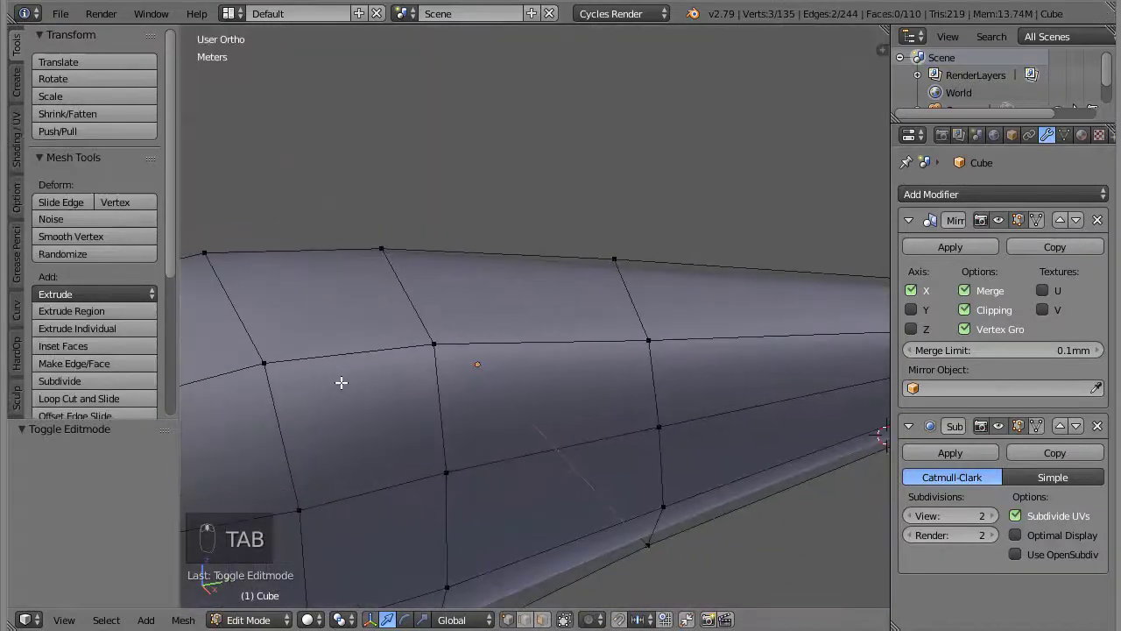
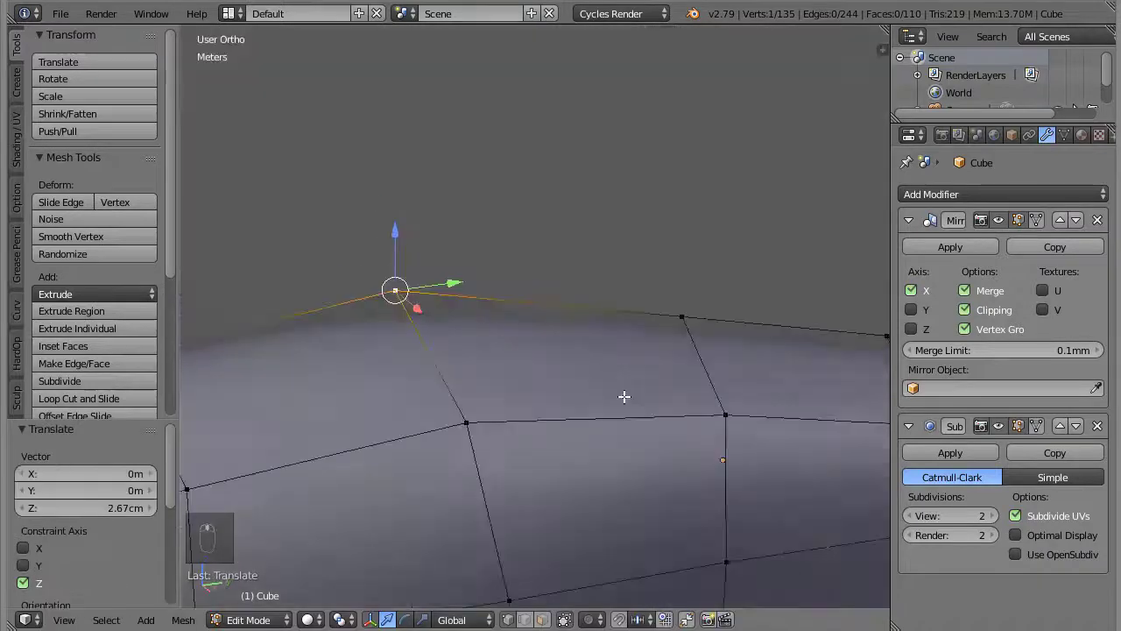
key(k)
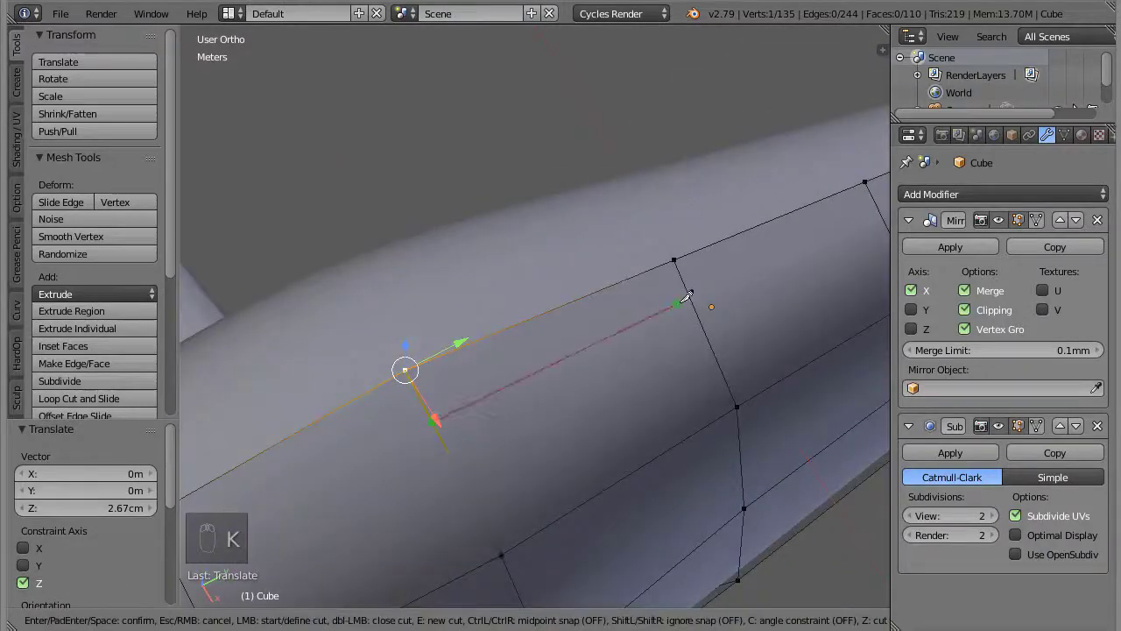
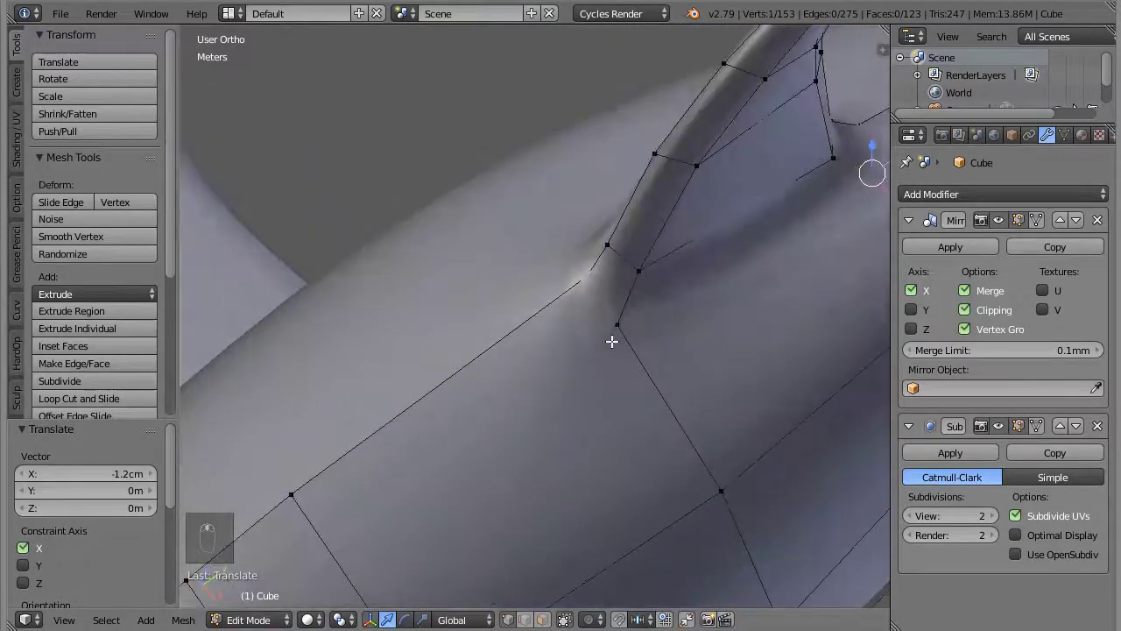
key(k)
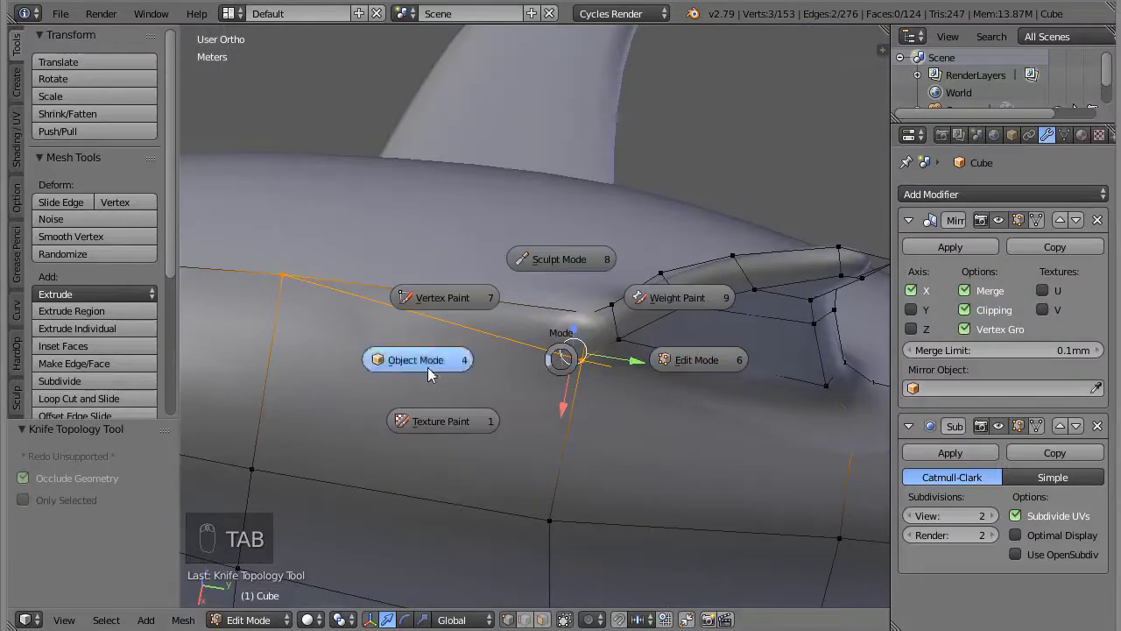
Orbit around the shark to review the new knife cuts in object mode
middle_click(706, 271)
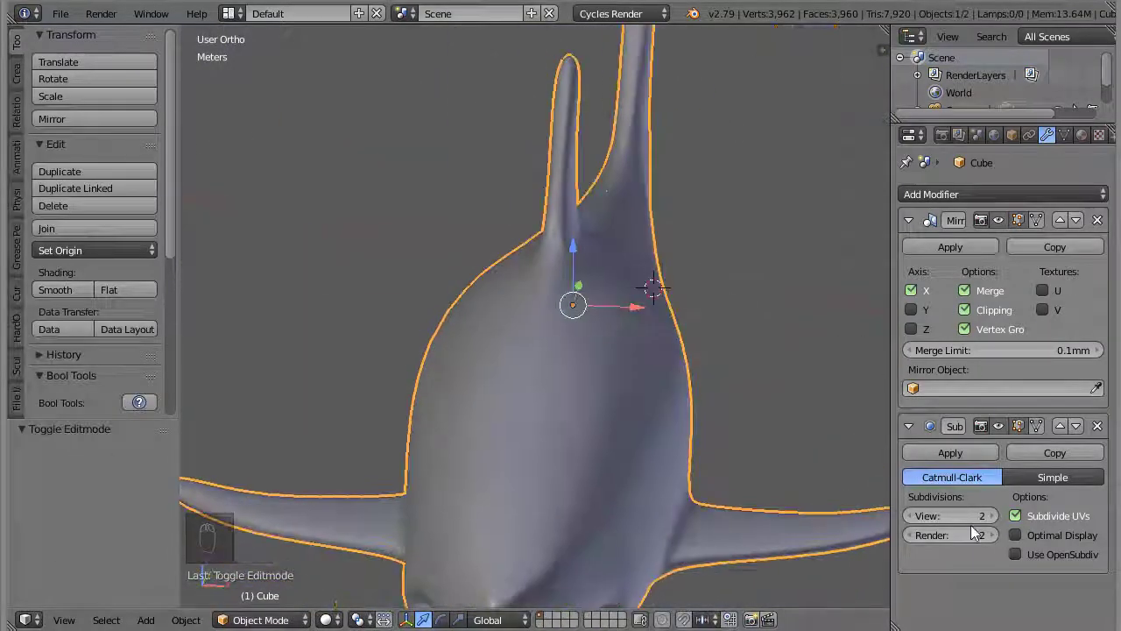
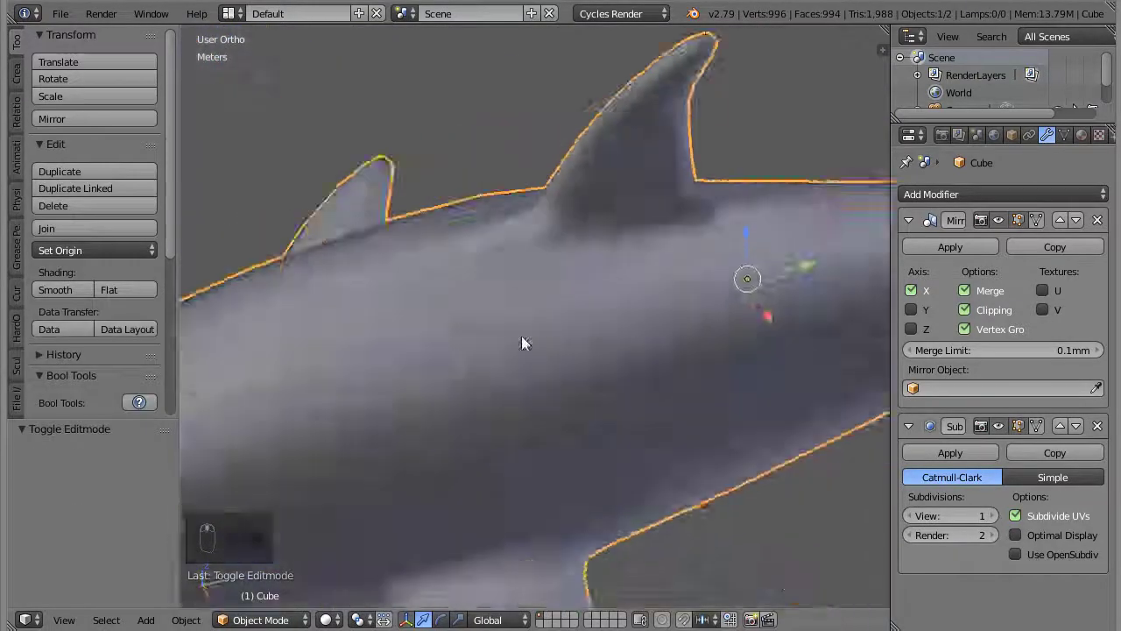
middle_click(816, 273)
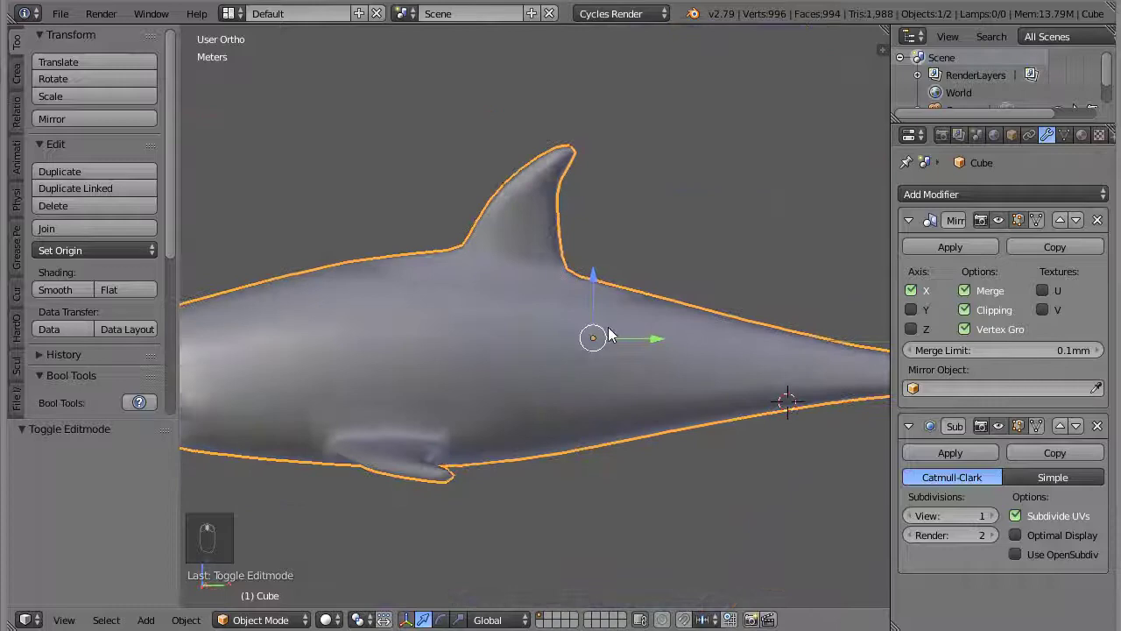
In front view, edit the pectoral fin in wireframe against the reference outline, then review it smoothed
key(KP_1)
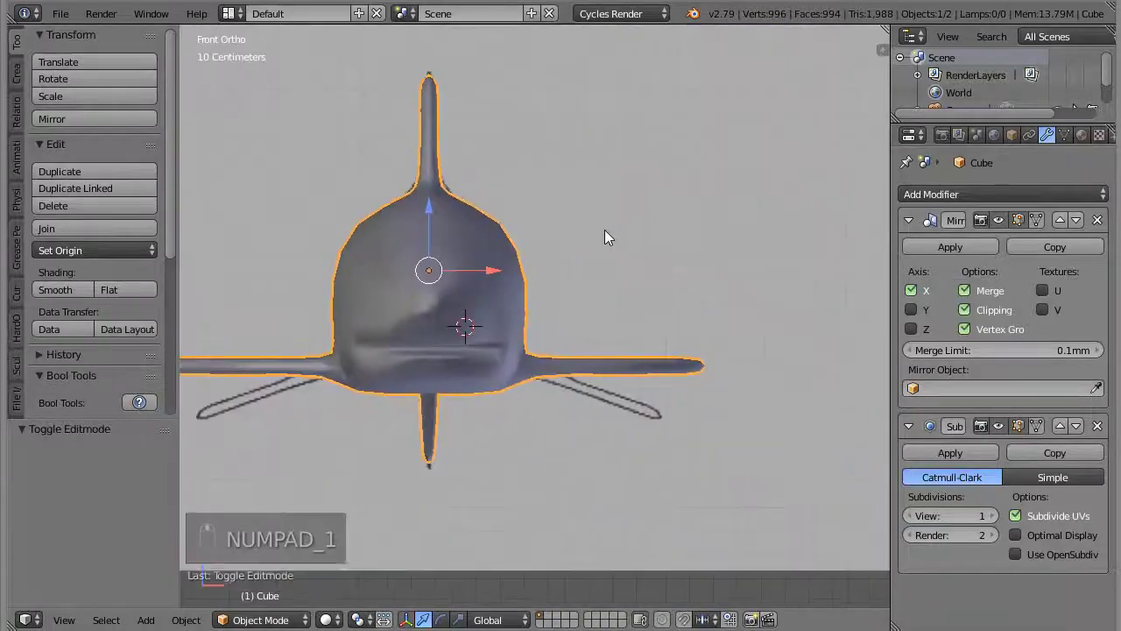
key(Tab)
key(z)
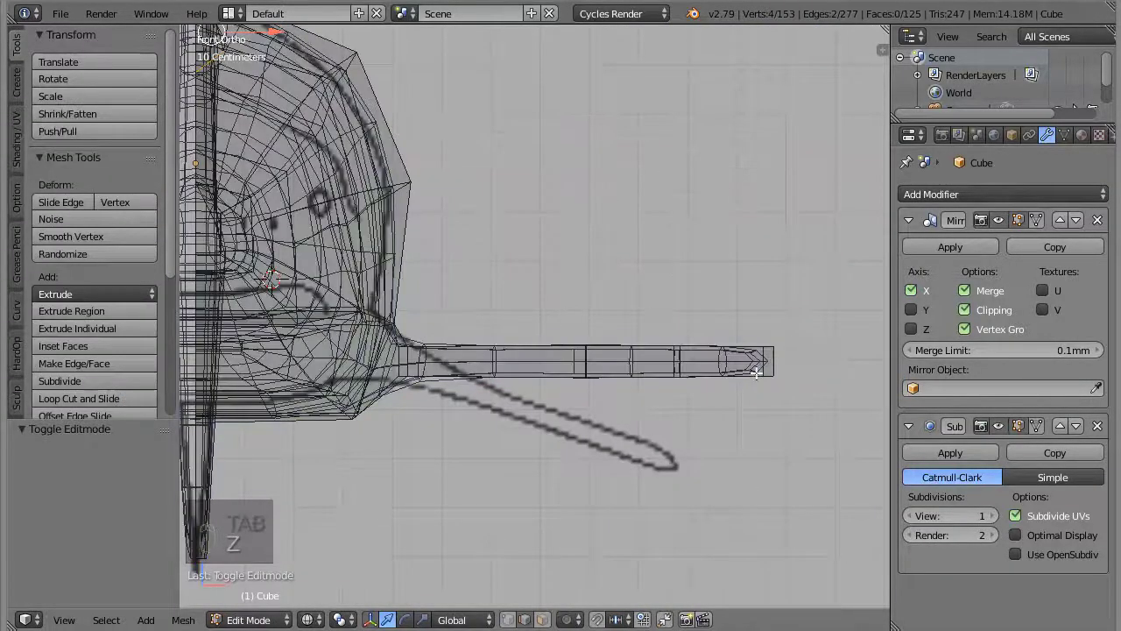
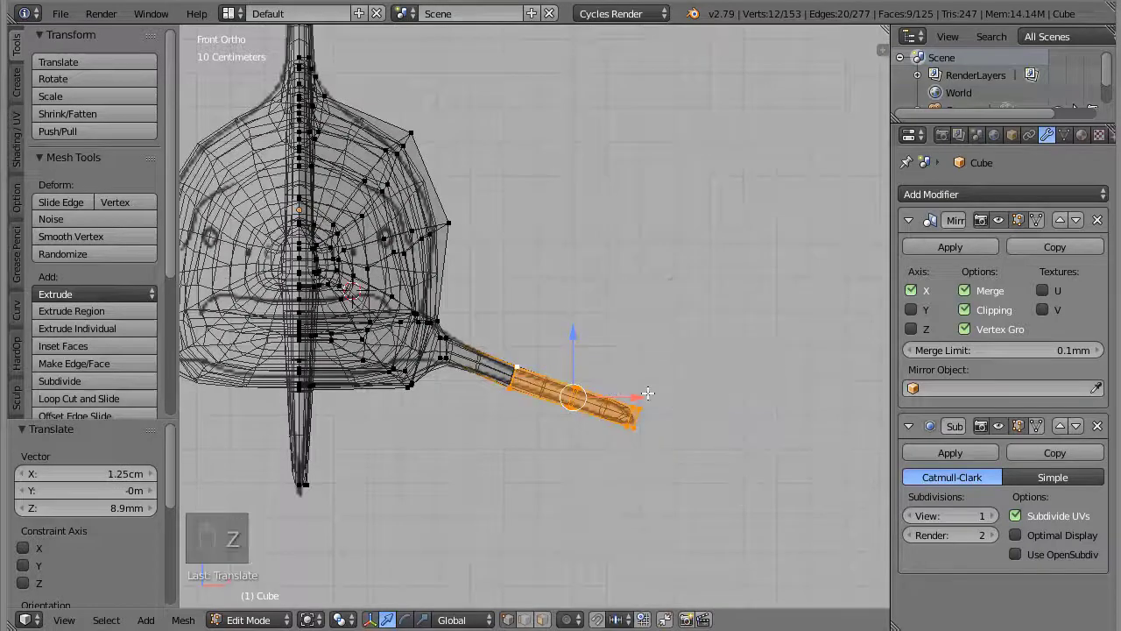
key(Tab)
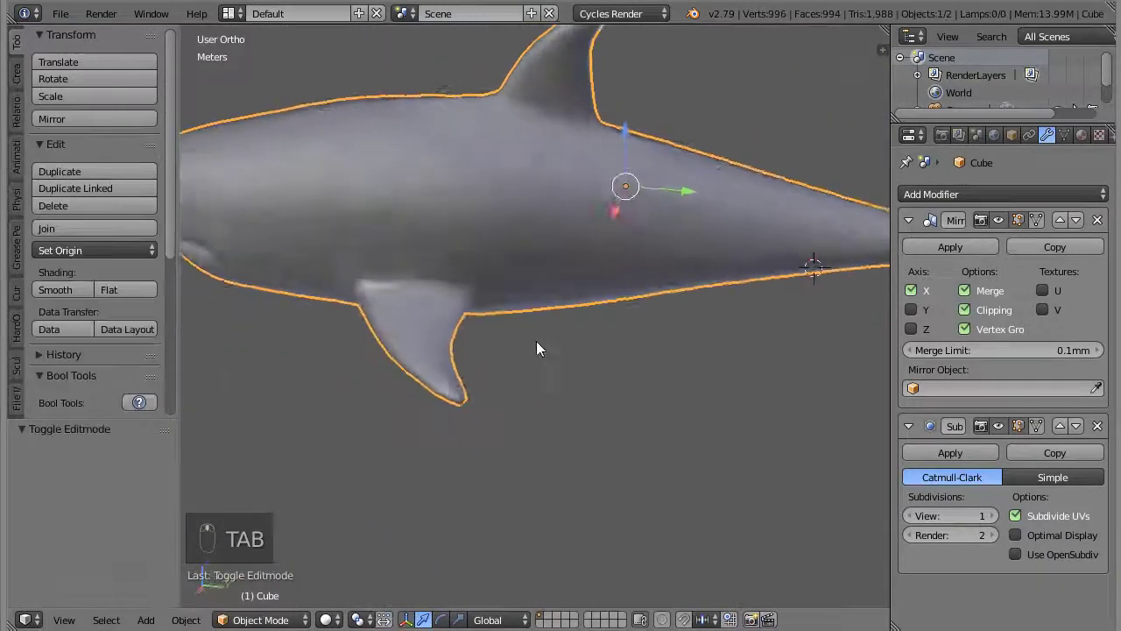
In top view, move and scale the fin vertices onto the reference outline, then check from the front
key(KP_7)
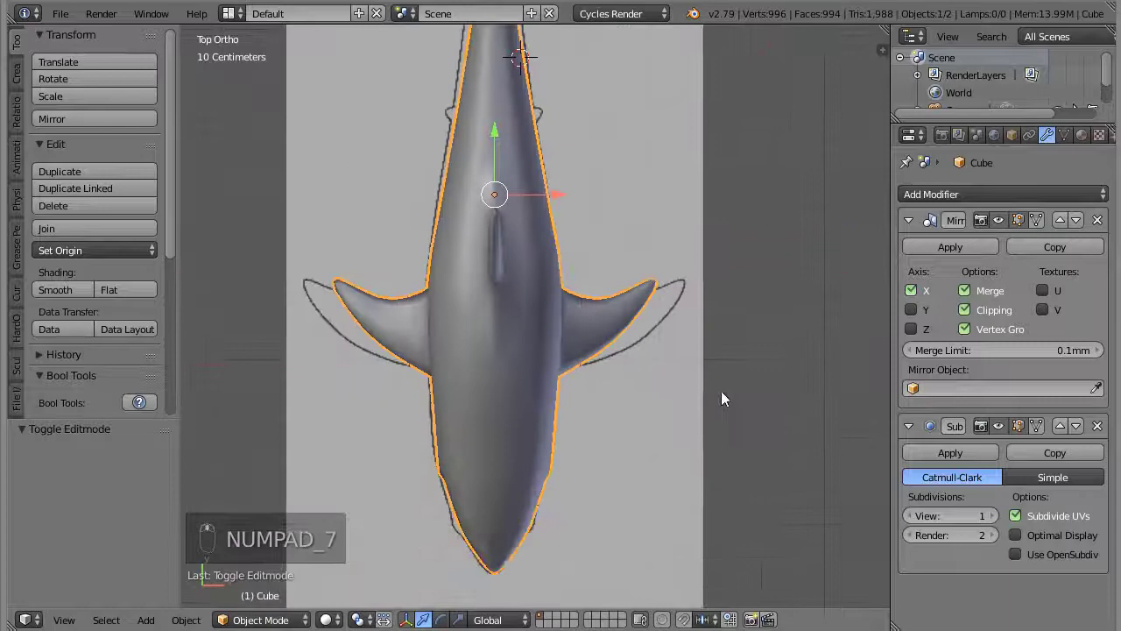
key(Tab)
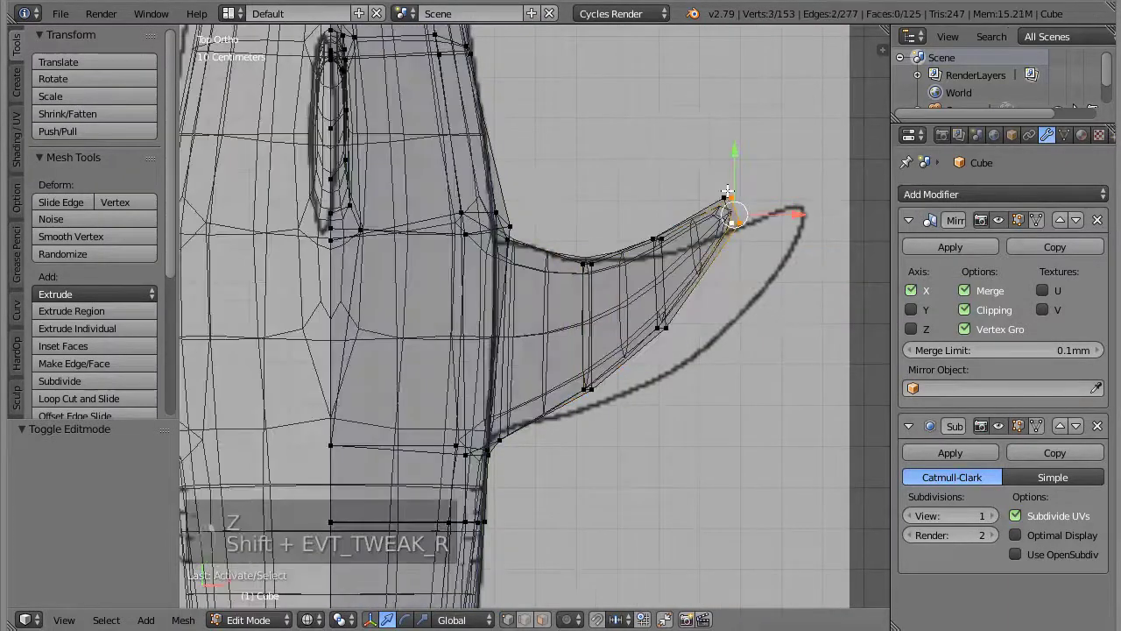
key(g)
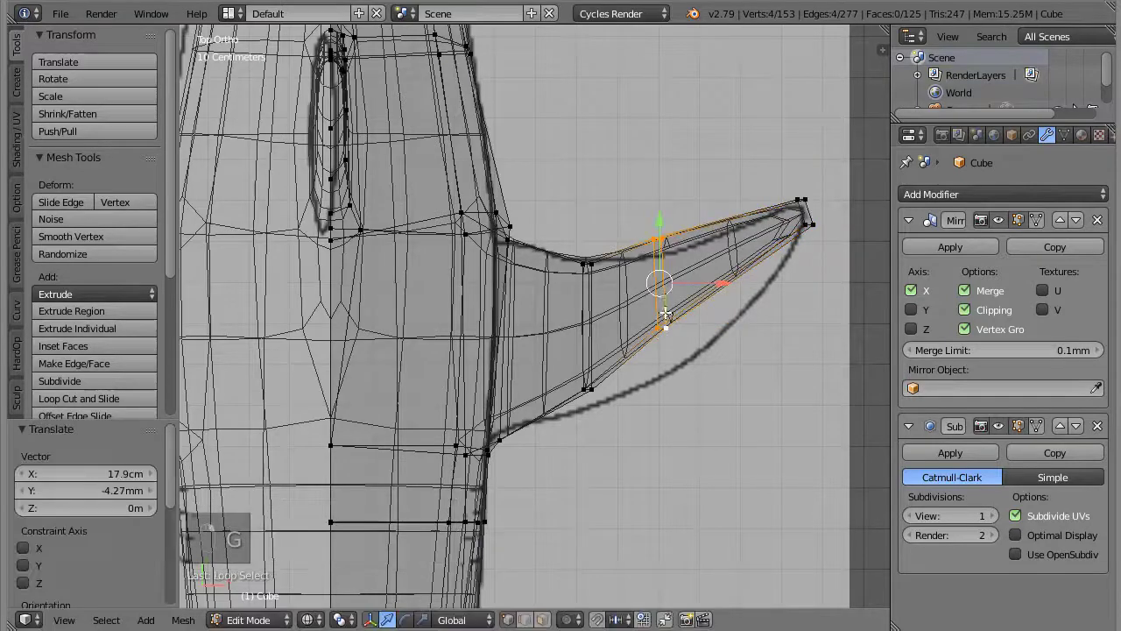
key(g)
key(s)
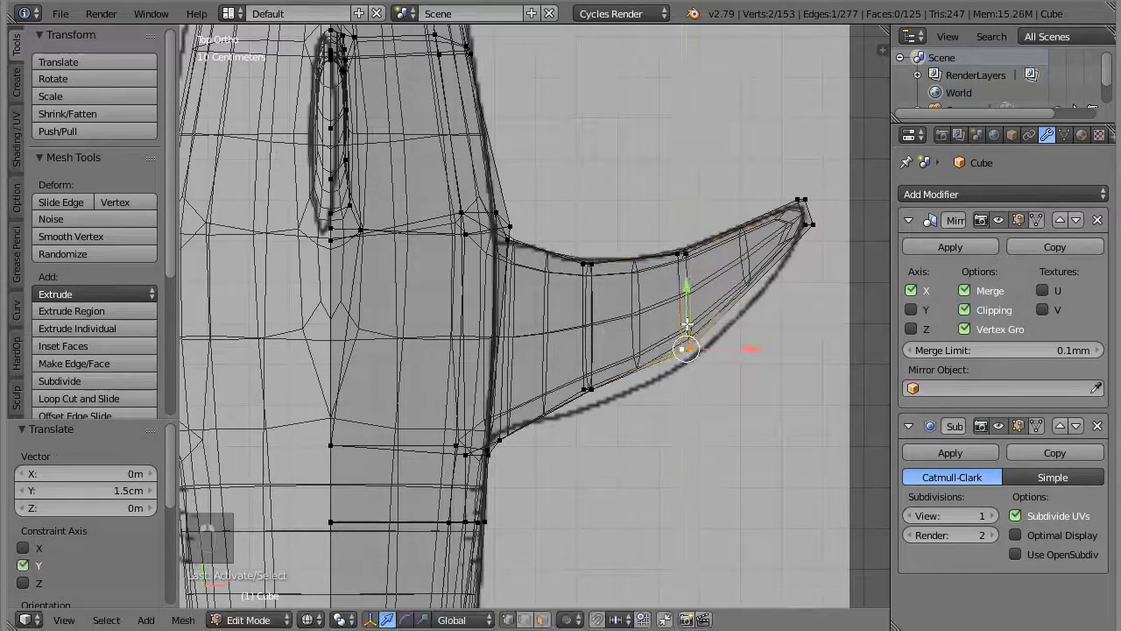
key(KP_1)
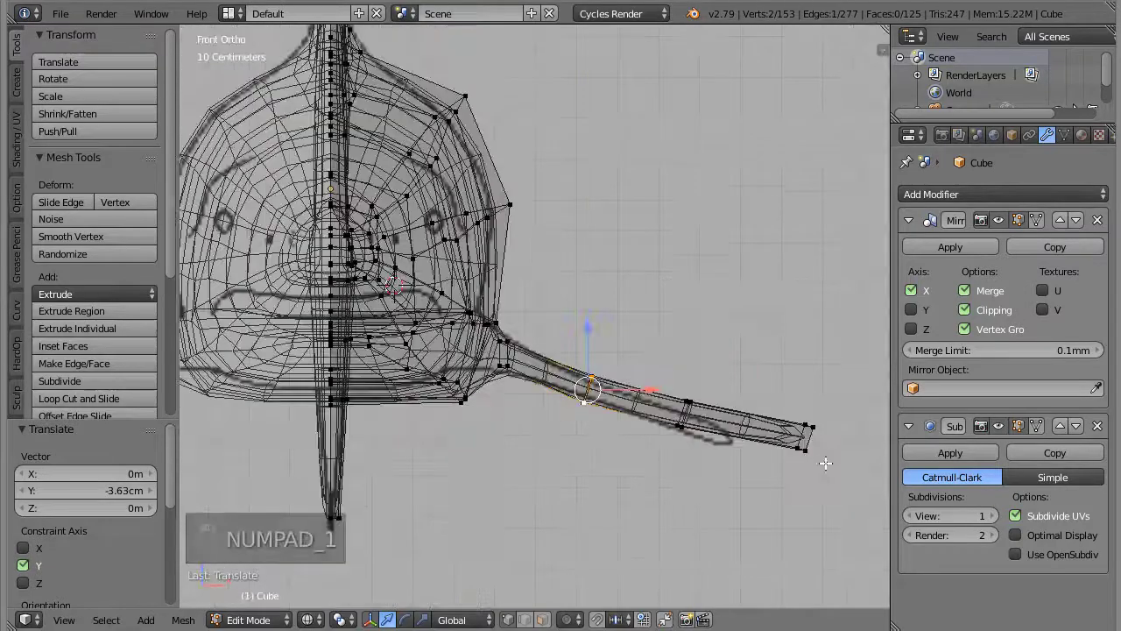
key(z)
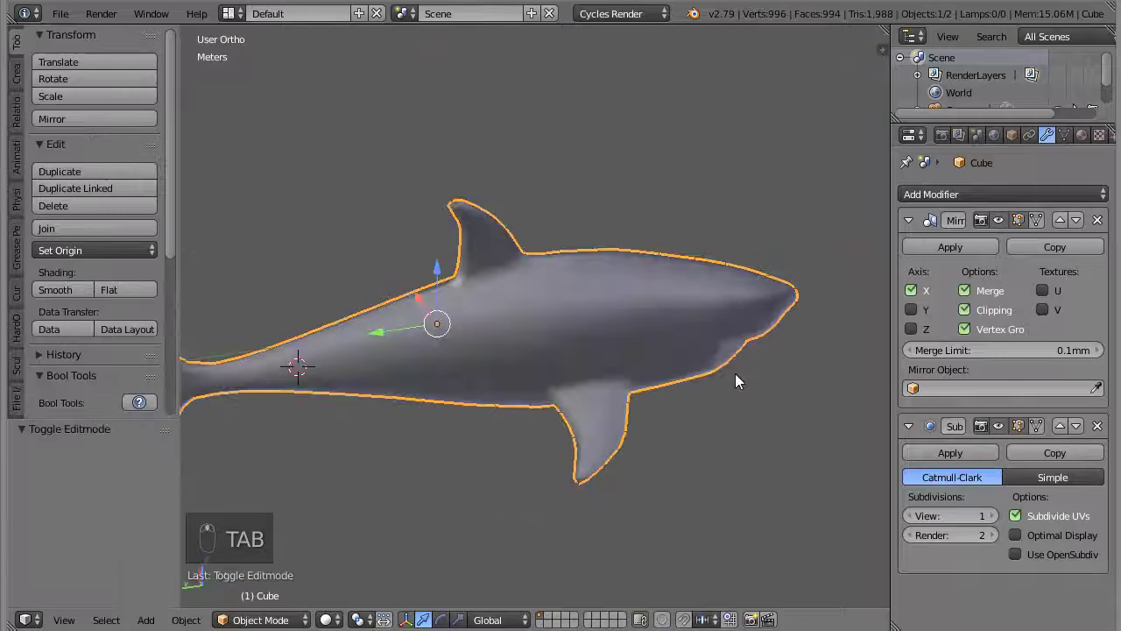
Enter Edit Mode and toggle wireframe to work on the fin tip
key(Tab)
key(z)
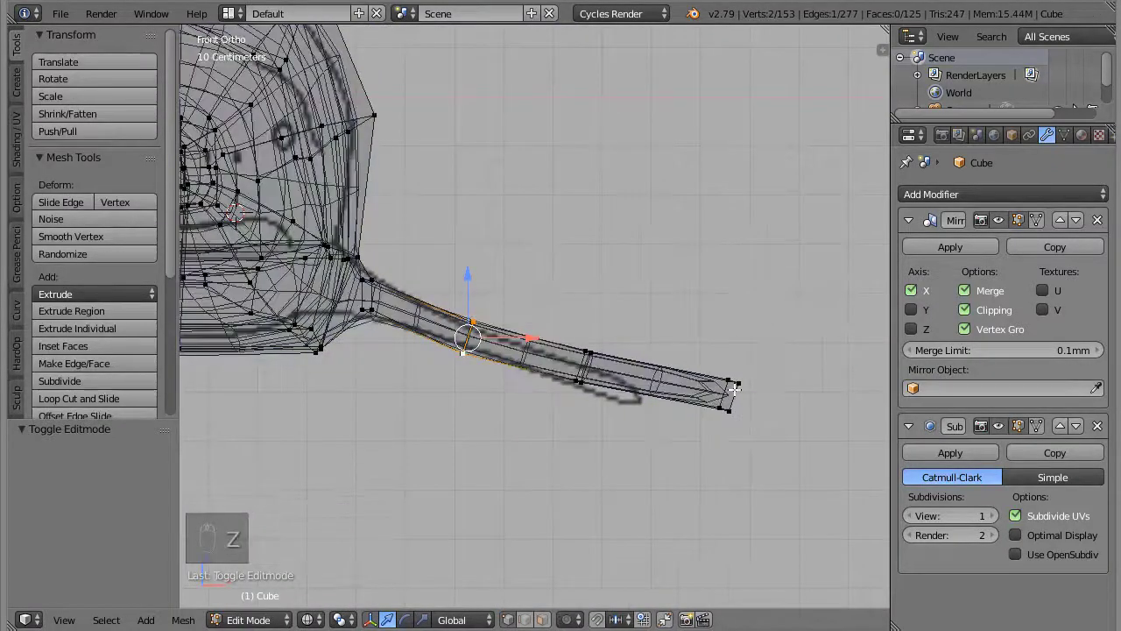
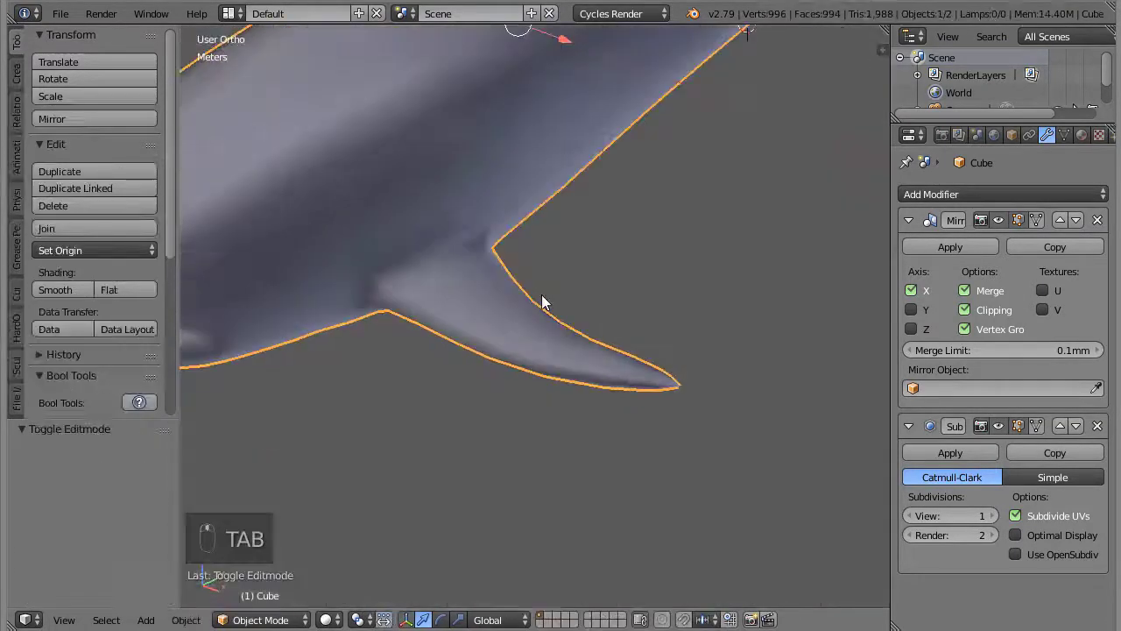
Lower the Subdivision Surface View level to 0 and view the unsmoothed shark from the side
click(509, 449)
drag(845, 398, 916, 518)
click(916, 518)
middle_click(741, 368)
key(KP_3)
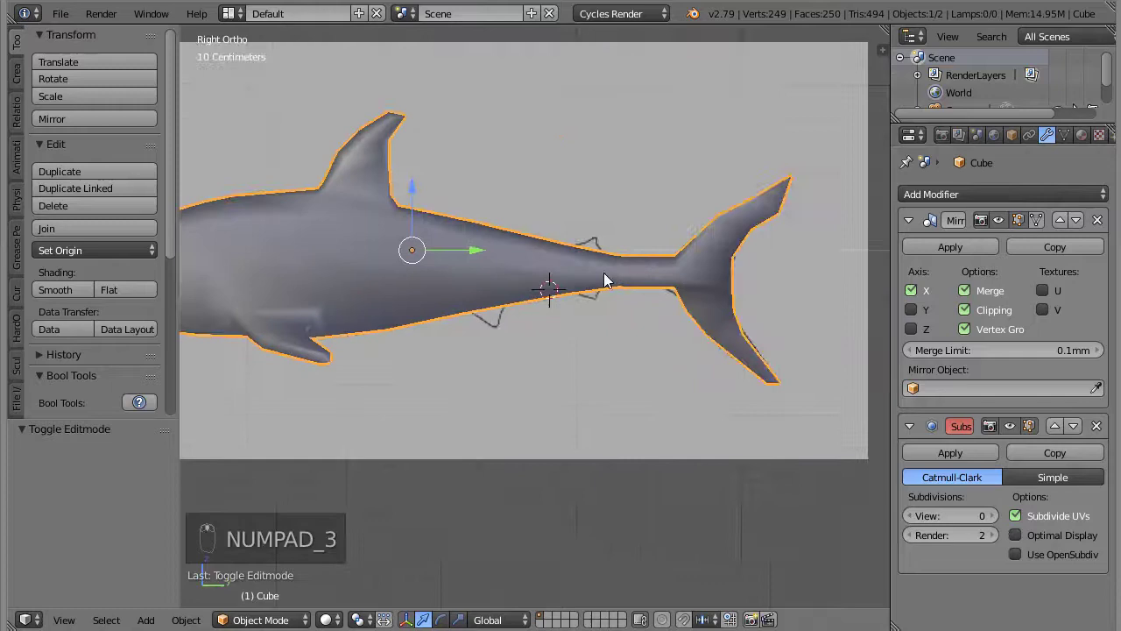
Edit the tail stalk vertices and return subdivision preview to level 1
key(Tab)
click(994, 519)
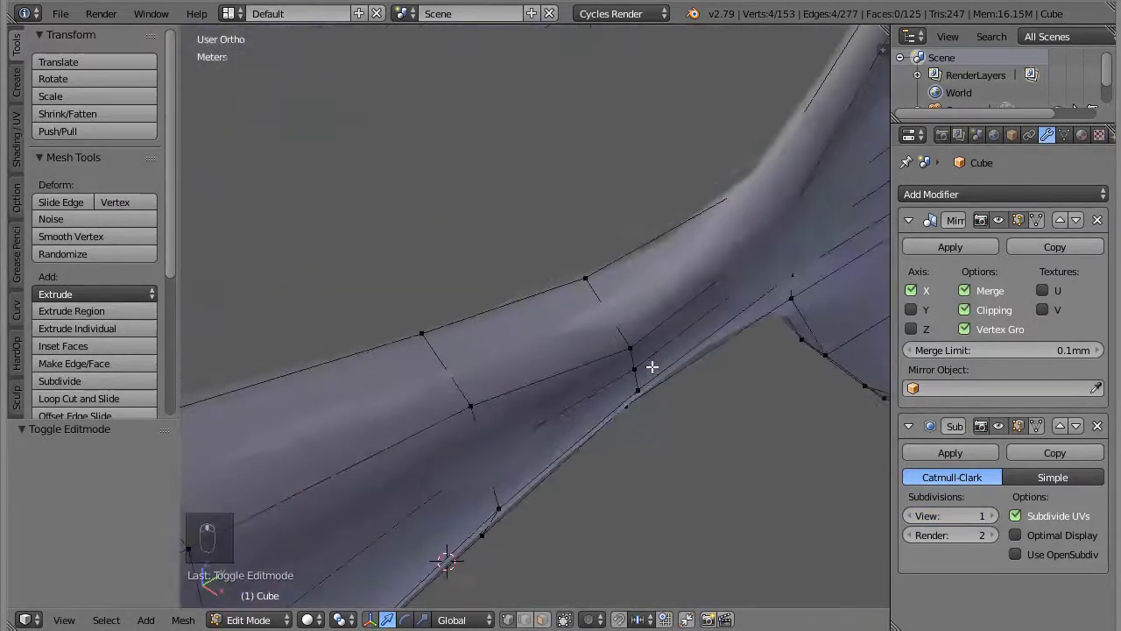
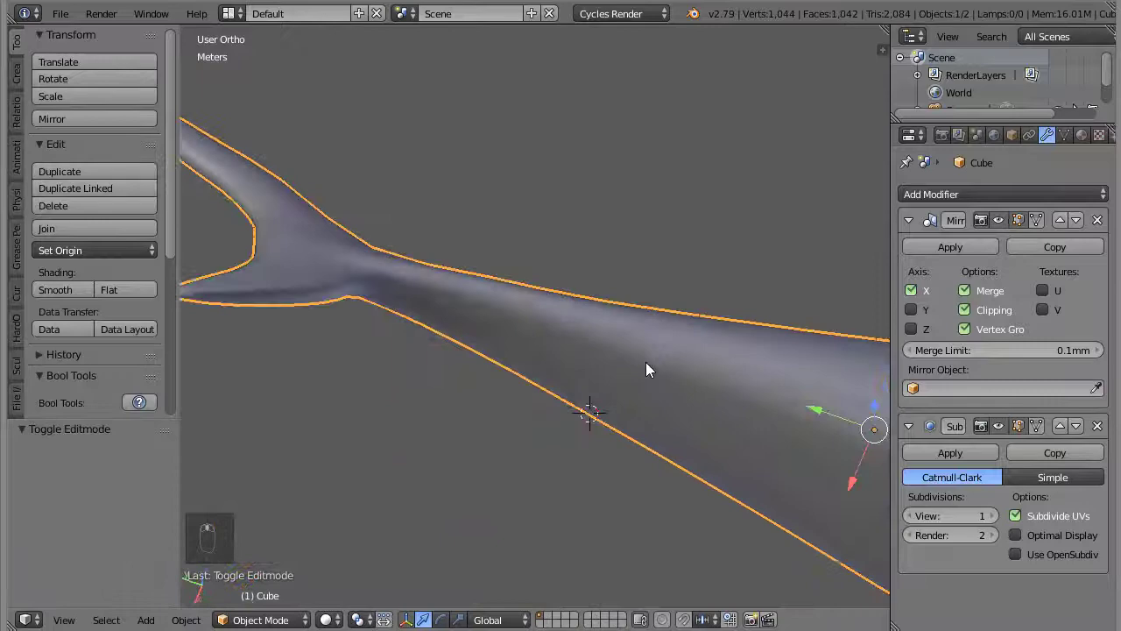
key(Tab)
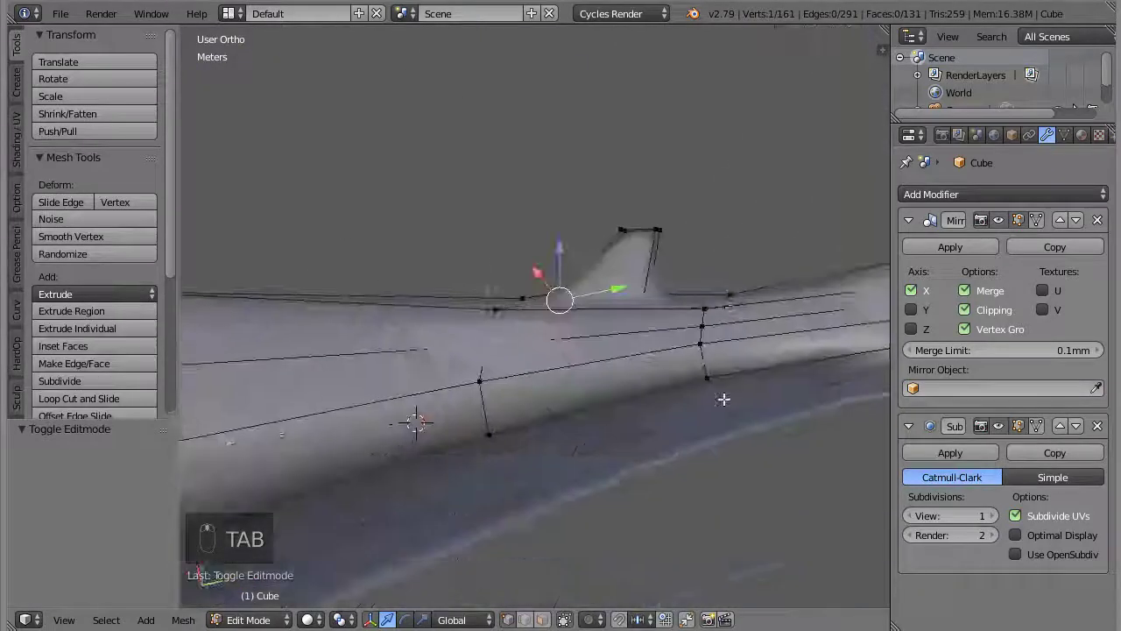
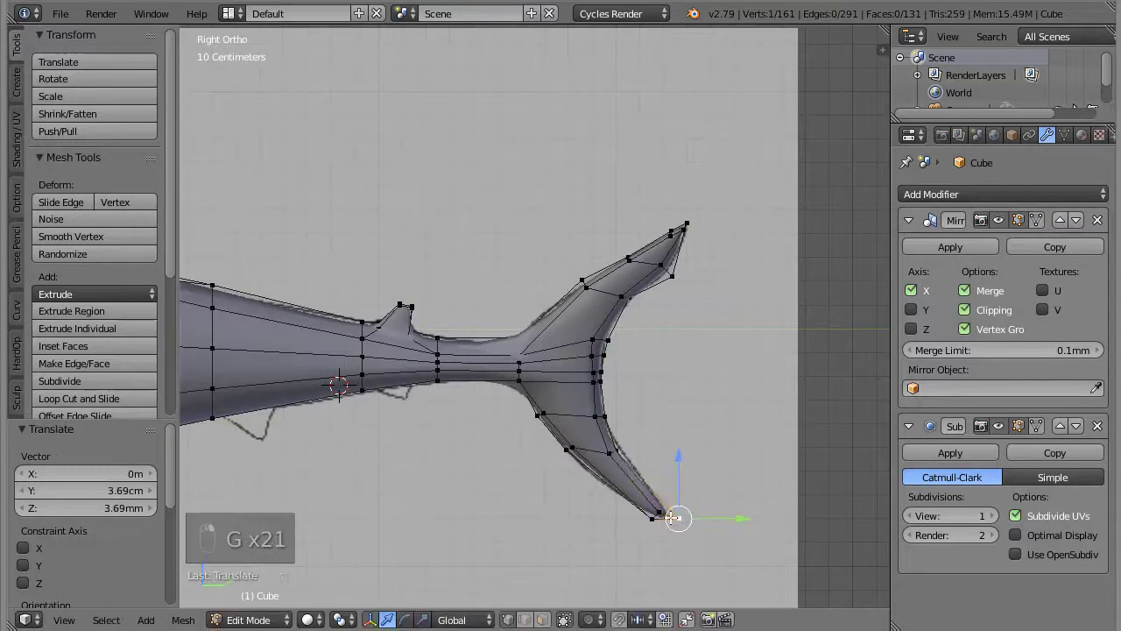
Move the lower tail fin tip vertex onto the outline and review the tail fin
key(g)
key(g)
key(Tab)
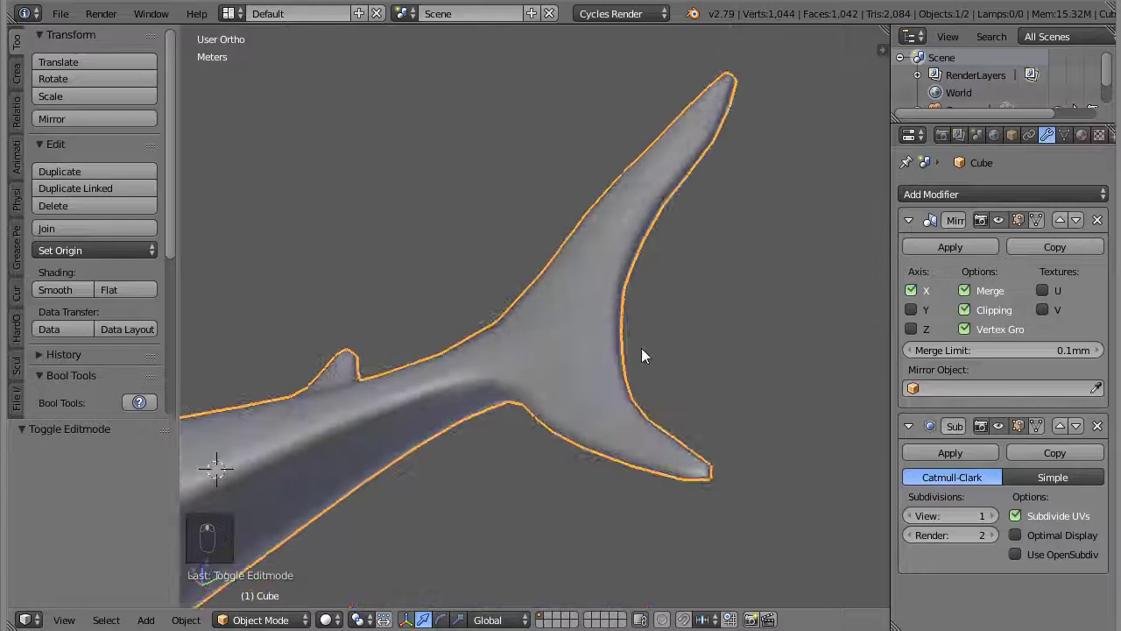
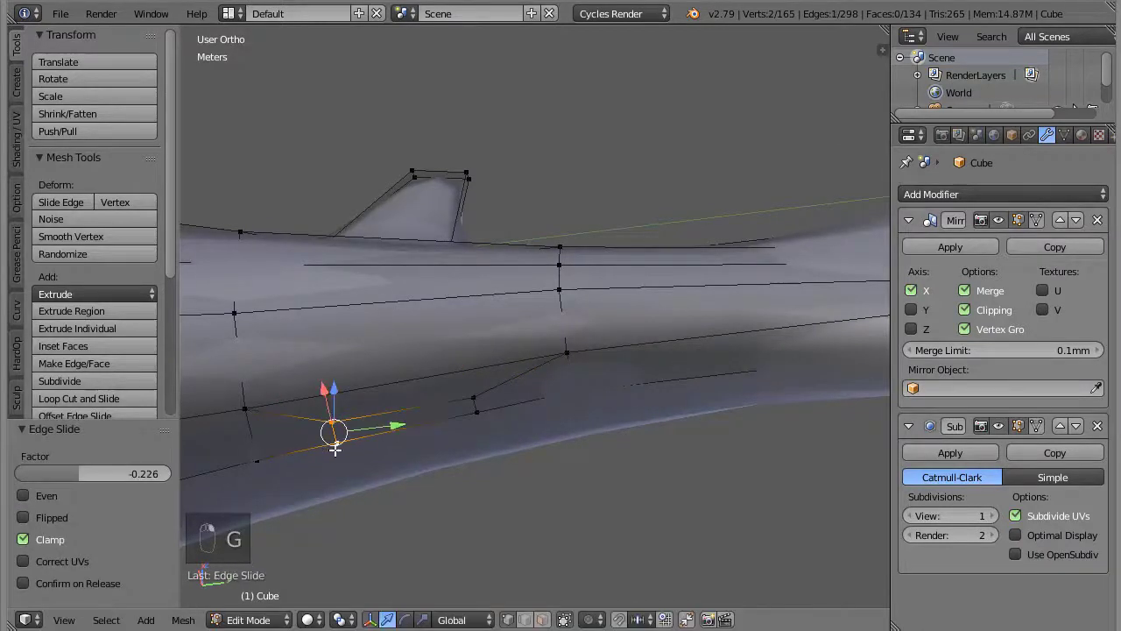
In side view, add a vertical edge loop across the tail stalk with Ctrl+R
key(KP_3)
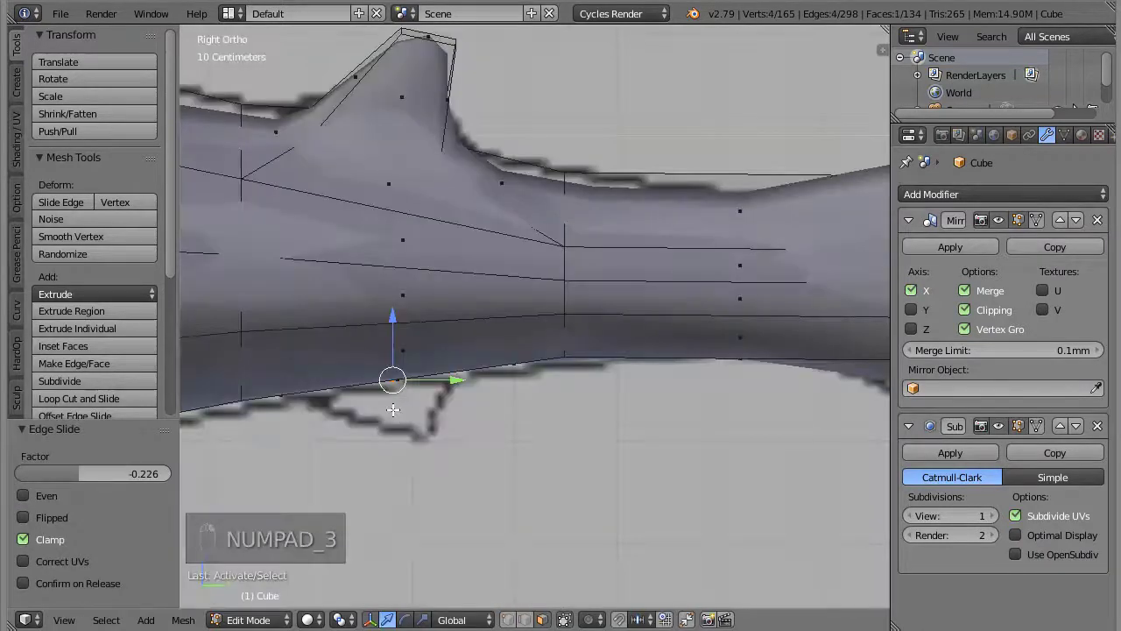
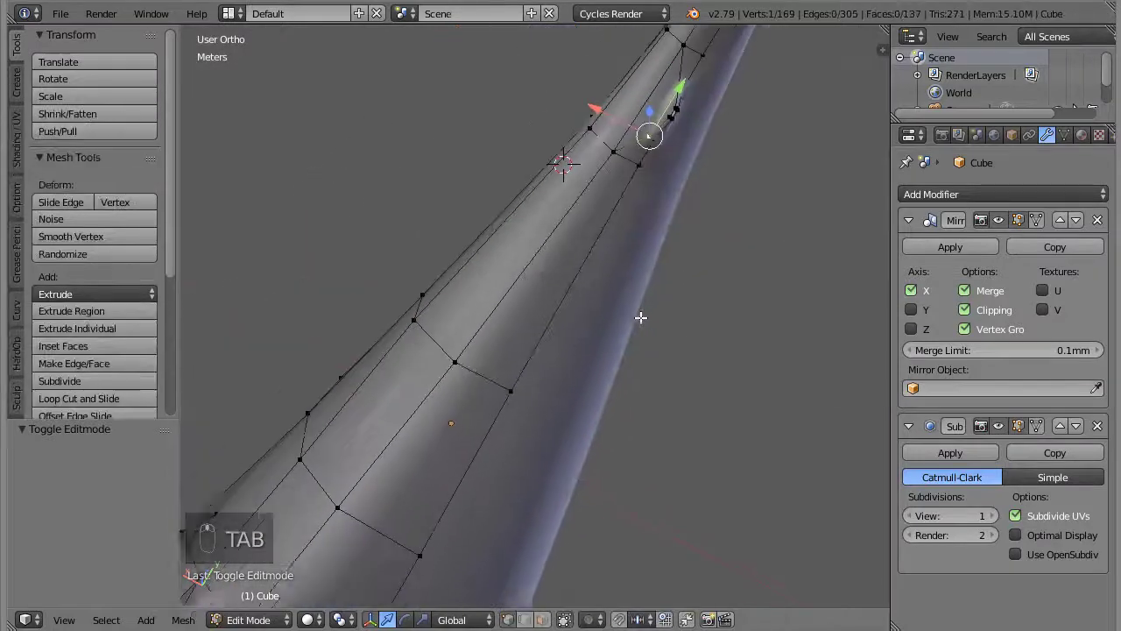
key(KP_3)
key(ctrl+r)
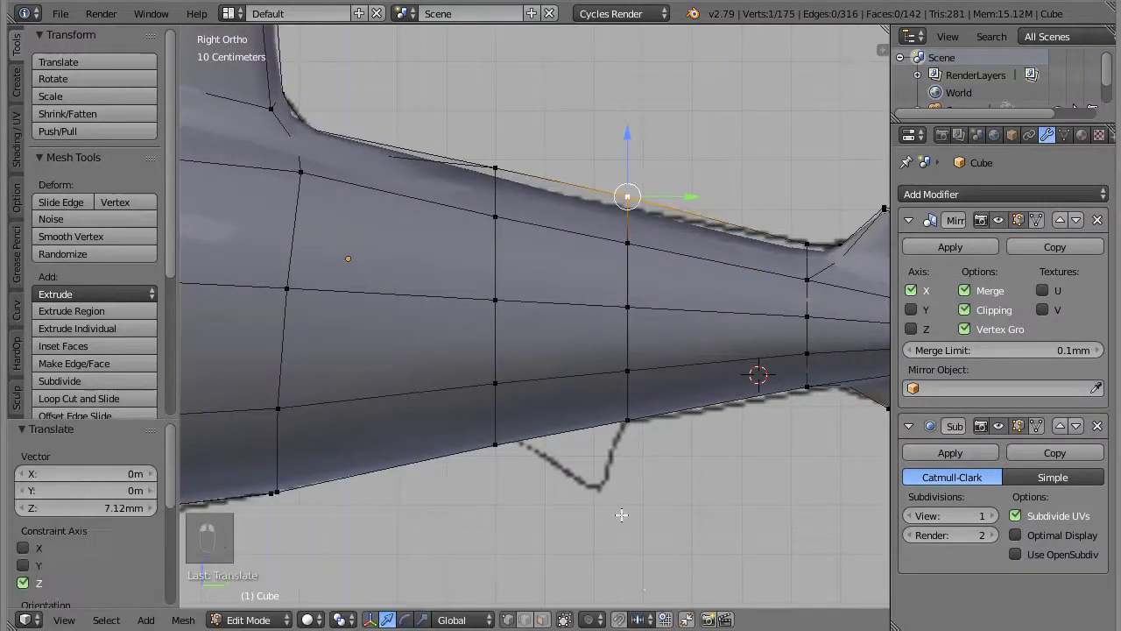
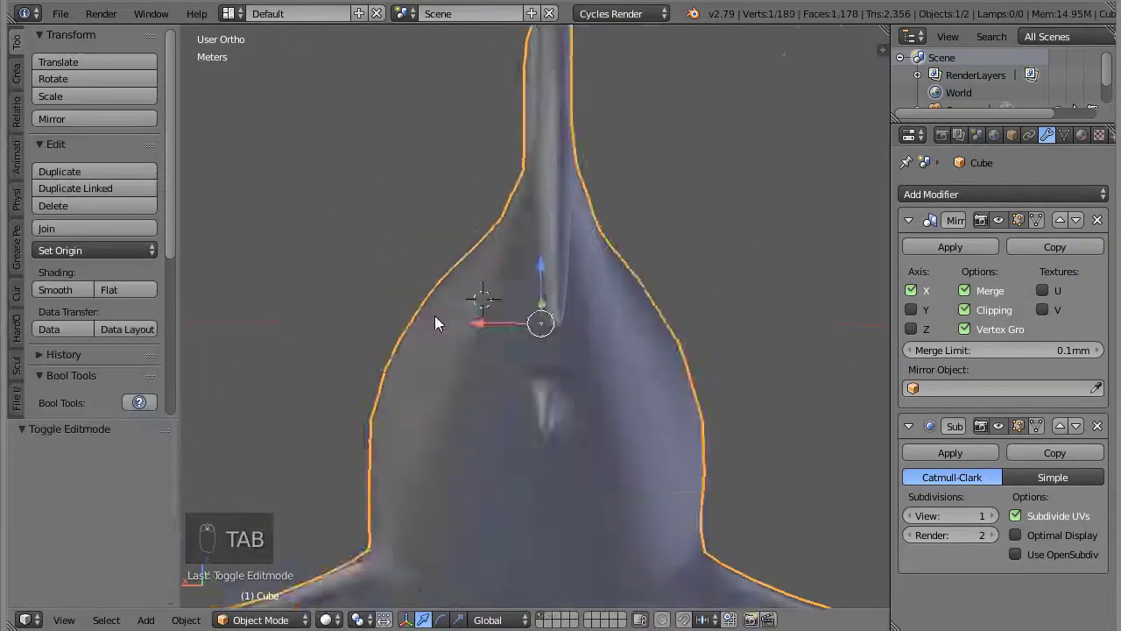
Orbit and use side view to review the smoothly shaded shark from several angles
middle_click(92, 24)
drag(64, 18, 663, 576)
middle_click(663, 576)
key(KP_3)
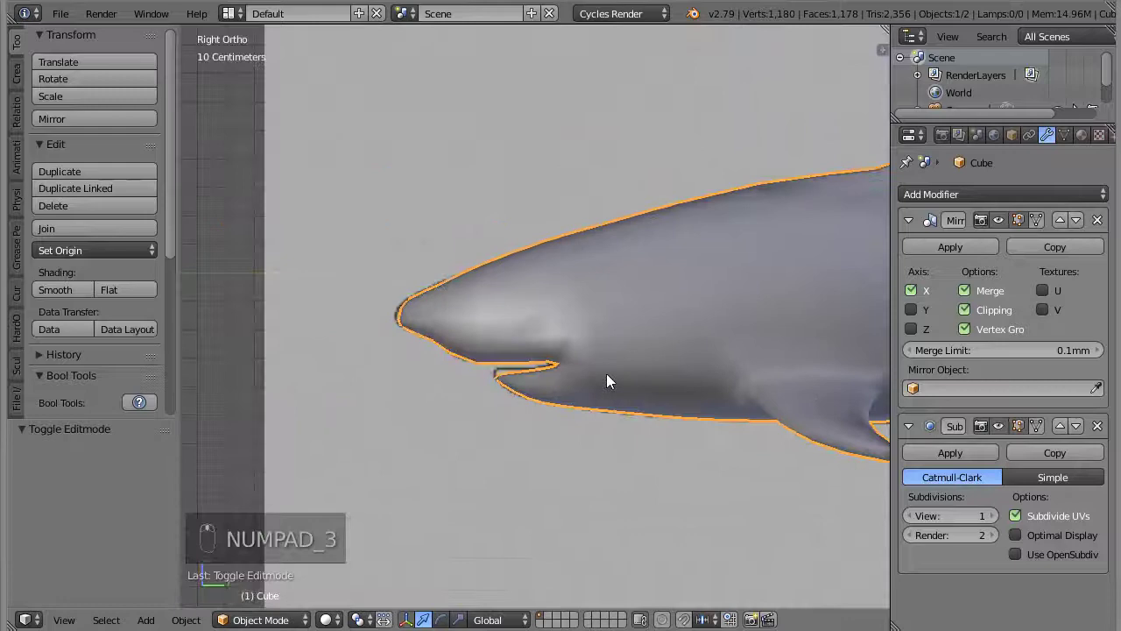
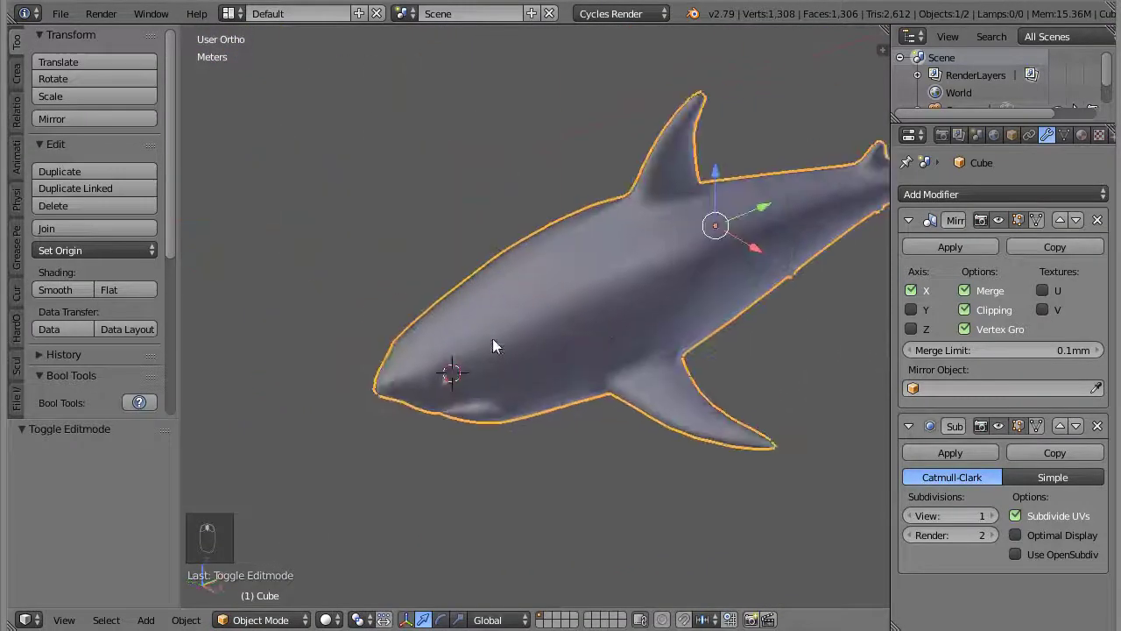
drag(69, 22, 567, 382)
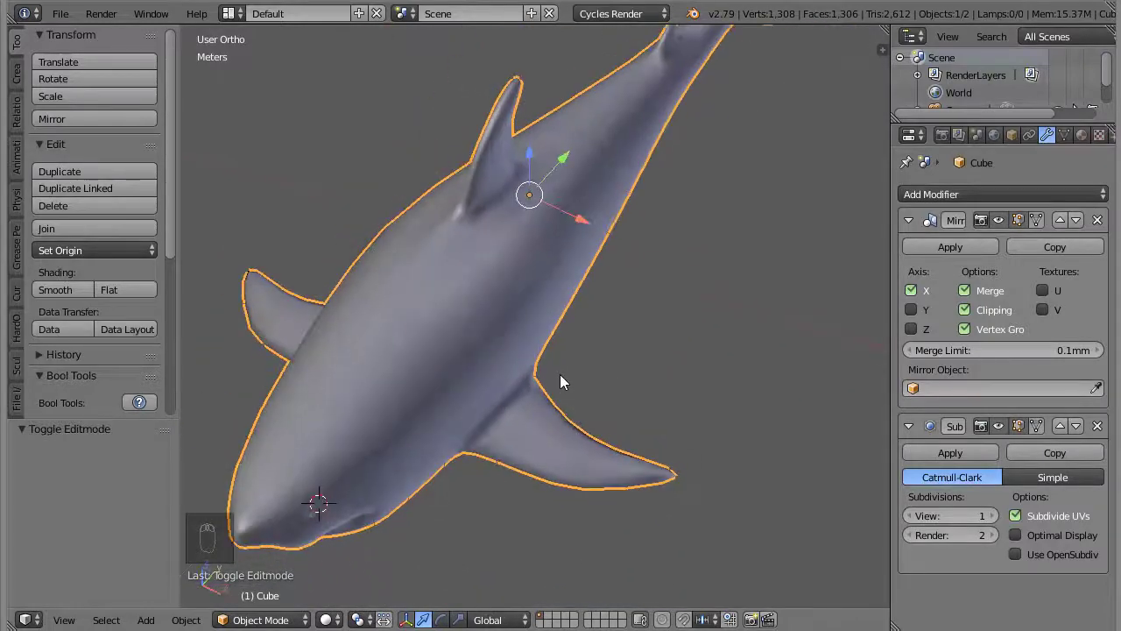
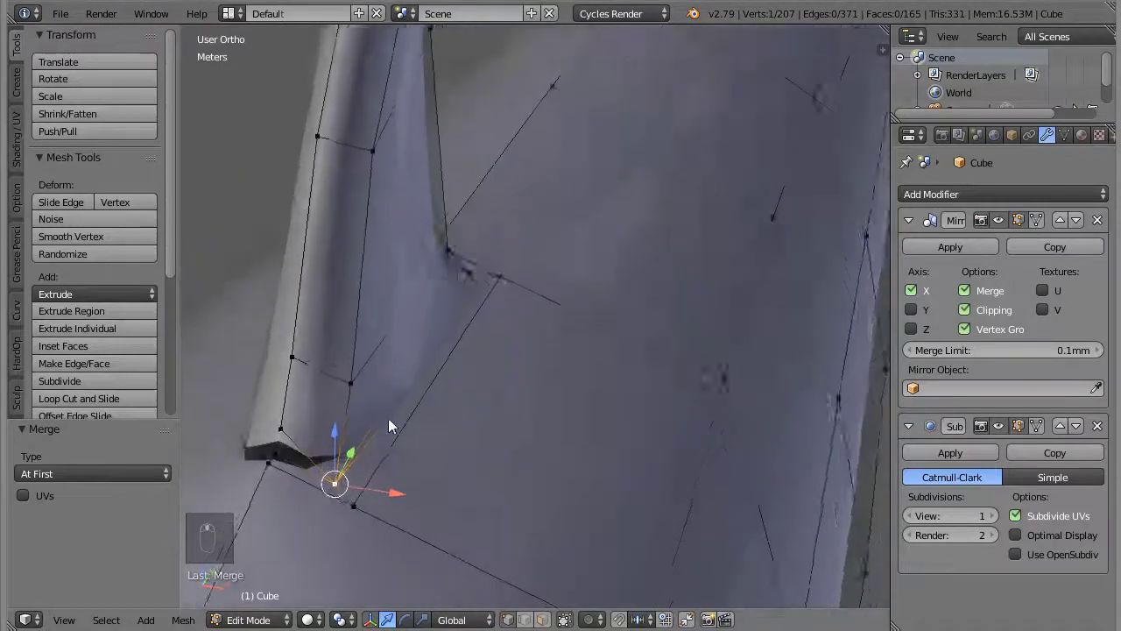
Select the stray vertices at the fin base and merge them into a single point
drag(390, 481, 424, 472)
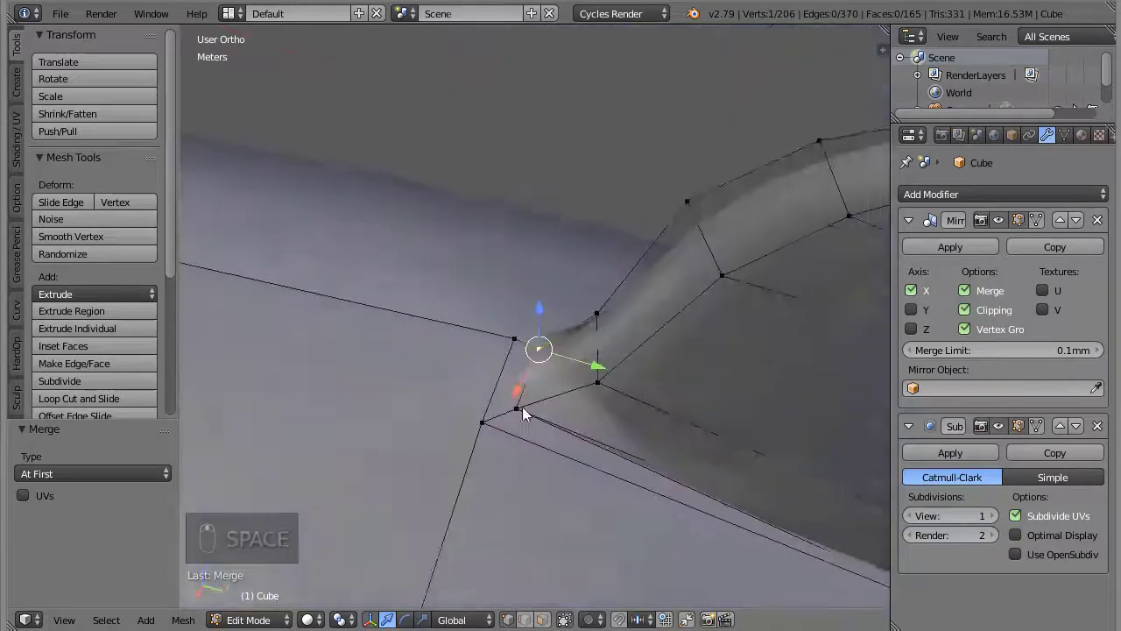
drag(592, 435, 567, 479)
drag(568, 480, 544, 508)
right_click(525, 489)
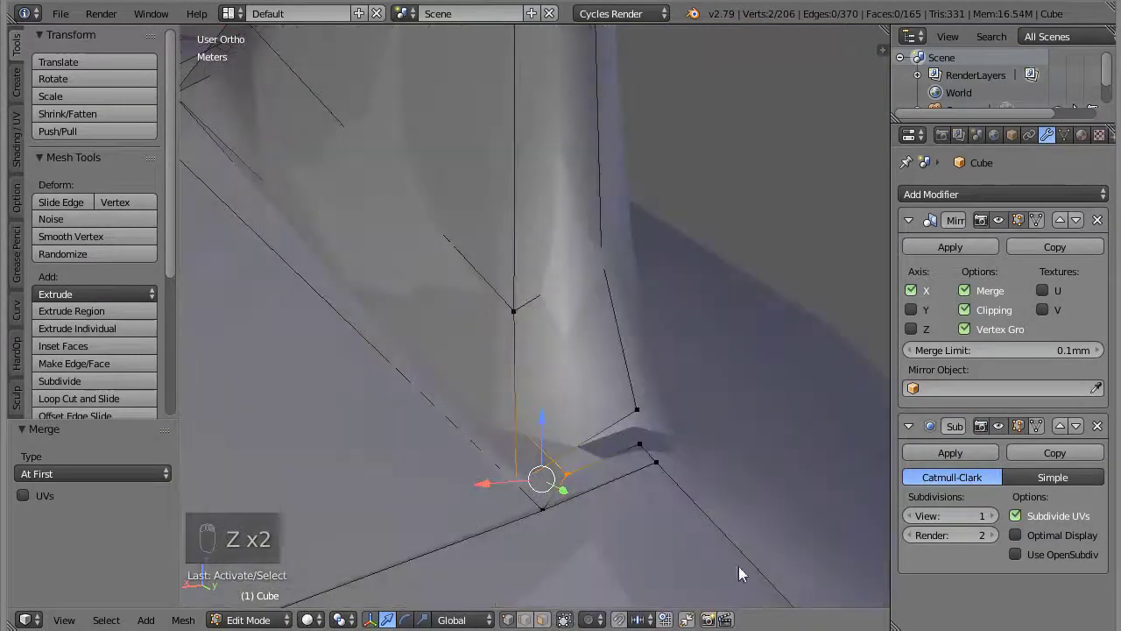
key(space)
middle_click(727, 479)
drag(641, 450, 623, 446)
key(space)
Reposition the remaining stray fin vertices one by one to narrow the fin tip
right_click(496, 345)
middle_click(468, 351)
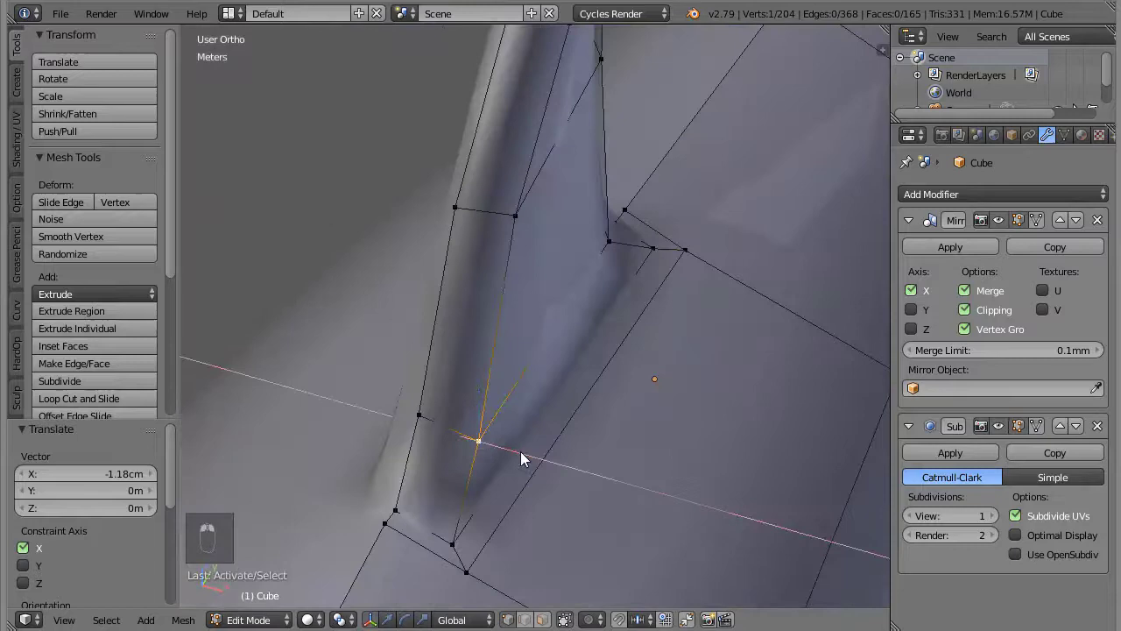
middle_click(538, 529)
click(502, 314)
right_click(502, 313)
click(564, 508)
right_click(564, 508)
click(585, 263)
click(595, 252)
Orbit around the fin base and select further vertices to check their placement
drag(634, 260, 471, 388)
middle_click(640, 386)
right_click(479, 386)
drag(446, 398, 498, 494)
right_click(508, 521)
middle_click(498, 494)
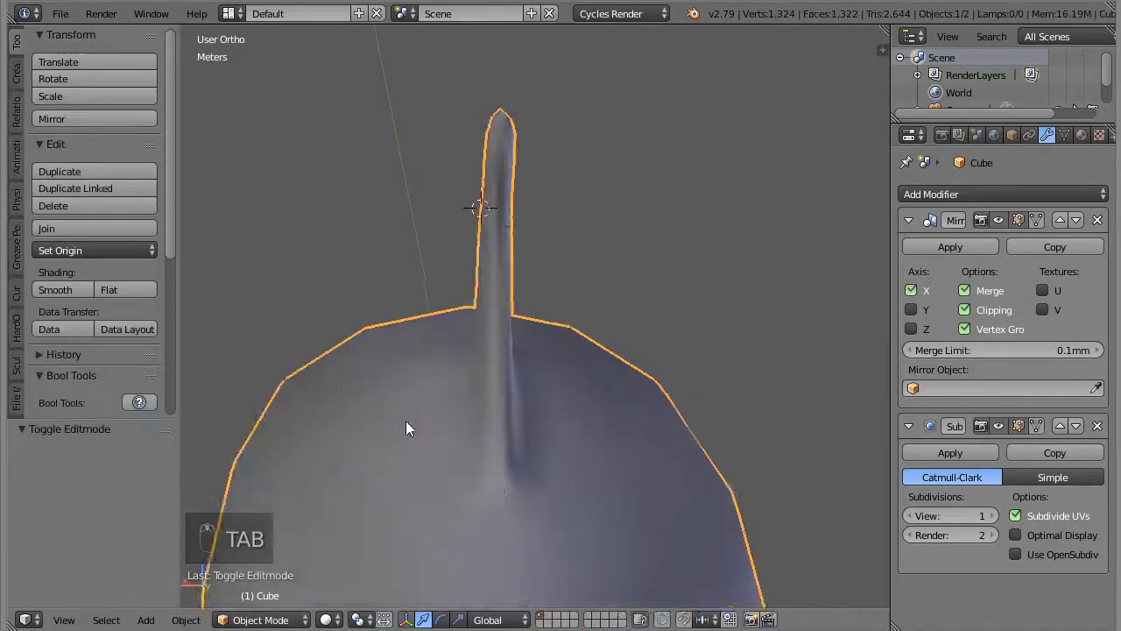
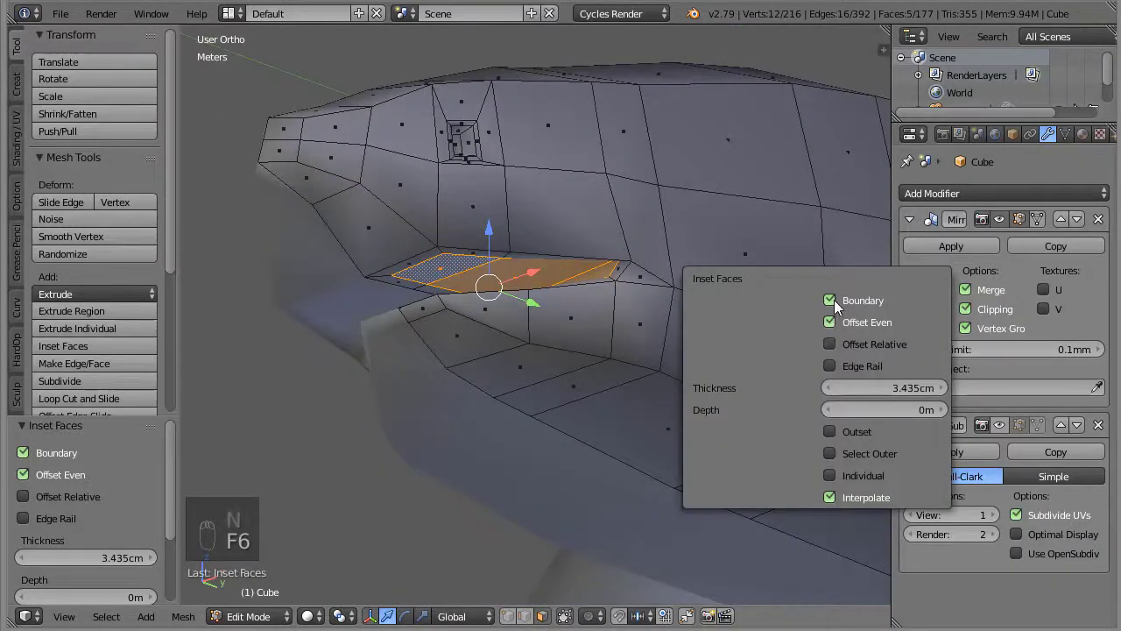
Extrude the inset mouth faces and shrink them inward to carve the mouth cavity
key(KP_Decimal)
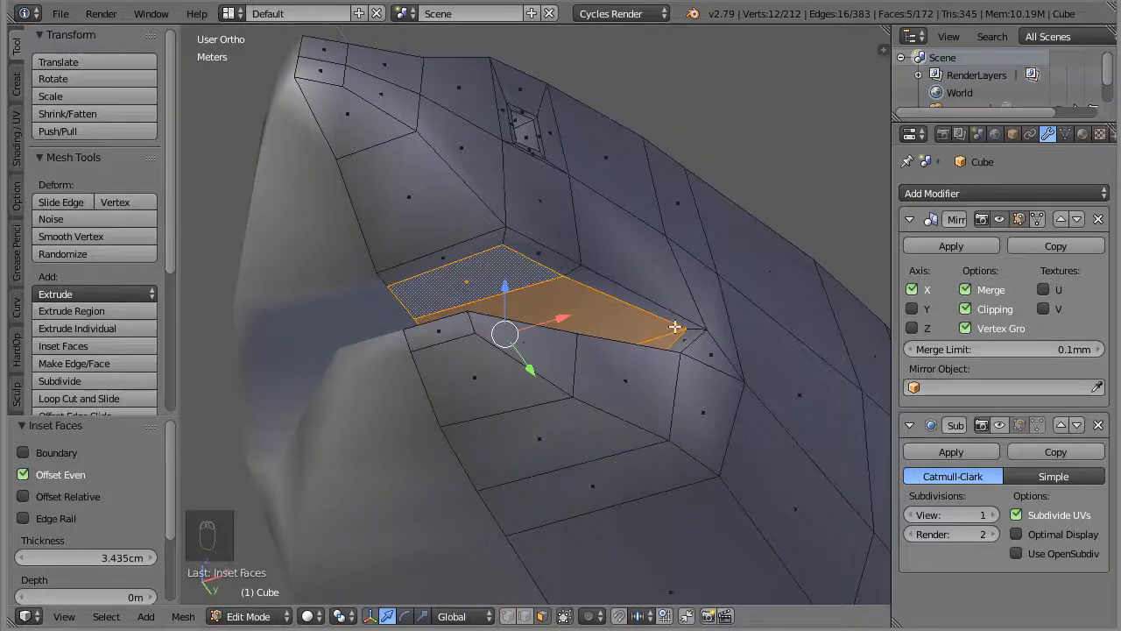
key(e)
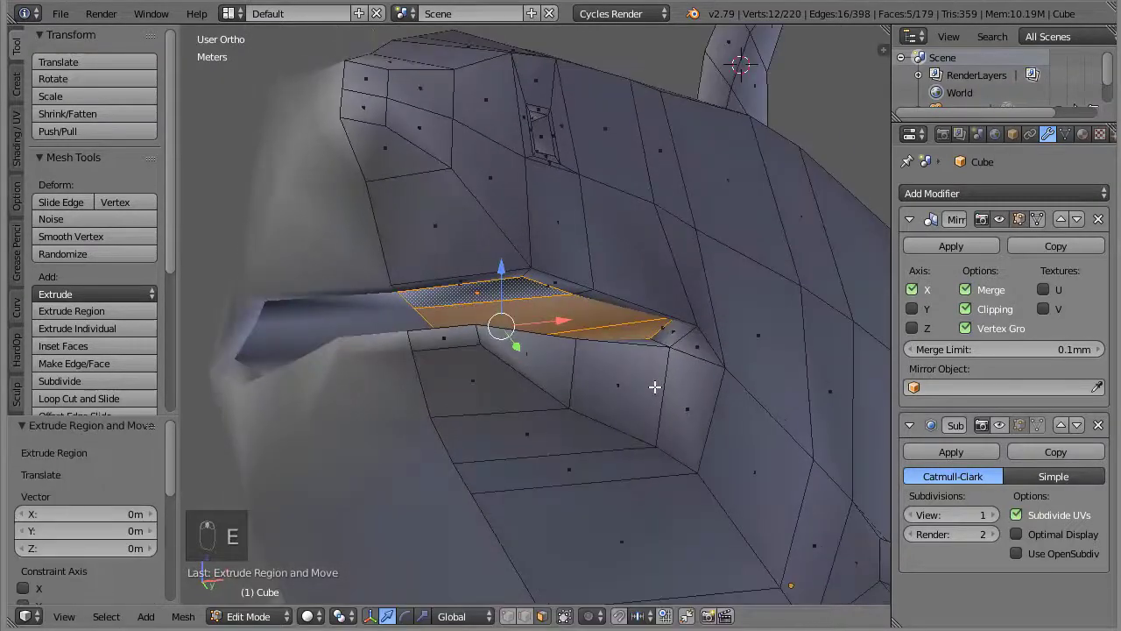
key(alt+s)
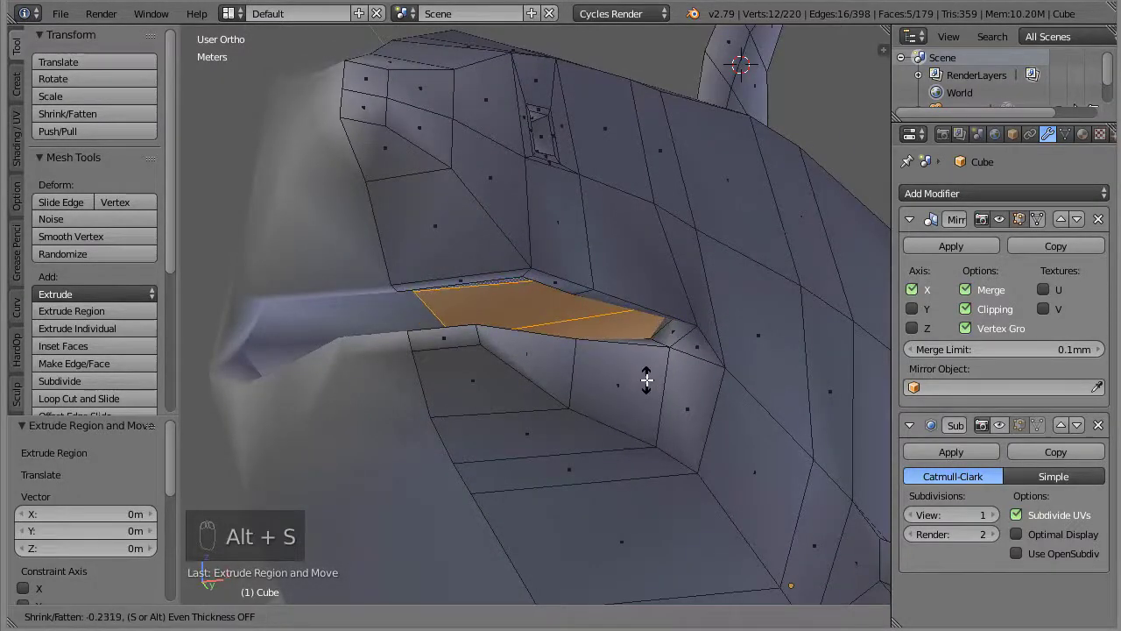
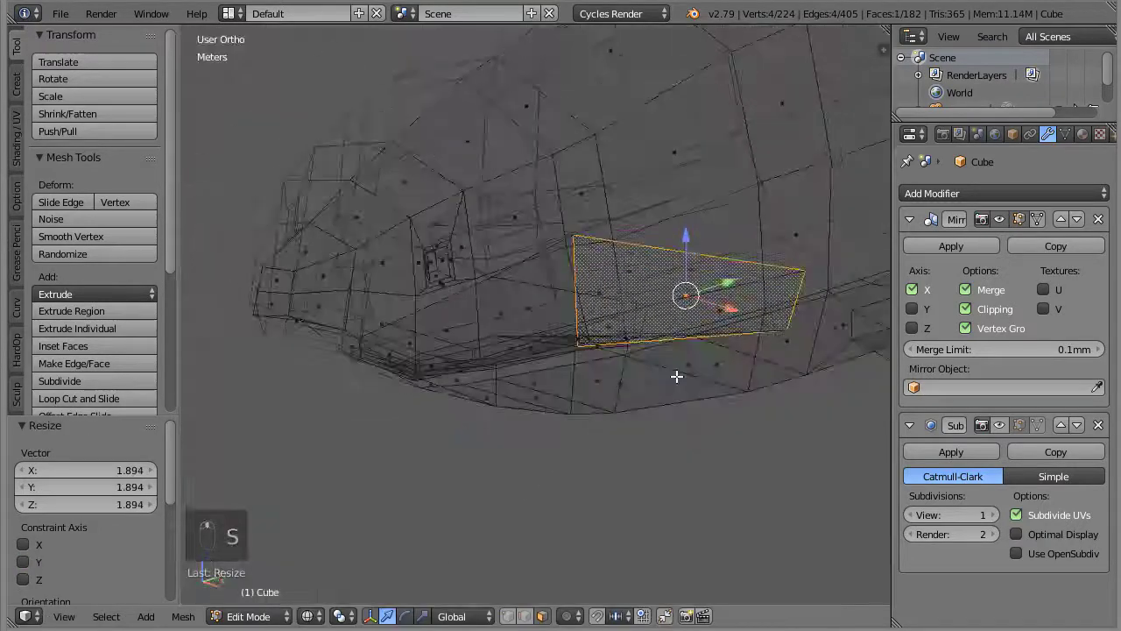
Scale the new patch of faces flat side to side near the fin
key(s)
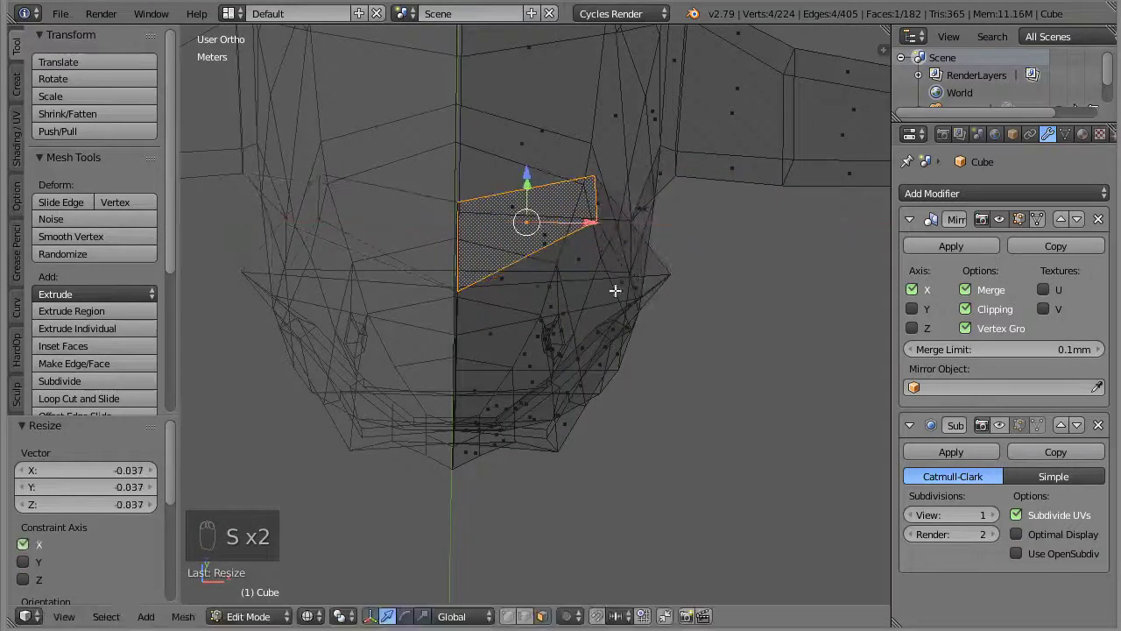
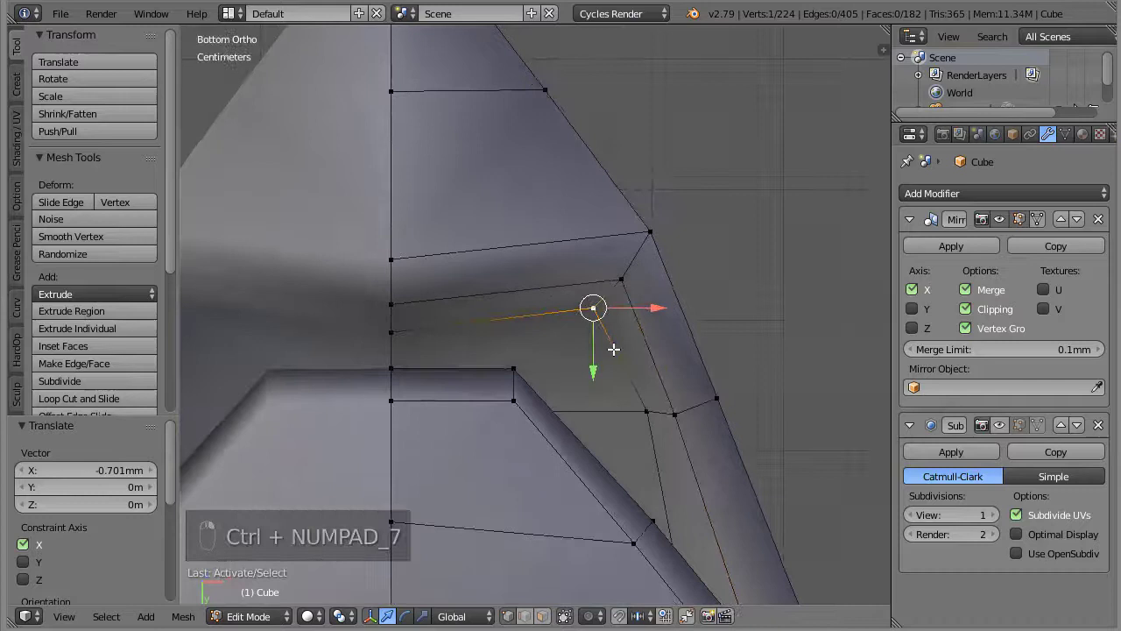
Move several vertices along the pectoral fin edge, one axis at a time, to match the reference
key(g)
key(g)
key(g)
key(g)
key(g)
key(g)
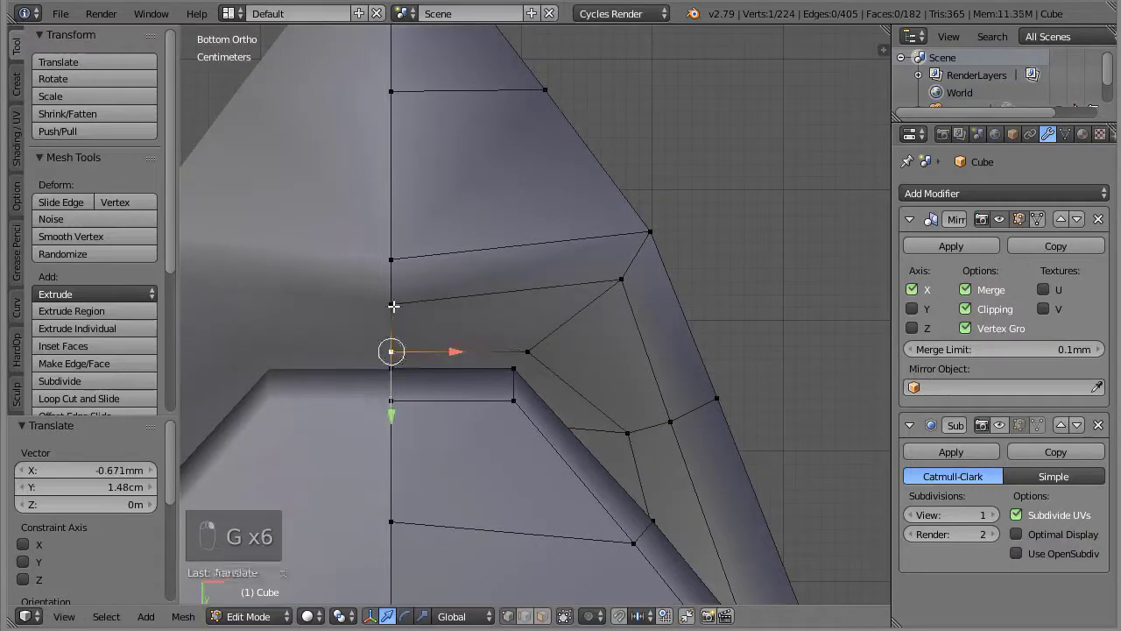
key(g)
key(g)
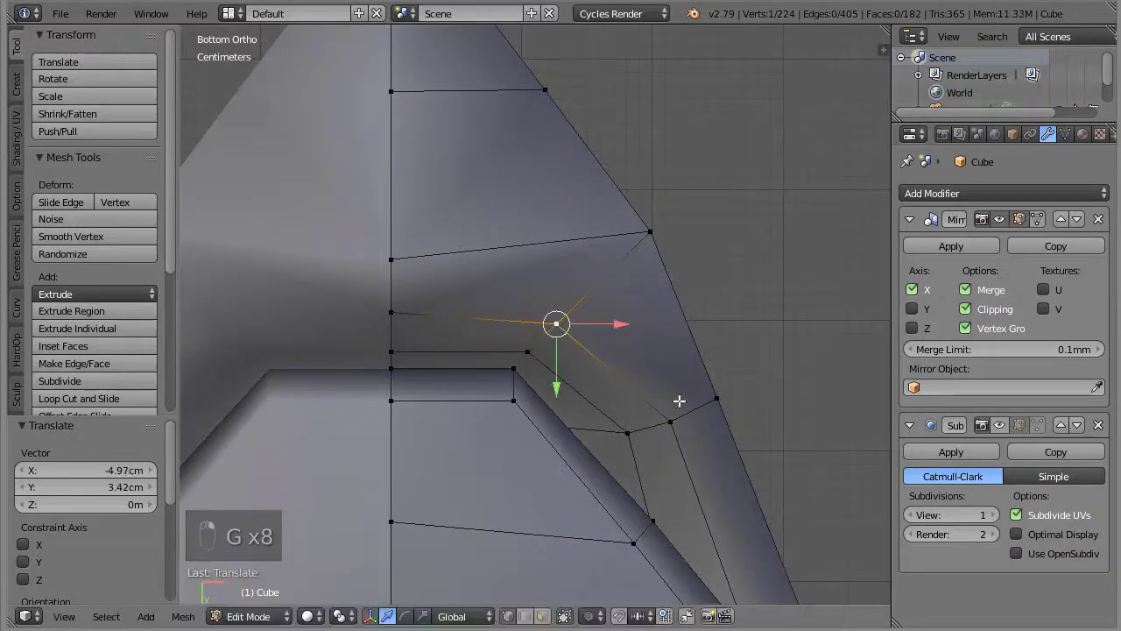
key(g)
key(g)
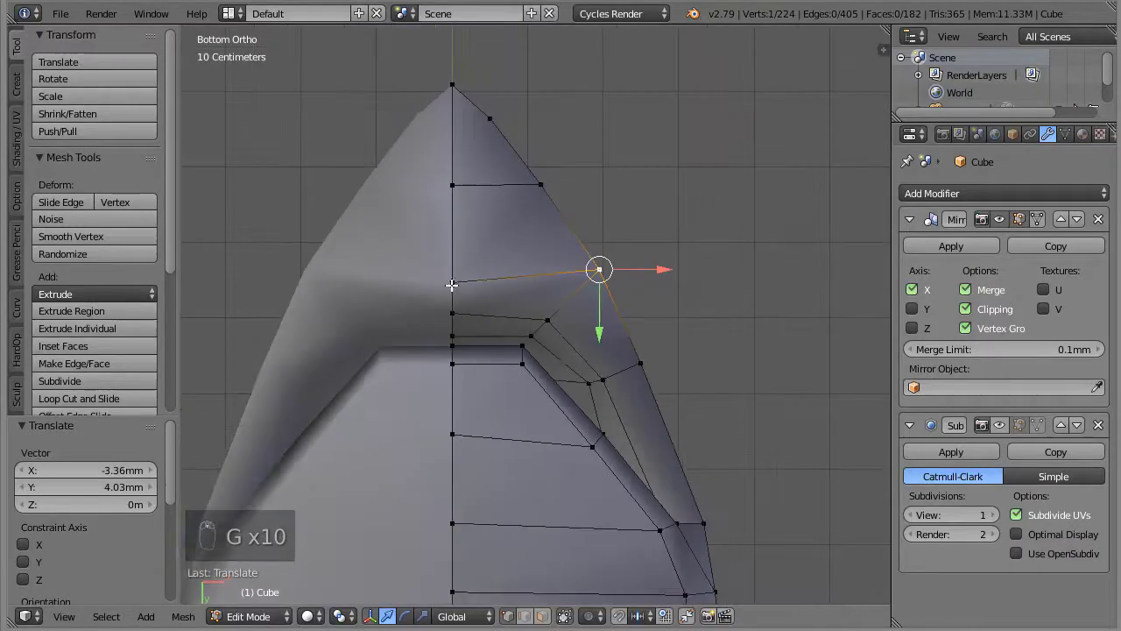
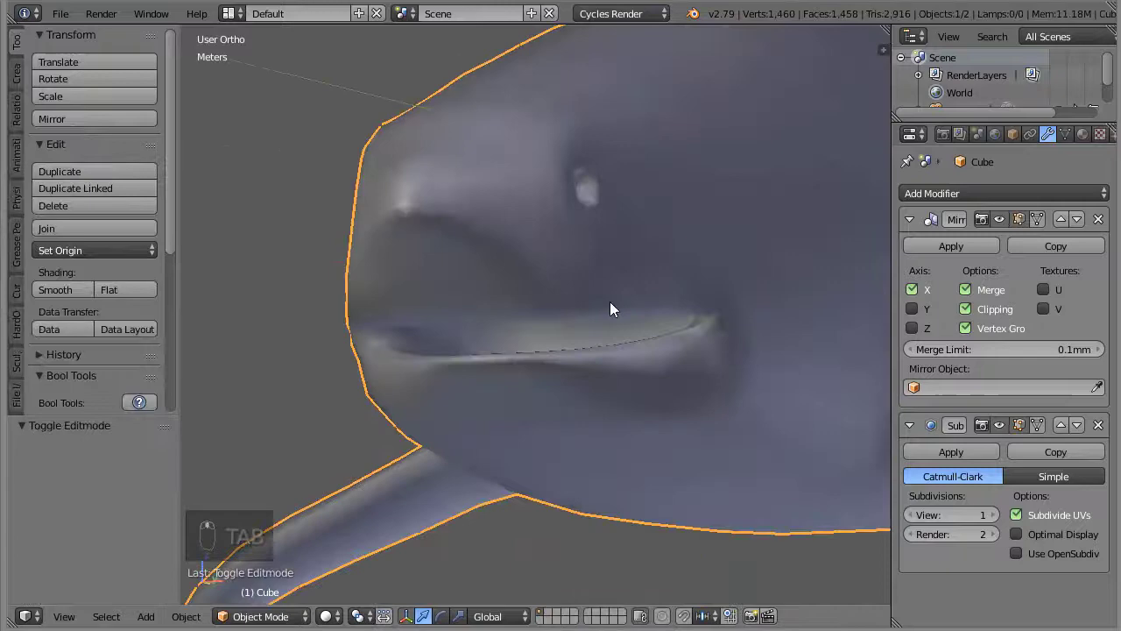
From the underside view, pull the mouth-corner vertices to reshape the lip contour
drag(63, 18, 684, 238)
key(Tab)
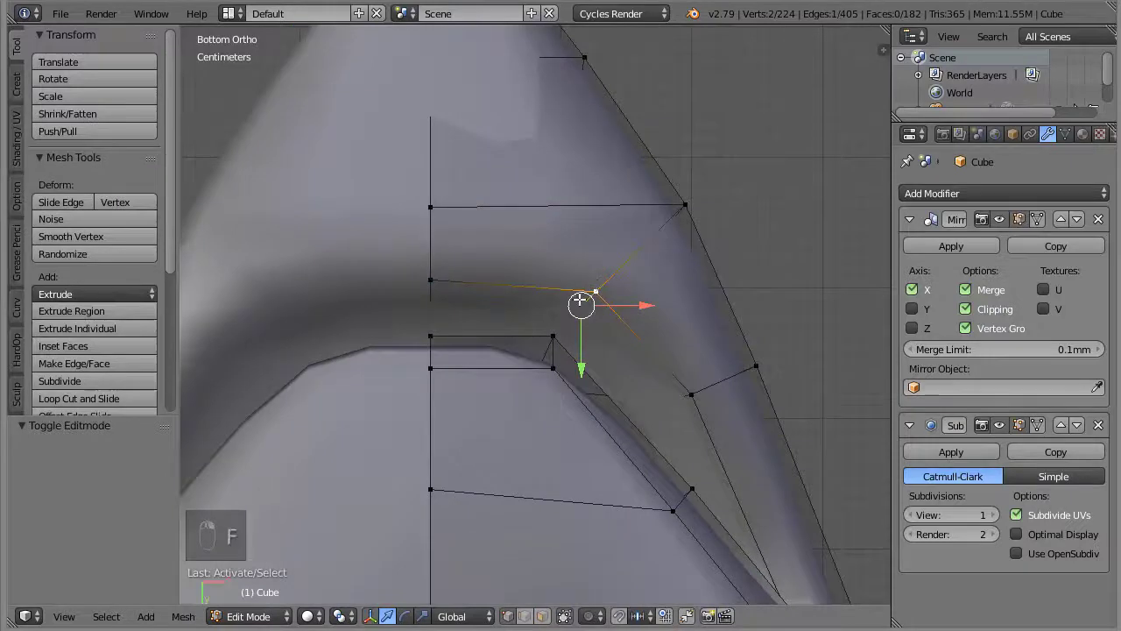
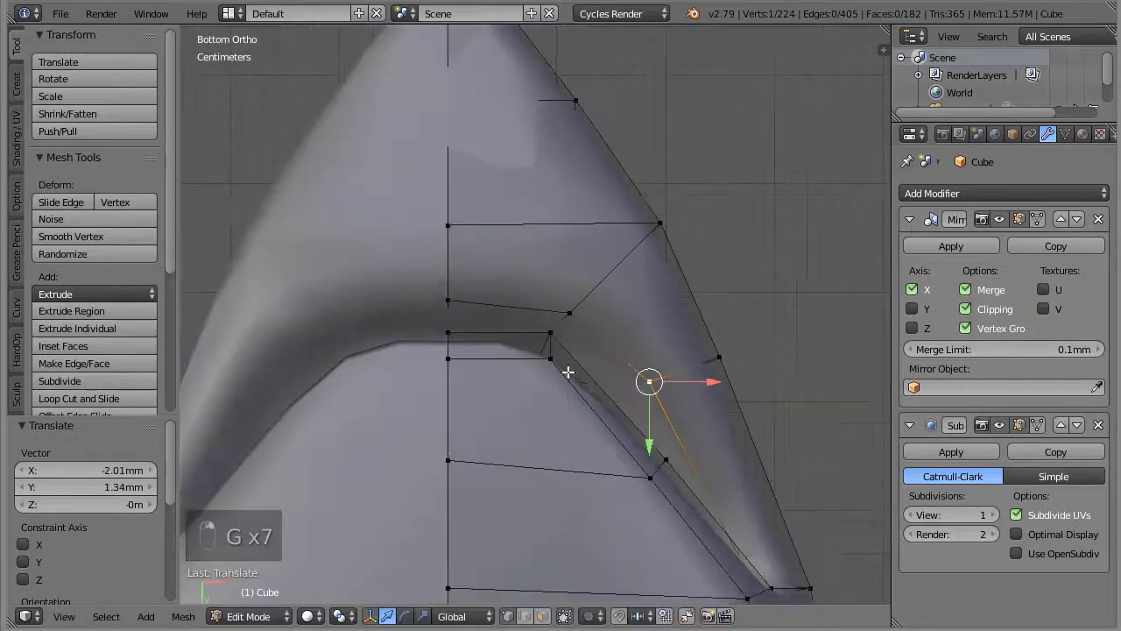
key(g)
key(g)
key(g)
key(g)
key(g)
key(g)
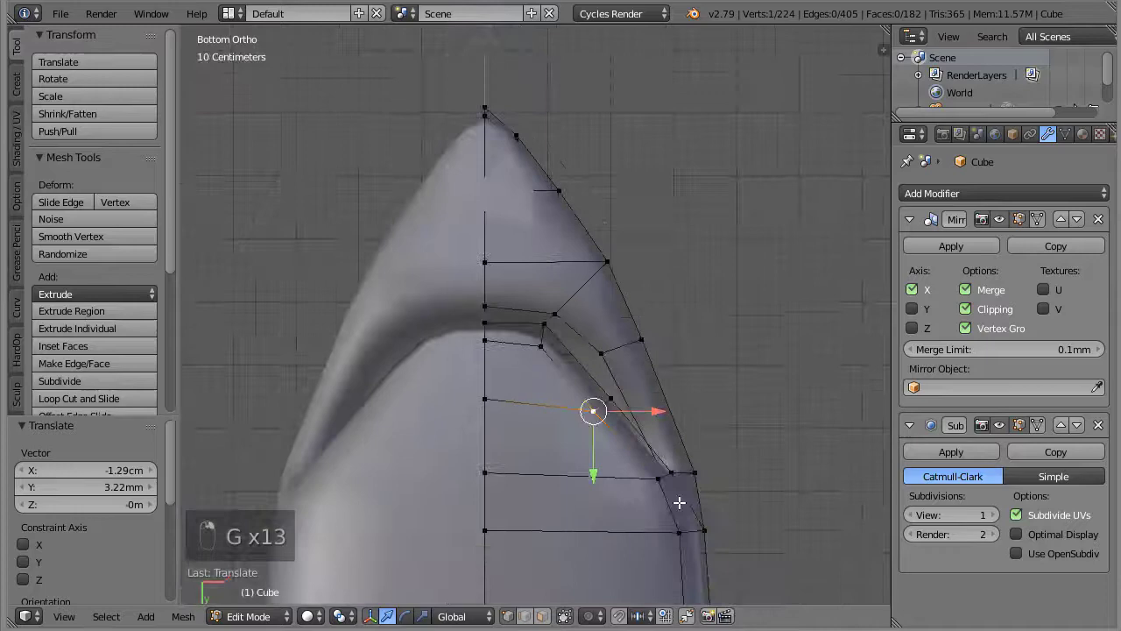
key(g)
key(g)
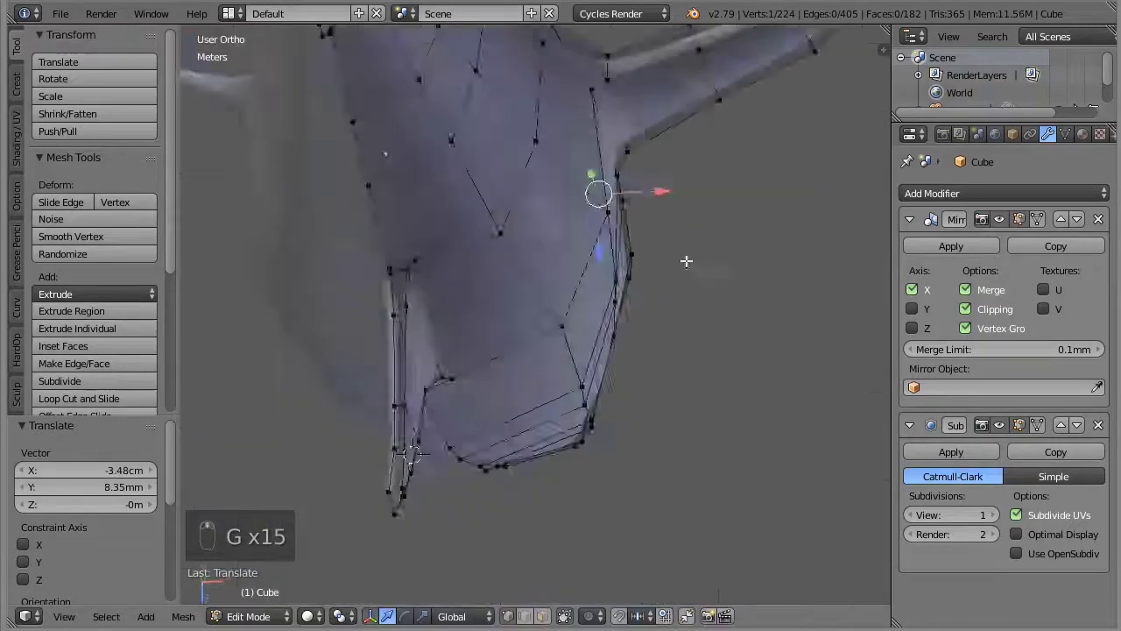
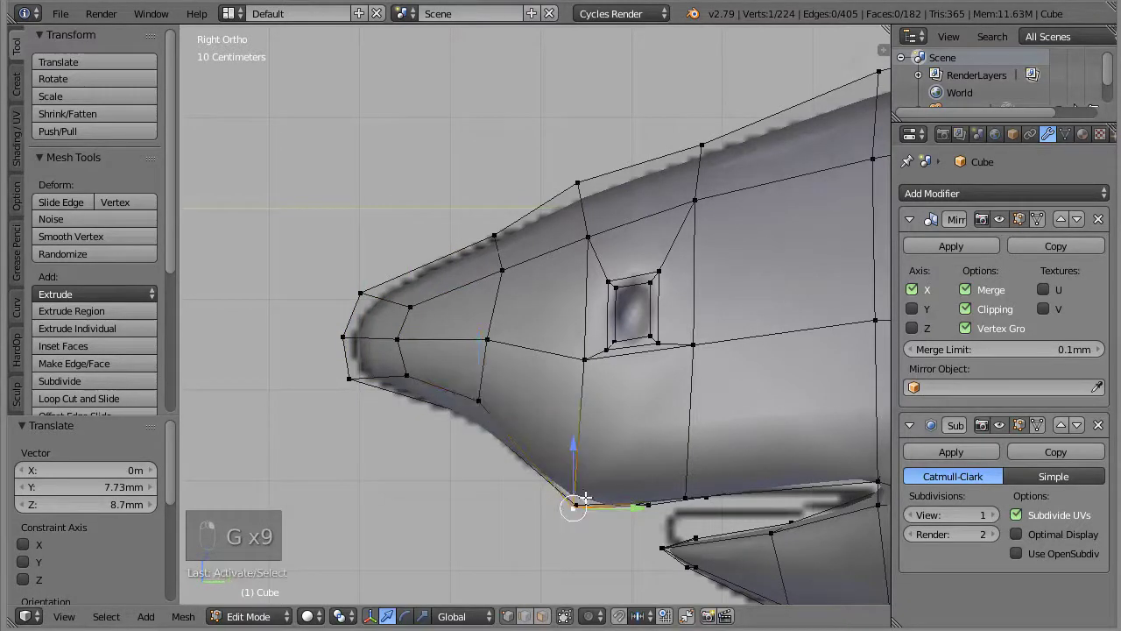
Move the mouth-corner vertex vertically in side view to tuck it against the jaw line
key(g)
key(g)
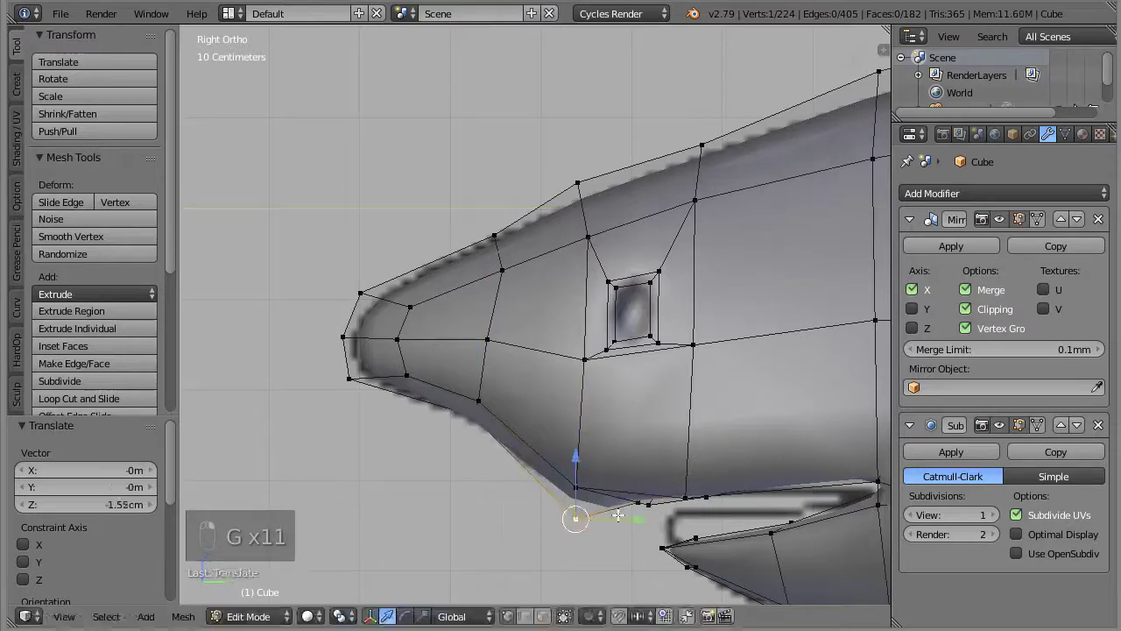
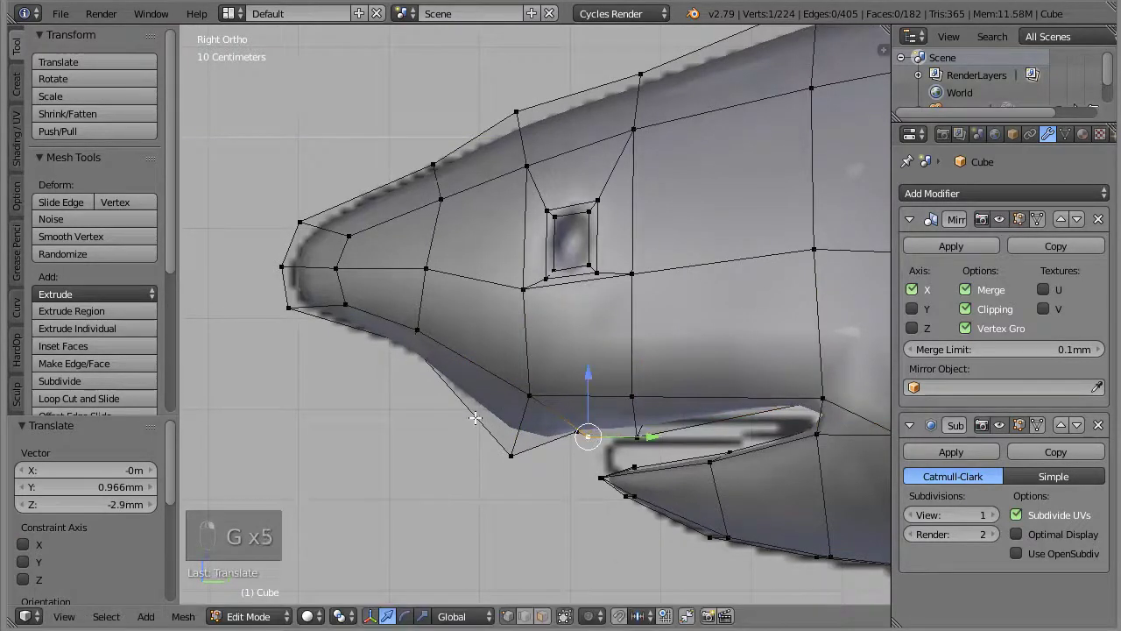
key(g)
key(g)
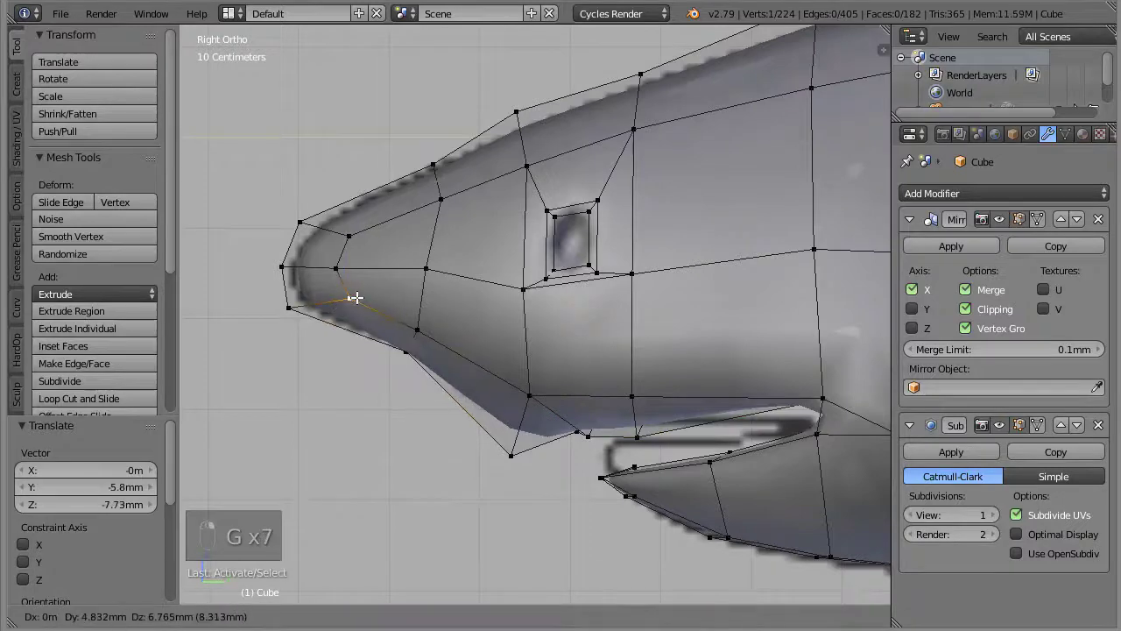
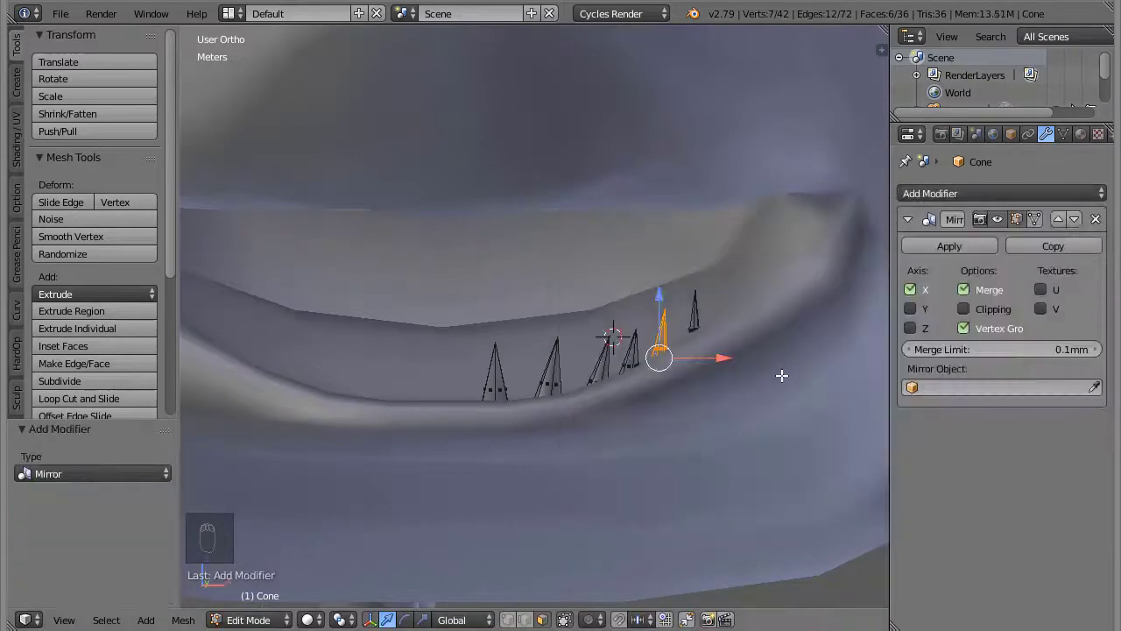
Apply the cone's transforms and hop between object and edit mode to set up mirrored teeth
key(ctrl+a)
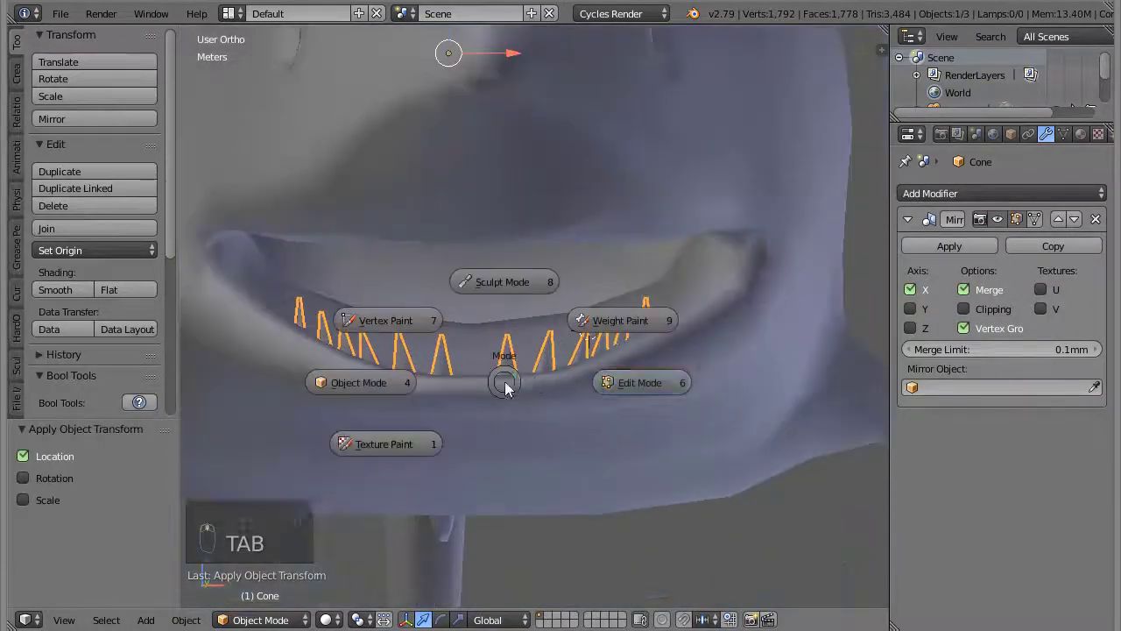
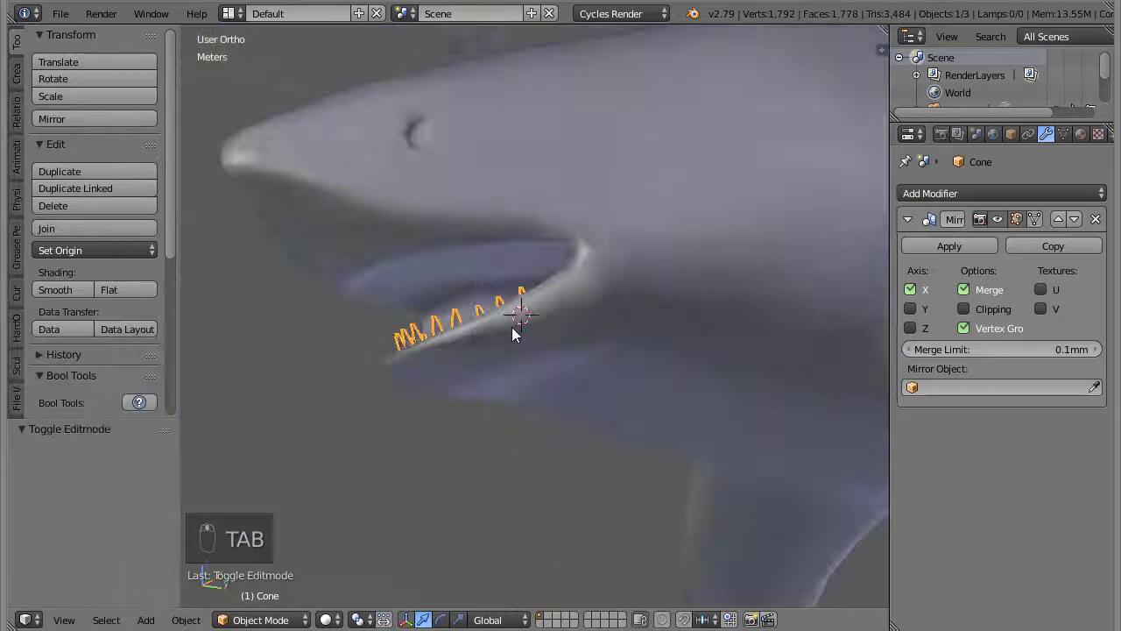
middle_click(769, 408)
key(Tab)
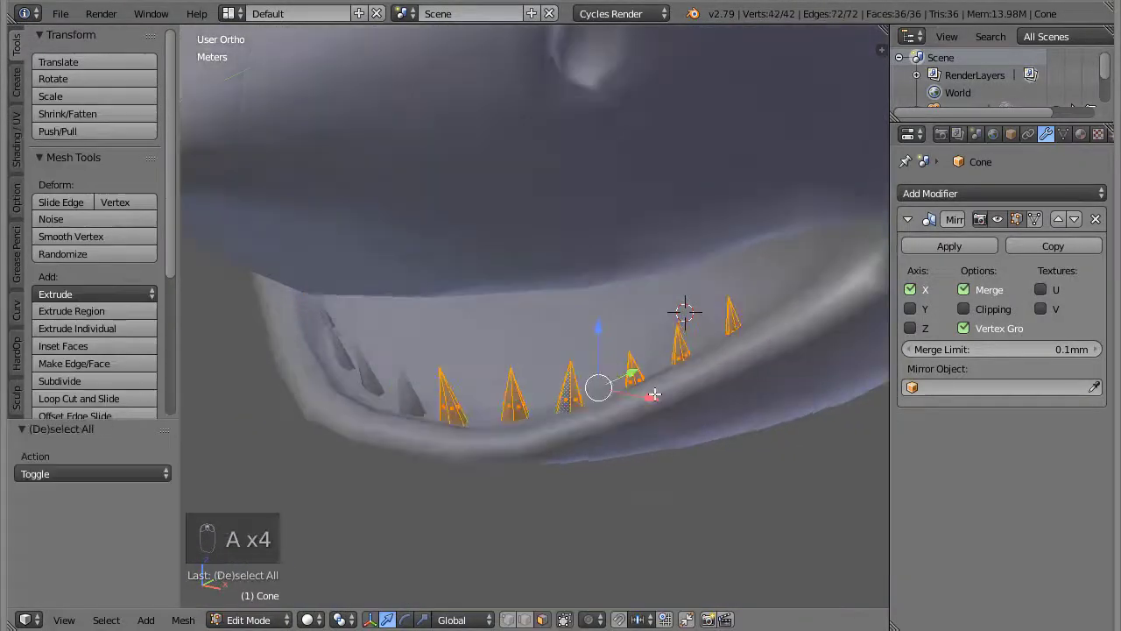
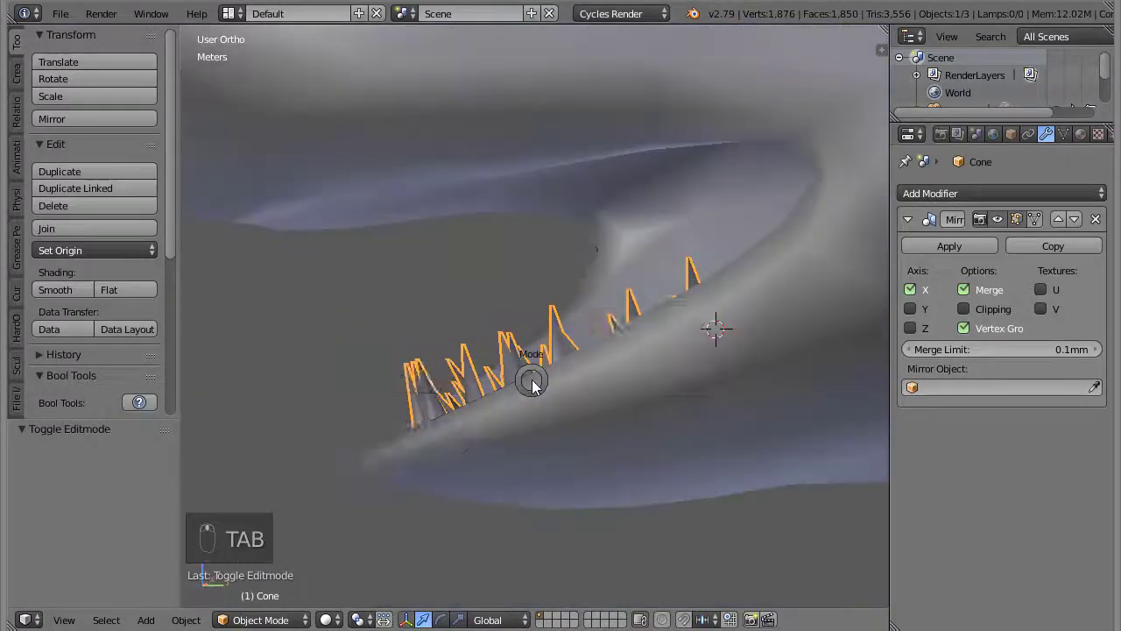
key(Tab)
Select the linked tooth cones, duplicate them in side view and rotate them to follow the jaw
key(ctrl+l)
key(KP_Enter)
key(KP_3)
key(shift+d)
key(r)
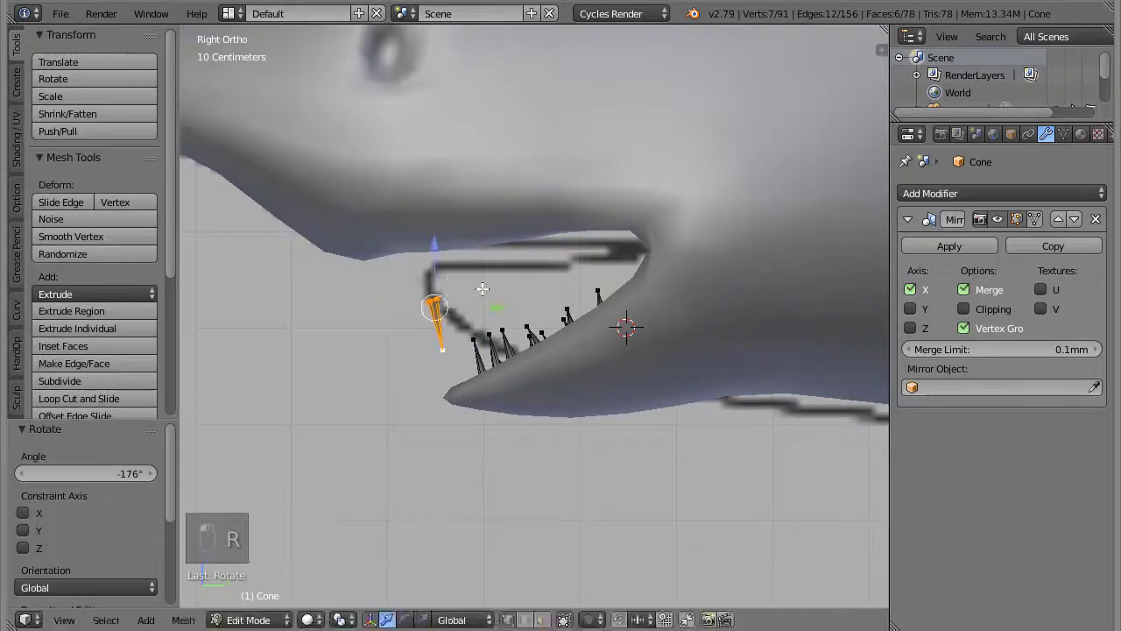
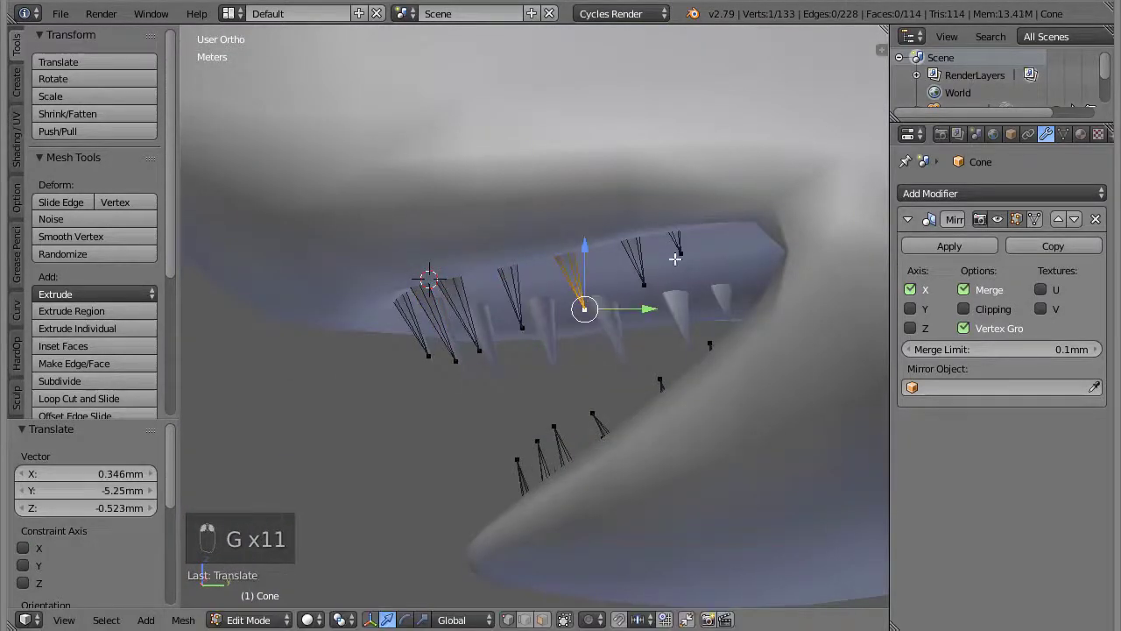
Duplicate and move the upper teeth into place, then leave edit mode for the shark body
key(ctrl+l)
key(shift+d)
key(g)
key(g)
key(Tab)
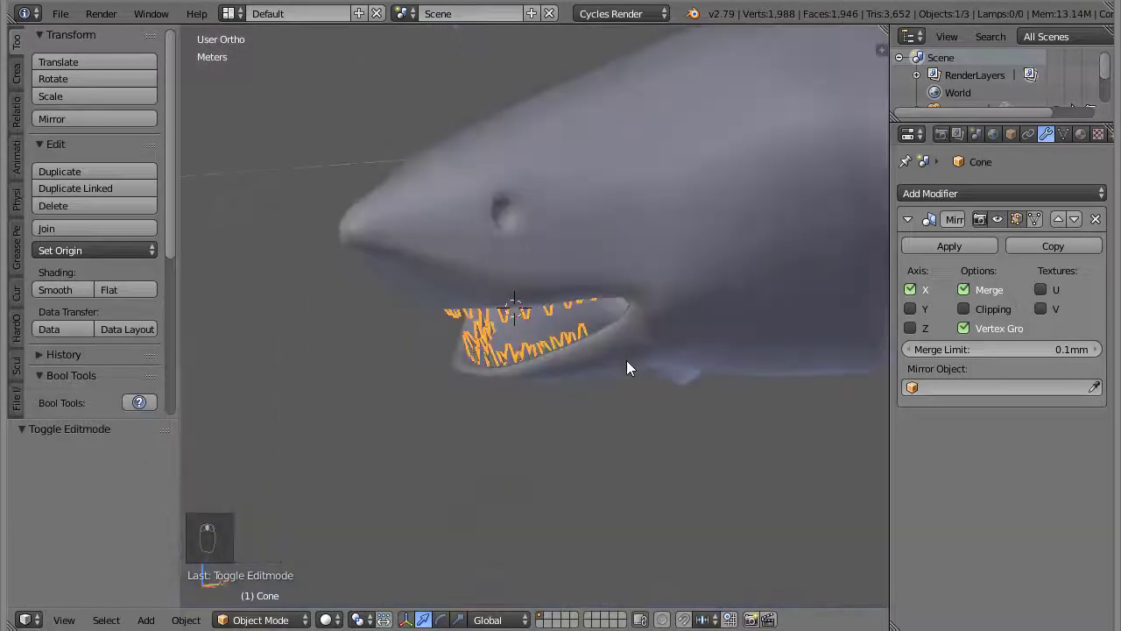
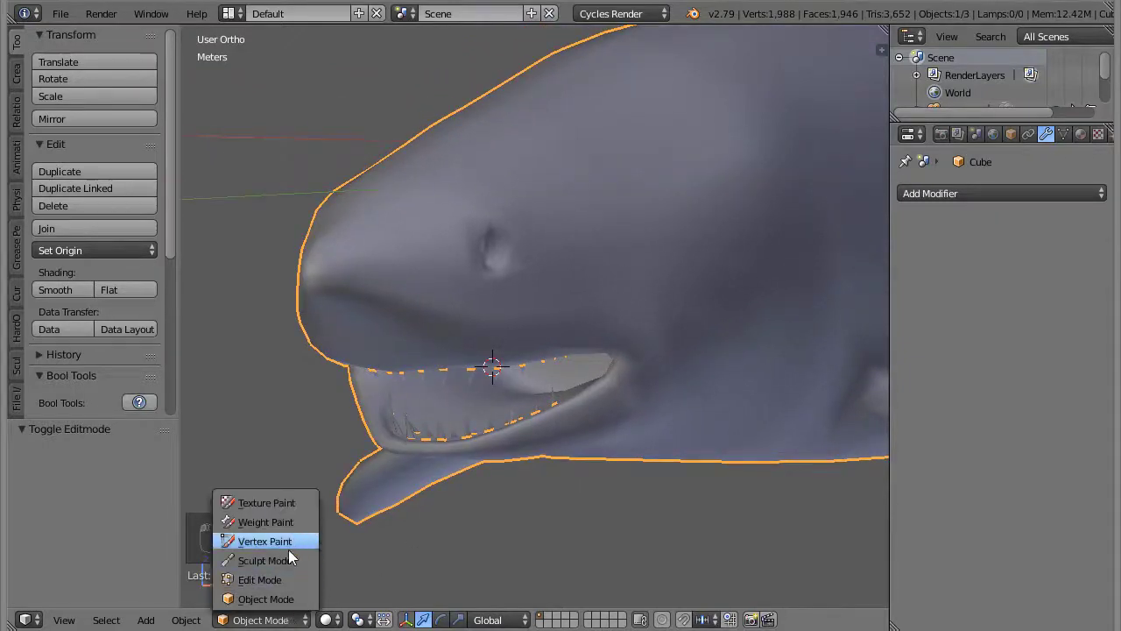
Orbit around the subdivided shark body to inspect it before sculpting
drag(547, 304, 833, 128)
drag(833, 128, 577, 403)
drag(578, 403, 981, 195)
drag(980, 195, 692, 294)
middle_click(692, 295)
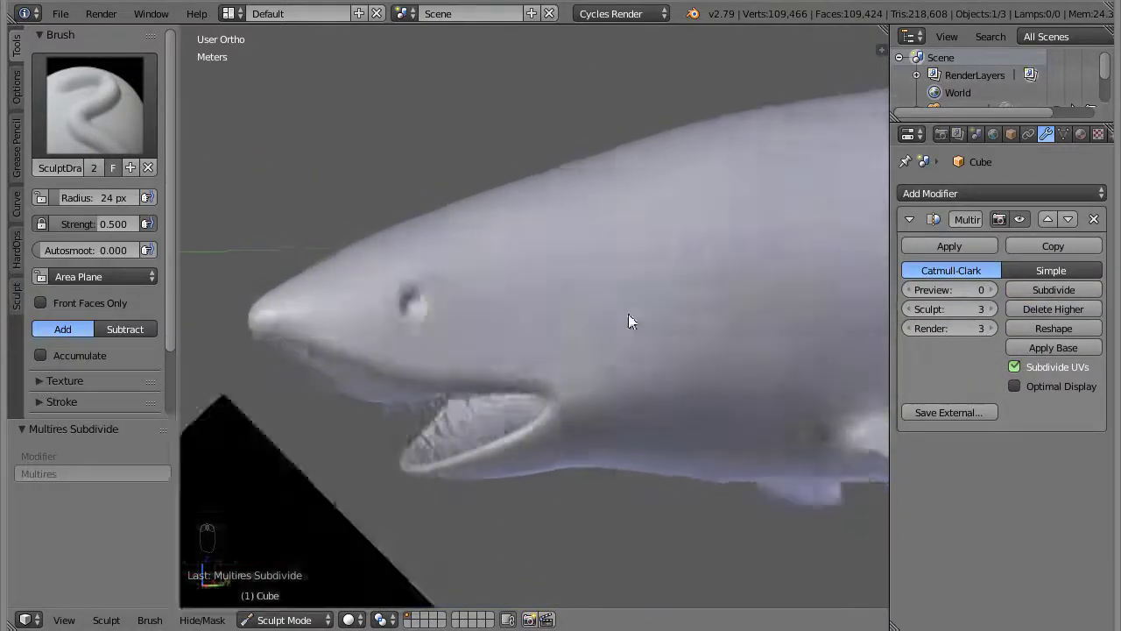
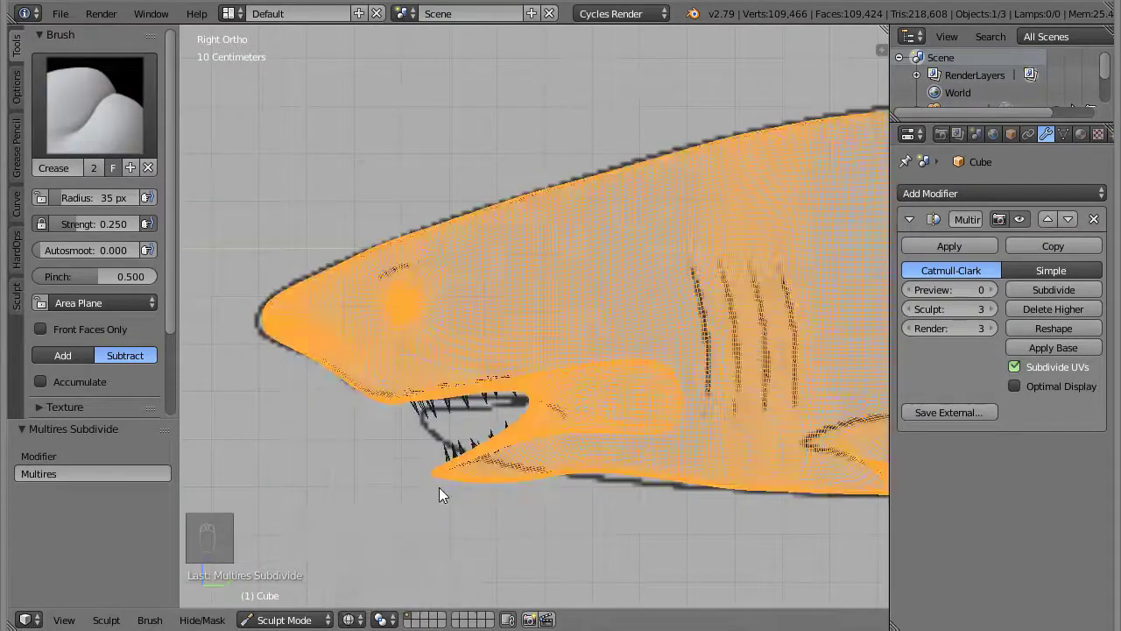
Carve five gill slits into the shark's side with the Crease brush and deepen them
drag(600, 329, 102, 220)
click(101, 221)
drag(118, 223, 93, 204)
drag(93, 204, 90, 203)
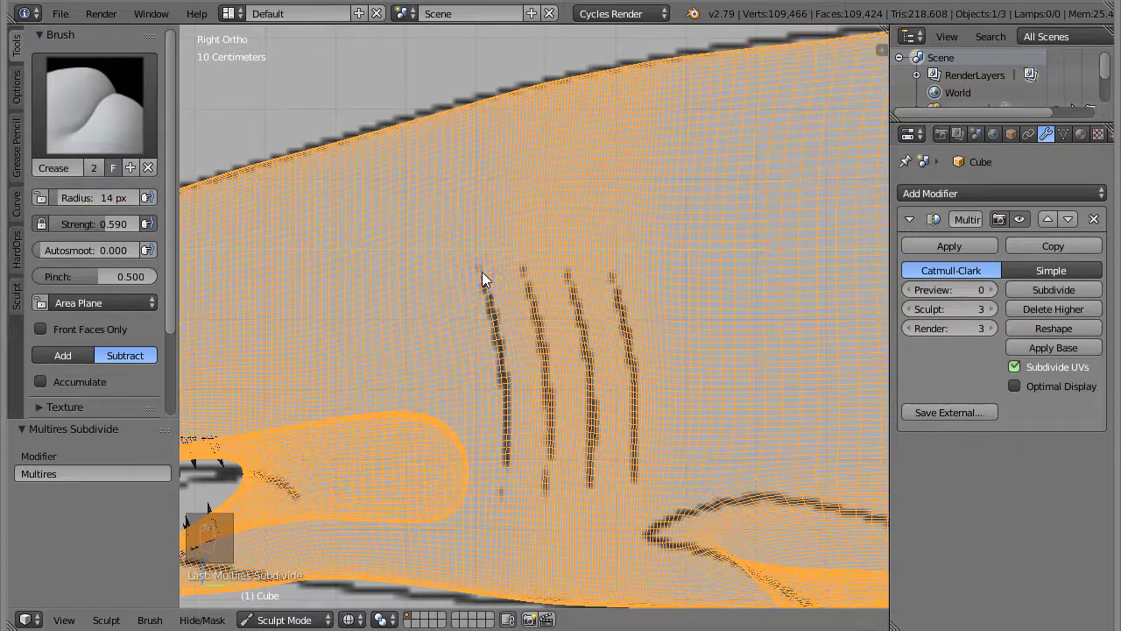
click(502, 322)
drag(527, 282, 592, 493)
drag(441, 596, 545, 328)
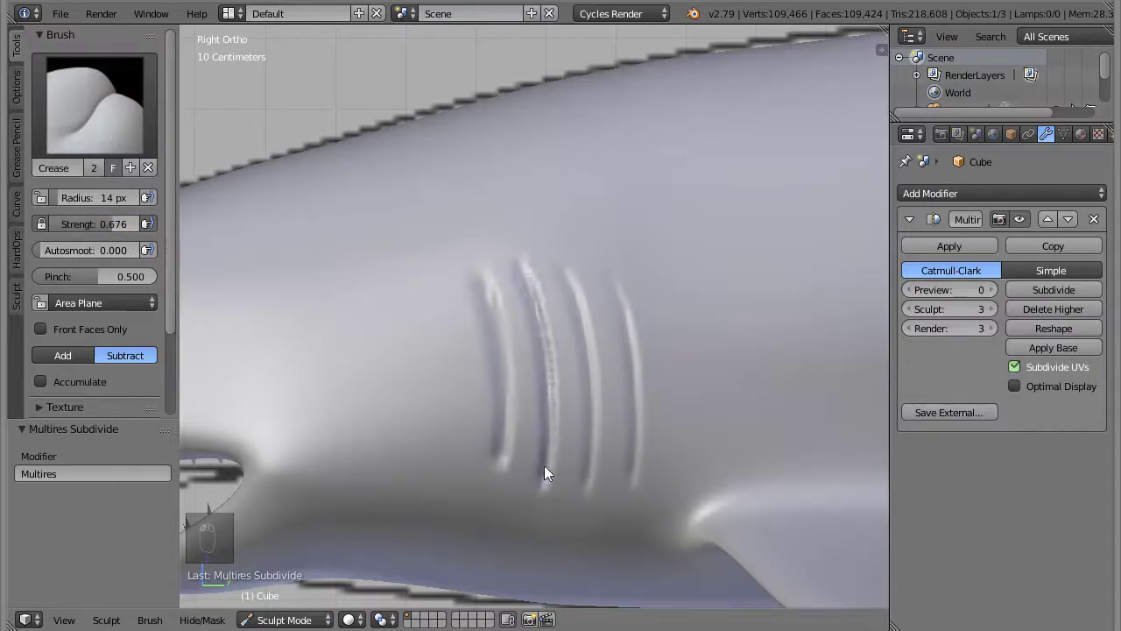
Refine each gill slit's shape, then sharpen their edges with the Pinch brush
drag(569, 279, 622, 363)
drag(615, 285, 626, 297)
drag(620, 291, 570, 275)
click(546, 310)
drag(524, 280, 504, 327)
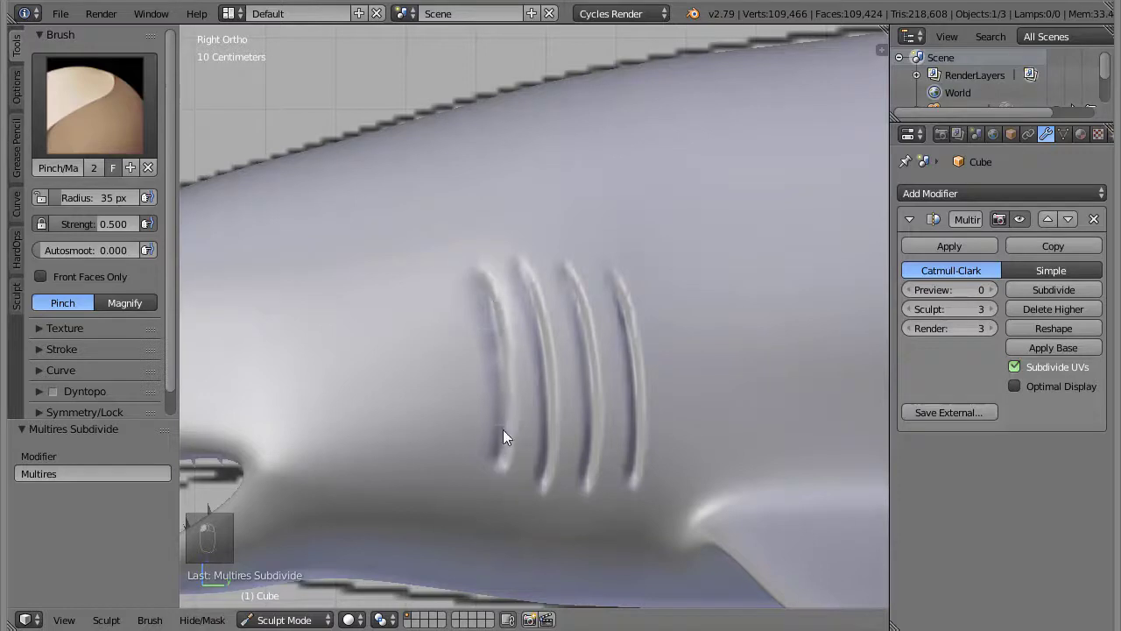
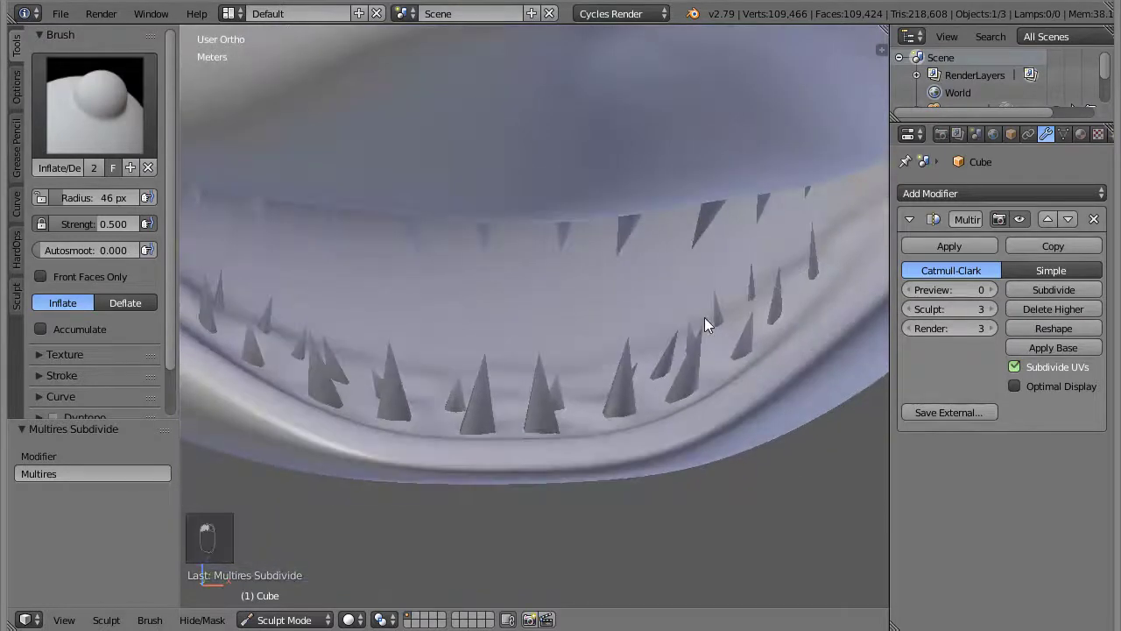
Stroke the Inflate brush over the upper-jaw teeth to round and reshape them
drag(87, 201, 489, 390)
drag(375, 407, 646, 304)
drag(646, 304, 579, 418)
click(579, 418)
drag(607, 373, 605, 299)
click(605, 299)
middle_click(573, 295)
drag(347, 238, 542, 391)
drag(542, 390, 597, 463)
drag(598, 462, 355, 202)
drag(609, 420, 635, 410)
Inflate the remaining teeth and gum ridge inside the mouth from several angles
middle_click(661, 423)
middle_click(688, 241)
middle_click(580, 313)
drag(458, 347, 780, 492)
drag(702, 429, 603, 389)
middle_click(603, 389)
click(576, 375)
middle_click(537, 320)
click(665, 423)
drag(612, 338, 683, 422)
drag(682, 422, 449, 247)
drag(448, 247, 599, 359)
drag(599, 359, 528, 511)
middle_click(528, 511)
click(632, 300)
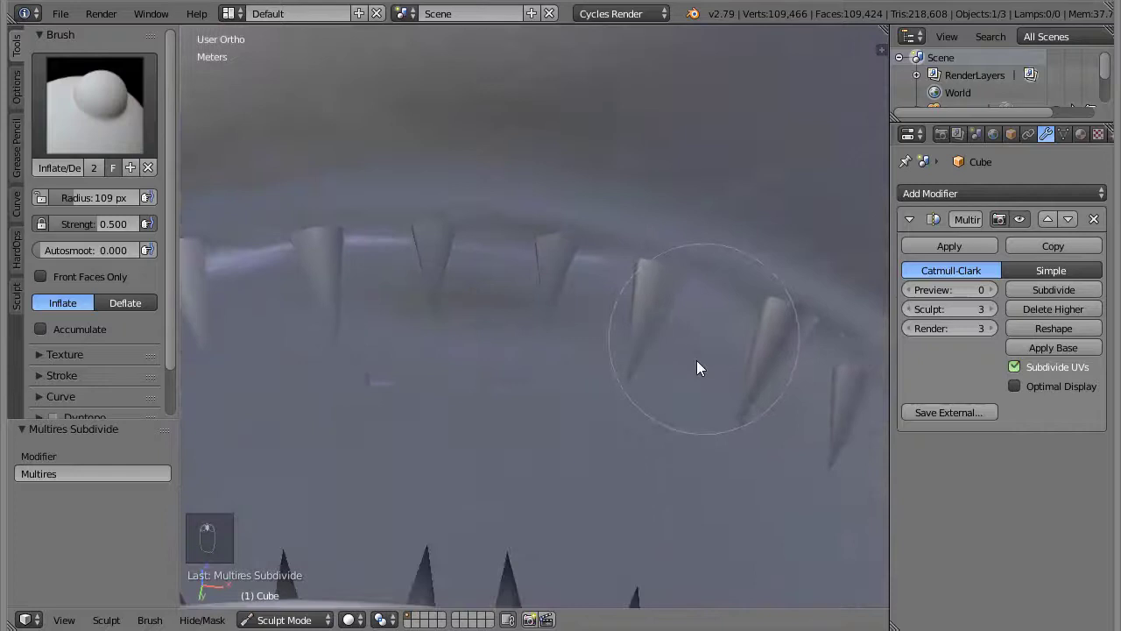
drag(745, 450, 847, 337)
Switch the viewport shading to a red clay matcap from the N properties shelf
key(n)
click(888, 396)
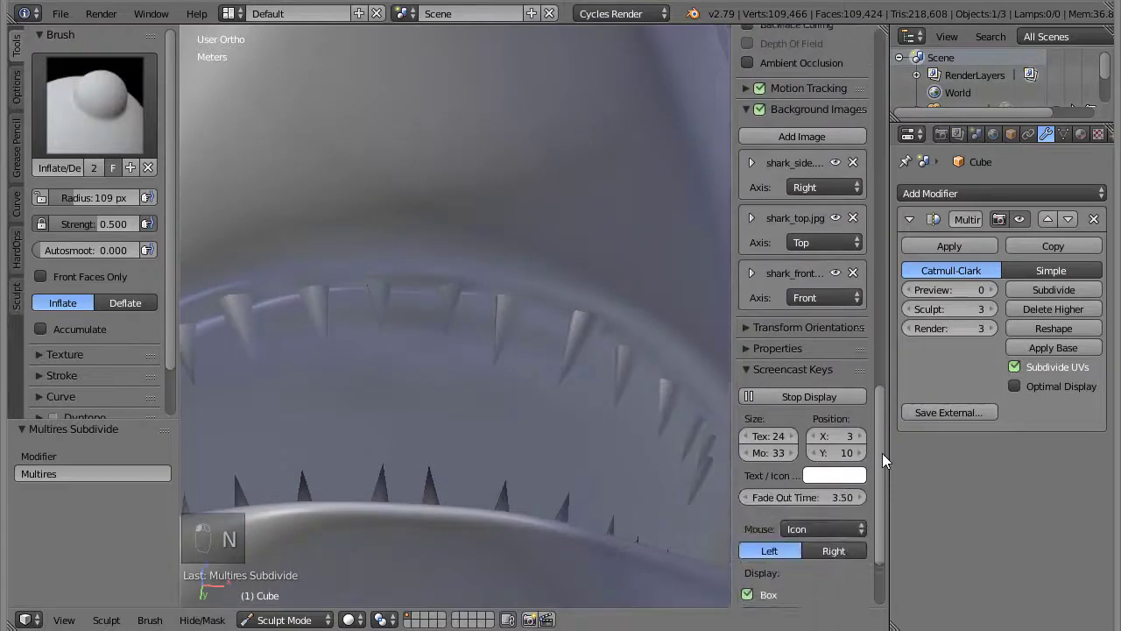
drag(793, 311, 683, 431)
key(n)
With a smaller Inflate brush, round out the gum ridge along the lower teeth
drag(743, 473, 719, 513)
drag(672, 504, 104, 225)
click(104, 225)
middle_click(613, 481)
drag(702, 507, 658, 424)
middle_click(658, 424)
Inflate the teeth along the shark's lower jaw with repeated brush strokes
drag(534, 506, 291, 447)
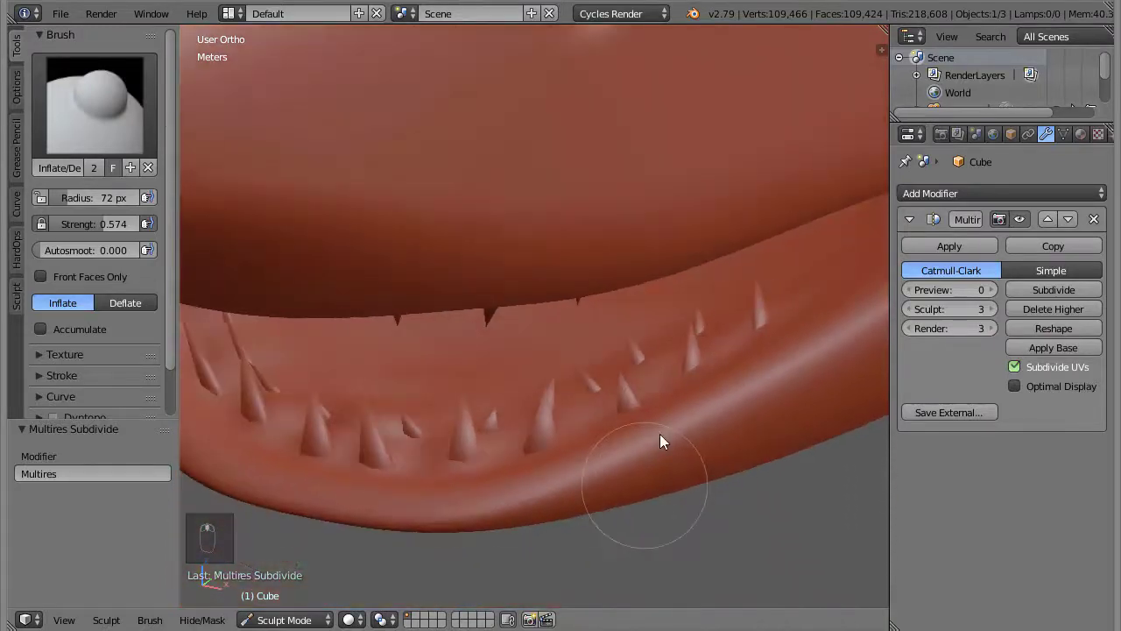
drag(684, 432, 483, 285)
drag(110, 129, 216, 283)
middle_click(216, 283)
click(83, 204)
middle_click(557, 370)
drag(83, 199, 725, 390)
drag(726, 390, 656, 443)
drag(655, 443, 602, 381)
Continue shaping the lower-jaw teeth with further Inflate strokes across the mouth
drag(601, 381, 488, 391)
drag(488, 391, 966, 304)
drag(993, 313, 546, 374)
drag(546, 374, 116, 133)
drag(117, 133, 551, 427)
drag(592, 421, 663, 412)
drag(661, 366, 567, 305)
Smooth the lips surrounding the teeth with the Smooth brush
key(KP_3)
drag(656, 395, 614, 318)
drag(613, 318, 639, 335)
drag(639, 335, 620, 364)
drag(620, 365, 81, 206)
drag(80, 207, 705, 360)
drag(704, 360, 585, 440)
drag(585, 440, 565, 356)
drag(565, 356, 385, 450)
drag(385, 451, 651, 442)
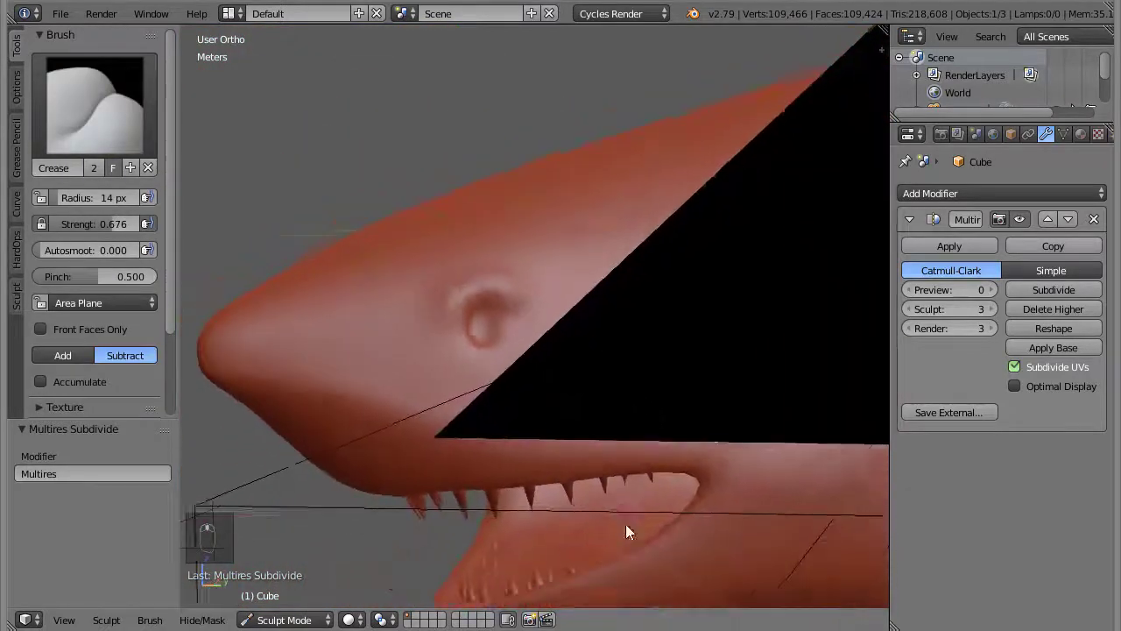
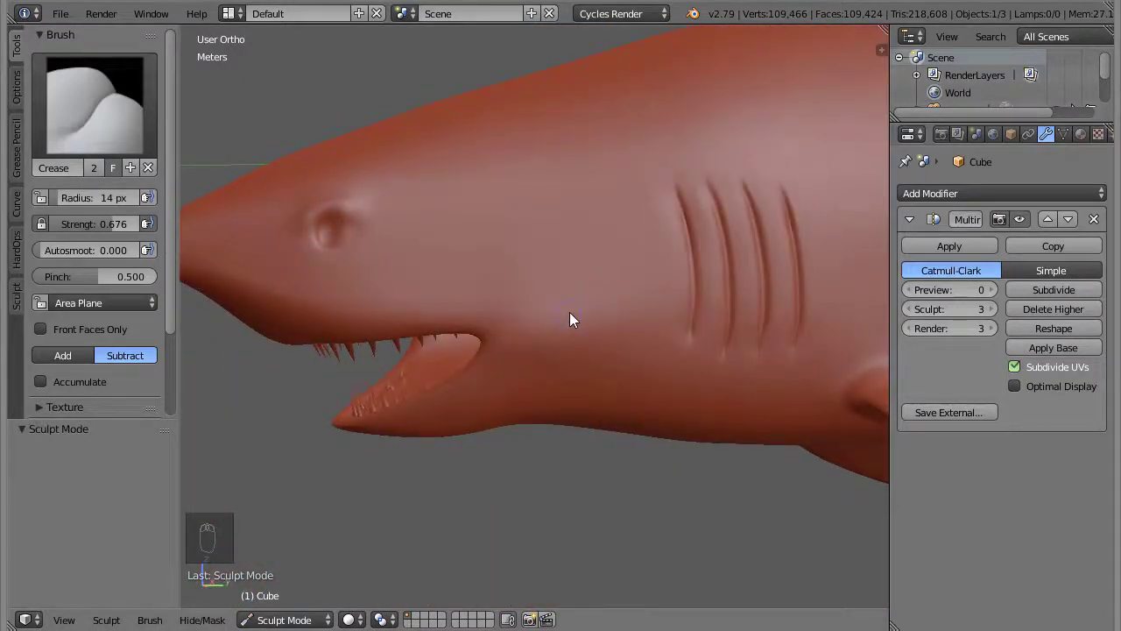
Compare the head in Right Ortho against the reference, then crease the eye and gill slits
key(KP_3)
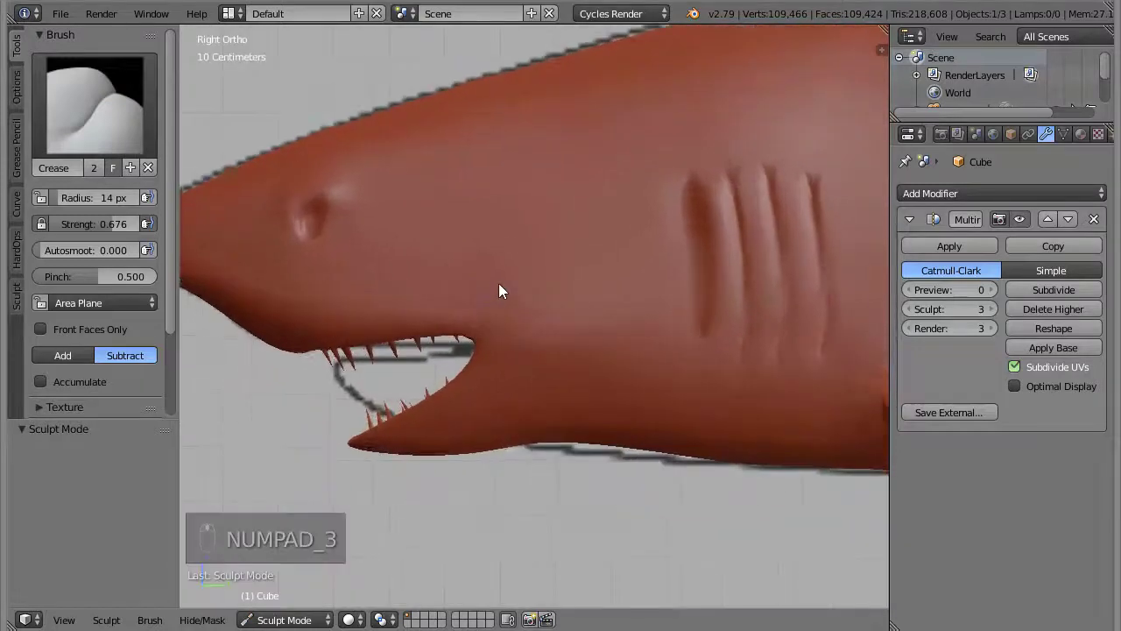
drag(61, 200, 553, 357)
middle_click(553, 357)
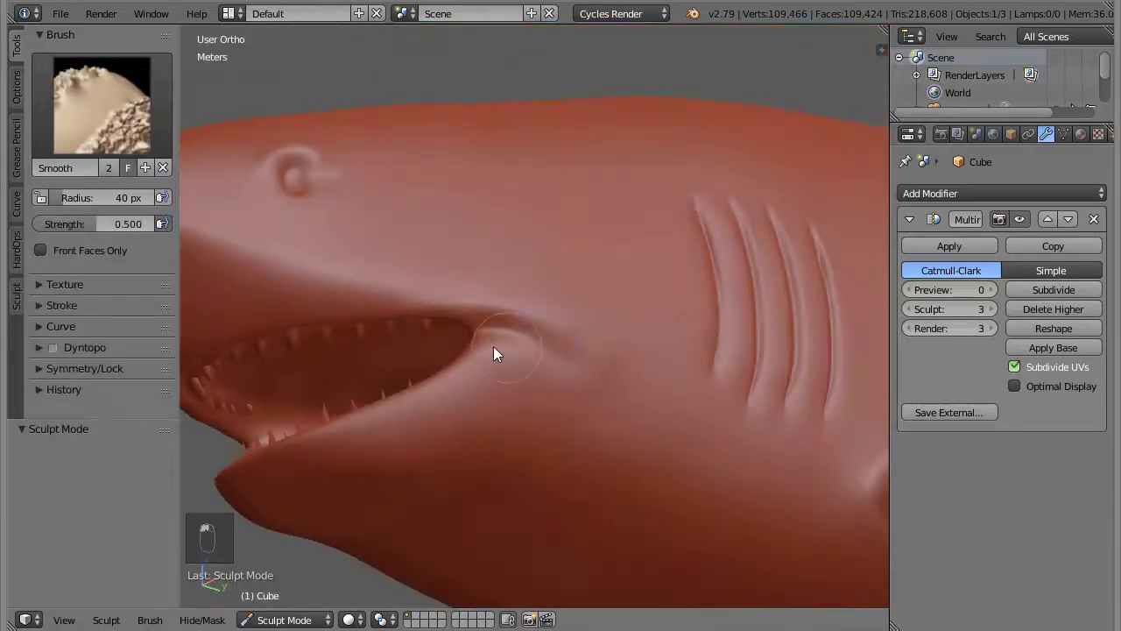
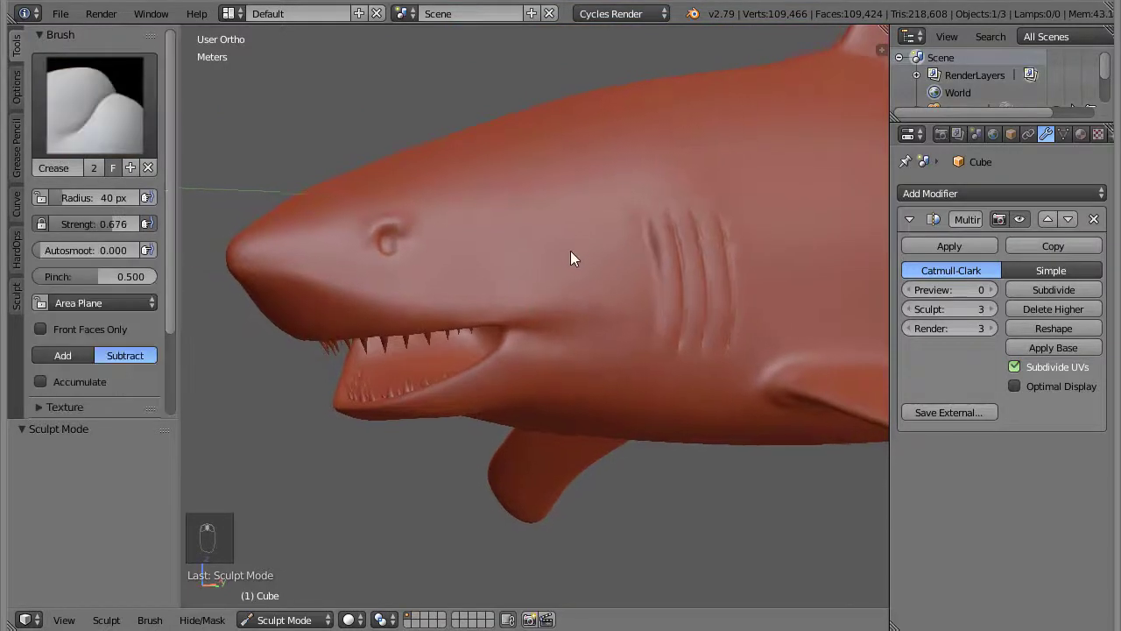
Orbit beneath the shark's head to view the mouth from below
drag(463, 326, 502, 313)
middle_click(502, 313)
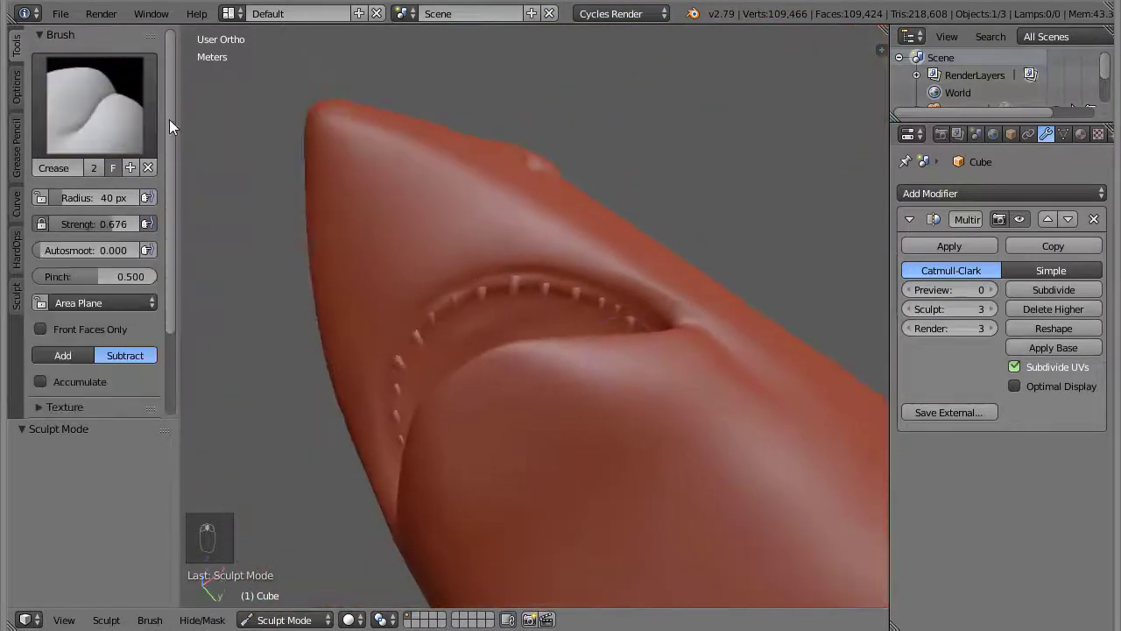
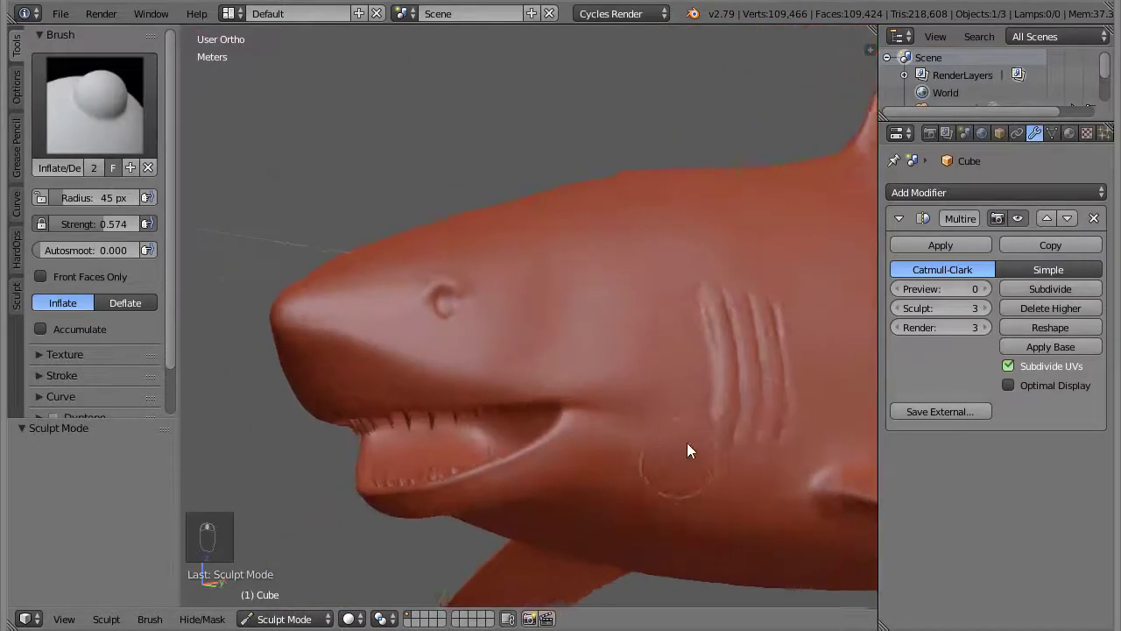
Pull the pectoral fin edge into shape with the Grab brush at radius 100
drag(117, 122, 666, 480)
key(f)
drag(697, 422, 607, 358)
key(ctrl+z)
key(f)
drag(588, 361, 458, 329)
drag(458, 329, 355, 317)
Finish shaping the fin edge, then resize the brush down for creasing its base
drag(355, 316, 278, 387)
drag(278, 387, 110, 130)
drag(111, 130, 546, 458)
key(f)
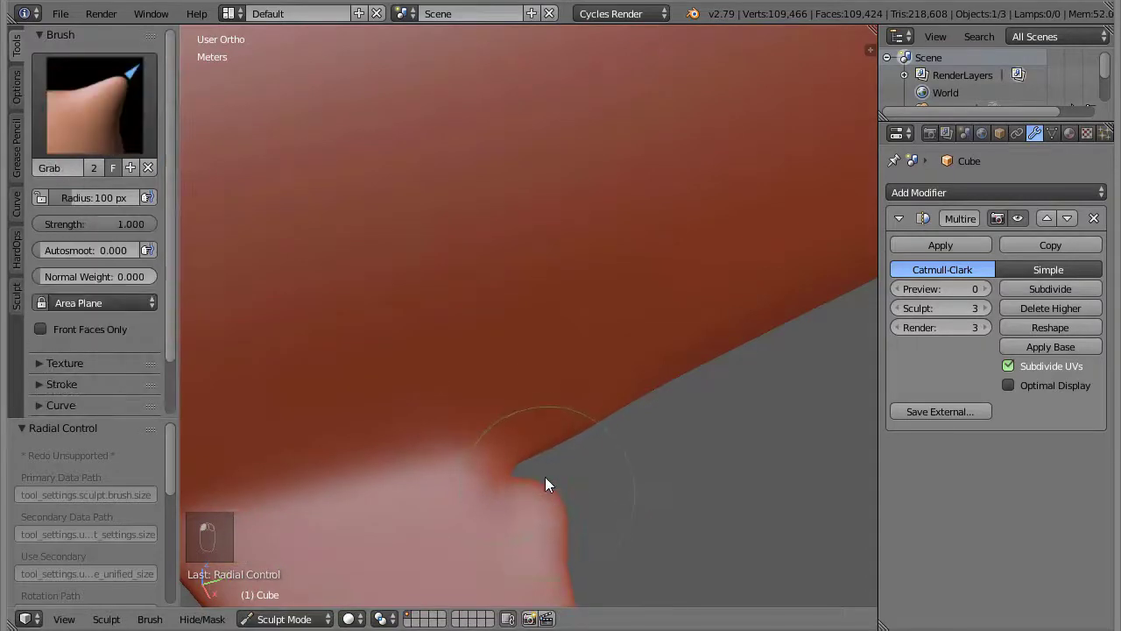
drag(599, 539, 643, 391)
key(f)
middle_click(572, 413)
Crease the base of the pectoral fin with a small-radius Crease brush
drag(592, 426, 602, 395)
key(f)
drag(595, 398, 584, 389)
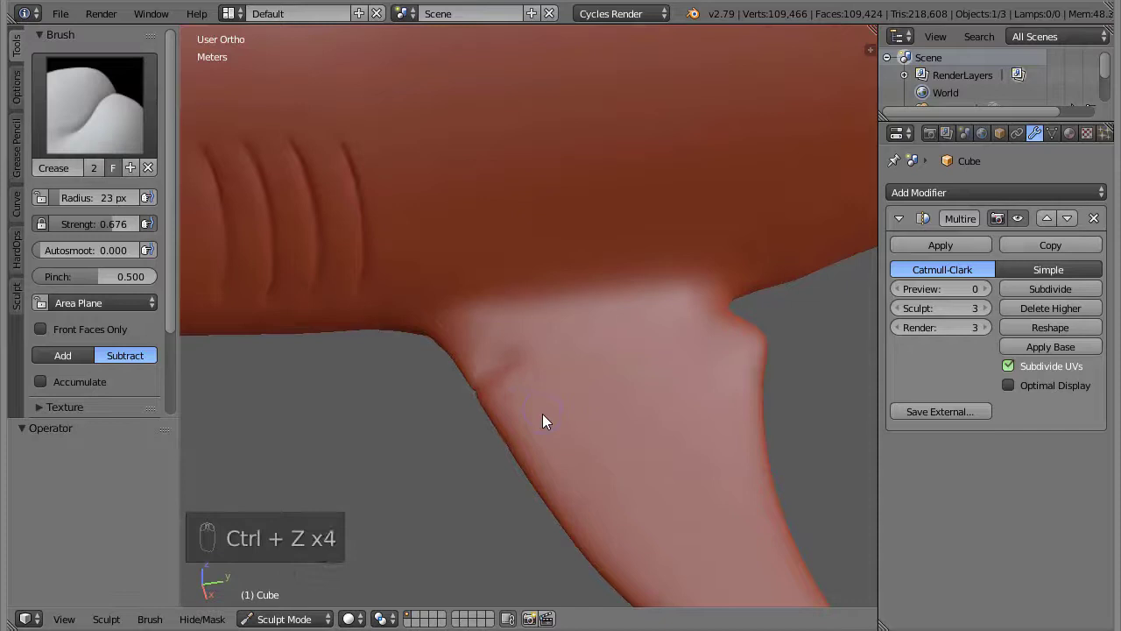
key(ctrl+z)
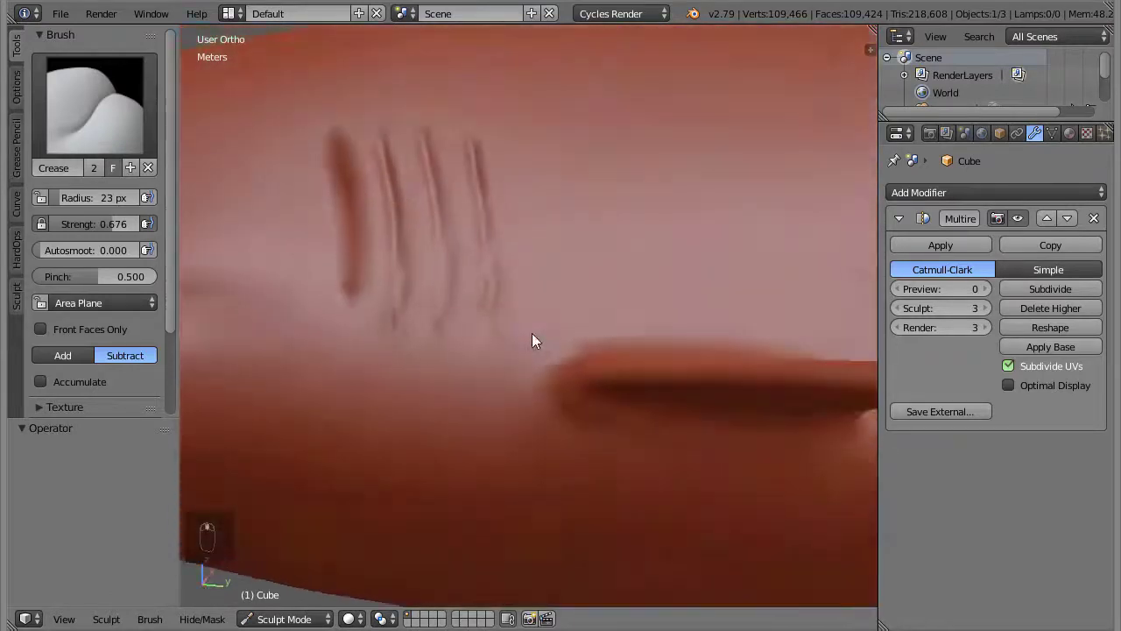
key(f)
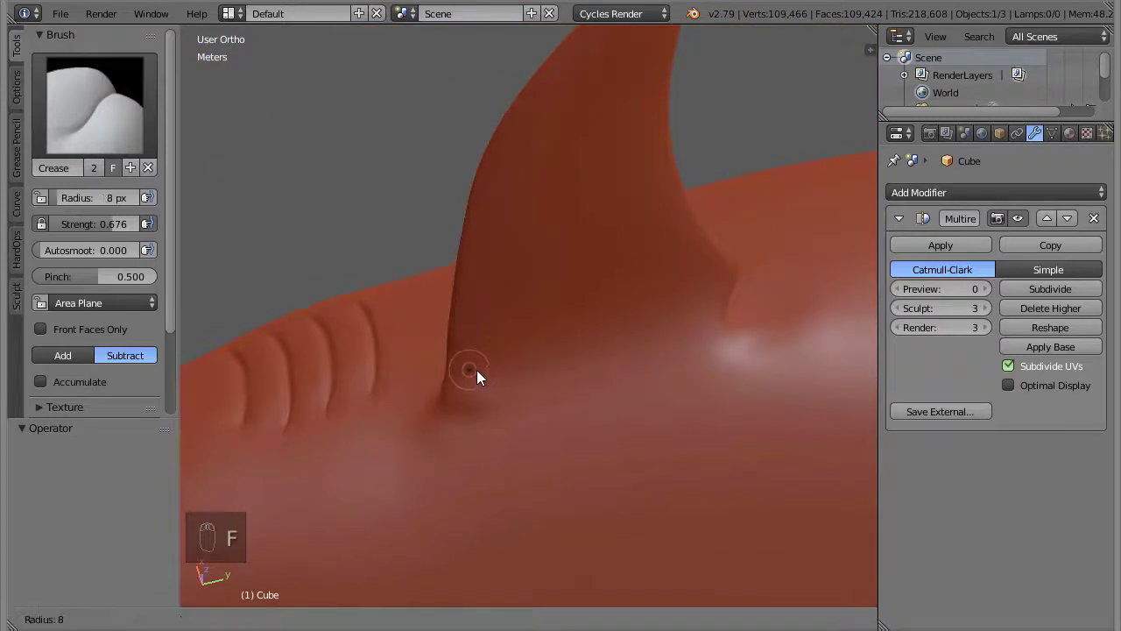
click(504, 321)
drag(390, 173, 538, 418)
drag(538, 418, 515, 505)
drag(514, 504, 579, 422)
Sculpt further crease detail along the fin base and raise the Multires subdivision level
click(579, 423)
drag(296, 343, 45, 391)
drag(45, 391, 543, 269)
drag(543, 269, 610, 318)
click(642, 409)
drag(554, 319, 644, 498)
Sculpt crease detail on the shark's head around the eye socket
middle_click(563, 477)
middle_click(644, 499)
drag(696, 466, 549, 412)
middle_click(585, 521)
drag(549, 412, 601, 461)
Smooth the surface around the sculpted eye socket
drag(602, 461, 587, 452)
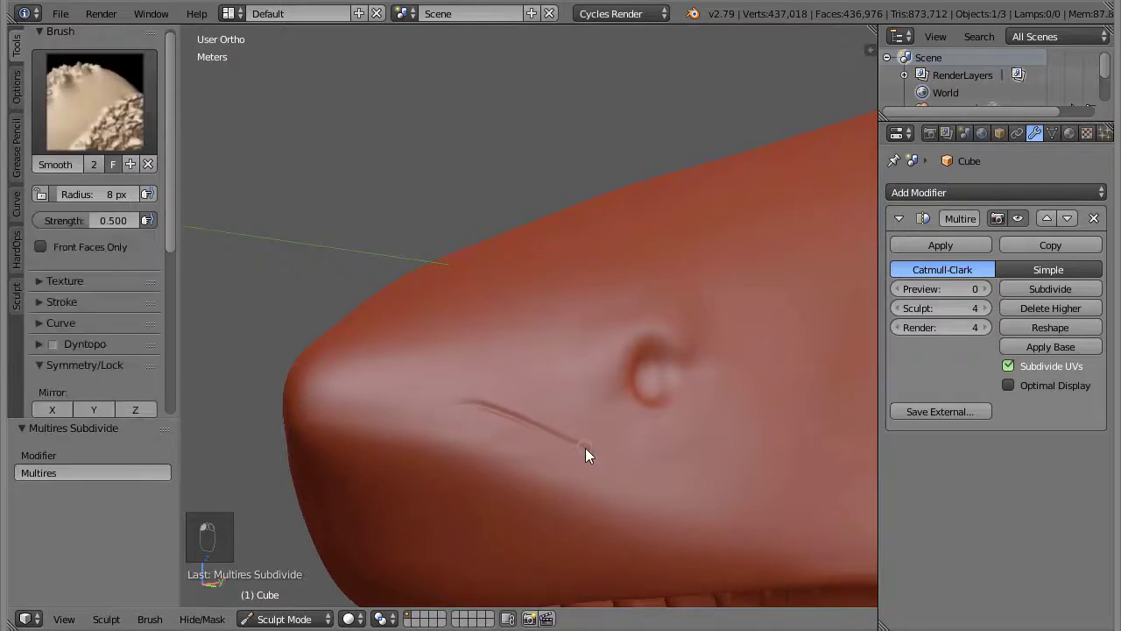
drag(640, 412, 547, 424)
middle_click(547, 425)
drag(698, 316, 676, 469)
drag(676, 469, 488, 443)
drag(488, 443, 614, 430)
drag(614, 430, 542, 259)
drag(542, 260, 550, 327)
Reshape the eye socket detail with further strokes
middle_click(588, 326)
drag(550, 327, 589, 332)
drag(572, 349, 515, 276)
drag(515, 275, 436, 287)
drag(436, 286, 646, 435)
drag(646, 436, 574, 429)
Crease fine wrinkle lines along the snout above the mouth
click(644, 251)
drag(574, 428, 661, 326)
drag(661, 326, 642, 418)
drag(642, 418, 613, 432)
Carve a crease groove from below the eye toward the mouth corner, resizing the brush as needed
key(ctrl+z)
key(ctrl+z)
drag(613, 433, 700, 298)
key(KP_Decimal)
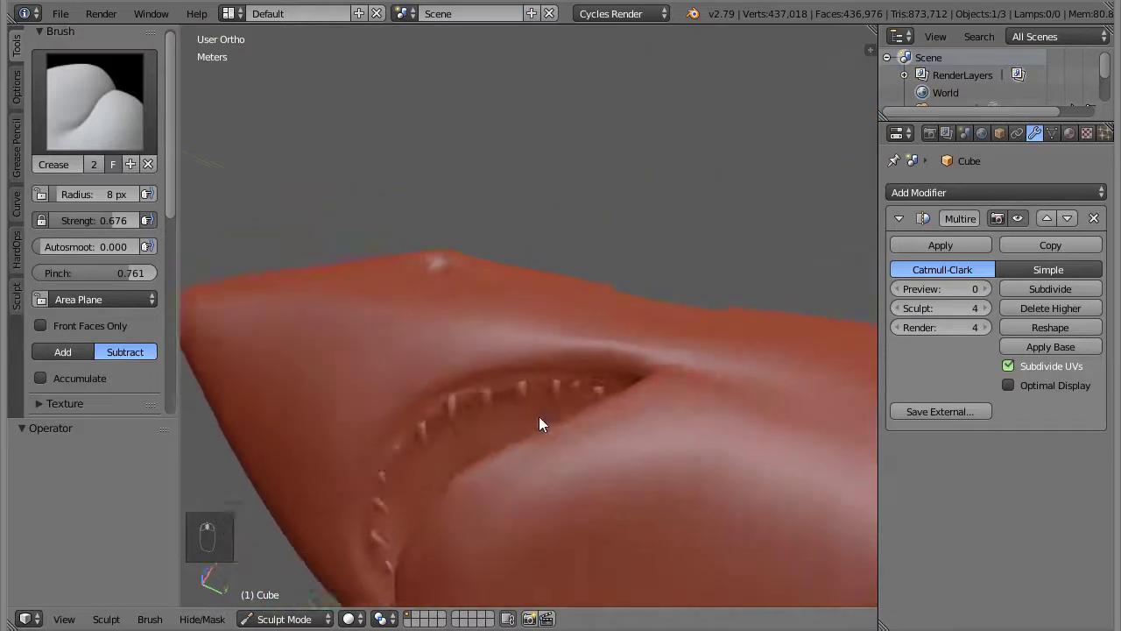
drag(481, 374, 602, 548)
drag(602, 548, 561, 423)
key(f)
click(562, 422)
drag(562, 387, 540, 352)
Sculpt the ridge around the shark's eye, undoing and redoing stray strokes
key(f)
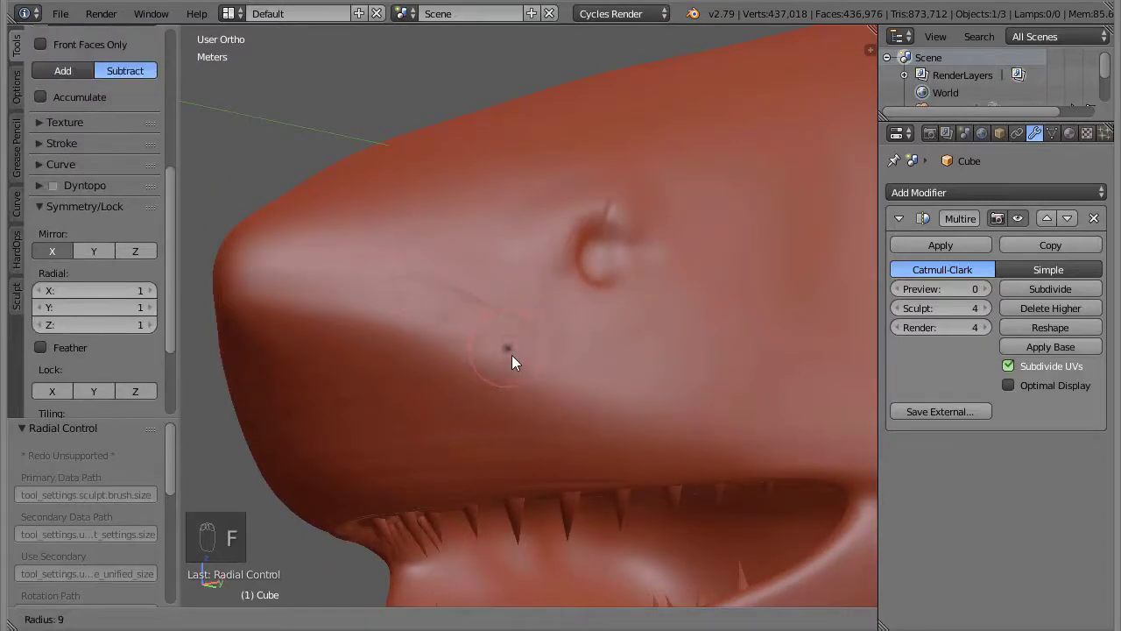
drag(593, 369, 394, 287)
drag(394, 288, 366, 309)
key(ctrl+z)
key(ctrl+z)
drag(64, 262, 399, 313)
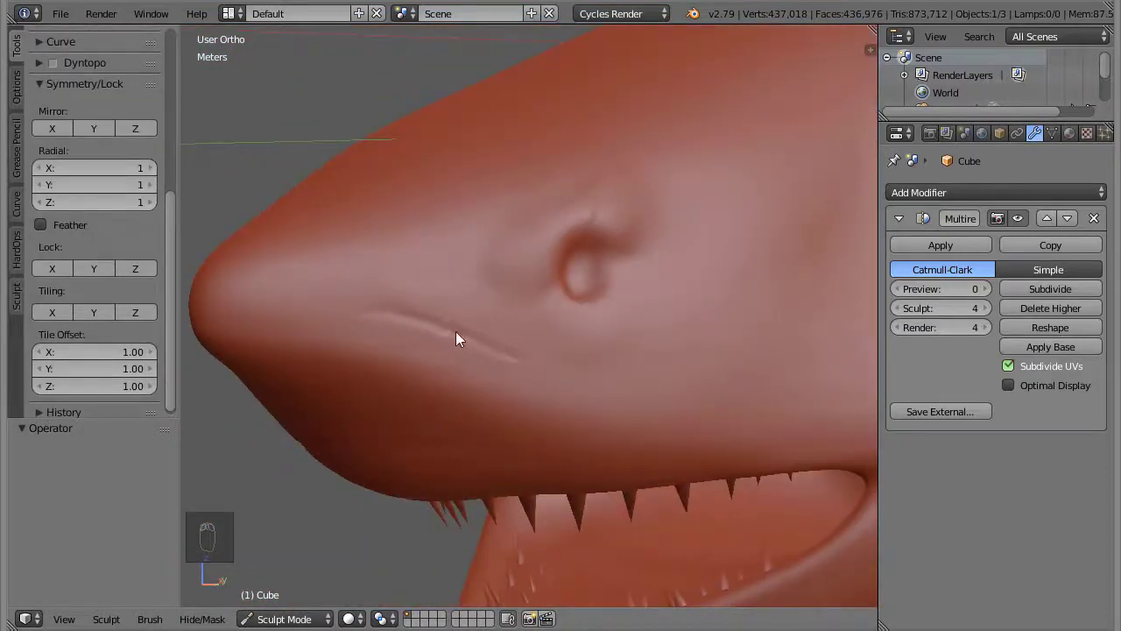
middle_click(414, 388)
click(502, 336)
middle_click(442, 220)
drag(460, 281, 684, 276)
Sculpt creases above the shark's teeth
middle_click(684, 275)
drag(648, 255, 589, 330)
drag(589, 330, 514, 370)
drag(514, 371, 571, 234)
middle_click(596, 293)
Refine the detail around the eye and mouth, then pull back to view the whole body
drag(571, 233, 464, 287)
drag(464, 287, 745, 303)
drag(746, 303, 500, 376)
drag(500, 375, 612, 334)
drag(612, 334, 535, 375)
drag(535, 375, 595, 336)
drag(595, 335, 72, 21)
Select the shark's base mesh to begin setting up edit mode and the UV view
click(72, 21)
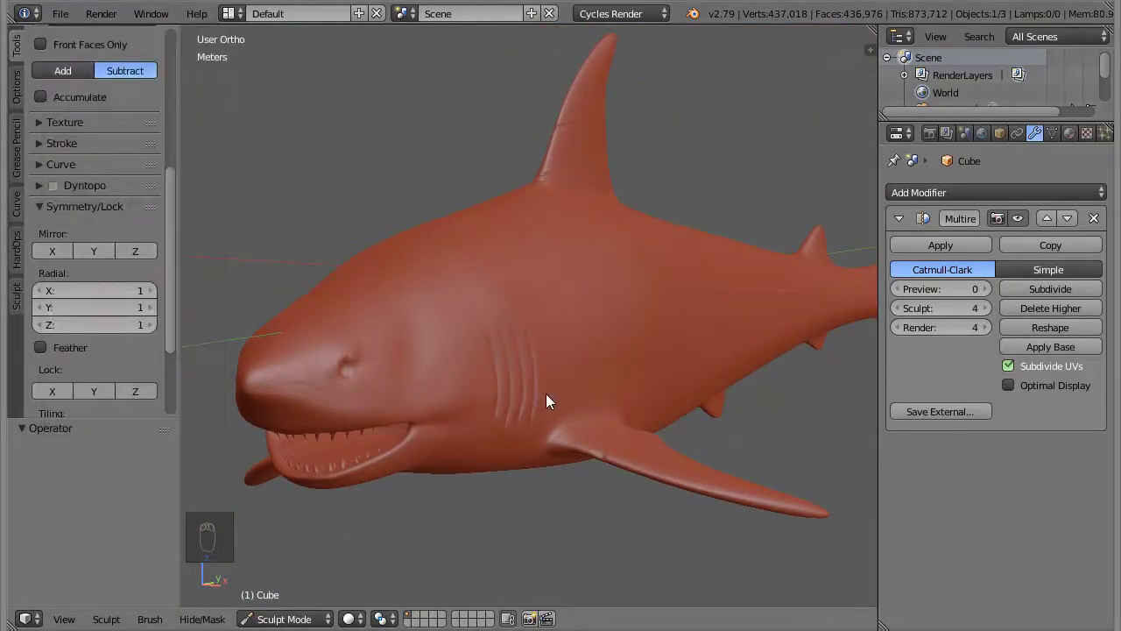
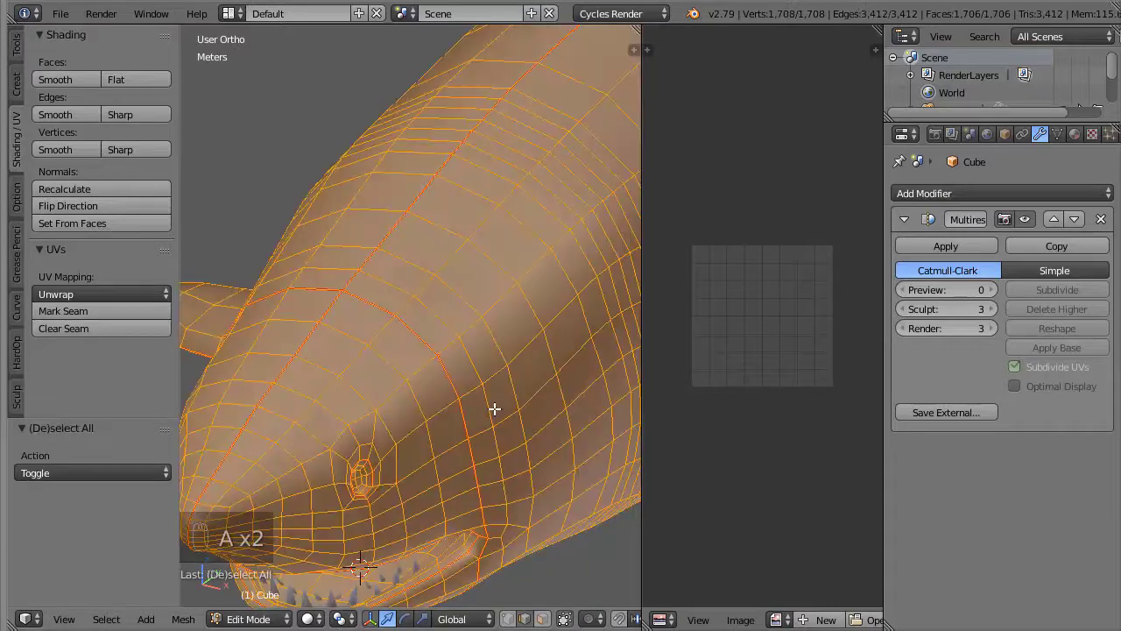
click(104, 302)
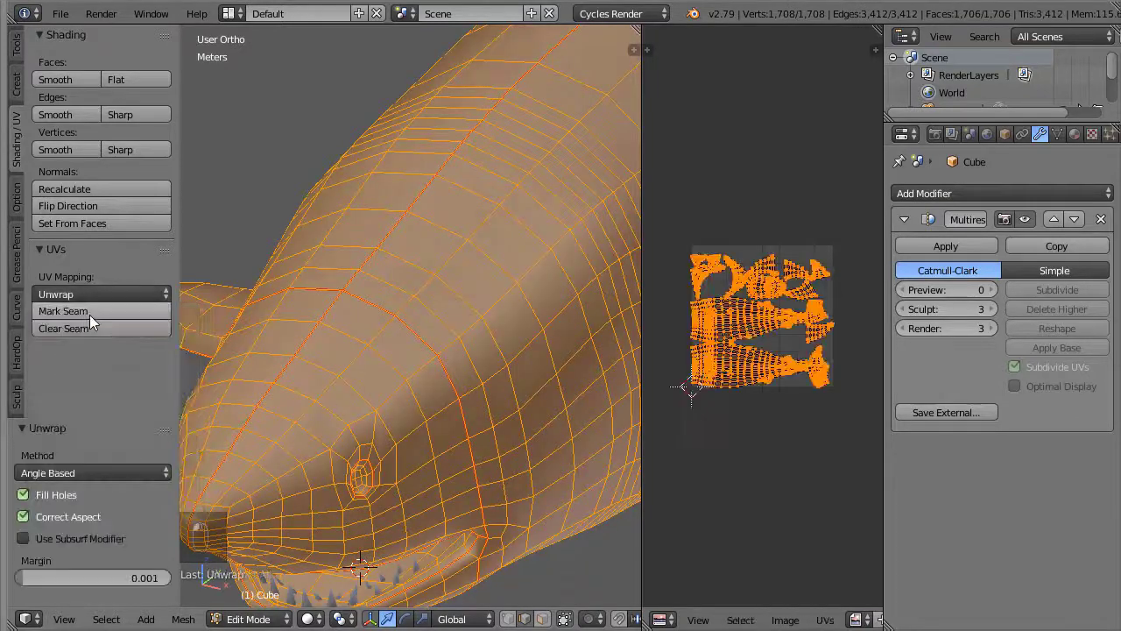
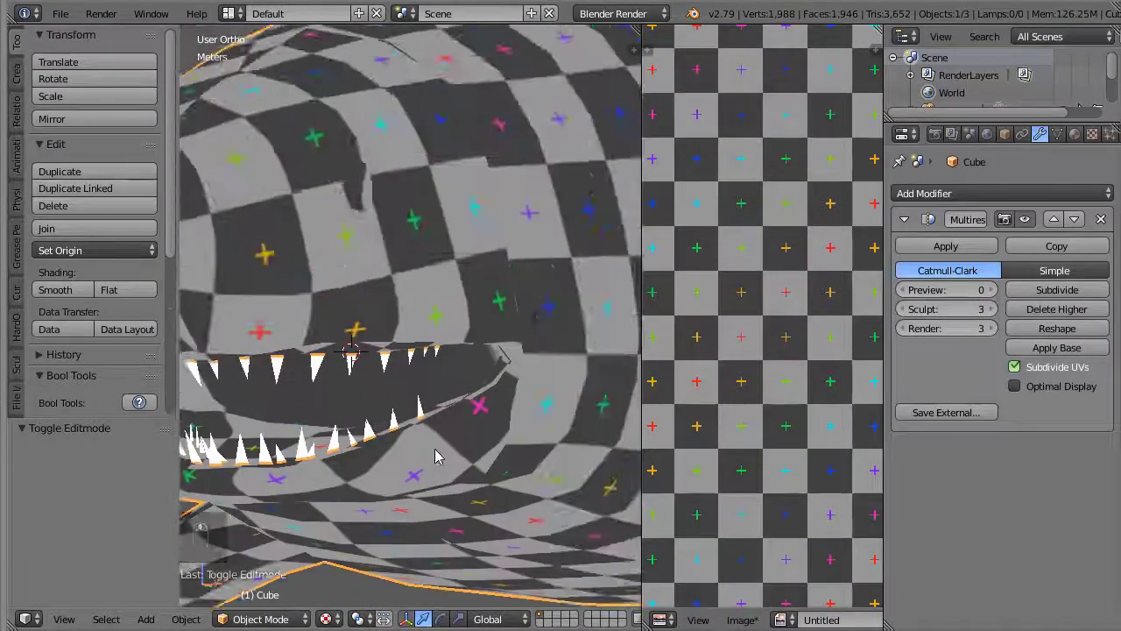
key(Tab)
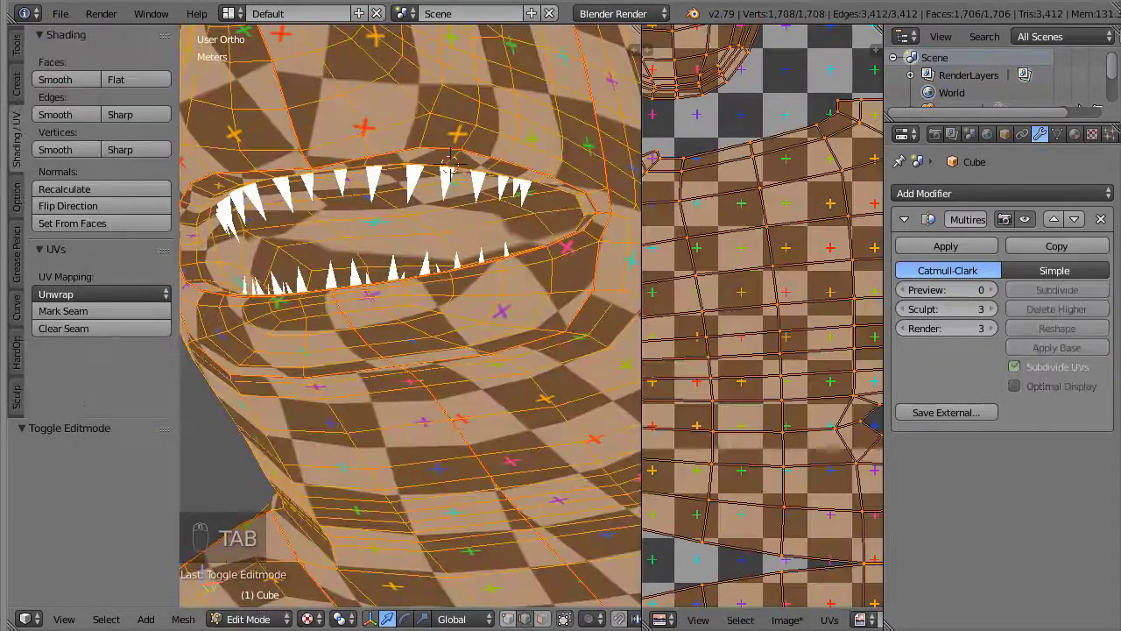
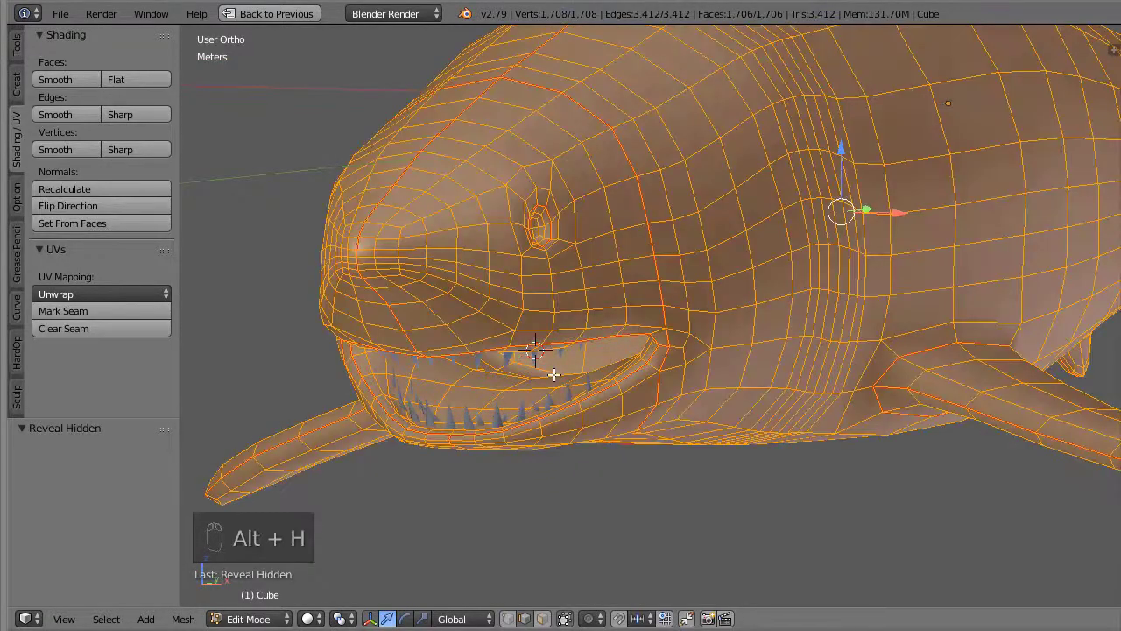
key(alt+h)
key(shift+space)
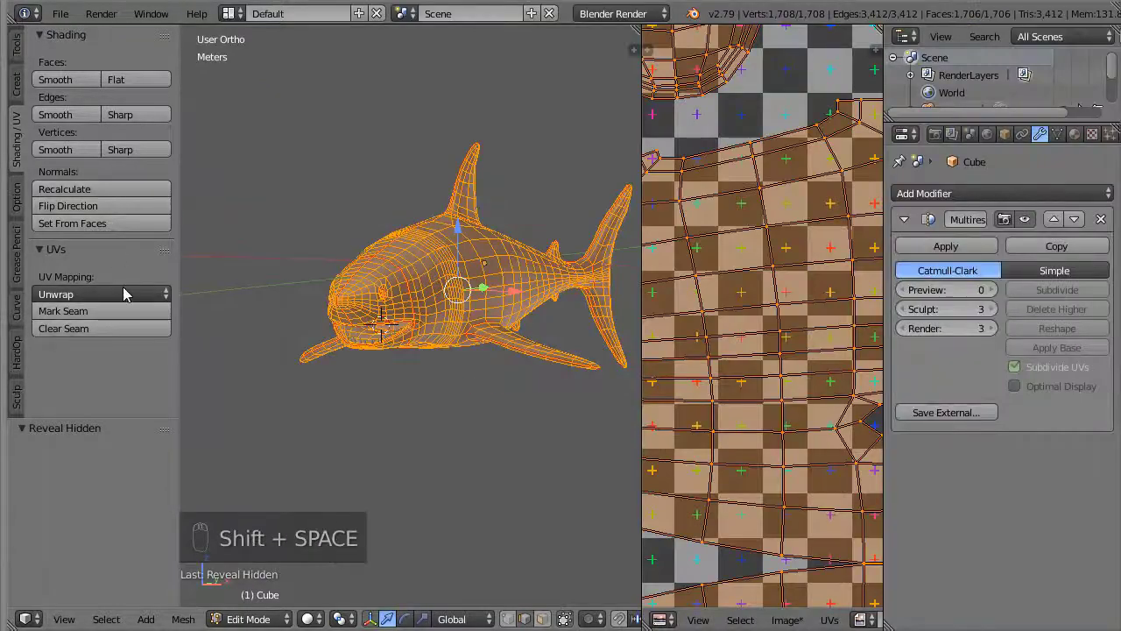
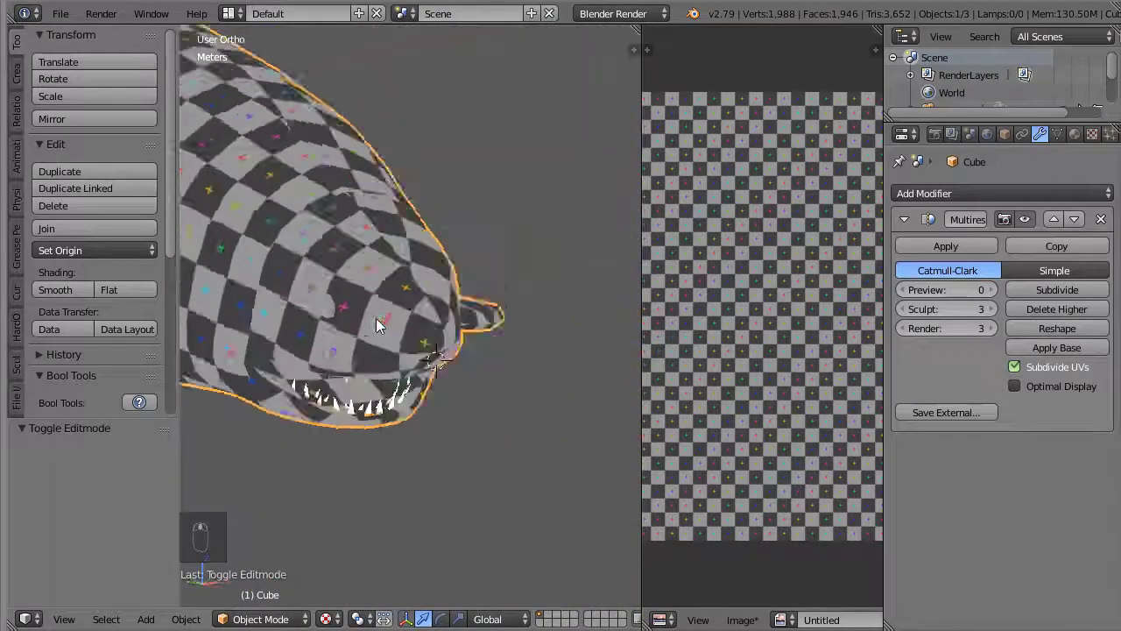
key(Tab)
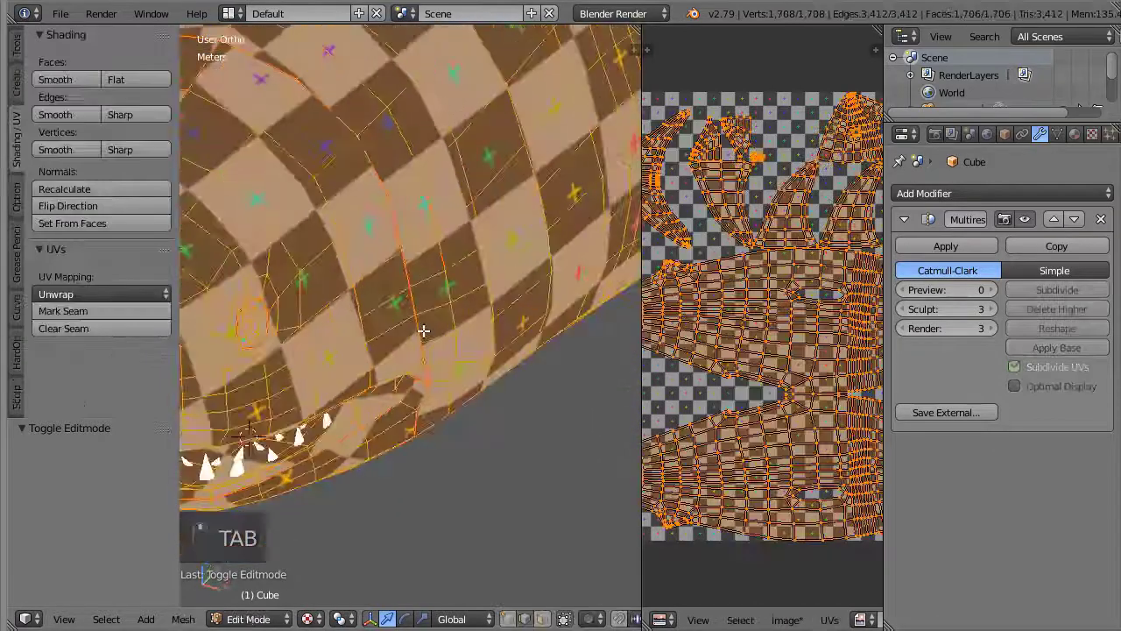
key(Tab)
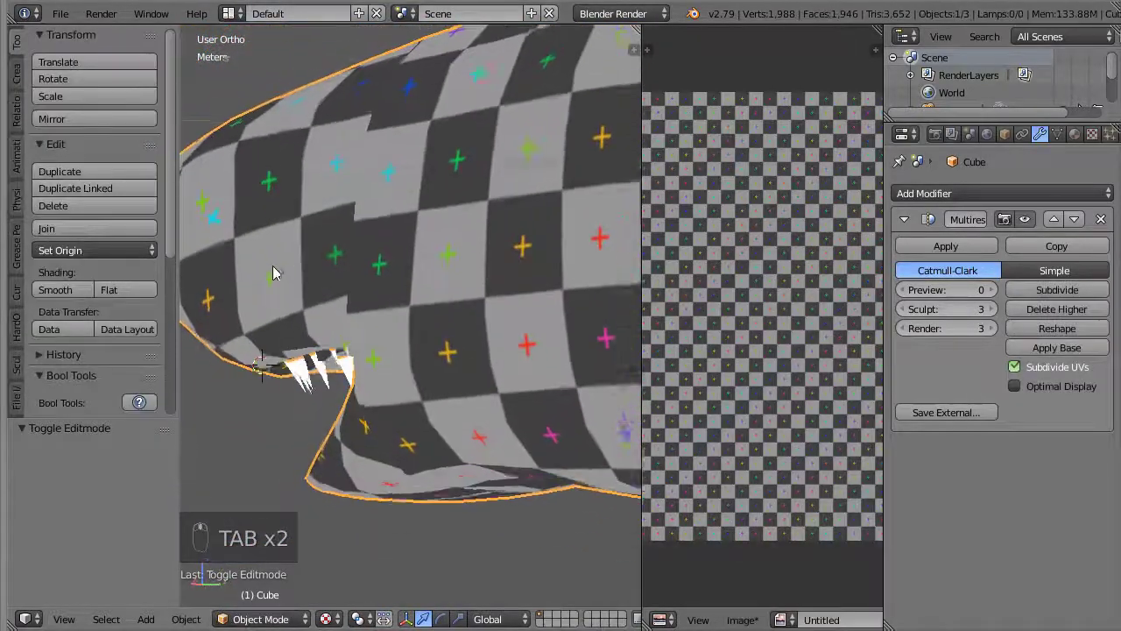
key(Tab)
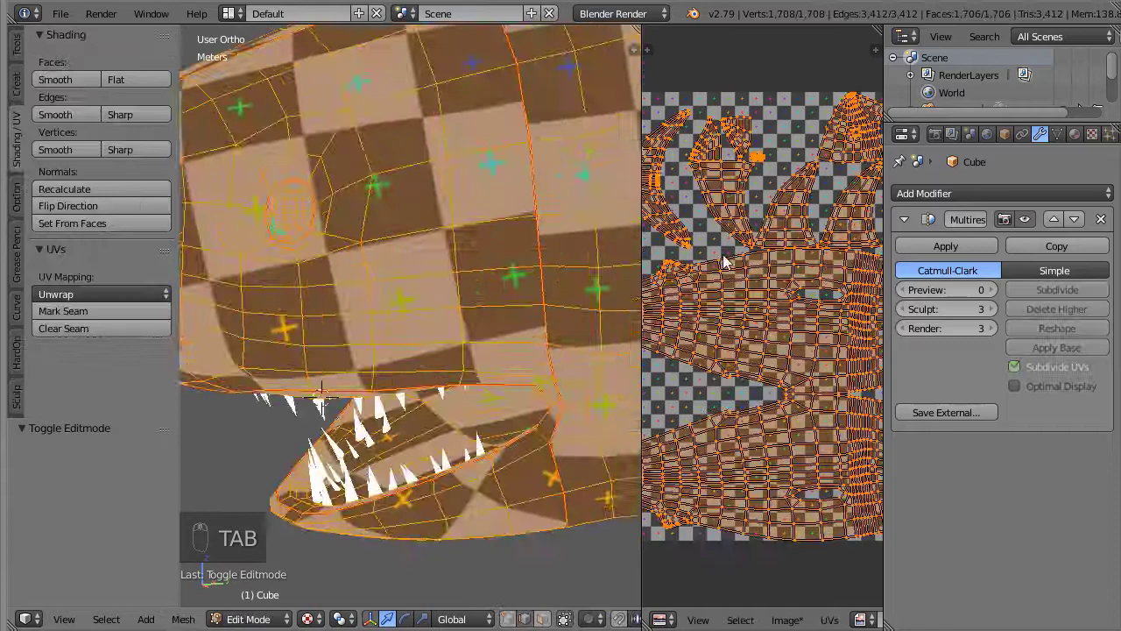
Move and scale the eye's UV island into open space, then return to Object Mode
drag(751, 344, 852, 569)
click(852, 568)
drag(767, 326, 696, 330)
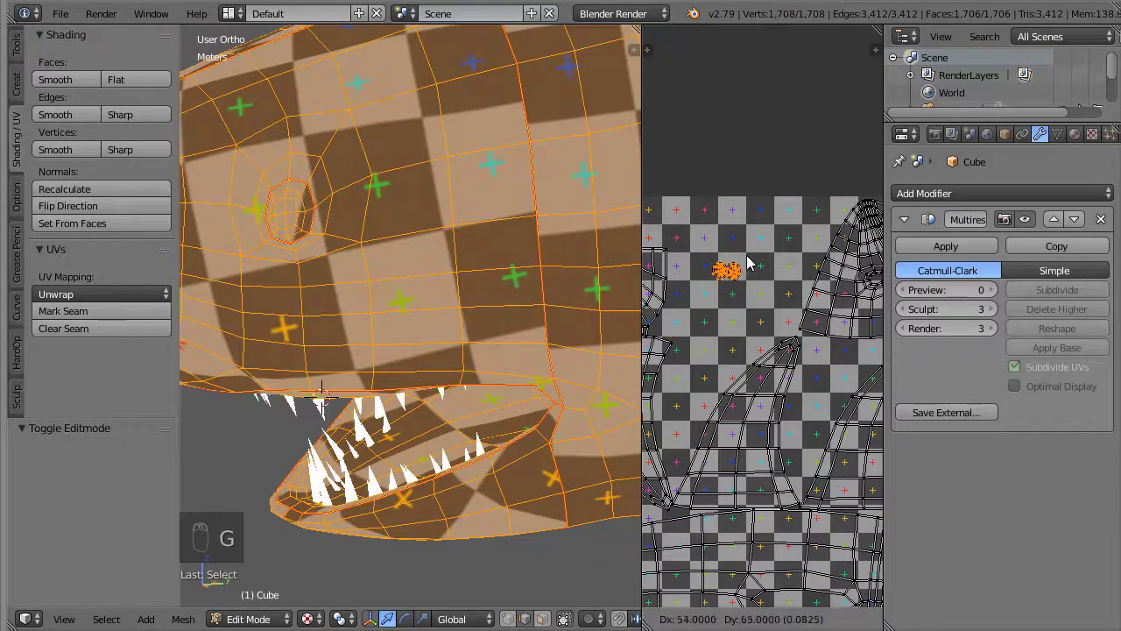
key(s)
key(Tab)
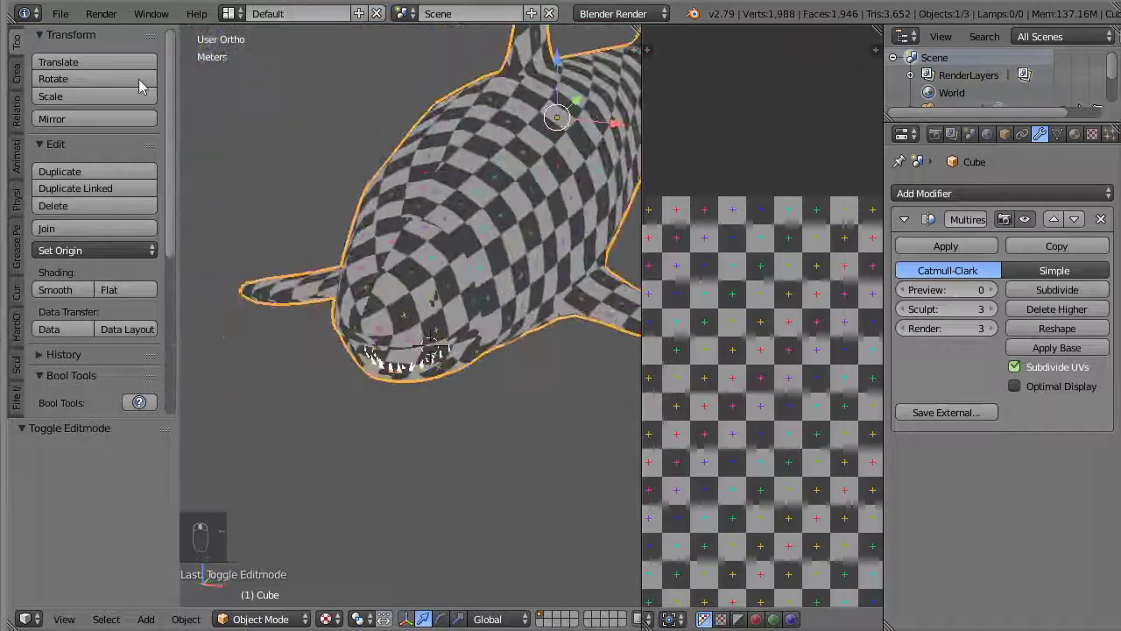
Split the view and show the new 4096×4096 'diffuse' image with the shark's UV layout for texture painting
click(63, 21)
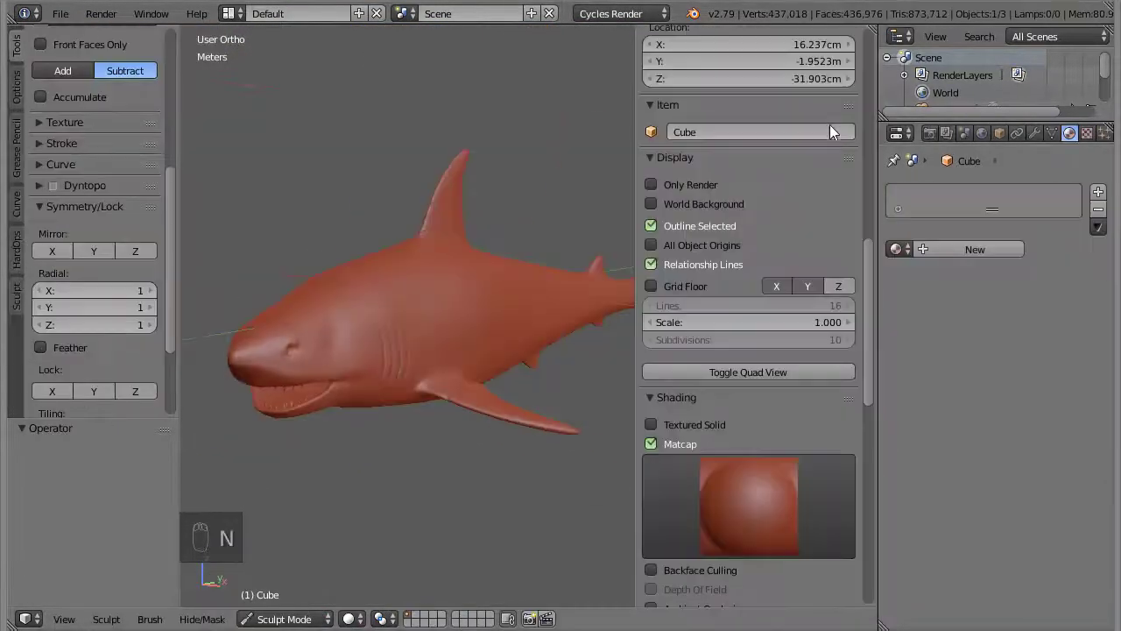
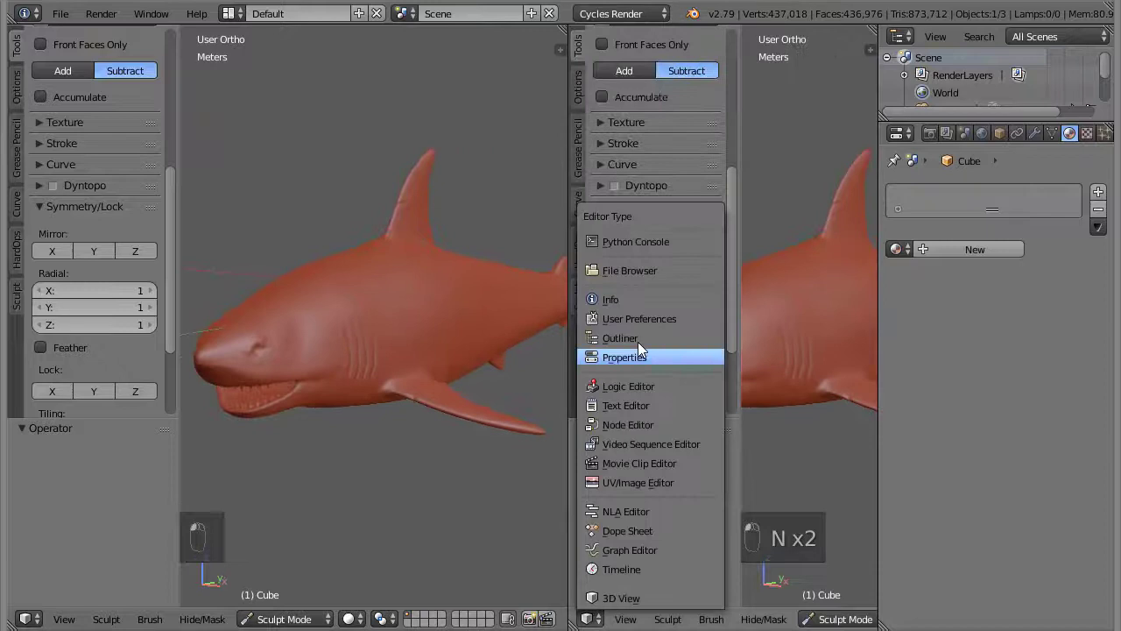
drag(748, 619, 316, 486)
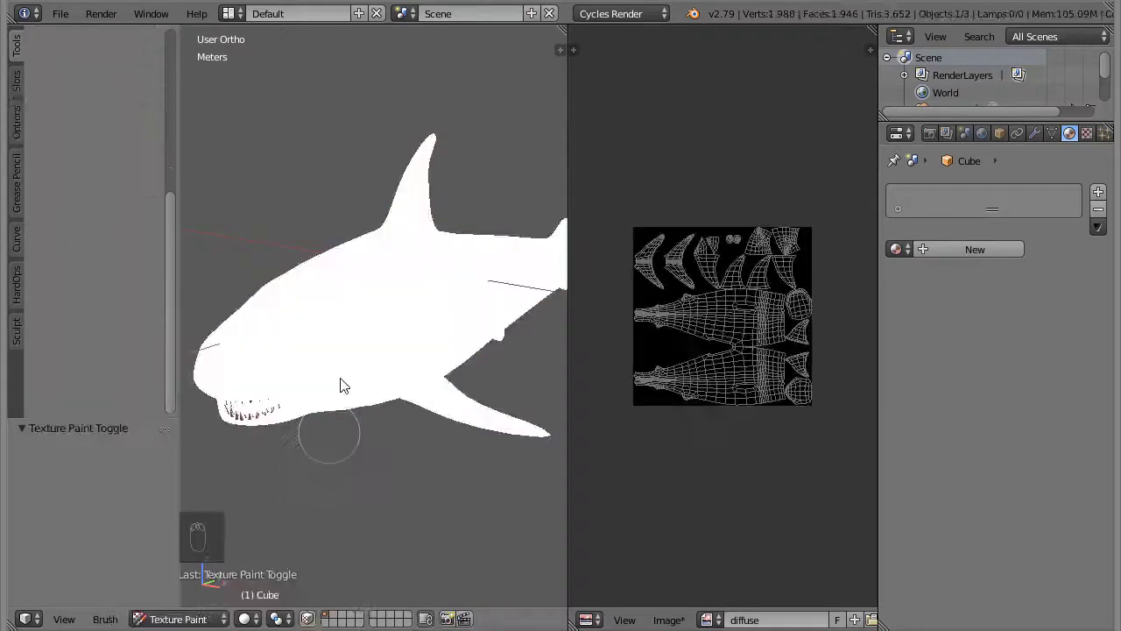
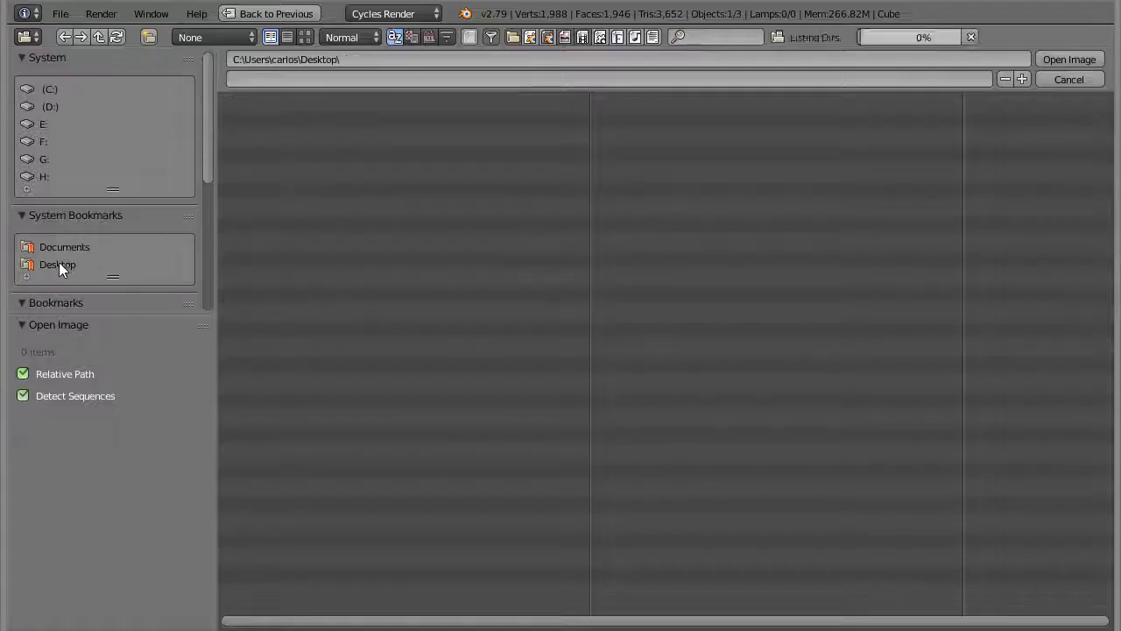
Stroke grey concrete texture over the shark using the tiled concrete-bump image brush
drag(297, 283, 368, 328)
drag(368, 327, 418, 393)
drag(418, 393, 418, 369)
drag(418, 369, 338, 380)
drag(337, 379, 428, 410)
middle_click(428, 410)
drag(120, 239, 304, 443)
drag(304, 443, 128, 315)
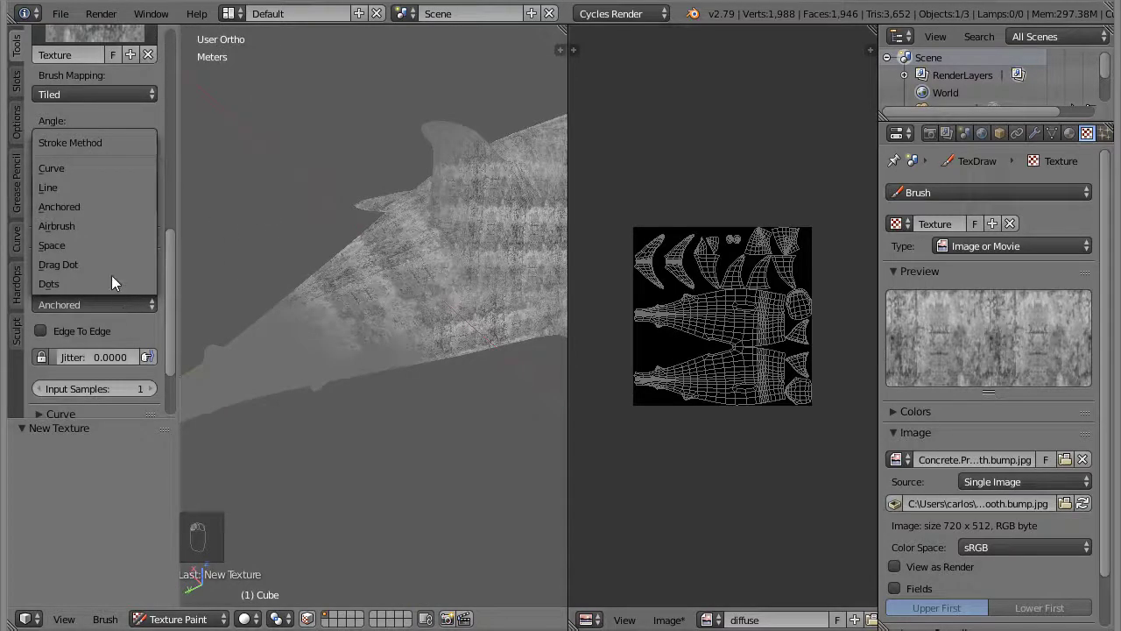
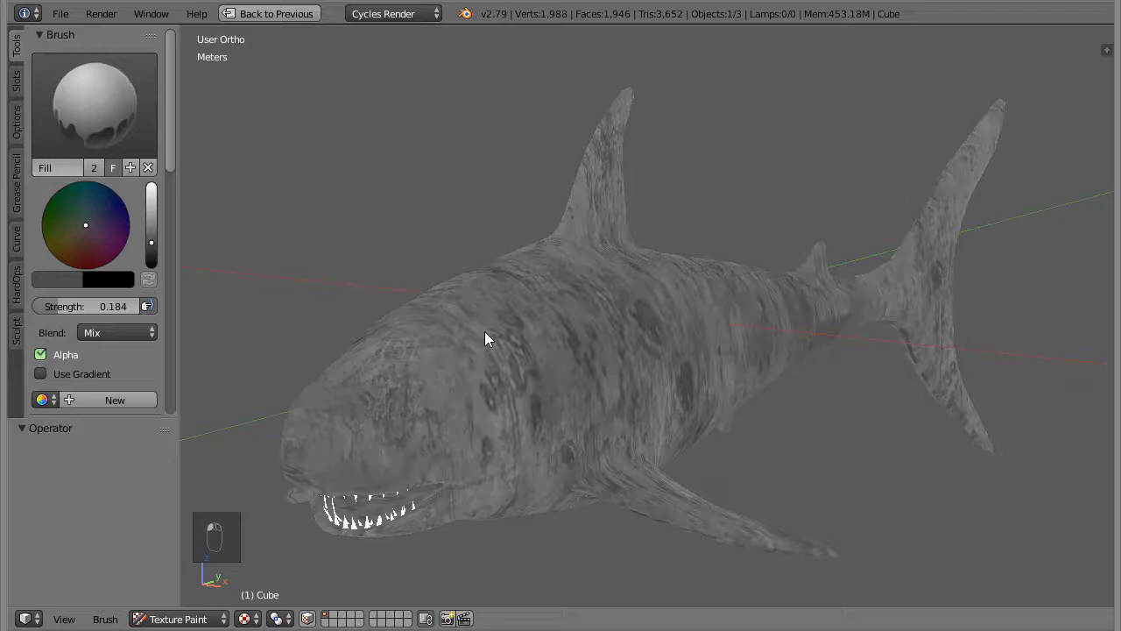
Darken the shark with another layer of grey fill dabs around the body
click(491, 338)
click(491, 328)
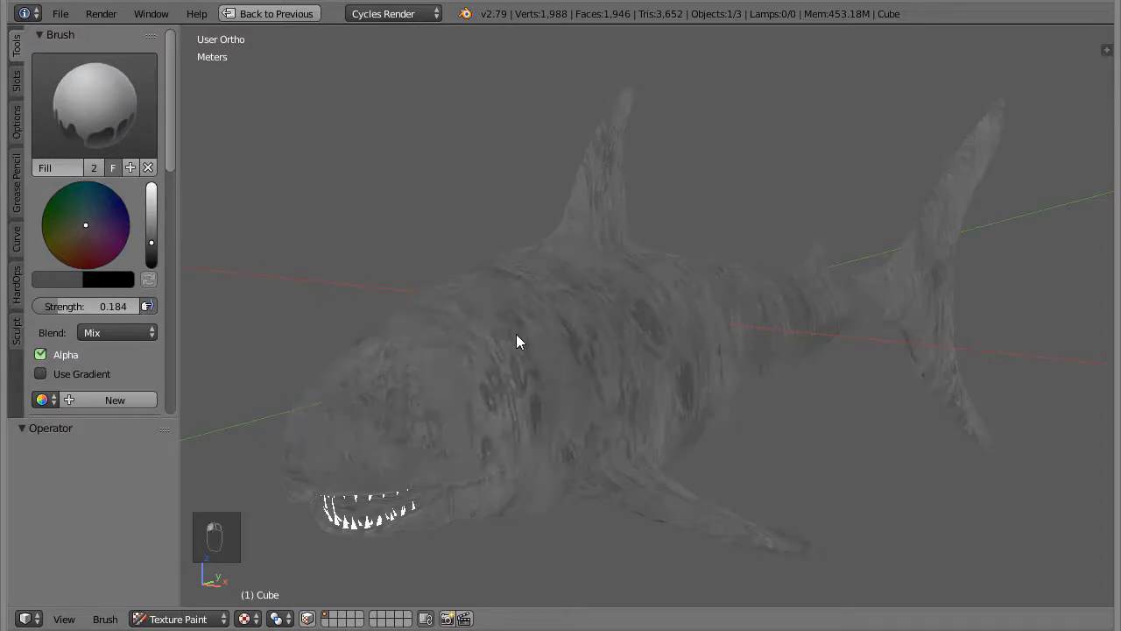
drag(522, 335, 586, 335)
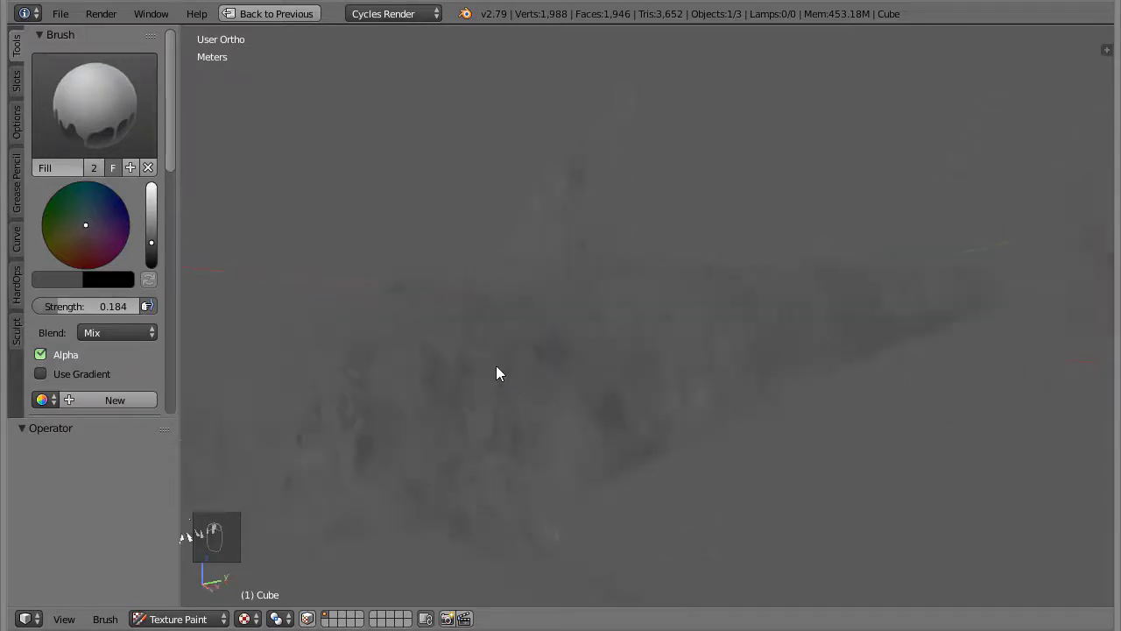
click(494, 360)
click(517, 374)
click(513, 373)
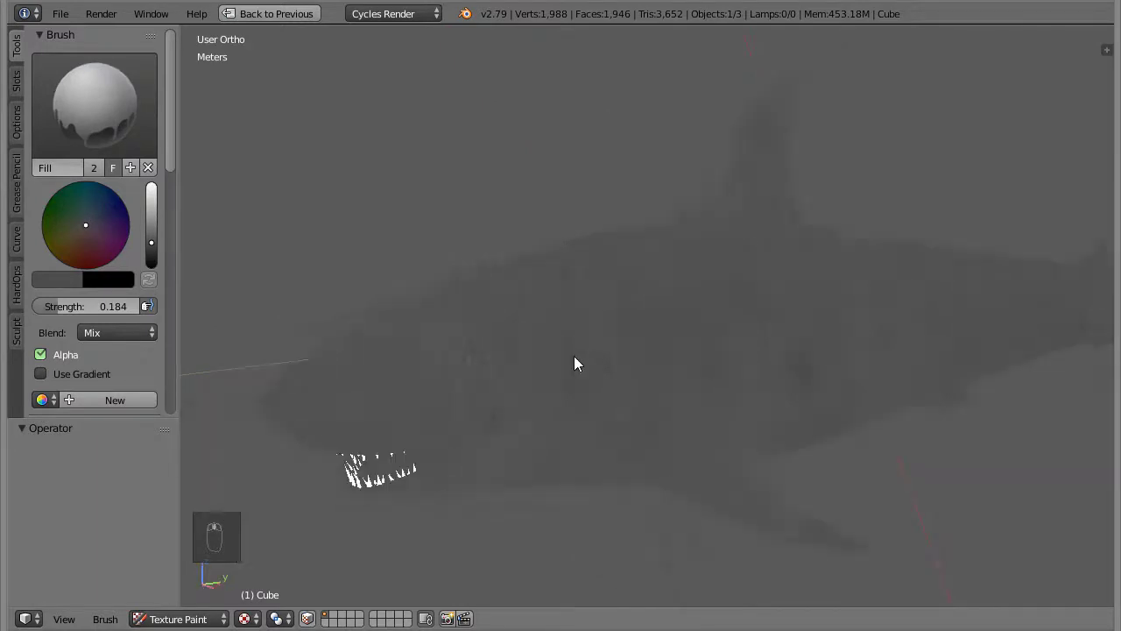
click(670, 306)
click(601, 356)
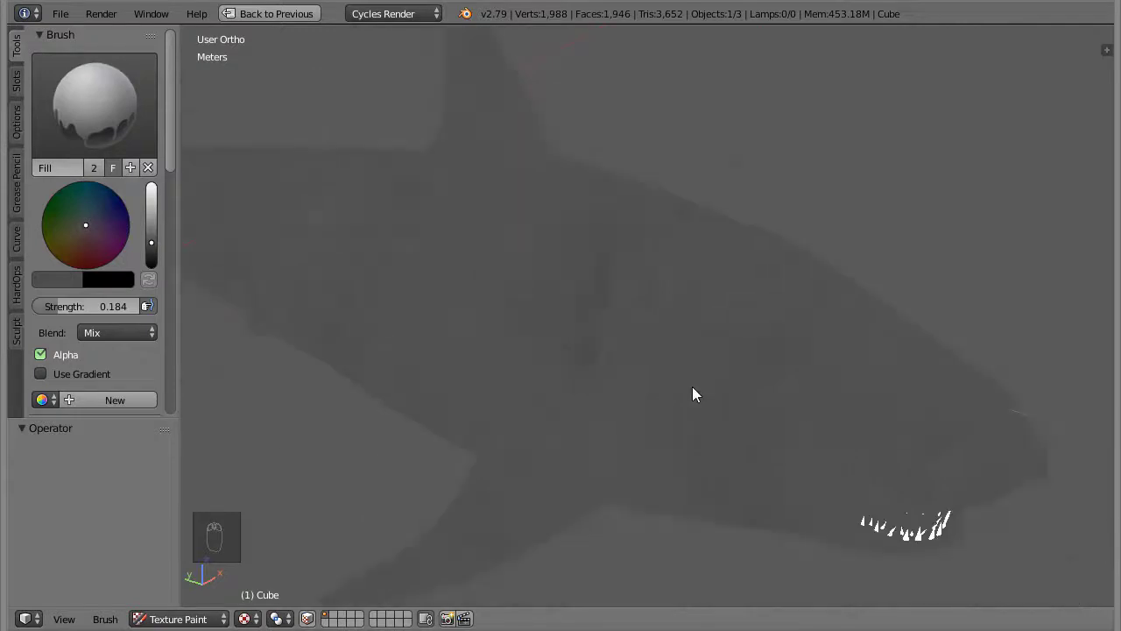
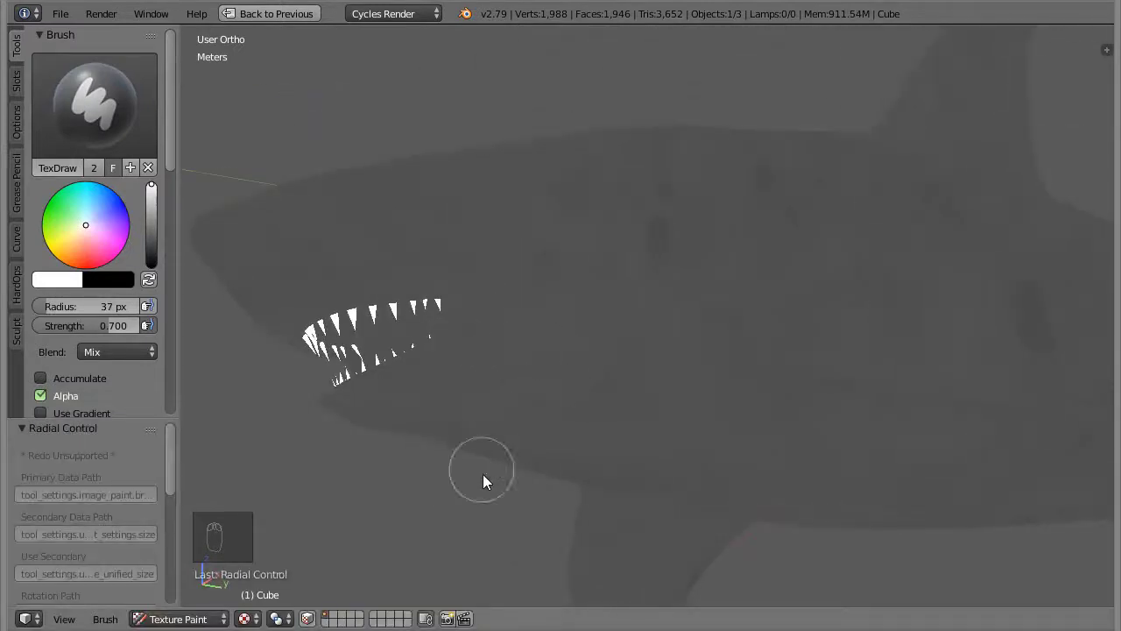
Frame the shark in right side view and set the white TexDraw brush radius to 35
drag(22, 88, 569, 394)
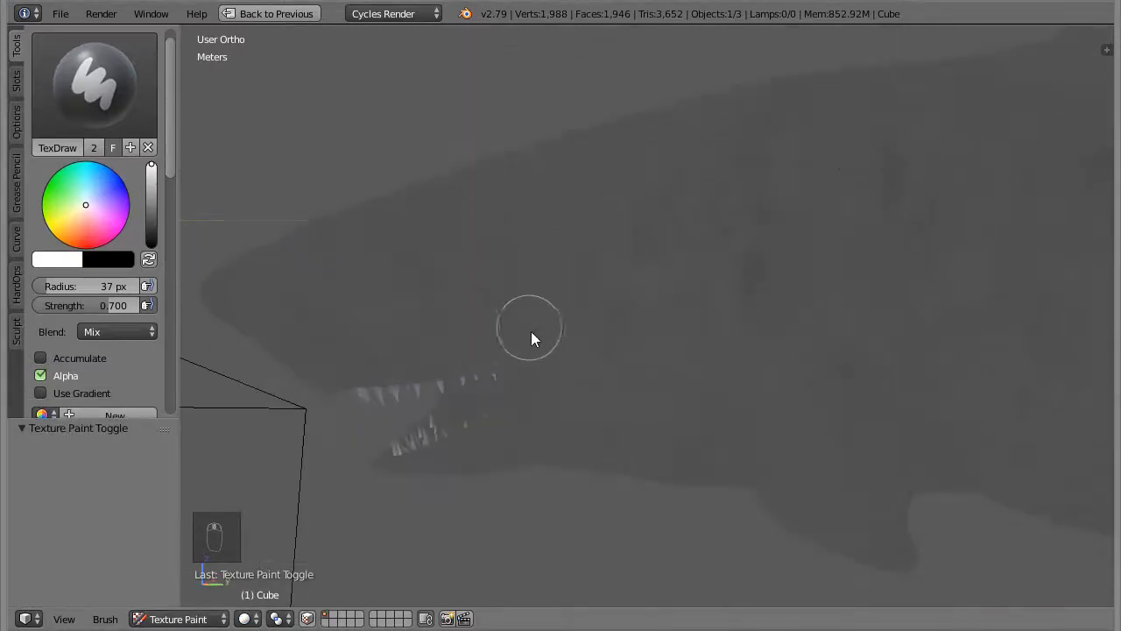
key(KP_3)
drag(105, 364, 374, 385)
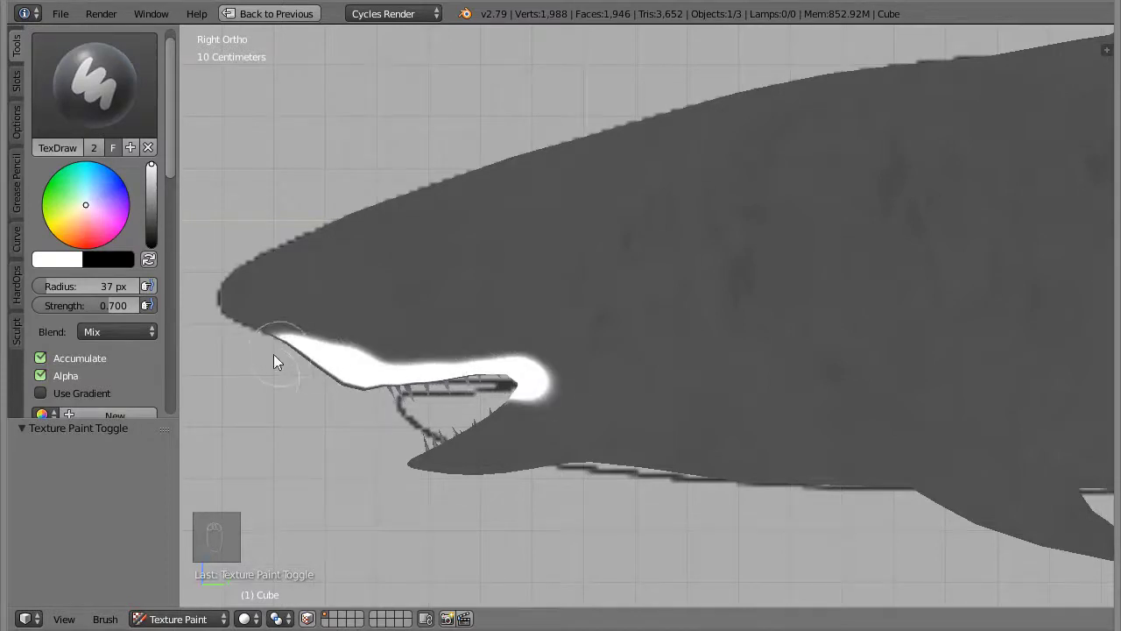
middle_click(321, 473)
drag(389, 252, 387, 355)
middle_click(511, 335)
drag(421, 404, 476, 458)
key(KP_3)
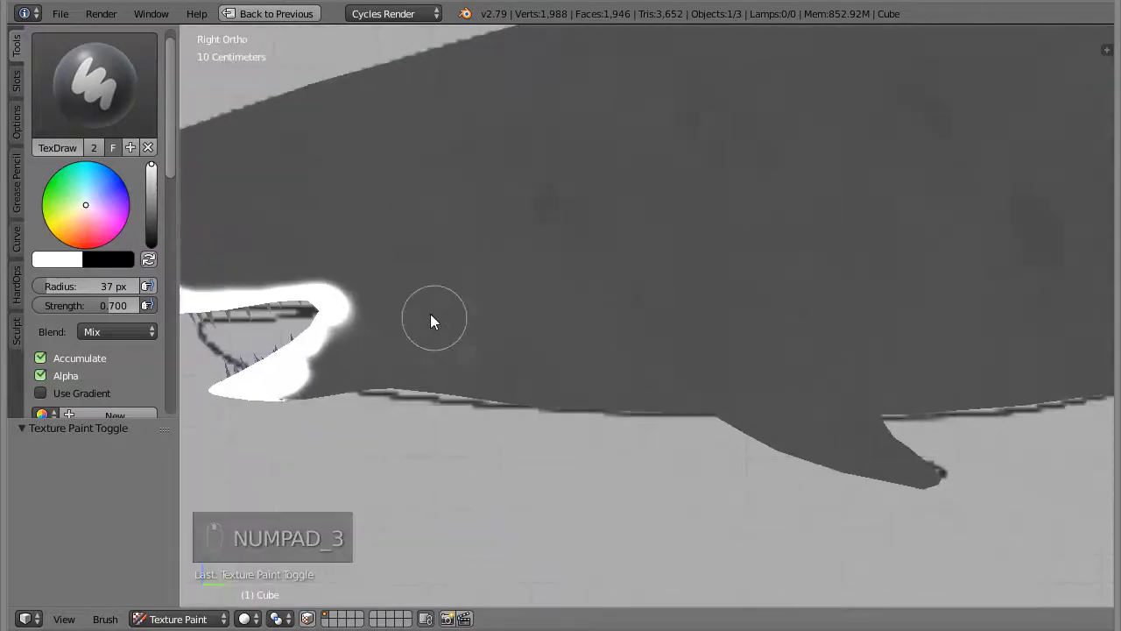
key(f)
key(f)
Paint a broad white band along the underbelly from the jaw toward the tail
click(339, 299)
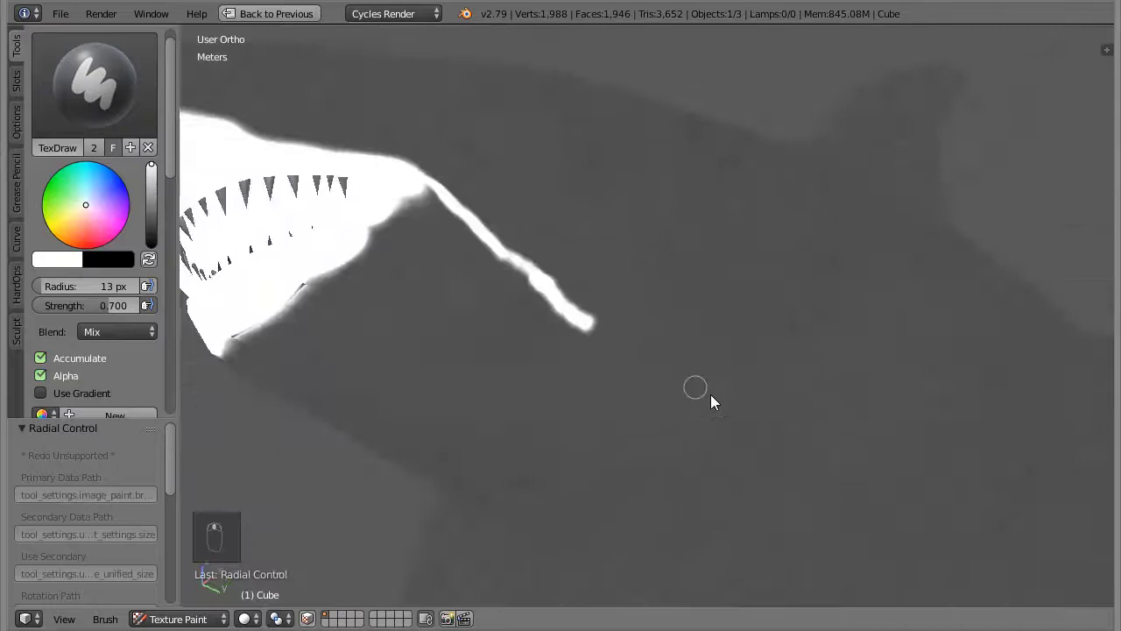
click(597, 334)
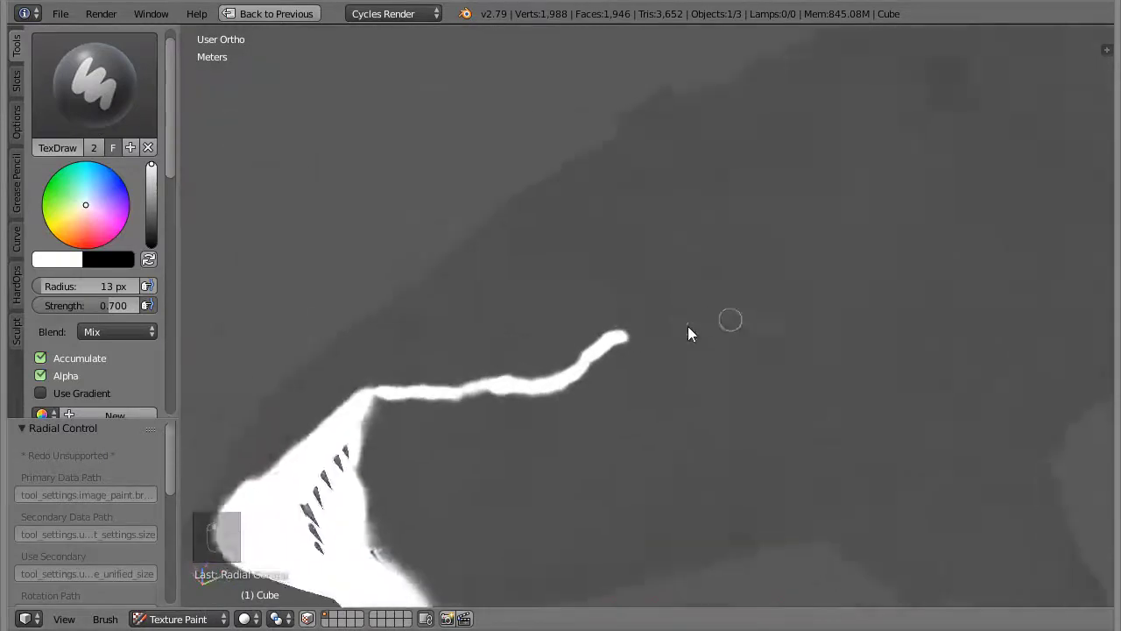
drag(478, 200, 768, 367)
key(ctrl+z)
drag(600, 365, 628, 367)
key(f)
drag(544, 219, 697, 376)
drag(734, 356, 666, 384)
drag(606, 377, 431, 420)
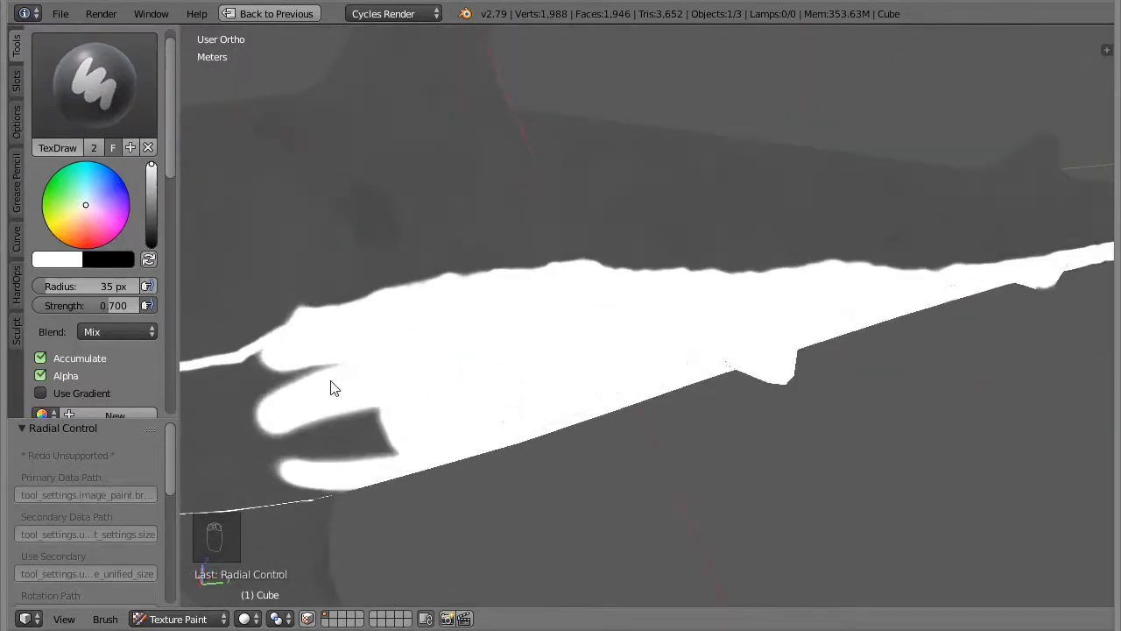
click(675, 323)
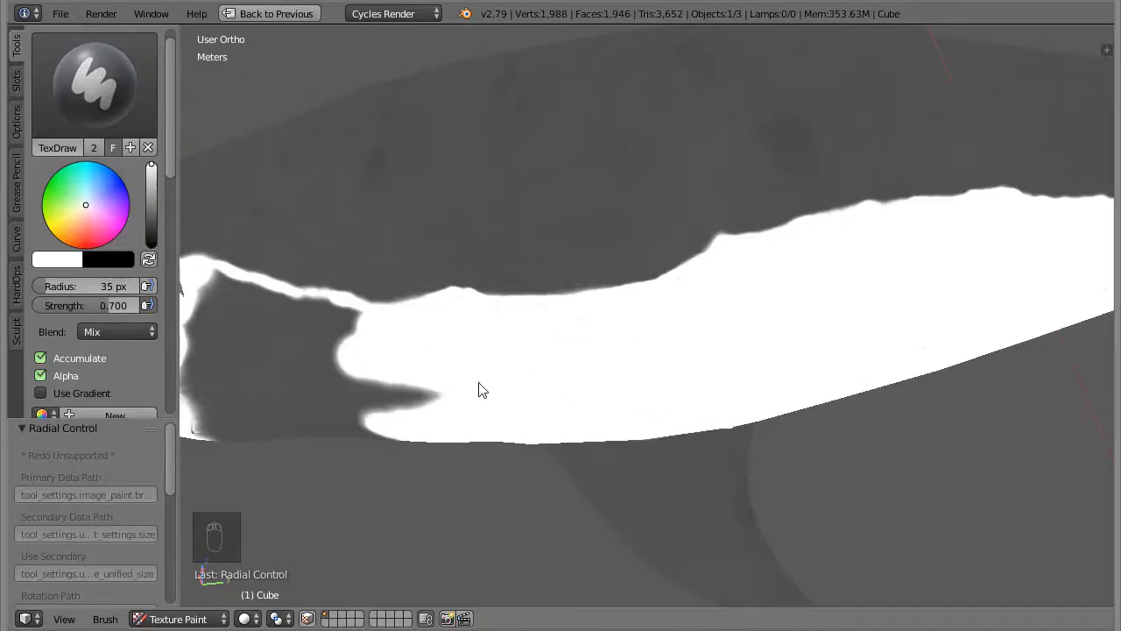
Close the N panel and view the shark's Multires modifier, lowering its preview level
click(615, 409)
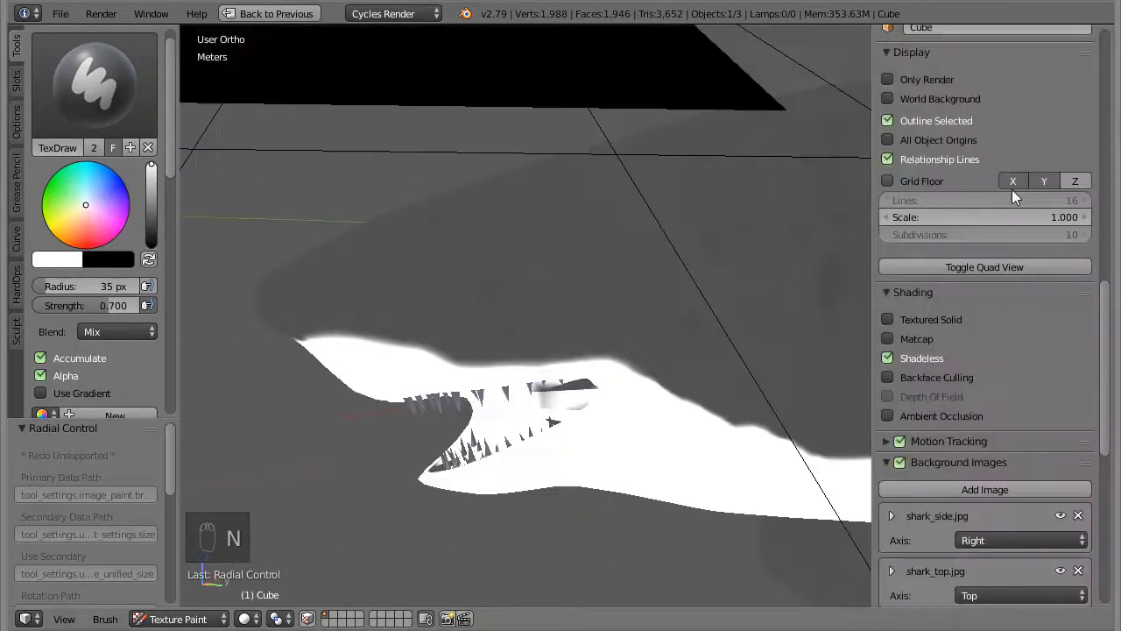
key(n)
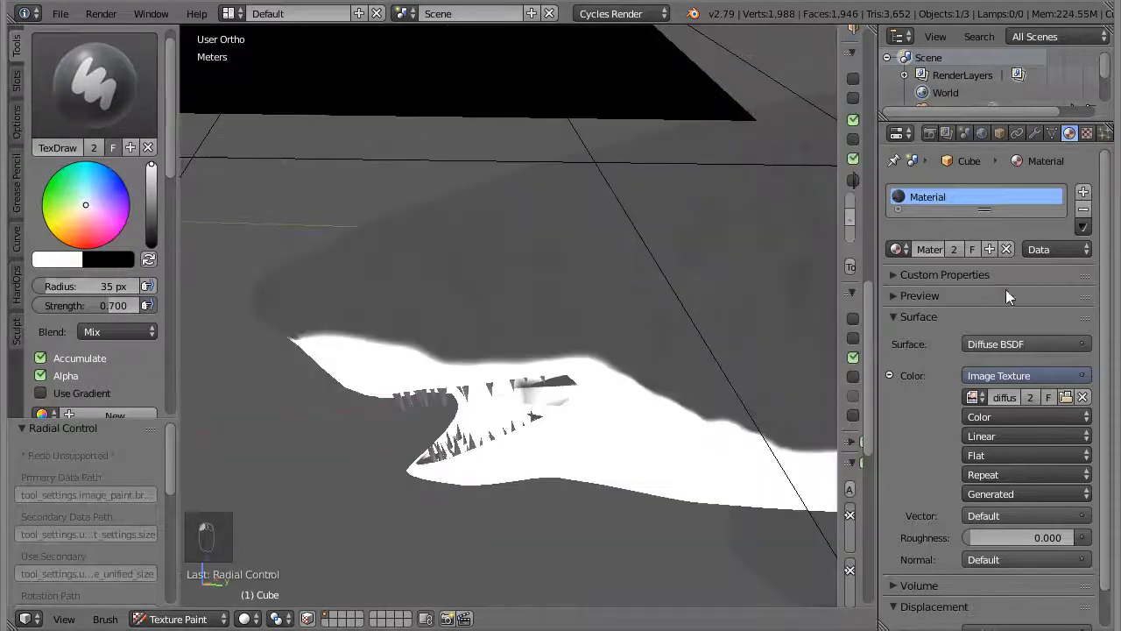
drag(559, 341, 991, 297)
drag(991, 297, 424, 351)
middle_click(424, 351)
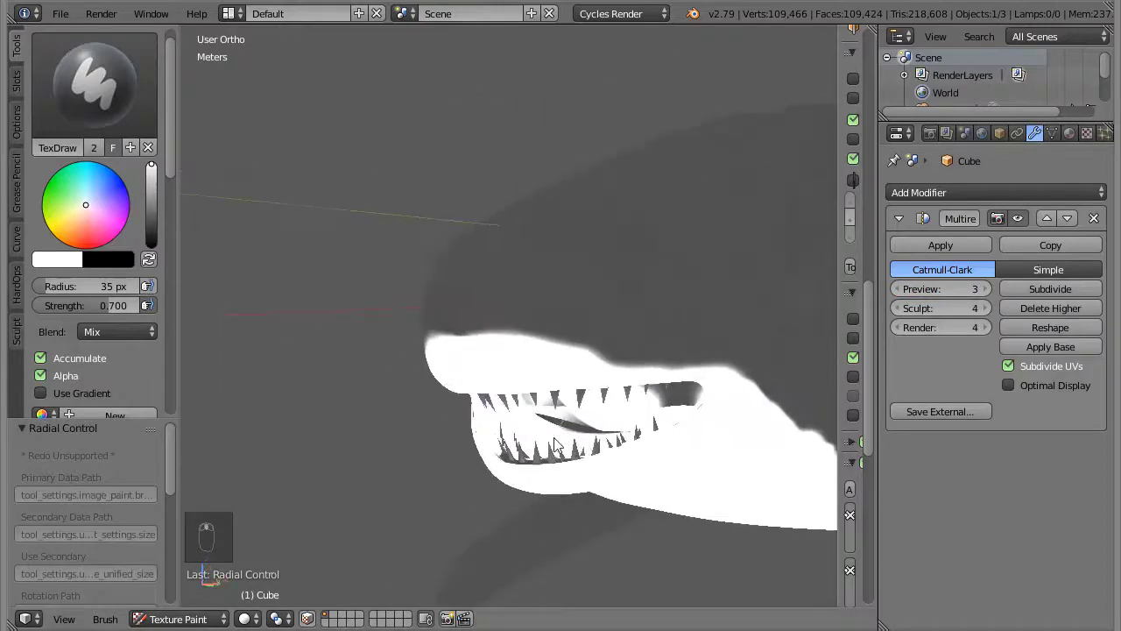
click(547, 463)
With Multires Preview at 0, paint white along the belly boundary with a resized brush
drag(586, 437, 546, 465)
drag(395, 302, 958, 323)
drag(958, 323, 526, 333)
drag(526, 332, 578, 261)
key(f)
drag(605, 347, 278, 285)
key(f)
drag(480, 267, 184, 267)
drag(184, 266, 178, 396)
drag(179, 397, 591, 439)
Paint white along the shark's underside from new angles and smooth the belly edge
middle_click(591, 439)
drag(315, 357, 490, 278)
key(f)
drag(442, 362, 689, 360)
middle_click(689, 360)
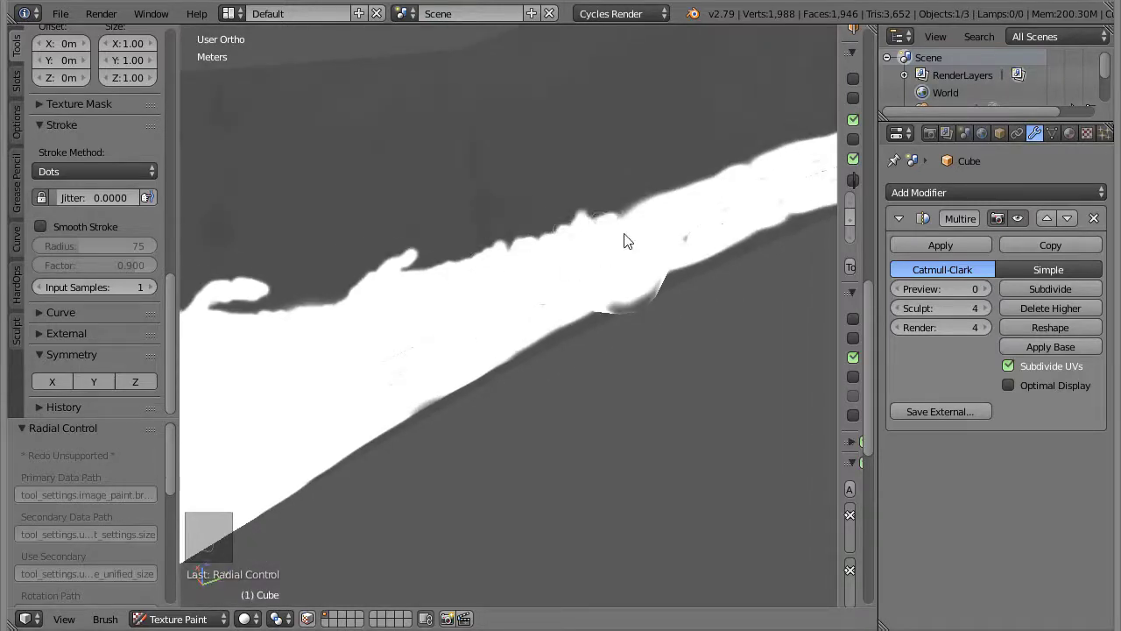
middle_click(581, 293)
key(KP_Decimal)
drag(441, 442, 512, 450)
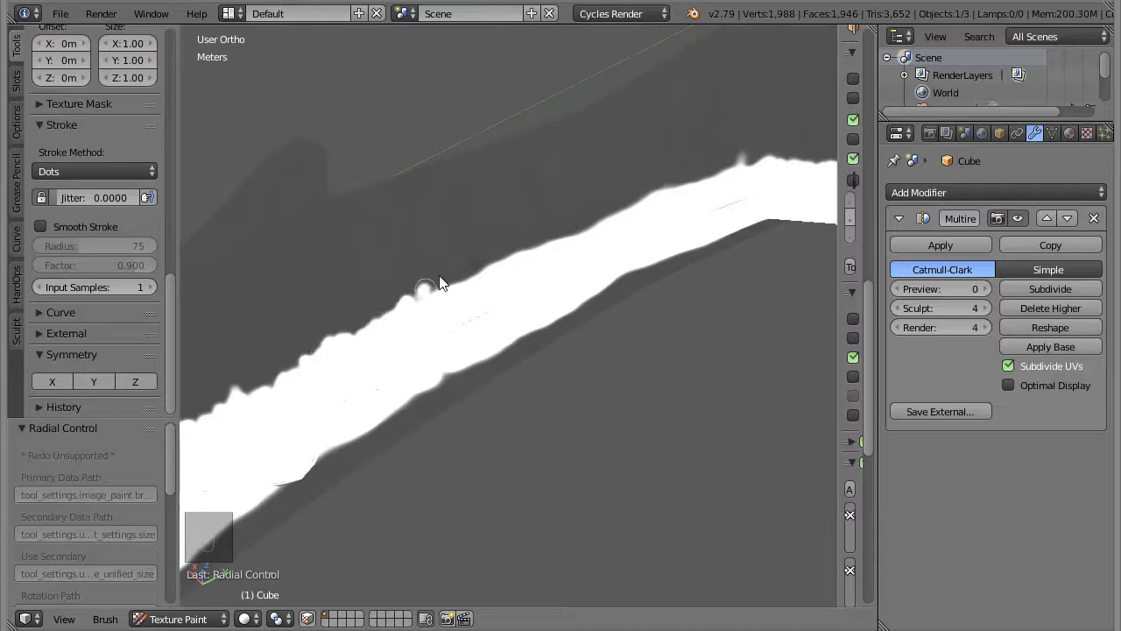
Extend the white belly edge and paint white around the pectoral fin
middle_click(354, 258)
drag(401, 288, 717, 497)
middle_click(716, 496)
drag(629, 369, 670, 436)
drag(670, 436, 557, 381)
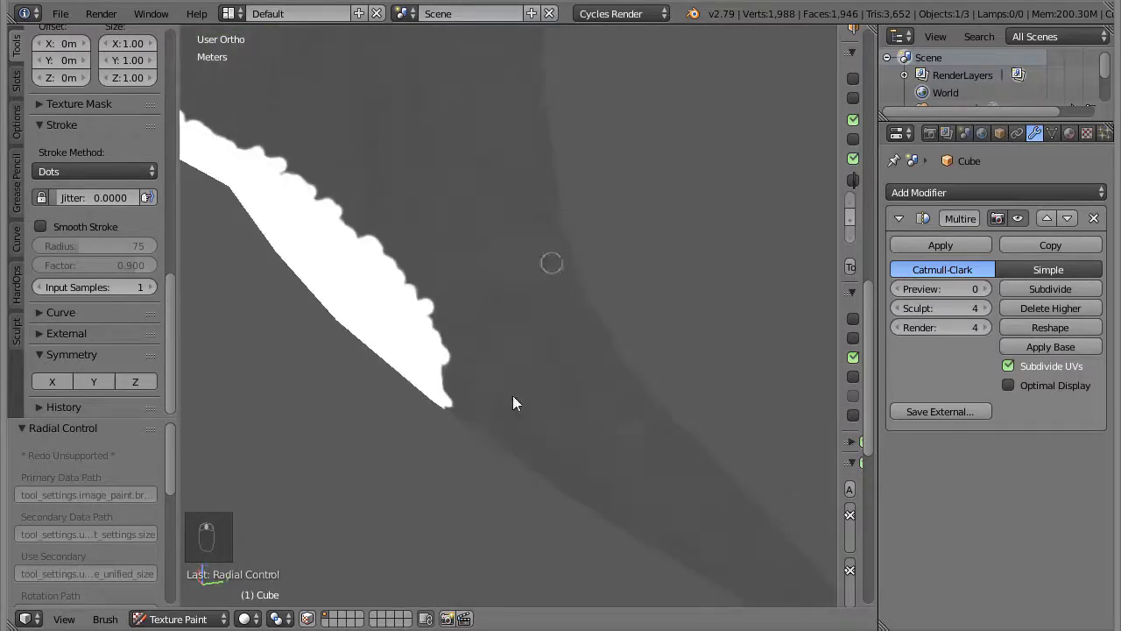
drag(496, 448, 557, 450)
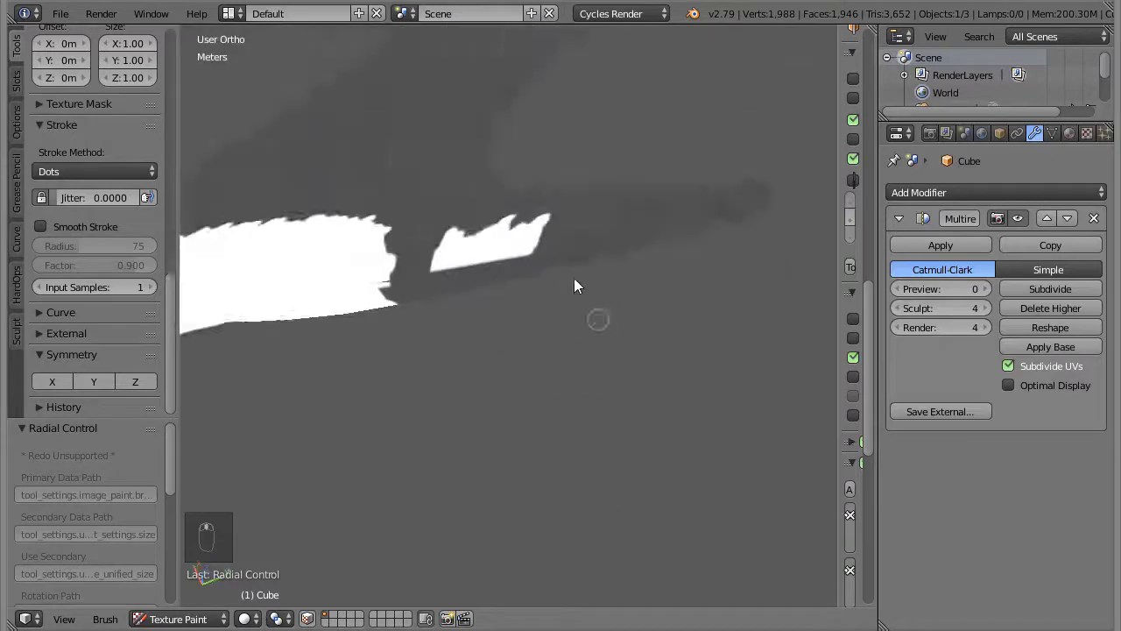
drag(459, 340, 537, 410)
drag(529, 435, 647, 360)
Widen the white belly stripe higher against the grey and even out its boundary
middle_click(647, 360)
click(469, 582)
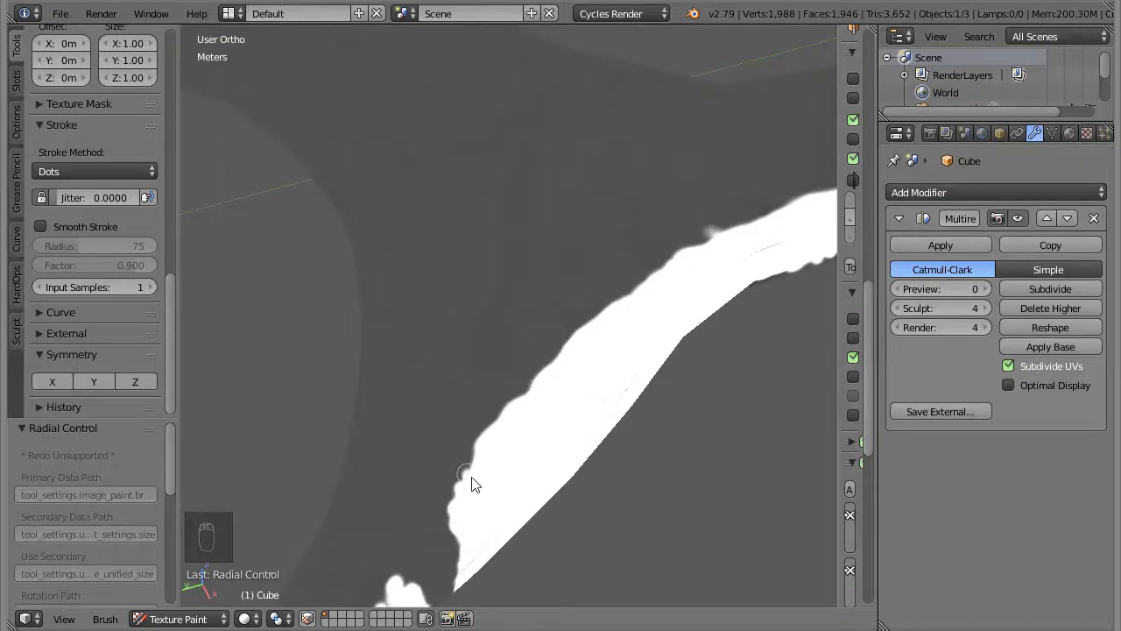
drag(502, 428, 725, 261)
drag(334, 487, 685, 375)
middle_click(685, 375)
drag(471, 369, 568, 373)
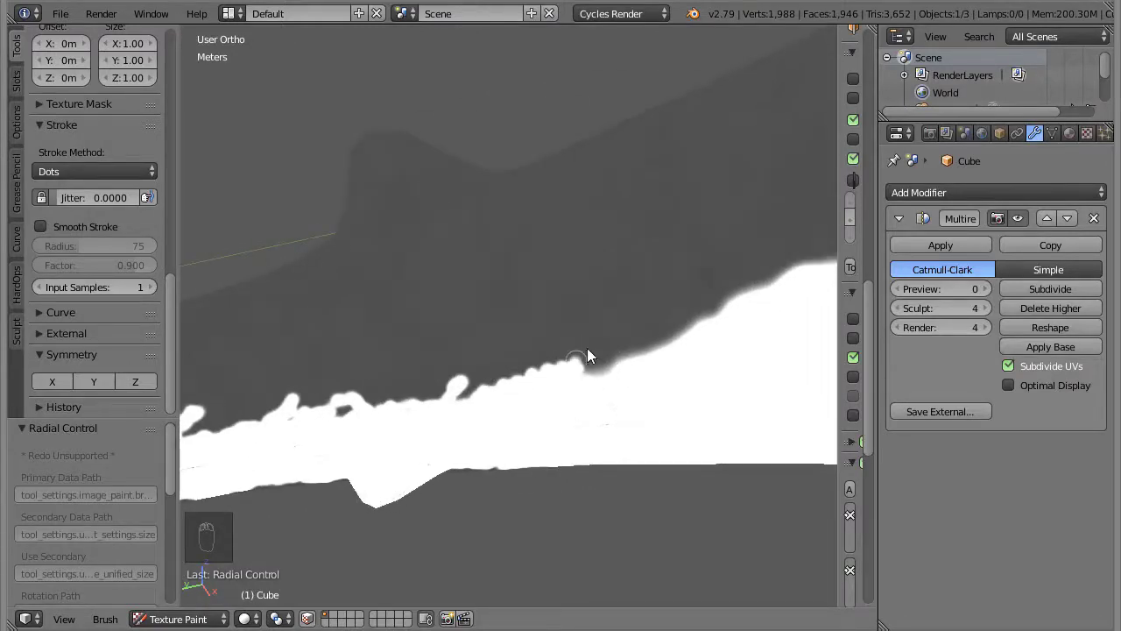
drag(608, 377, 598, 349)
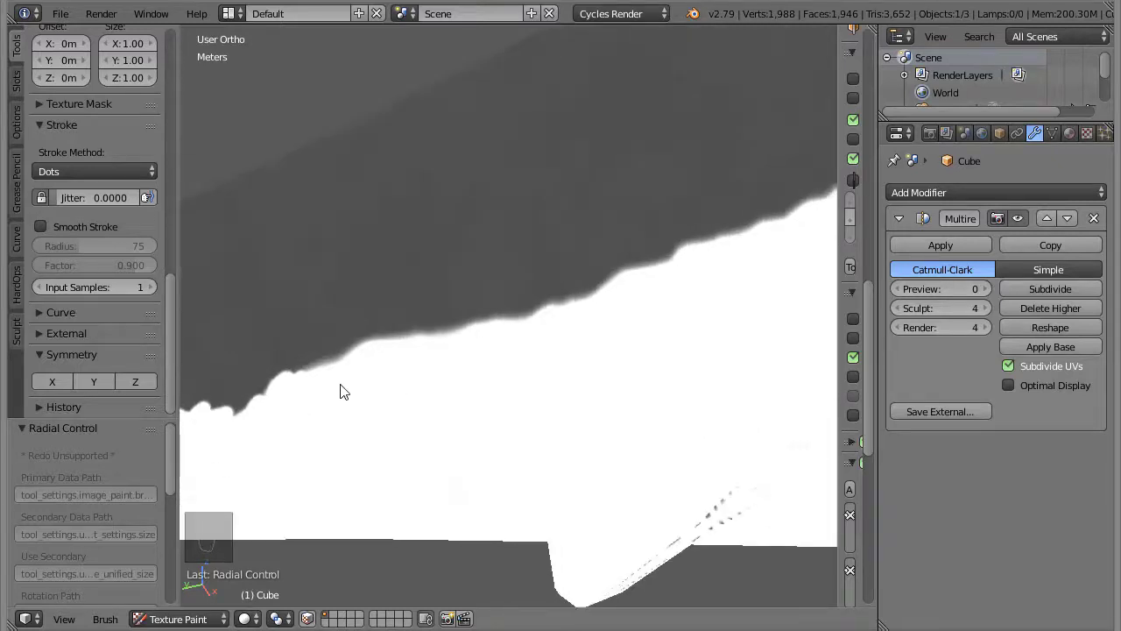
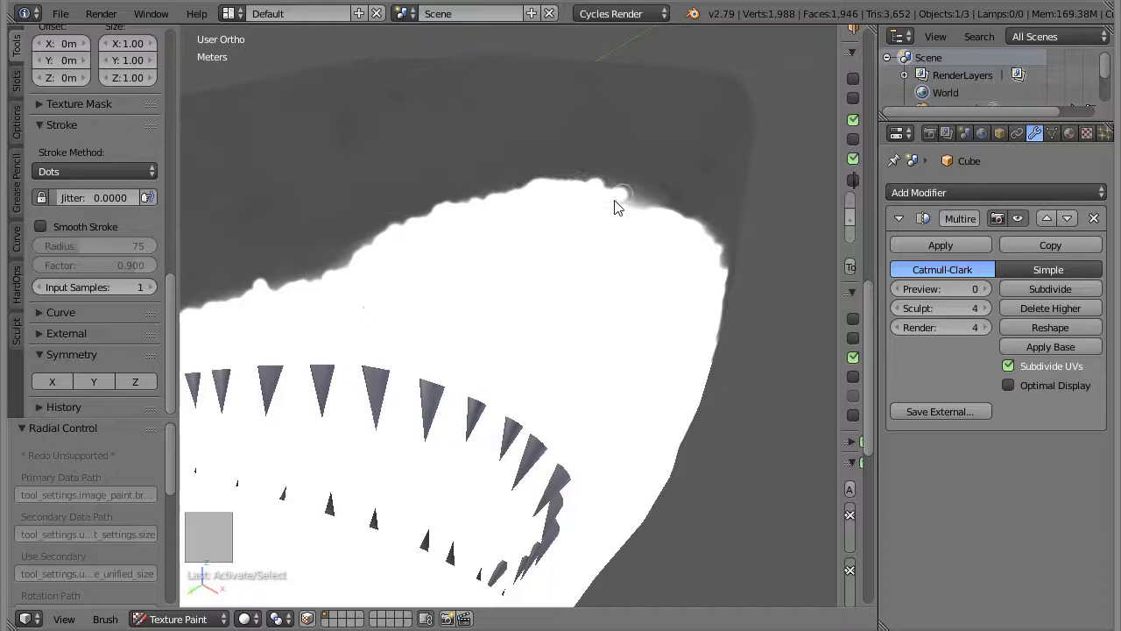
Orbit the view around the shark's head to reach the snout underside
middle_click(710, 312)
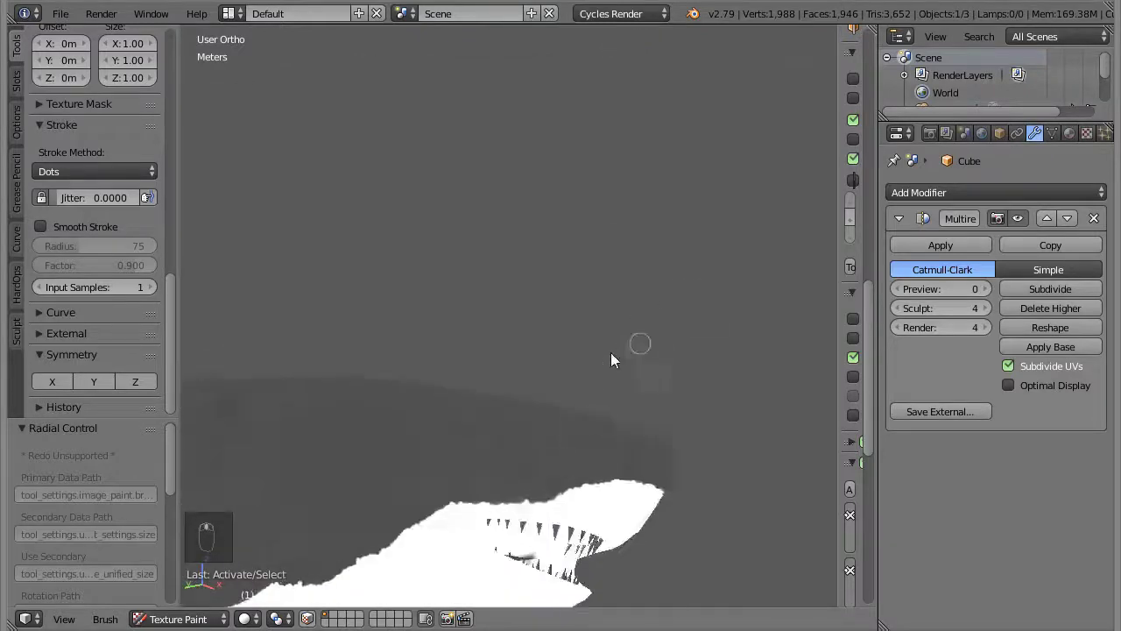
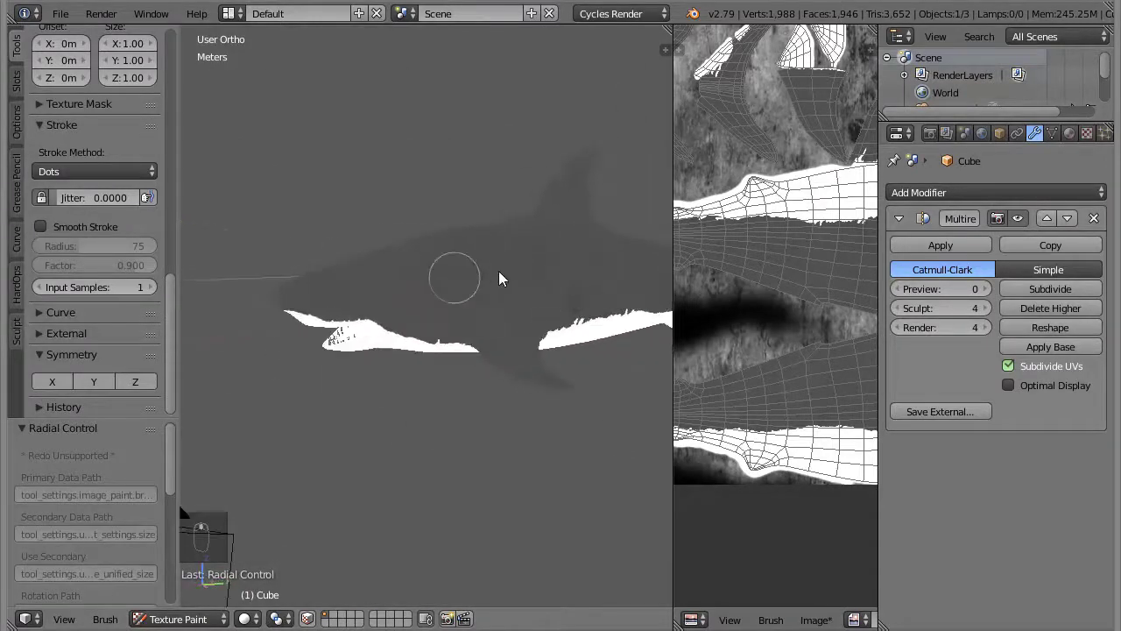
Show the painted diffuse map beside the model and raise Multires Preview to 1
click(65, 27)
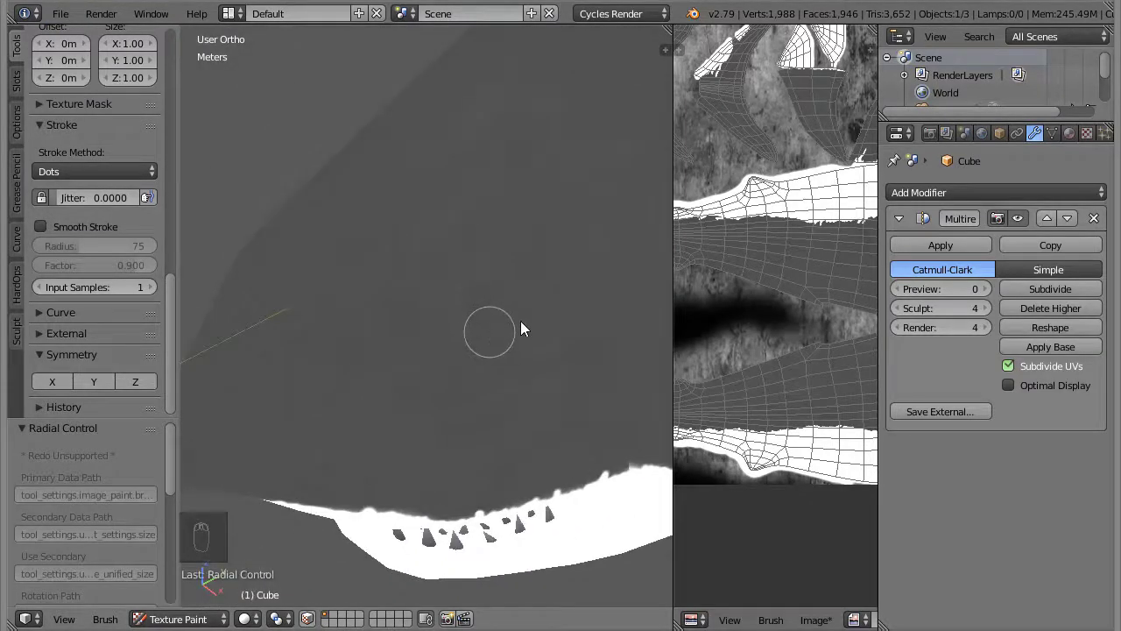
click(983, 302)
middle_click(545, 342)
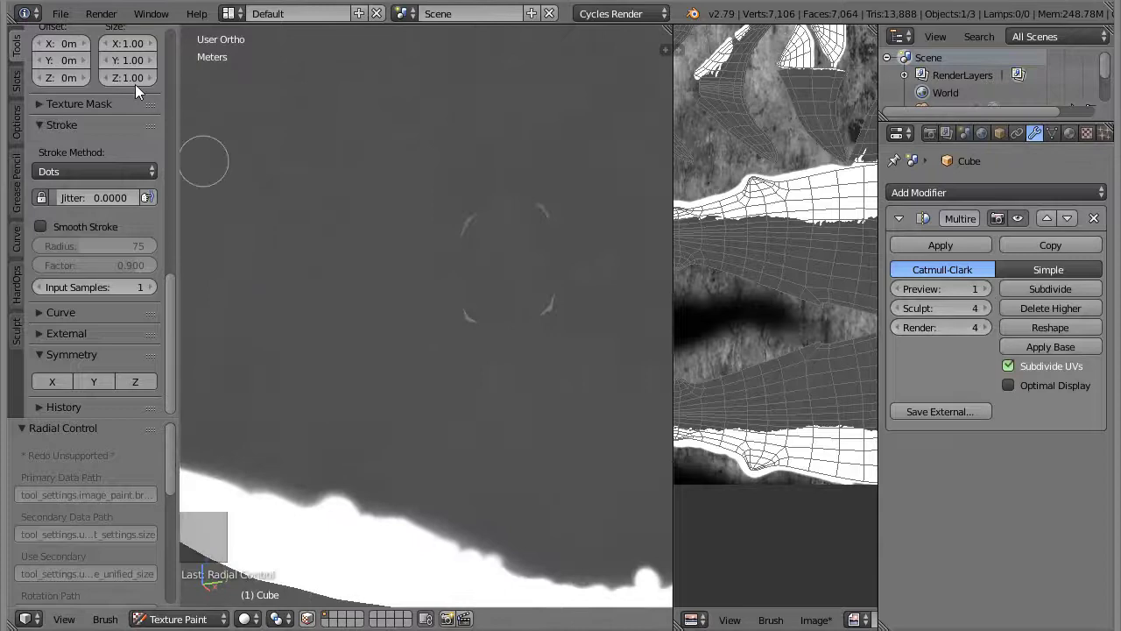
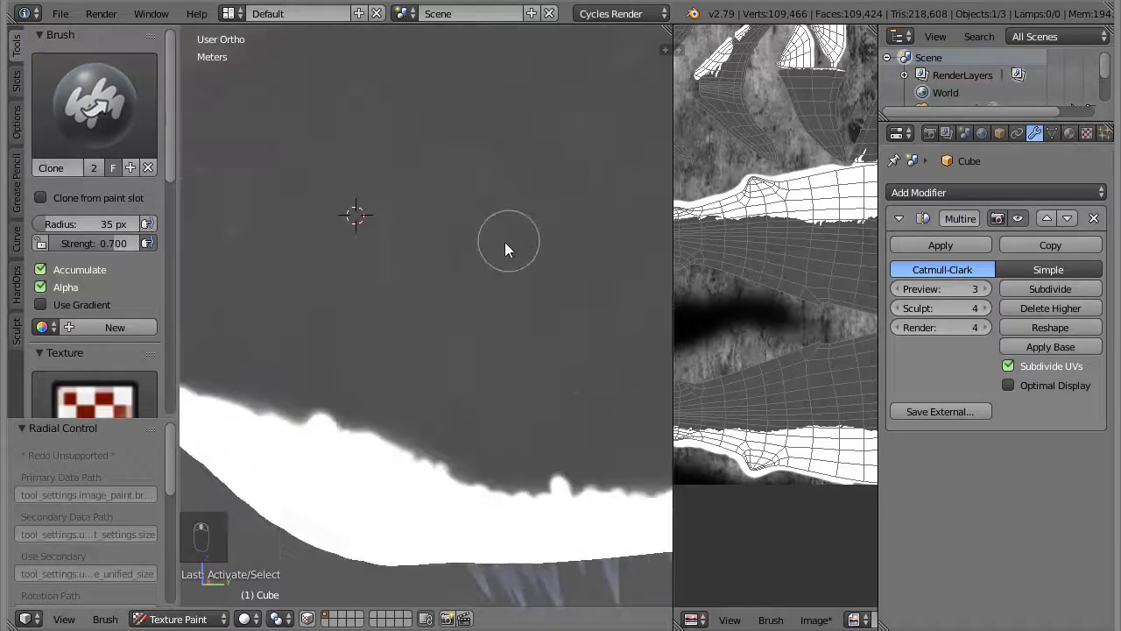
Switch to the TexDraw brush, raise its radius to 52 px and darken the colour to dark grey
key(f)
click(88, 91)
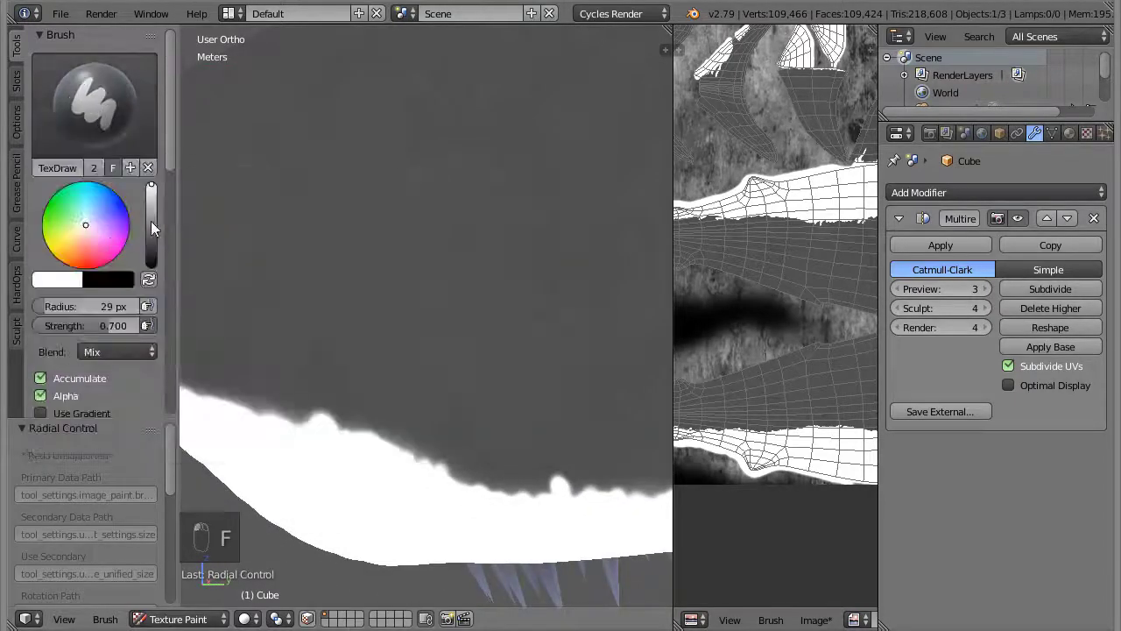
key(f)
drag(490, 235, 494, 229)
key(ctrl+z)
drag(158, 250, 293, 533)
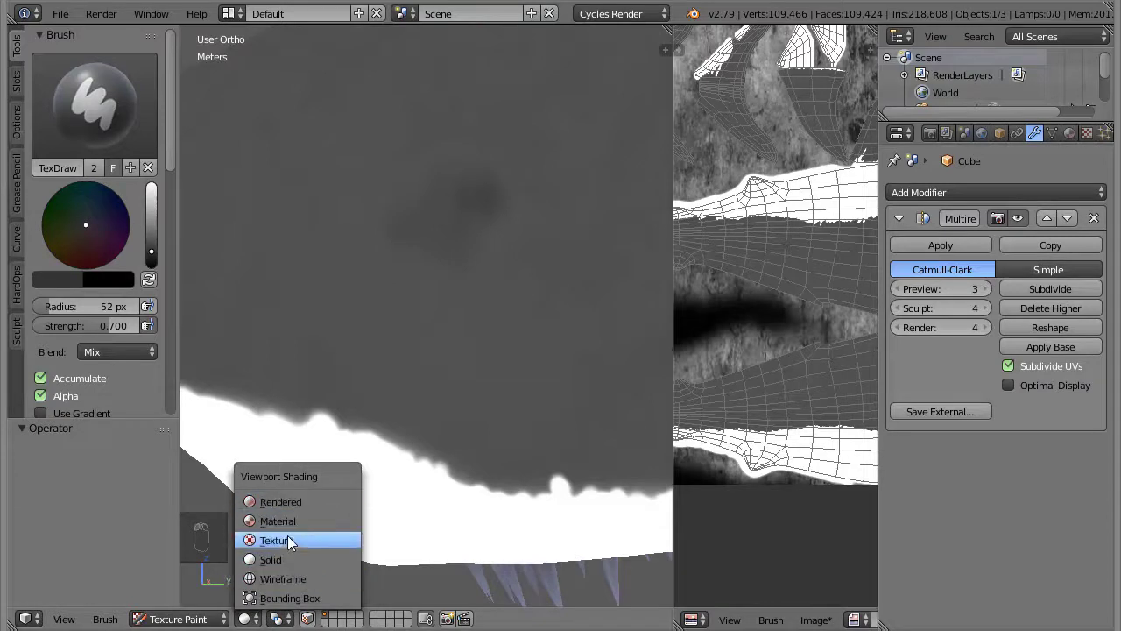
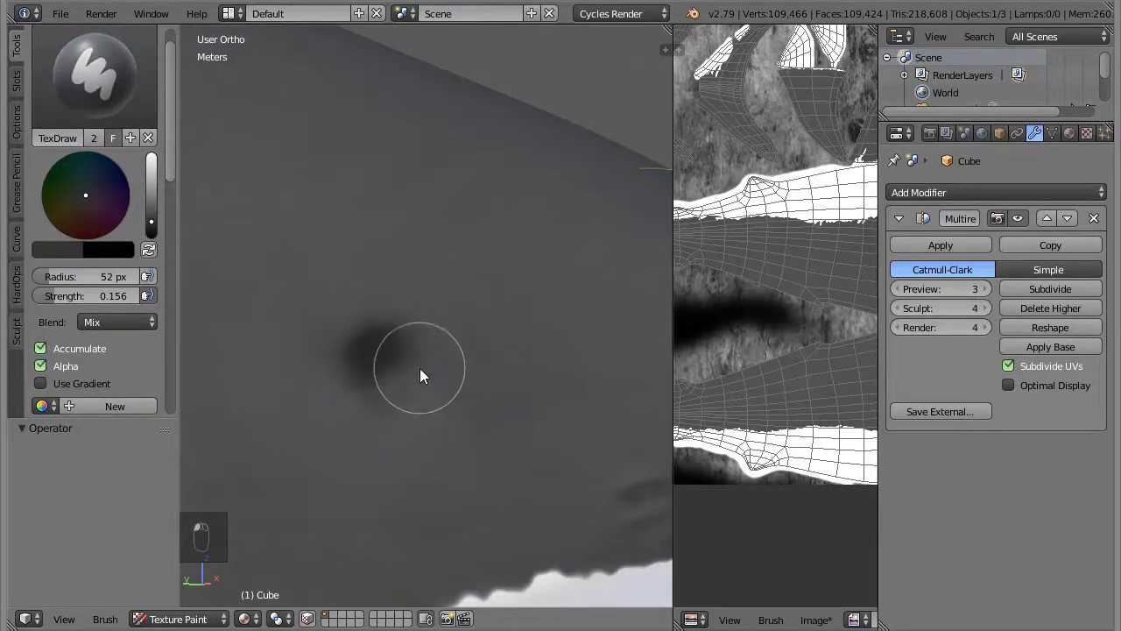
Dab a dark grey shading smear on the shark and reframe the view on its snout
drag(444, 368, 467, 320)
key(ctrl+z)
drag(467, 321, 452, 303)
middle_click(451, 303)
drag(271, 307, 421, 388)
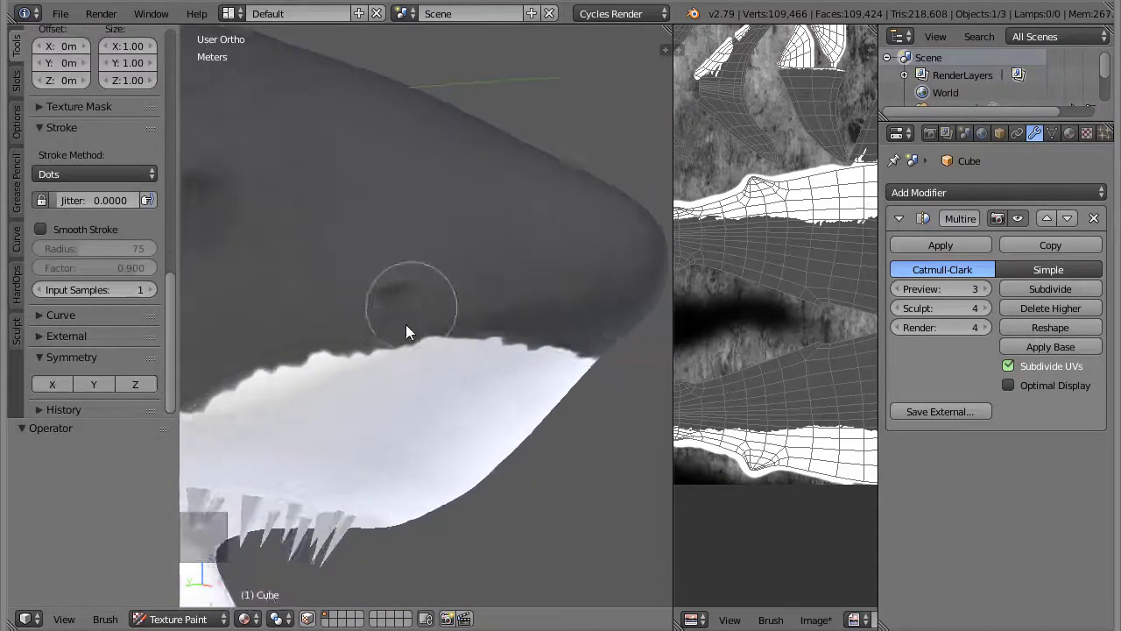
drag(377, 284, 493, 351)
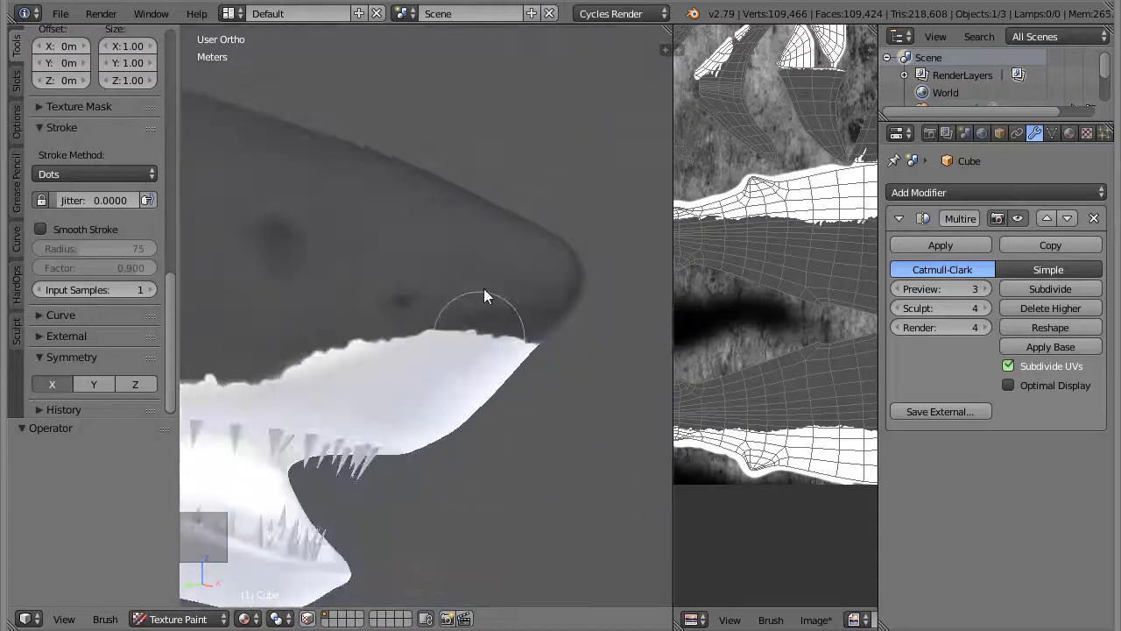
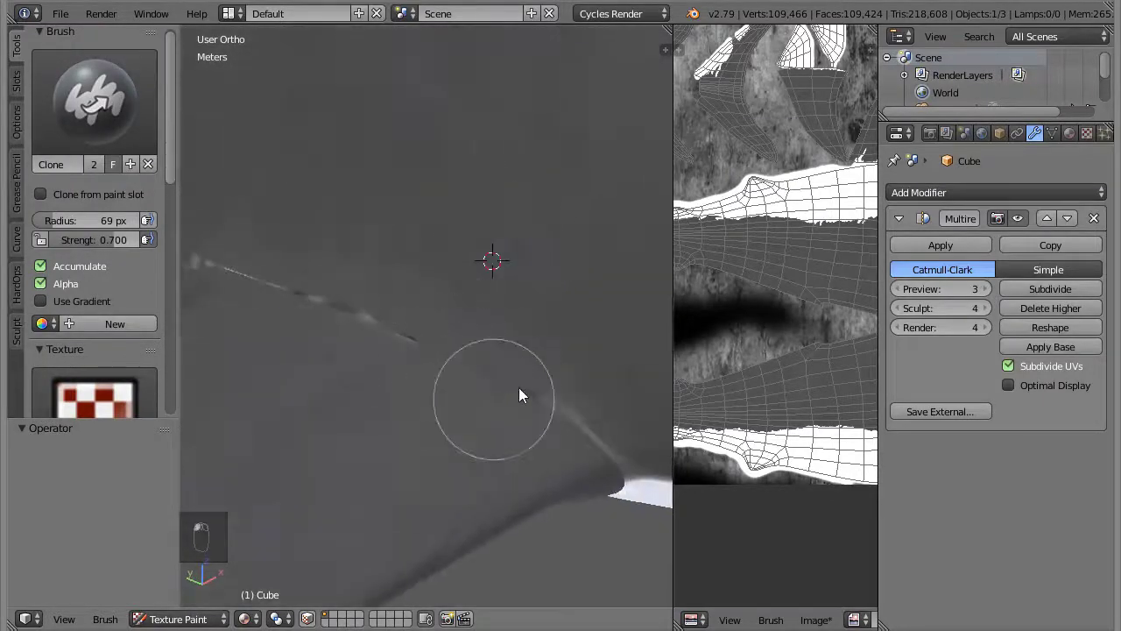
Shrink the clone brush to 22 px, set a clone source and clone grey skin over the jagged belly seam
key(f)
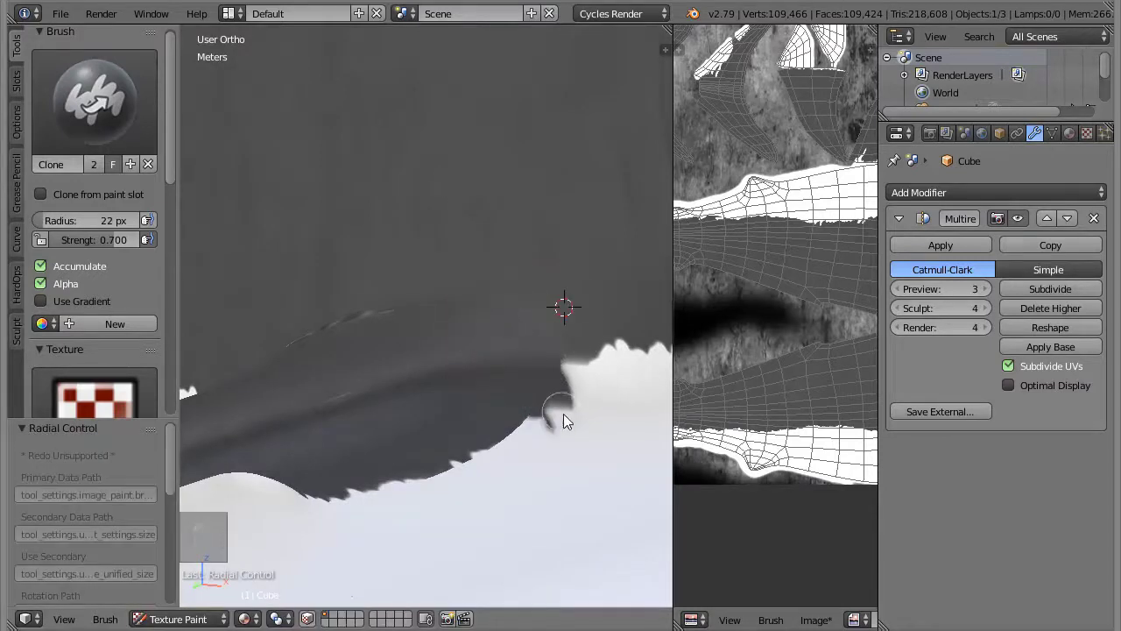
drag(557, 310, 503, 328)
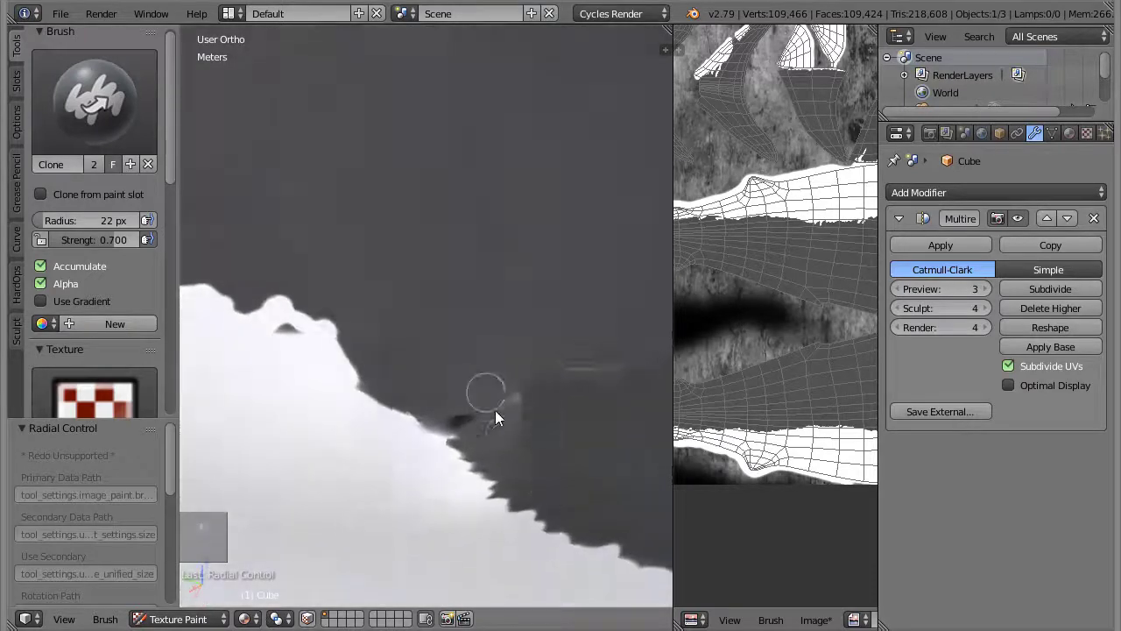
middle_click(486, 428)
click(547, 349)
middle_click(384, 349)
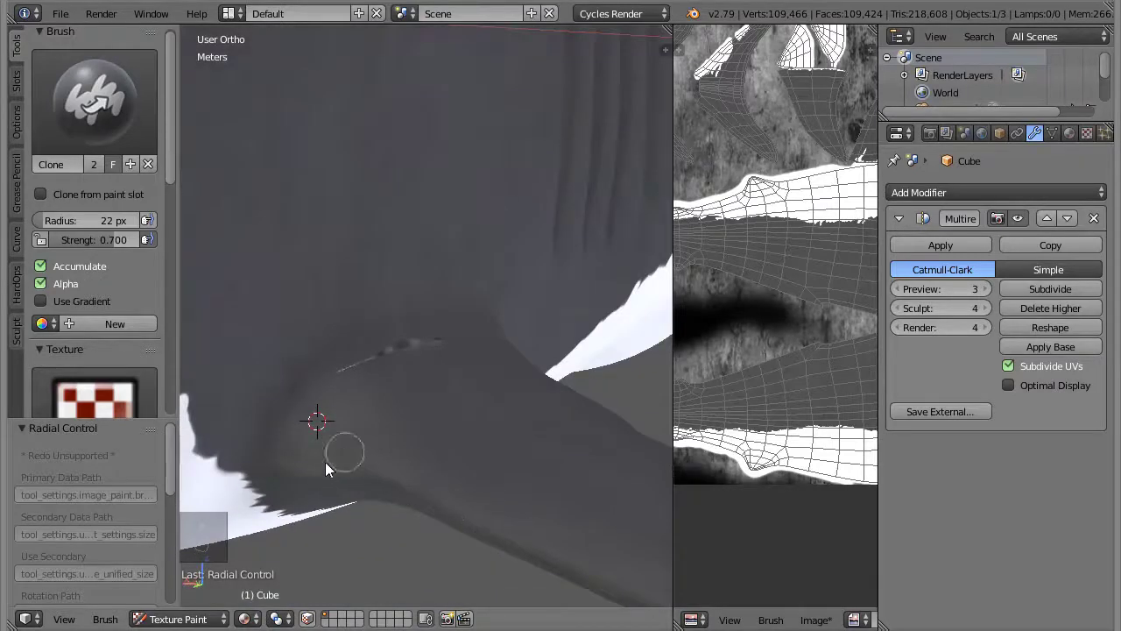
middle_click(519, 433)
drag(472, 465, 490, 353)
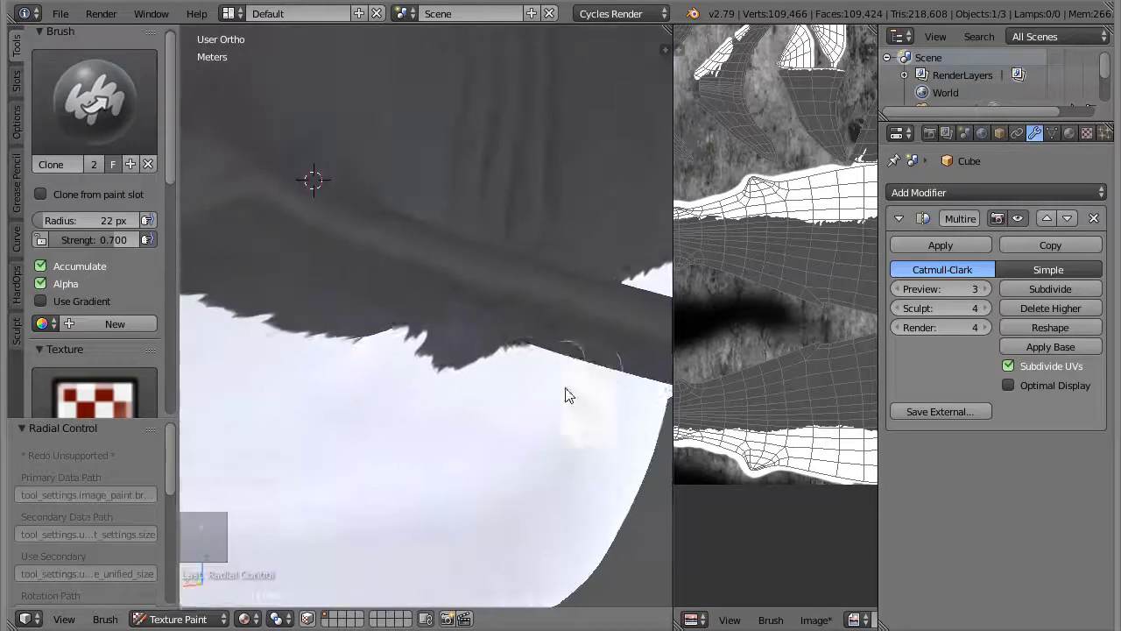
drag(502, 323, 413, 343)
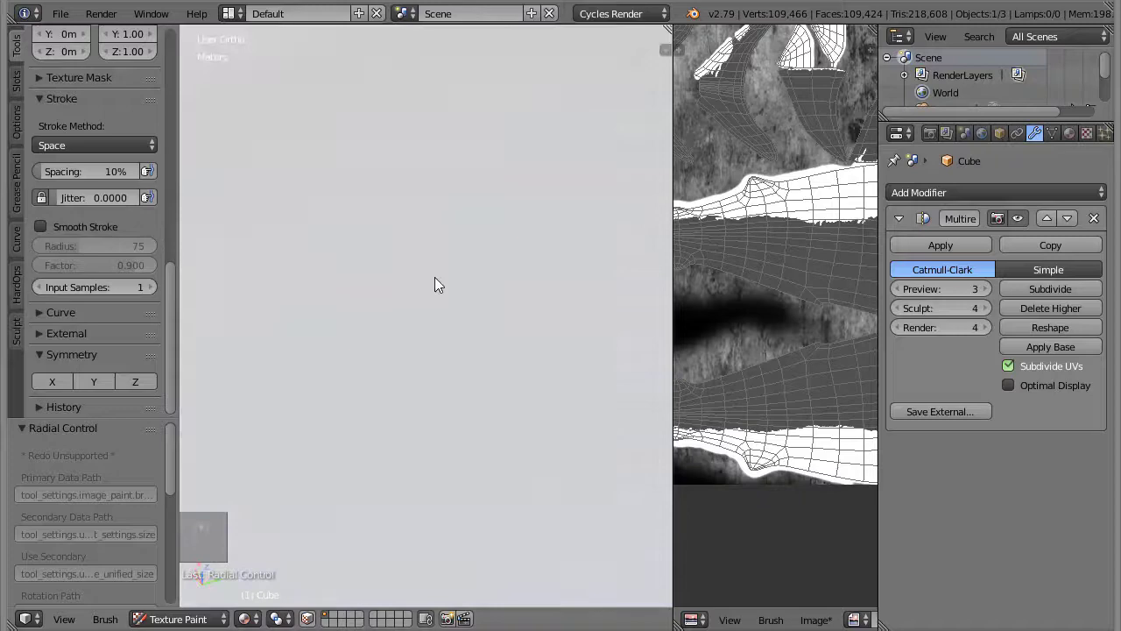
Clone grey skin over the stray streak near the fin and the visible seam beside it
click(554, 352)
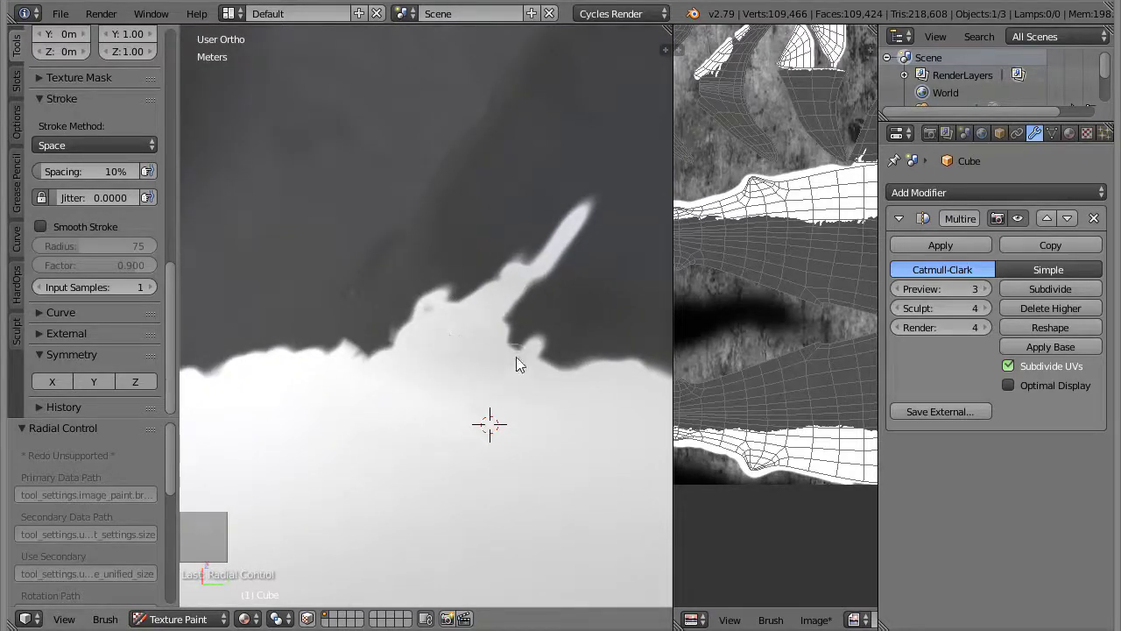
click(492, 416)
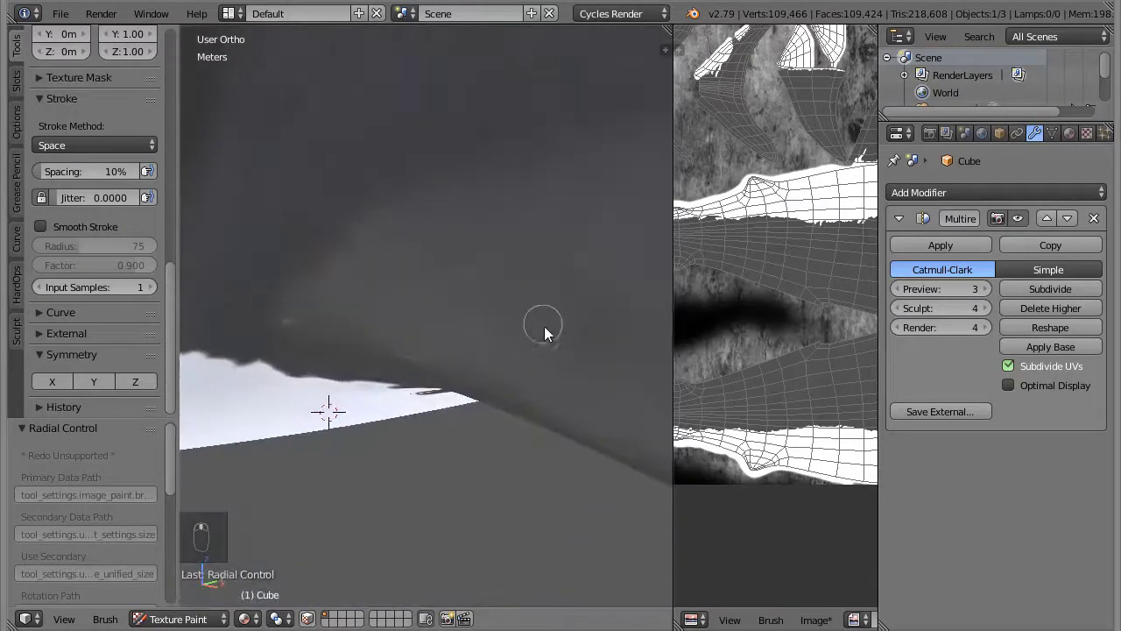
drag(525, 308, 377, 277)
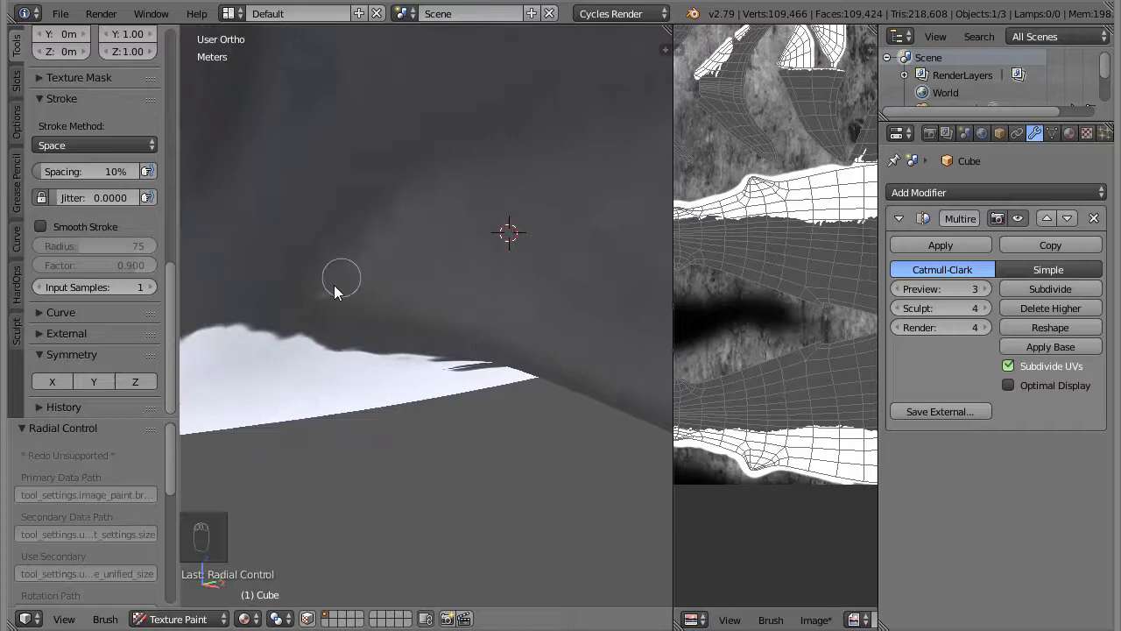
click(381, 265)
drag(449, 523, 502, 331)
drag(469, 384, 419, 348)
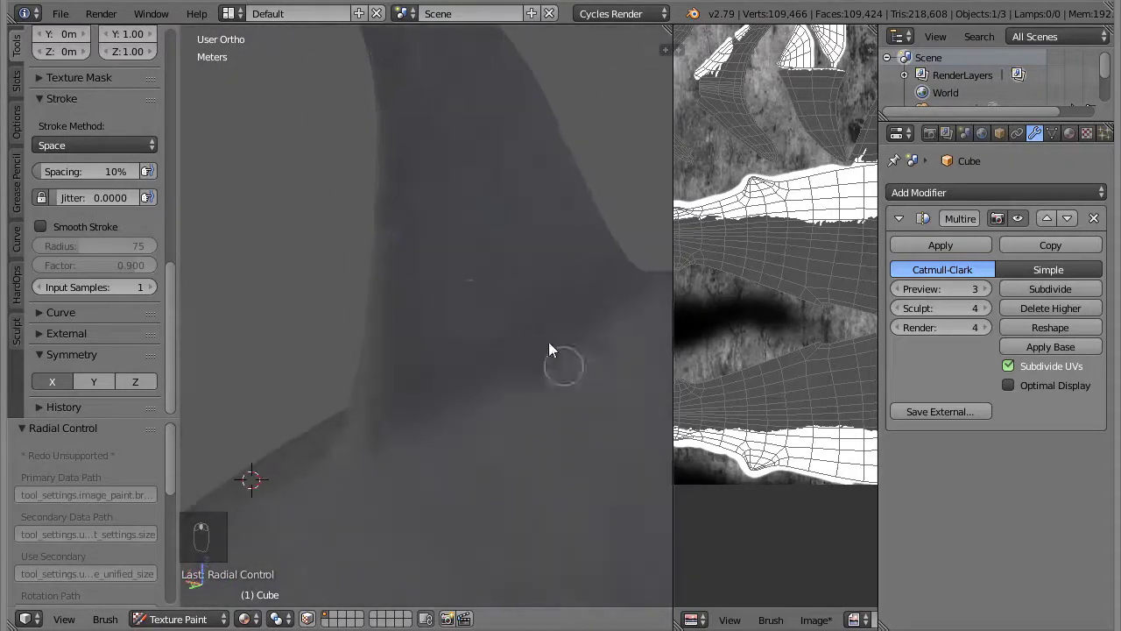
Clone from a fresh spot to cover the remaining stray marks and seam on the body
click(417, 303)
click(450, 366)
drag(293, 355, 503, 423)
click(413, 511)
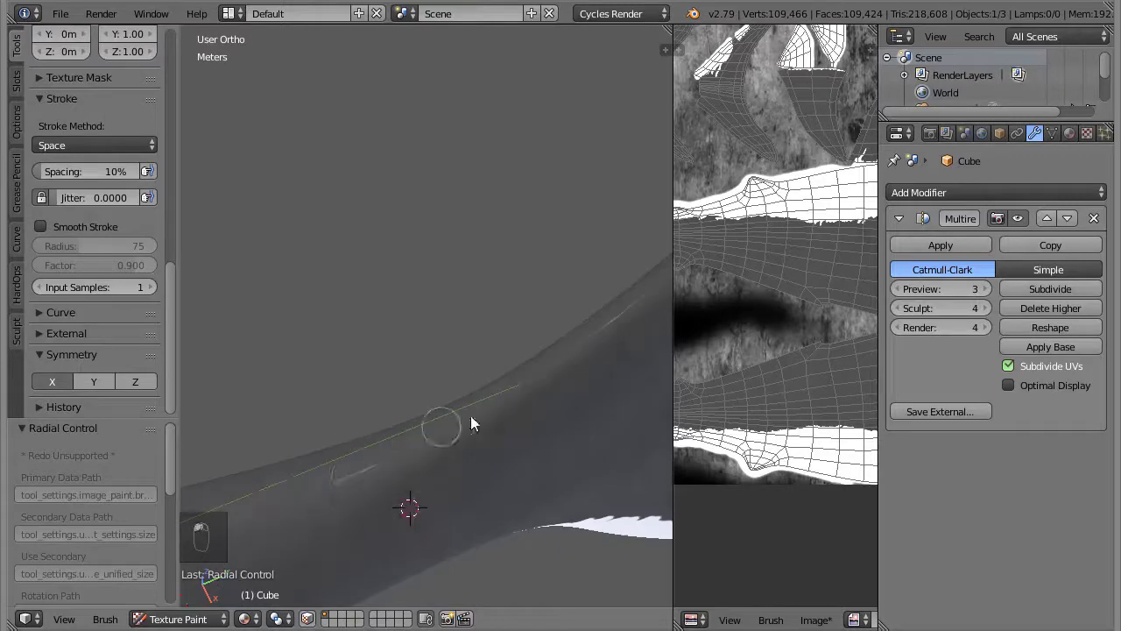
Clone grey skin along the belly edge and body seam from new angles
middle_click(512, 480)
drag(475, 506, 478, 458)
middle_click(477, 458)
click(488, 479)
drag(495, 389, 441, 401)
middle_click(414, 402)
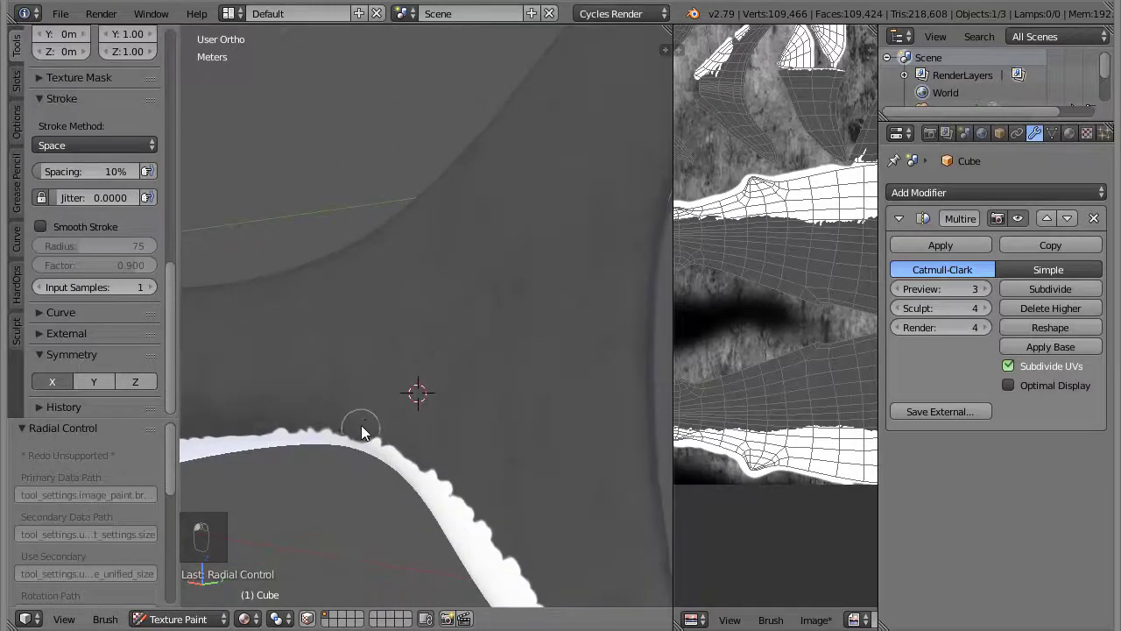
drag(492, 237, 501, 333)
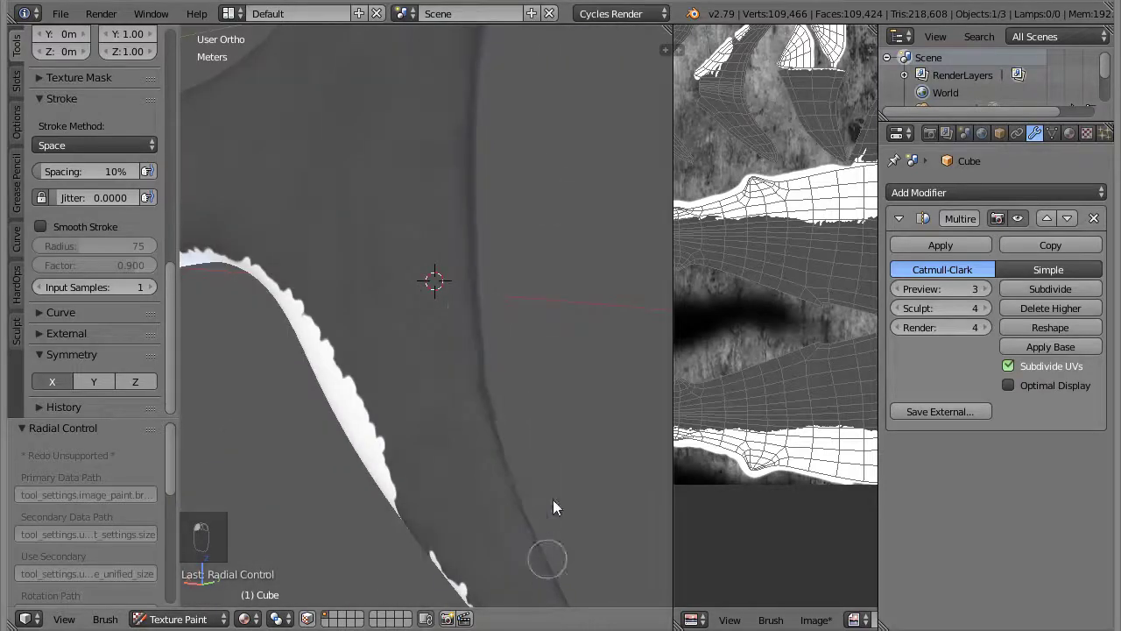